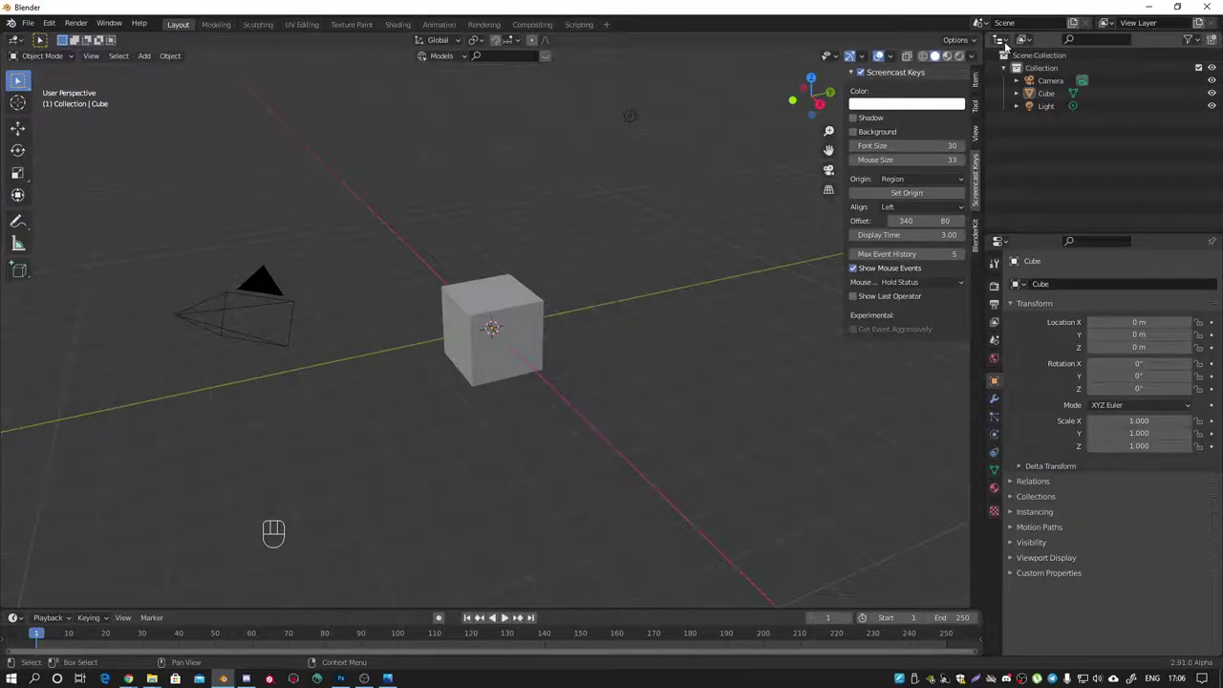
Step: Switch the Outliner area to an Image Editor and browse for the Screenshot_1.png reference
drag(1012, 43, 690, 132)
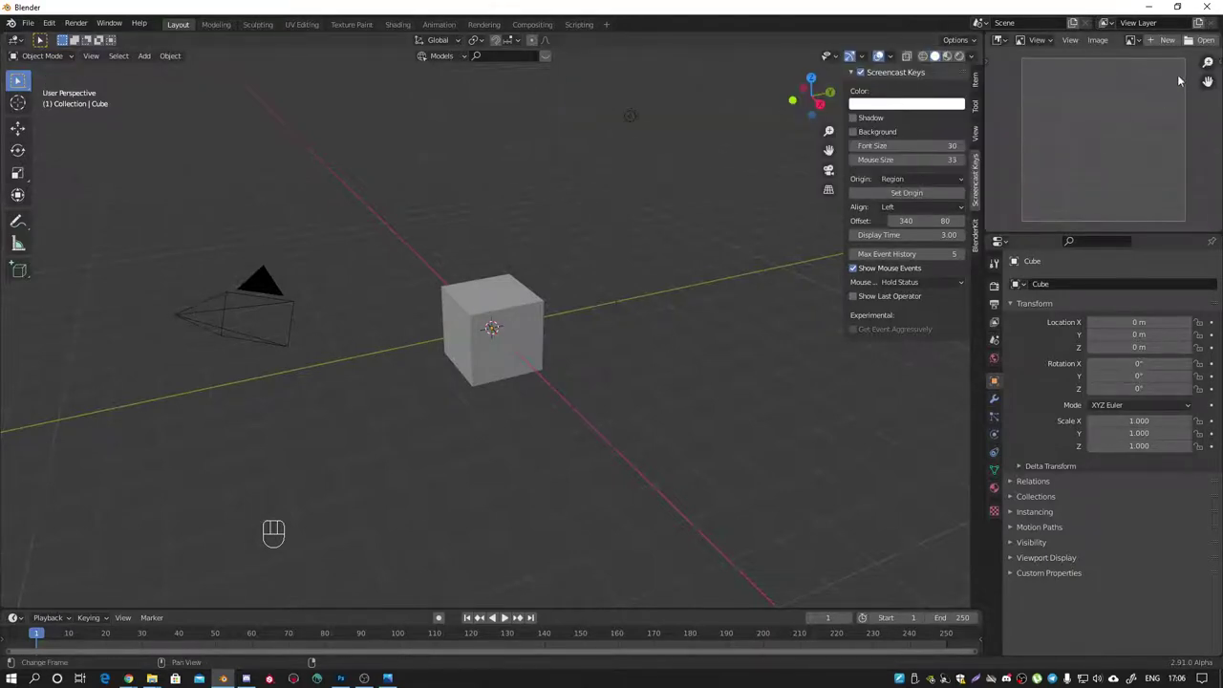
drag(1207, 46, 1168, 90)
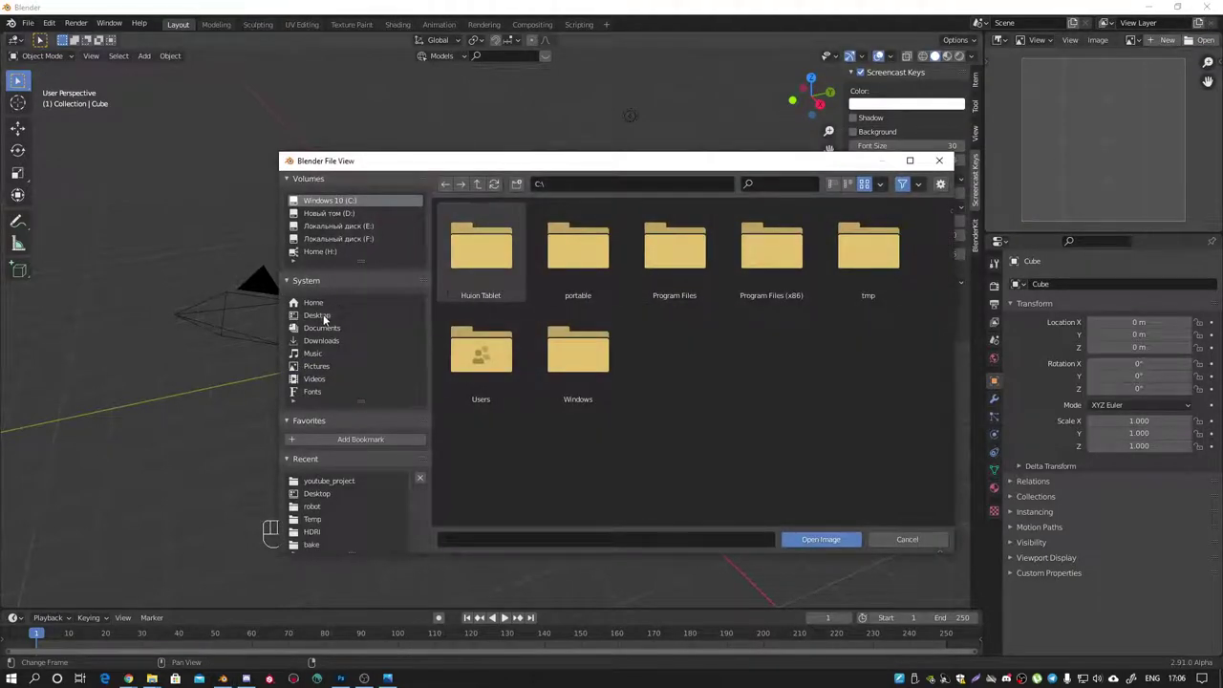
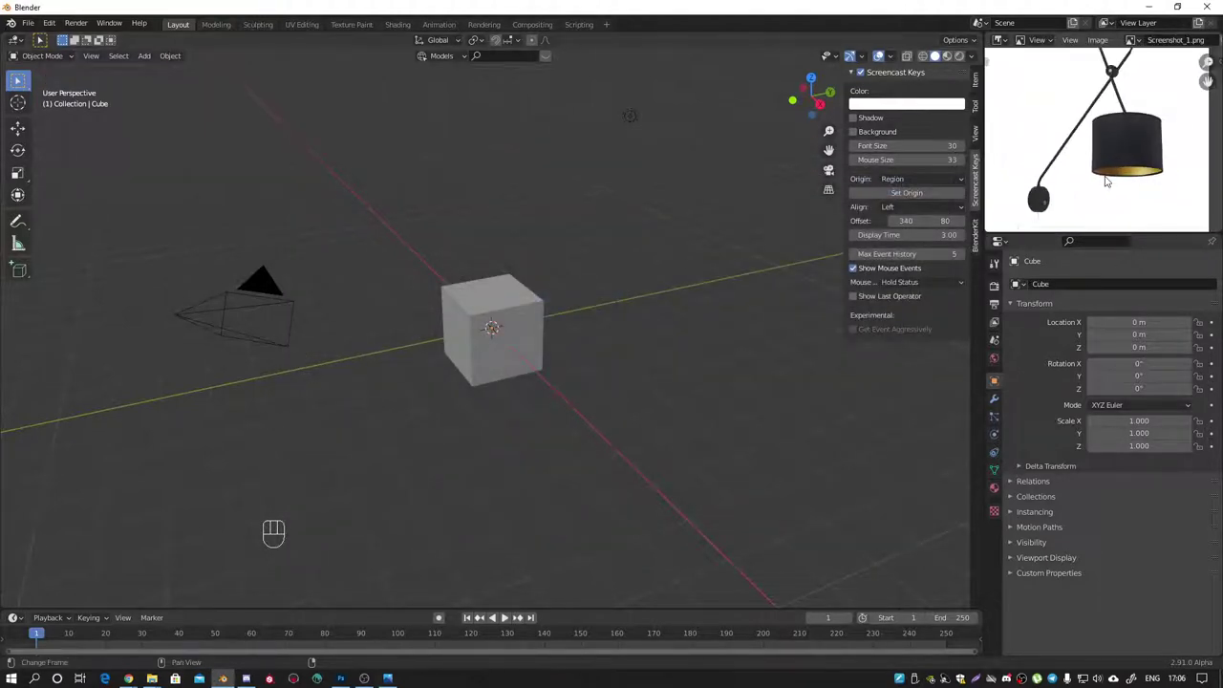
Step: Delete the default cube in front view and add a 0.05 m circle rotated 90° on X
middle_click(368, 355)
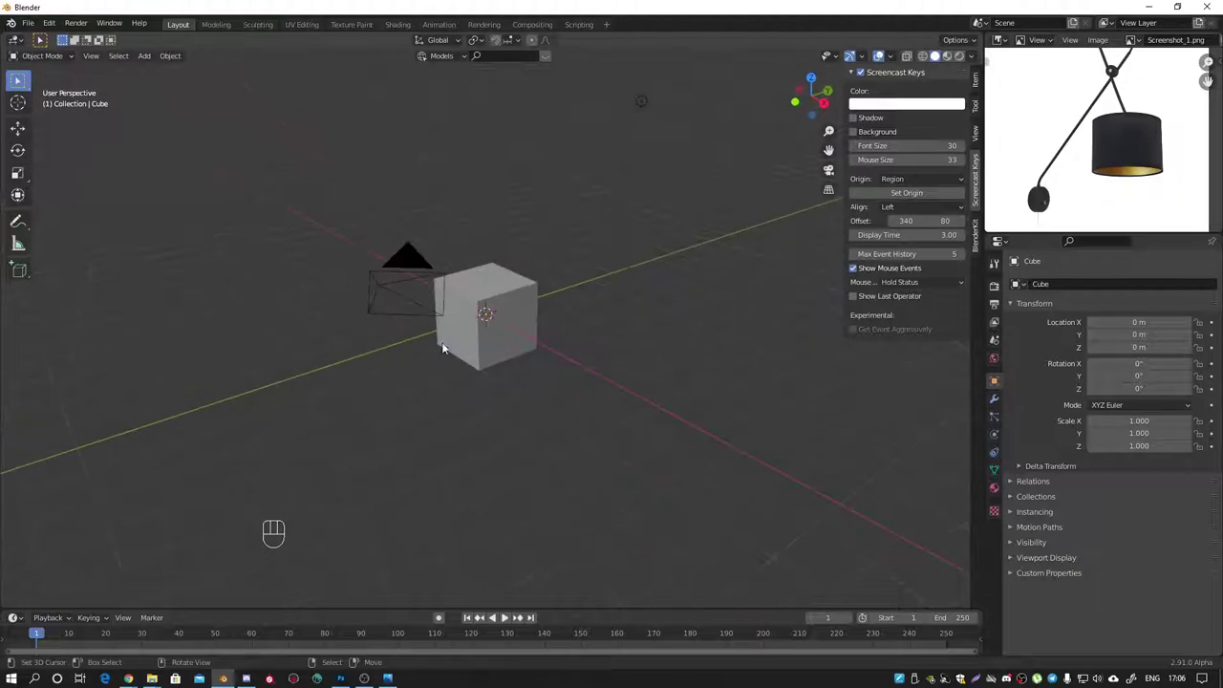
key(KP_1)
middle_click(525, 330)
click(545, 333)
key(x)
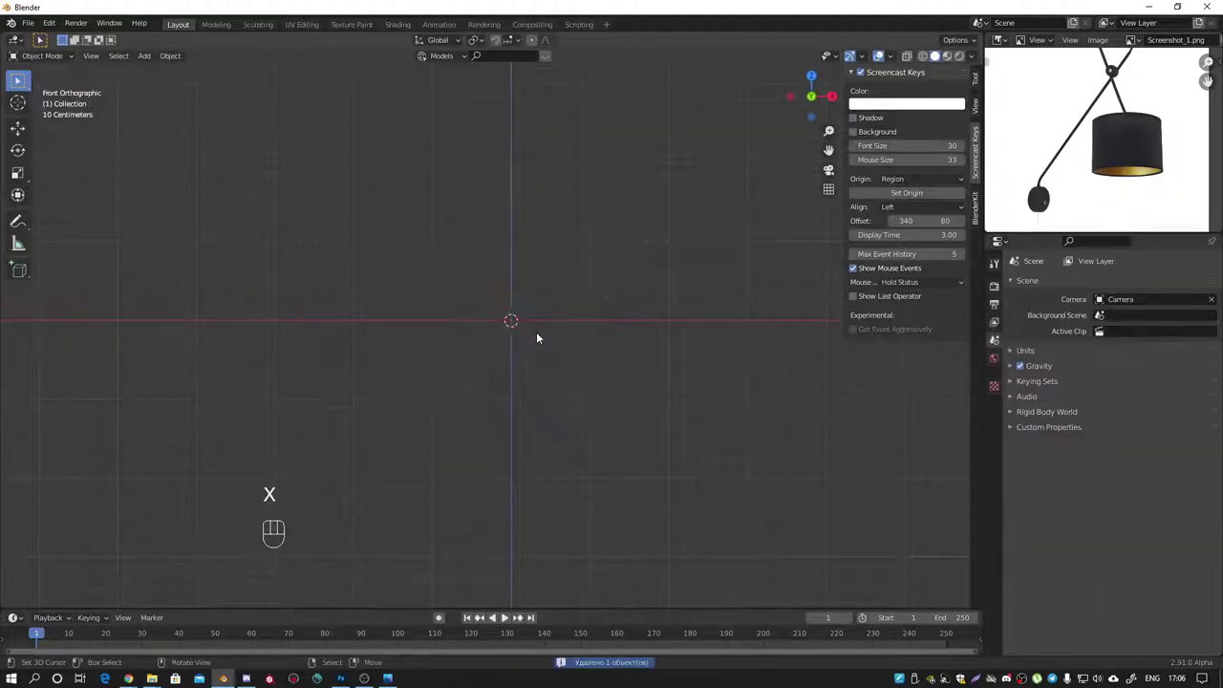
key(shift+a)
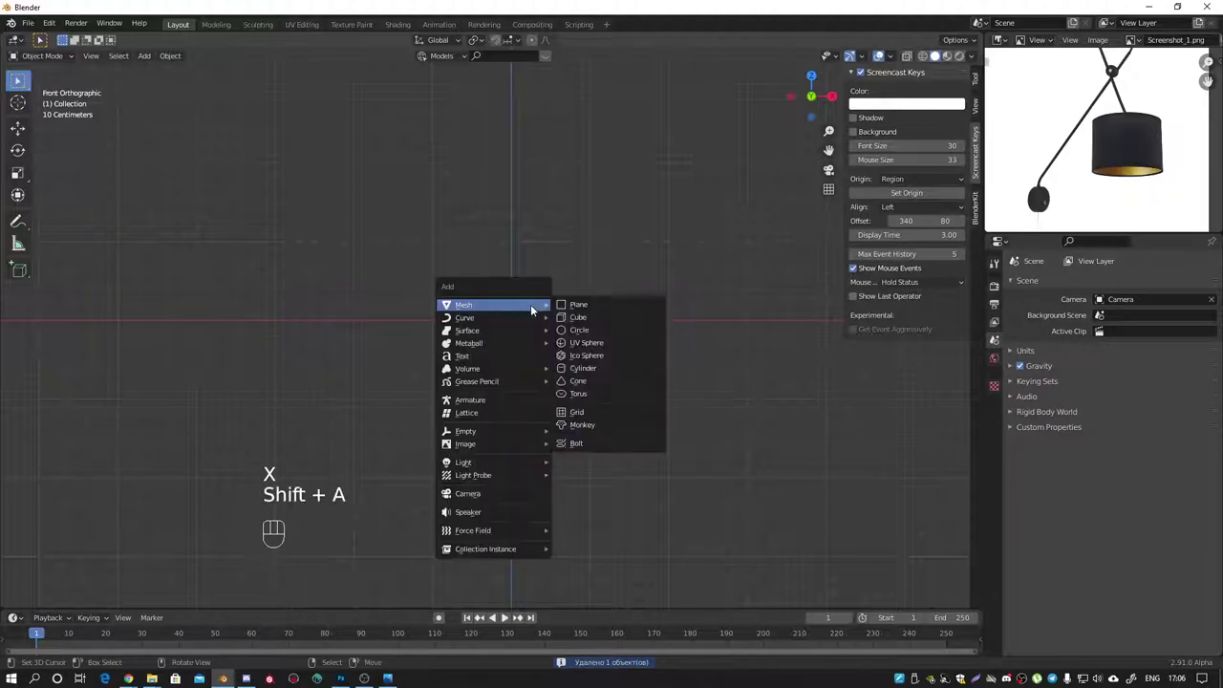
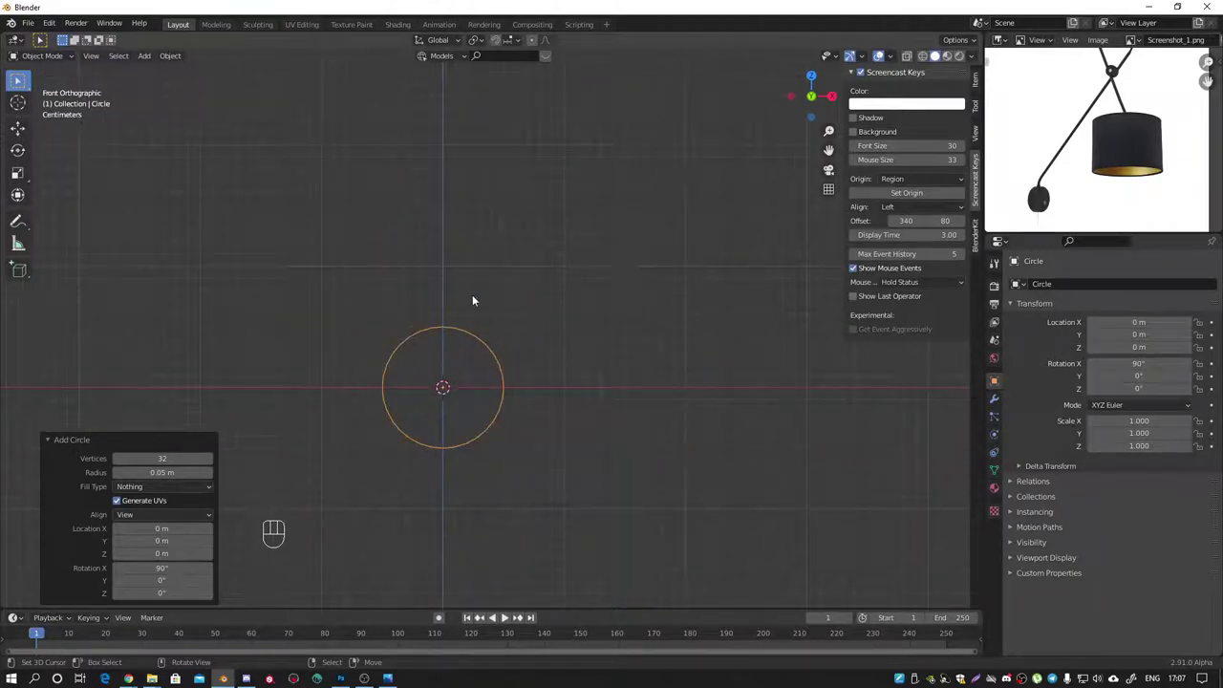
Step: Extrude the circle into a thin disc and bevel its front rim edge
drag(559, 397, 618, 341)
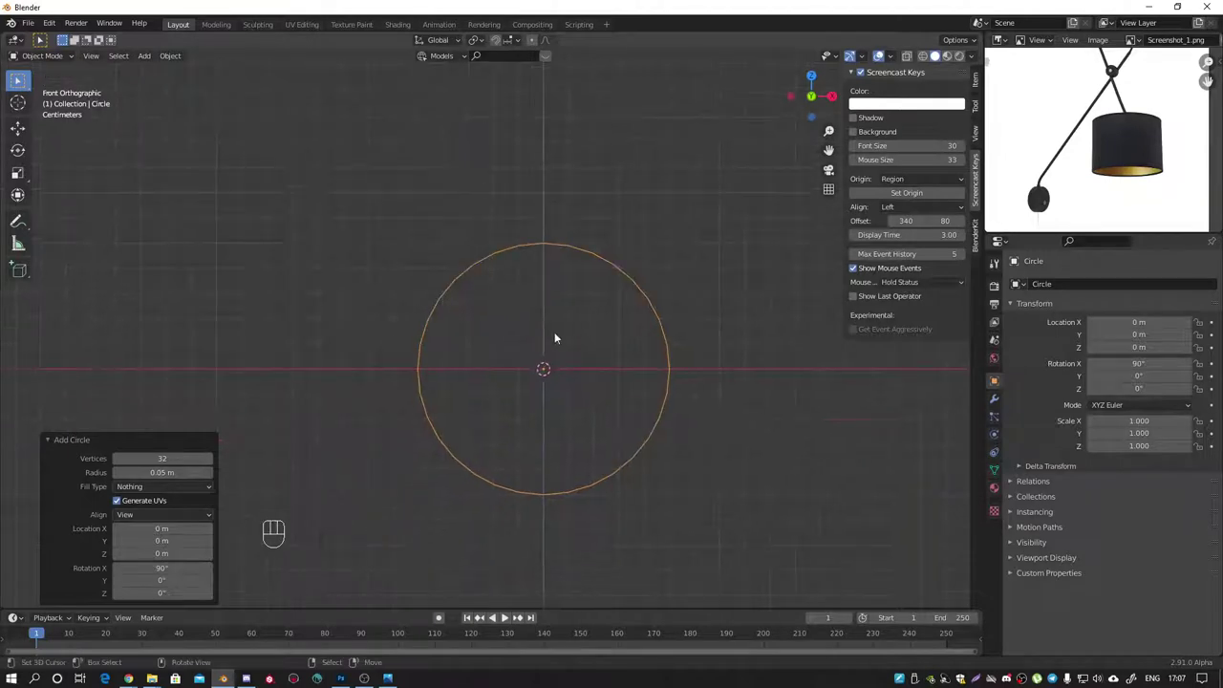
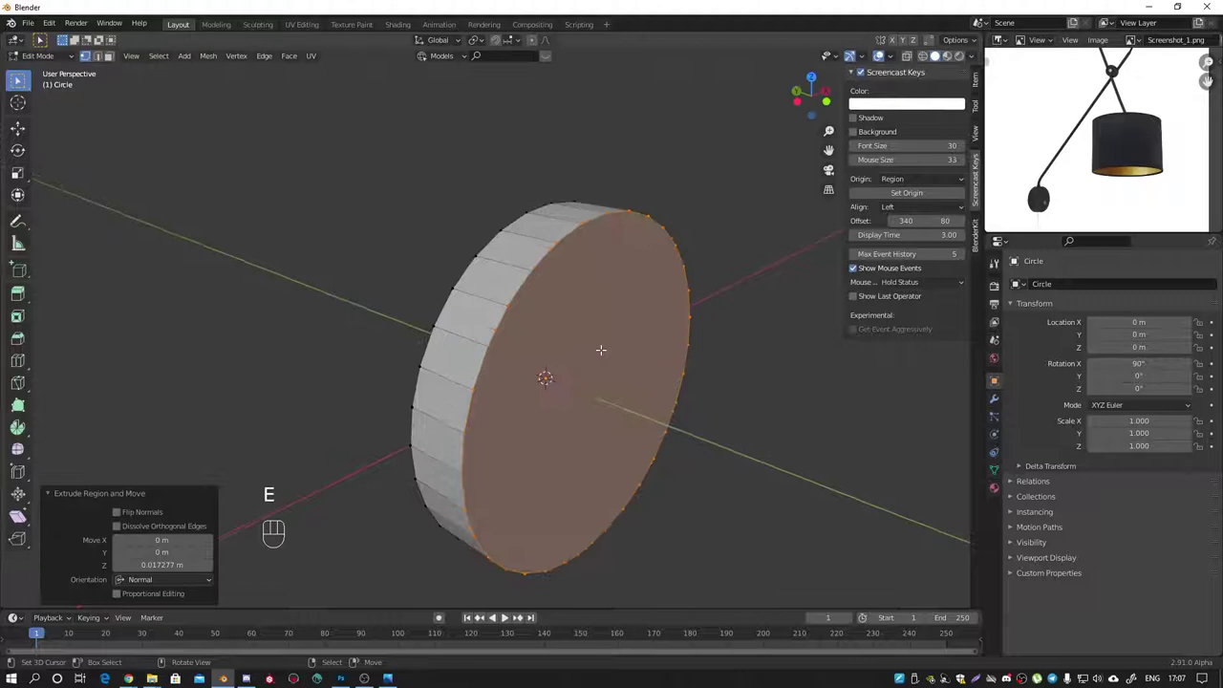
key(e)
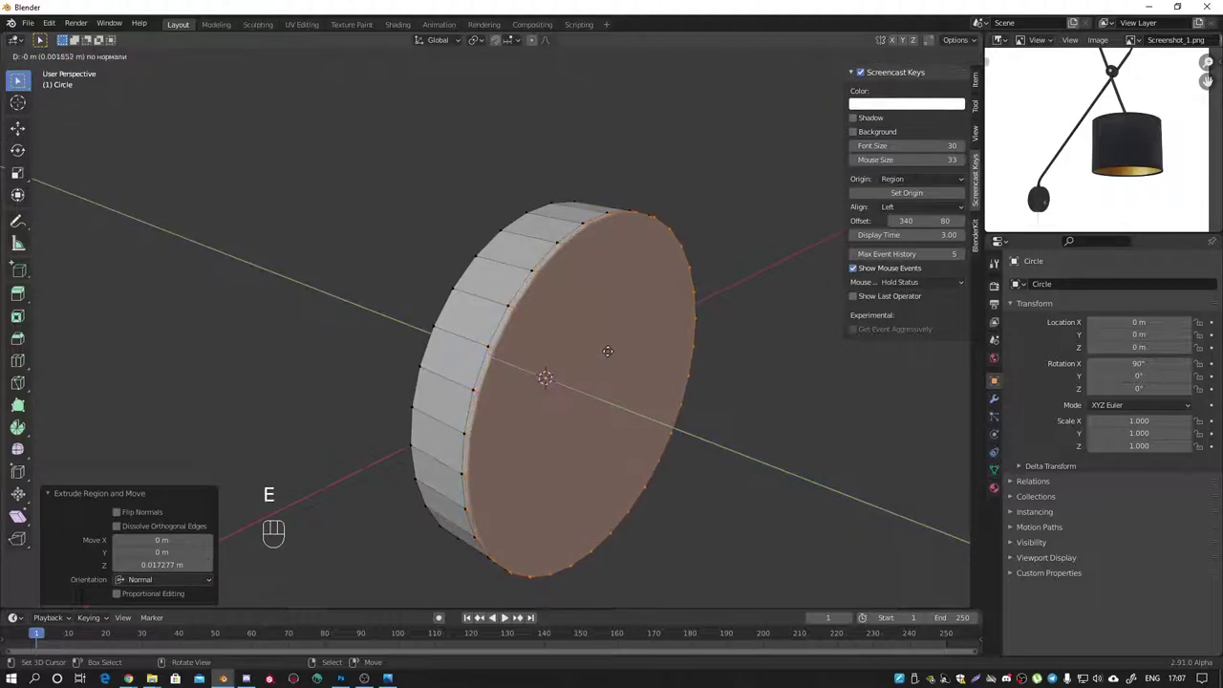
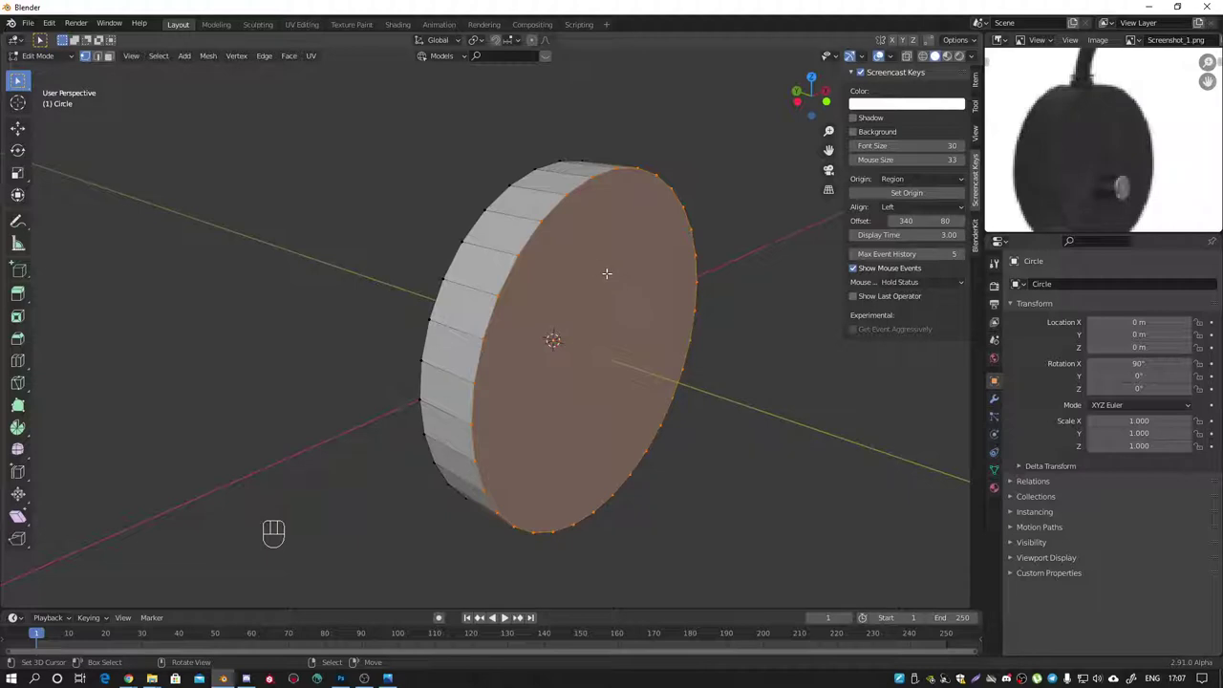
key(ctrl+b)
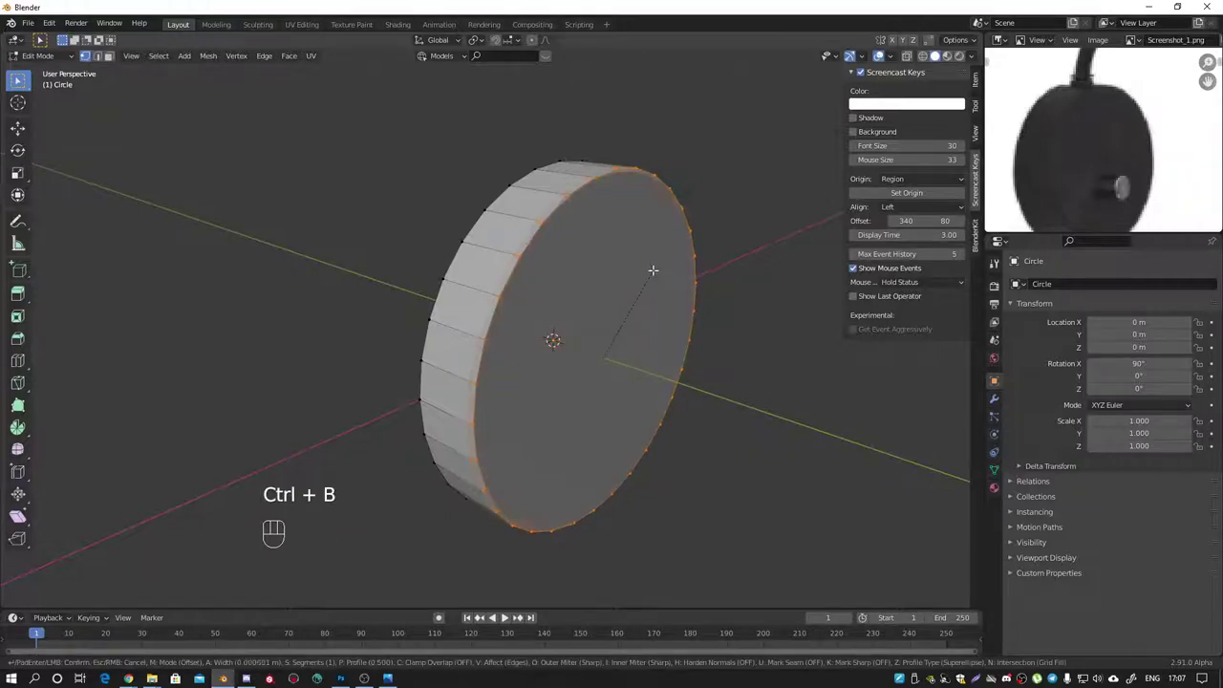
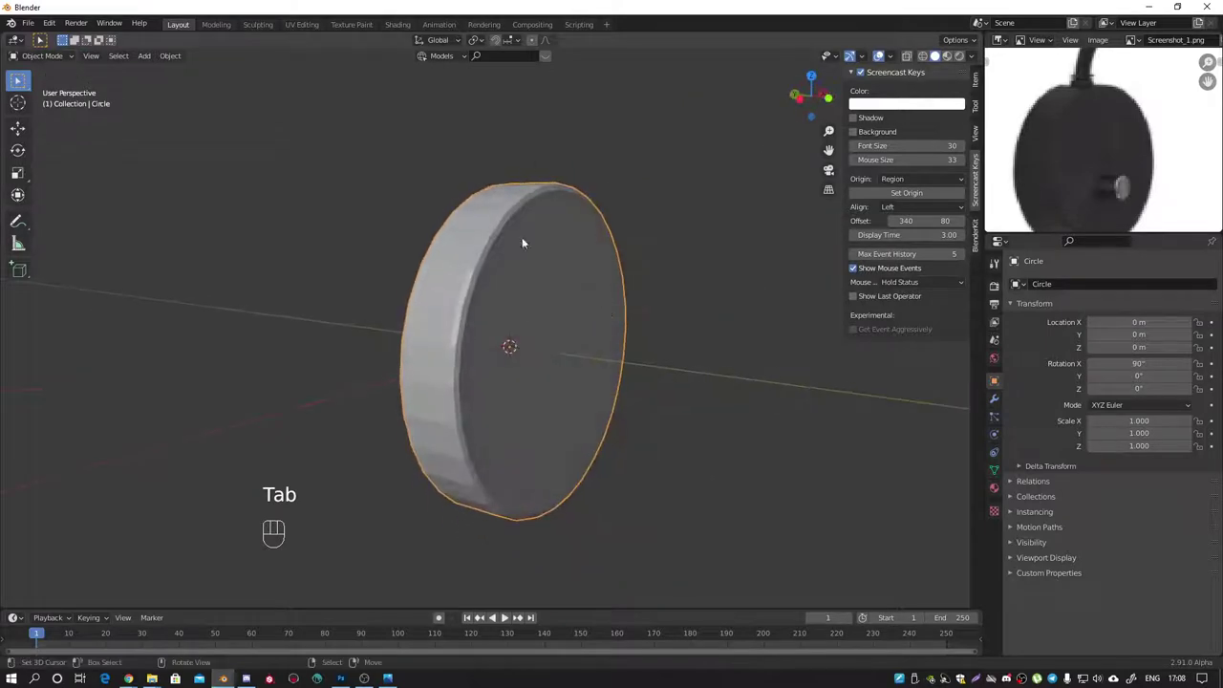
drag(430, 356, 534, 355)
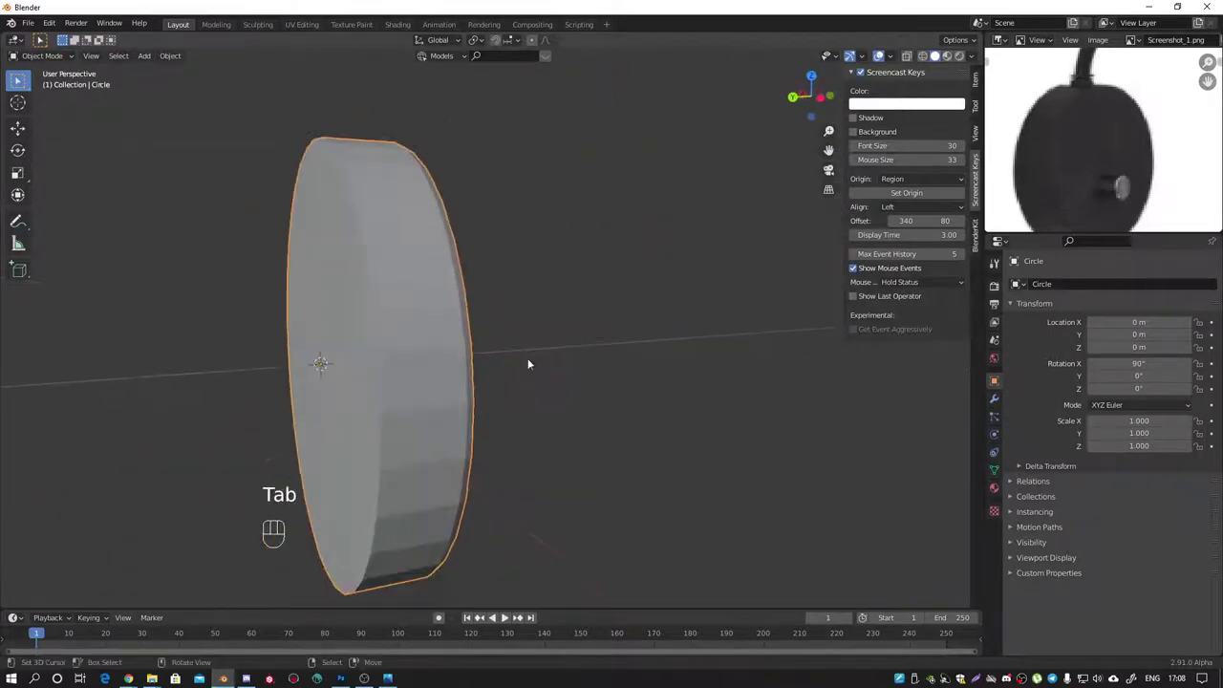
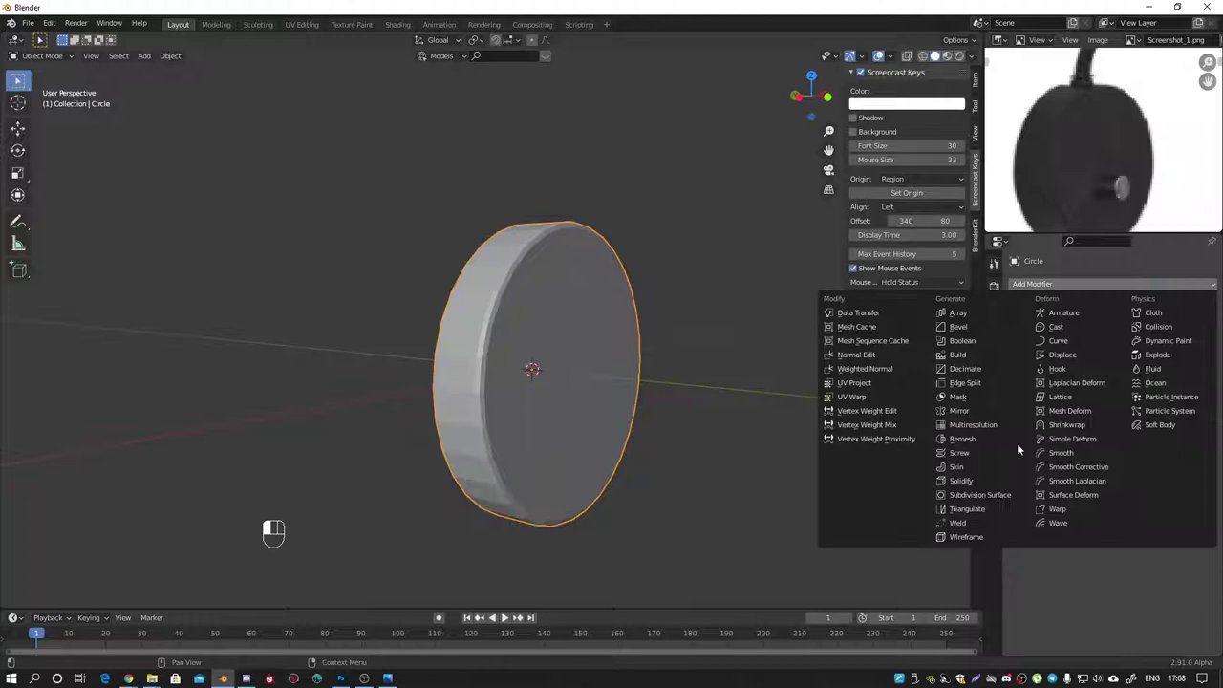
click(976, 497)
drag(519, 325, 481, 324)
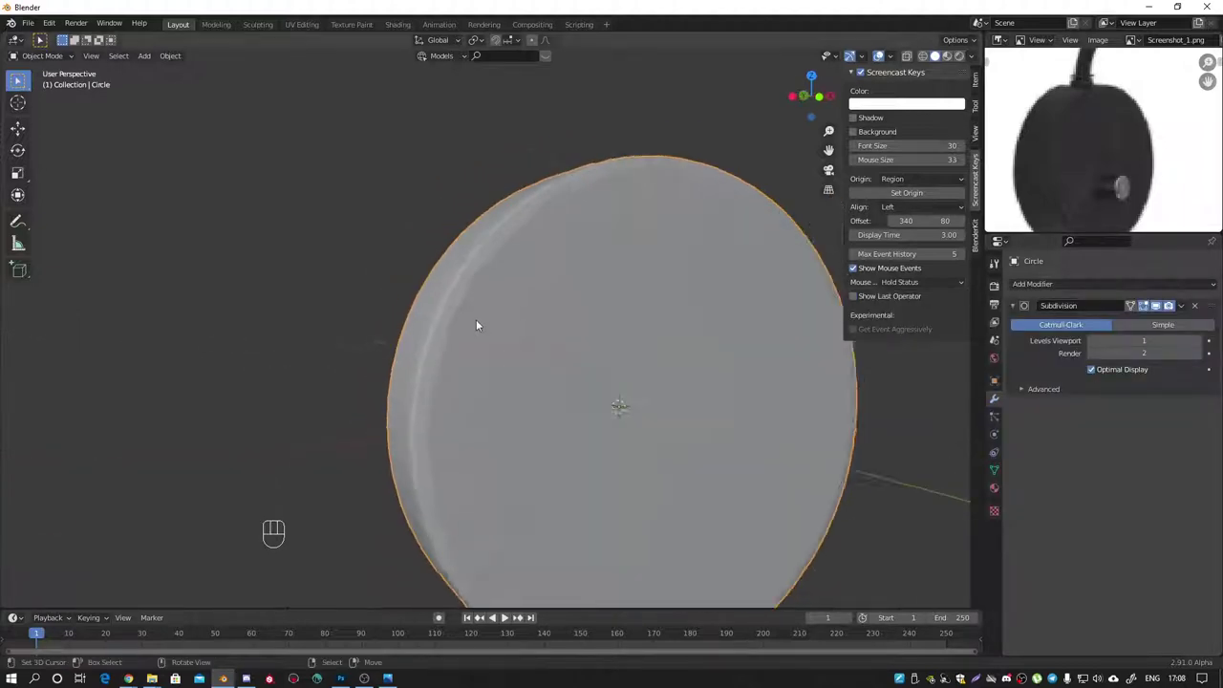
drag(543, 278, 564, 310)
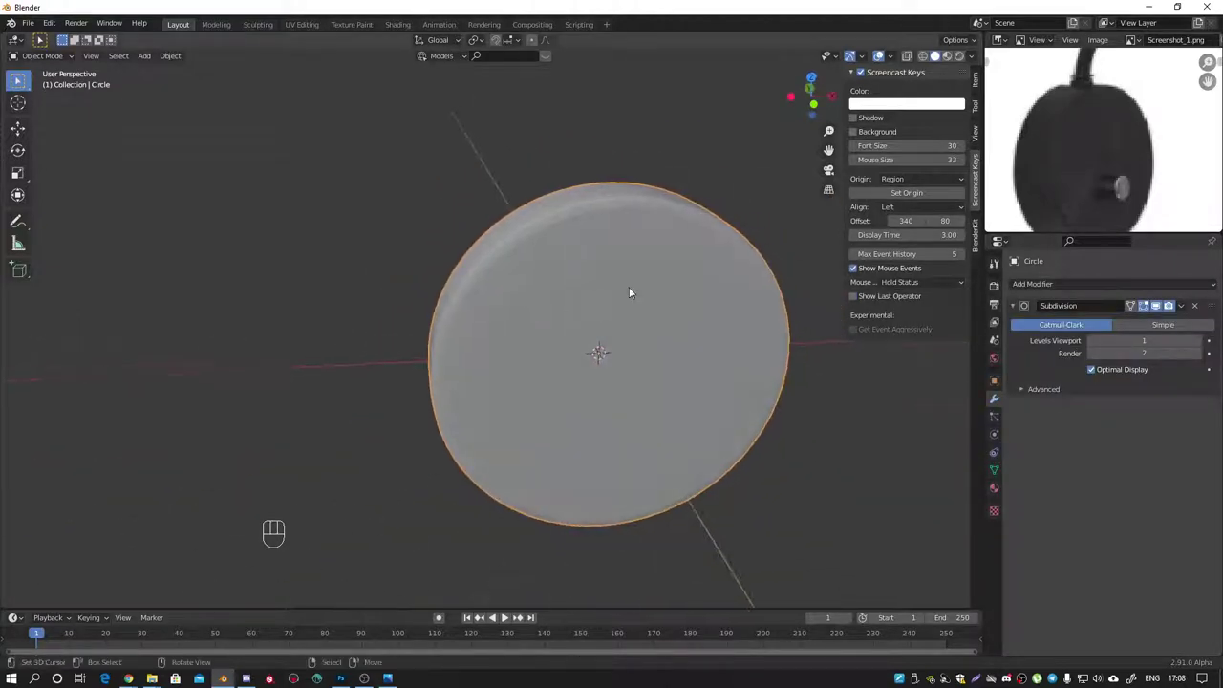
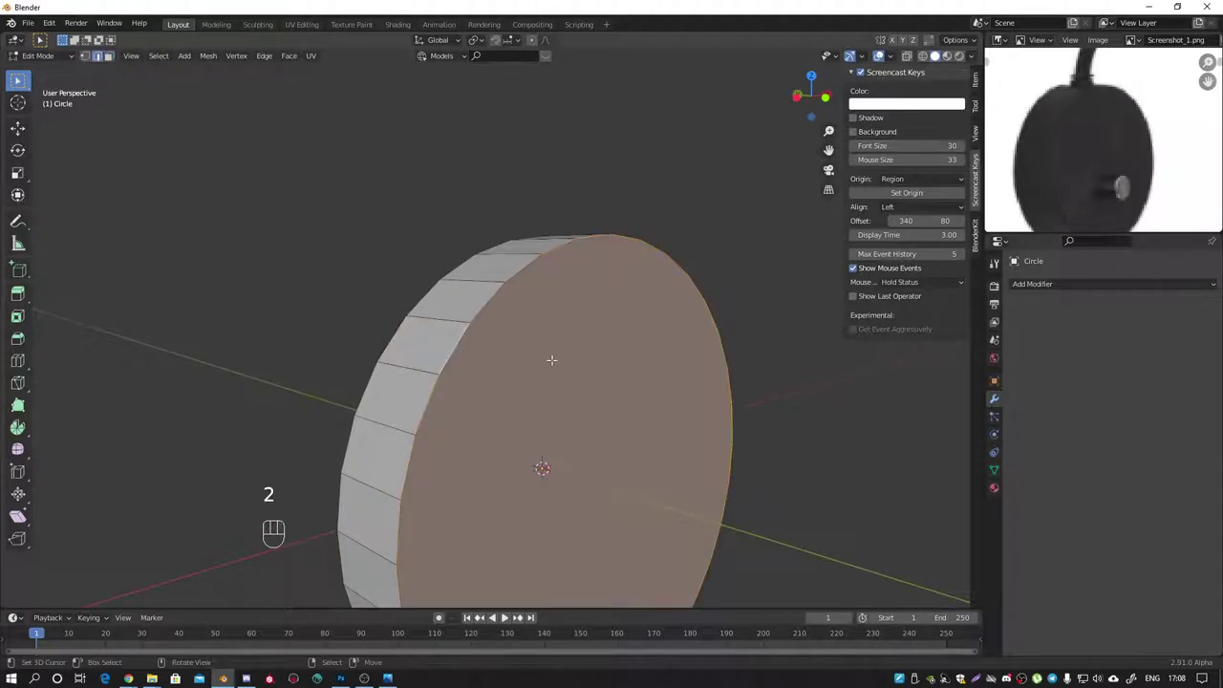
Step: Bevel the disc edges, add level-3 subdivision and check the rounded edge from the side view
key(ctrl+b)
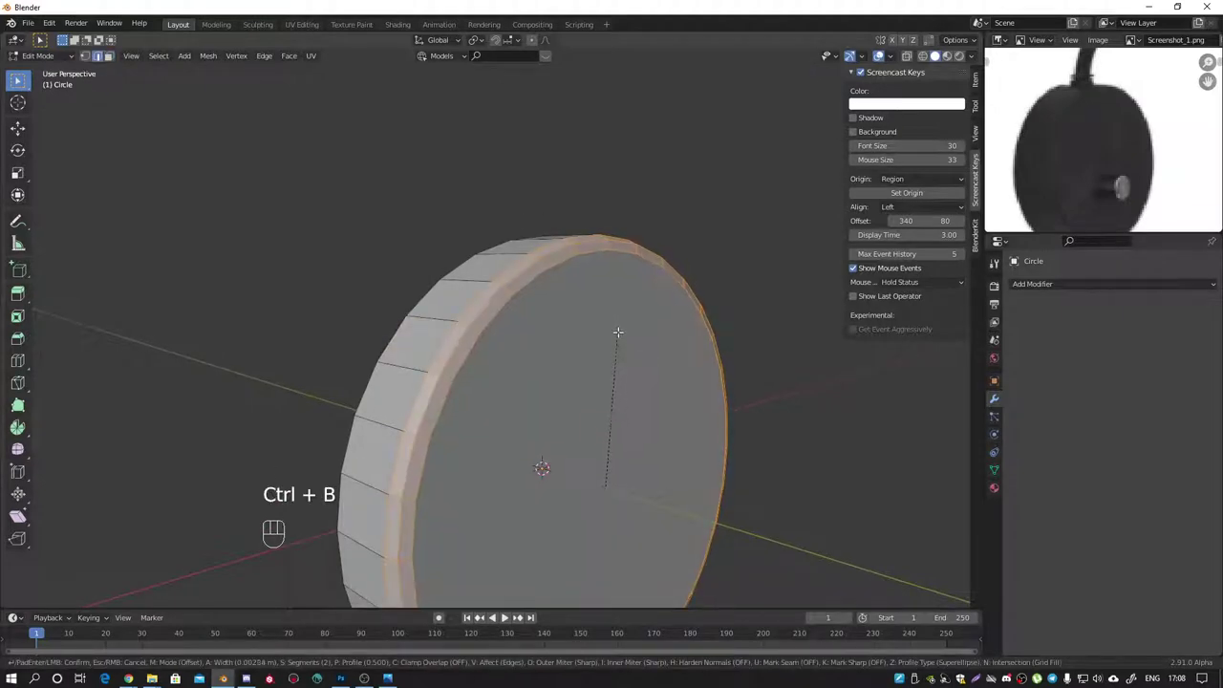
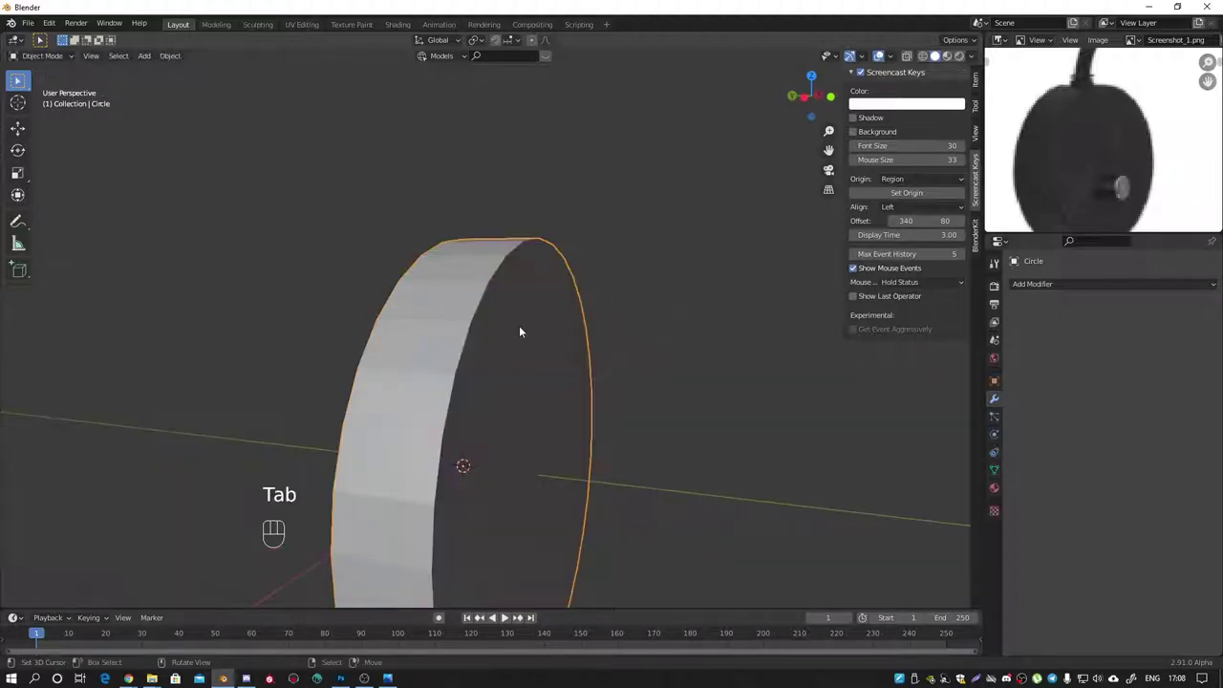
key(ctrl+3)
drag(490, 275, 448, 273)
drag(447, 273, 405, 272)
key(KP_3)
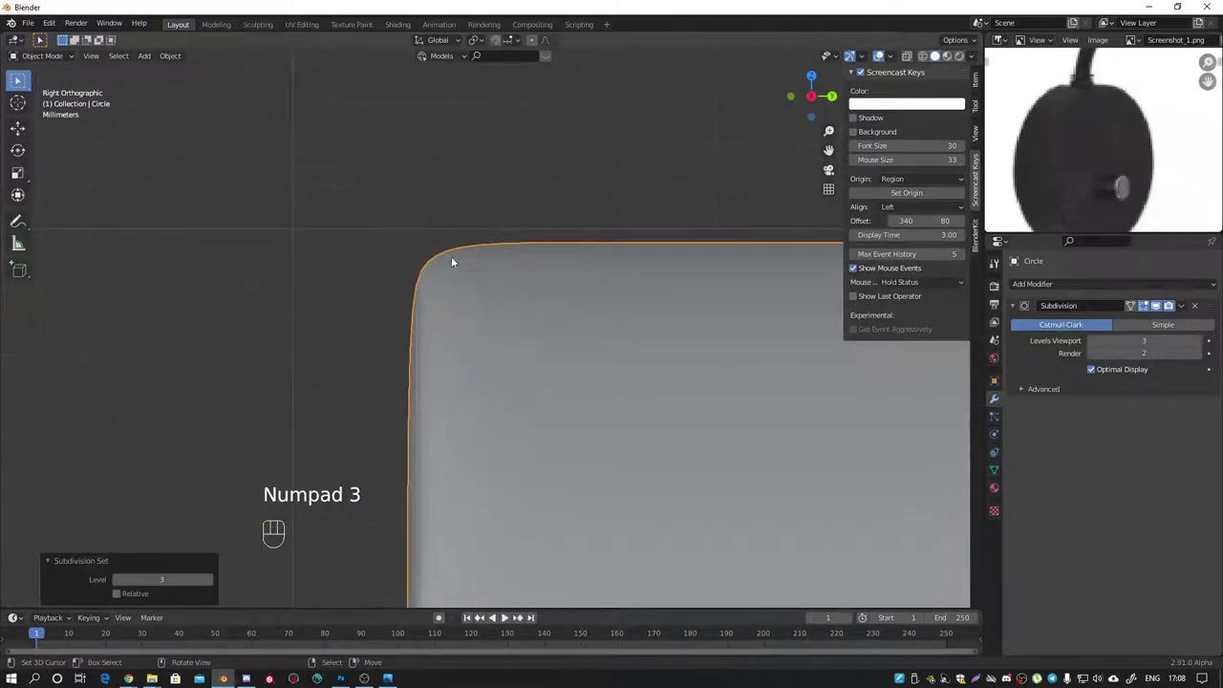
drag(482, 317, 579, 350)
middle_click(480, 412)
drag(507, 371, 596, 305)
middle_click(566, 320)
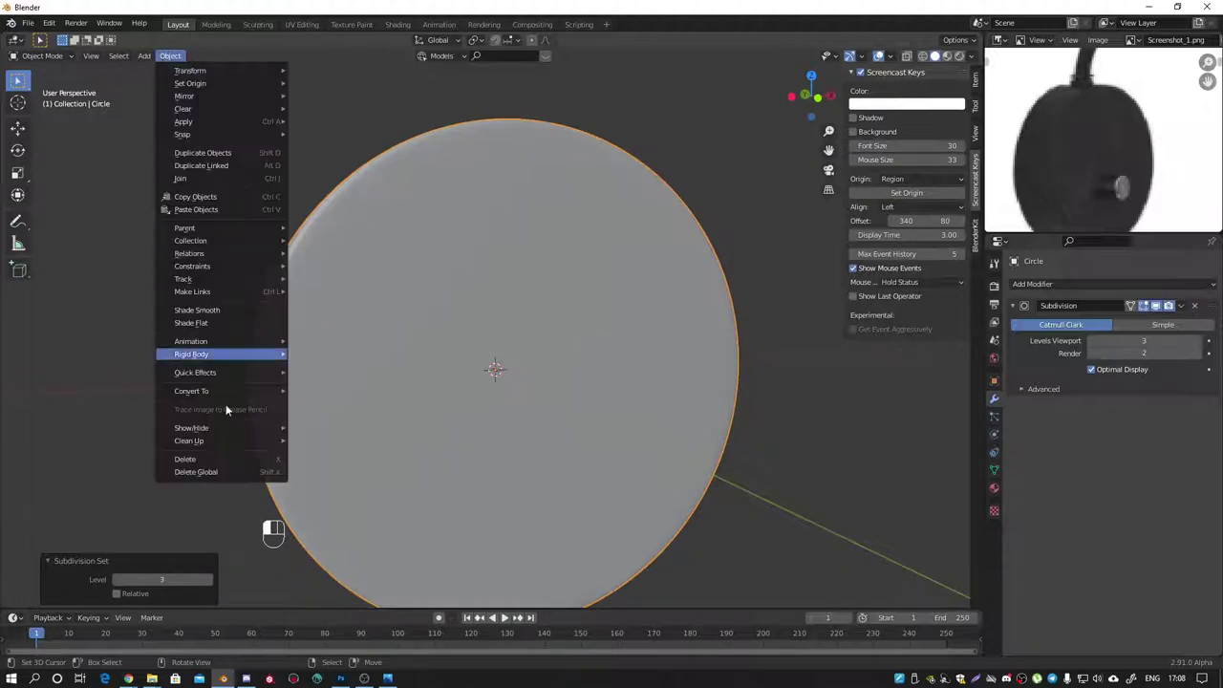
Step: Shade the disc smooth and inspect the rounded puck shape from several angles
click(227, 312)
middle_click(363, 262)
drag(311, 329, 214, 299)
drag(424, 307, 487, 335)
click(486, 335)
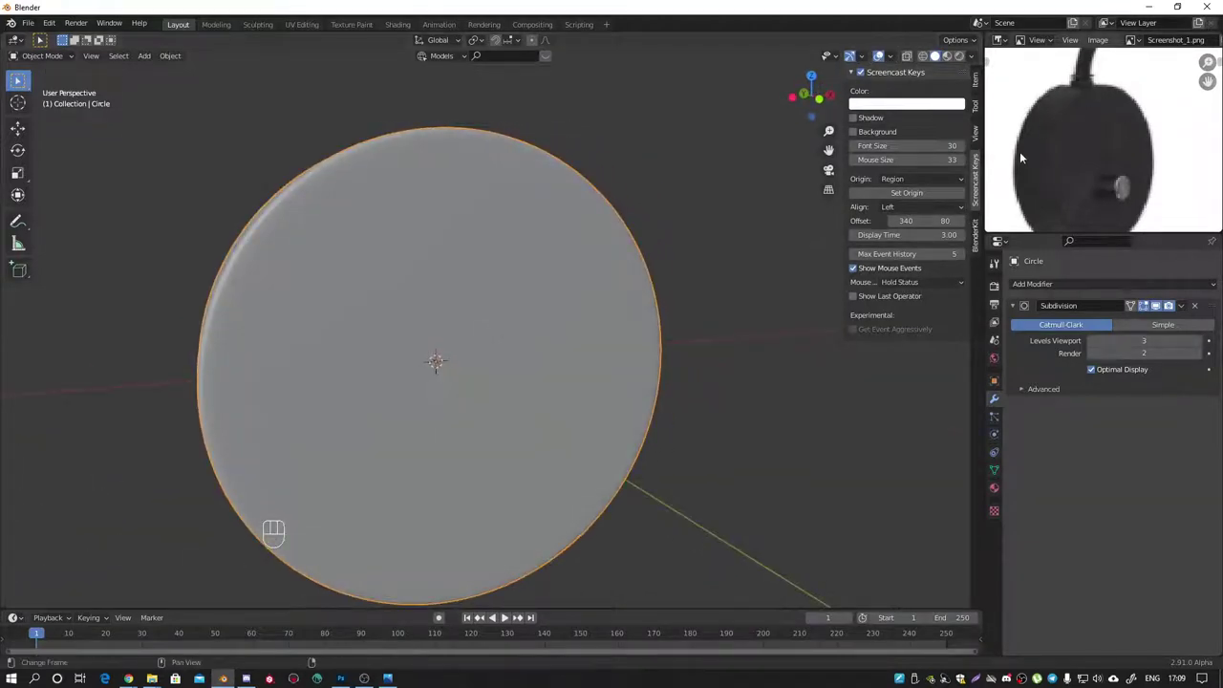
middle_click(577, 302)
Step: Extrude and scale the disc's front face into a new ring, bevel its edges and delete geometry
key(Tab)
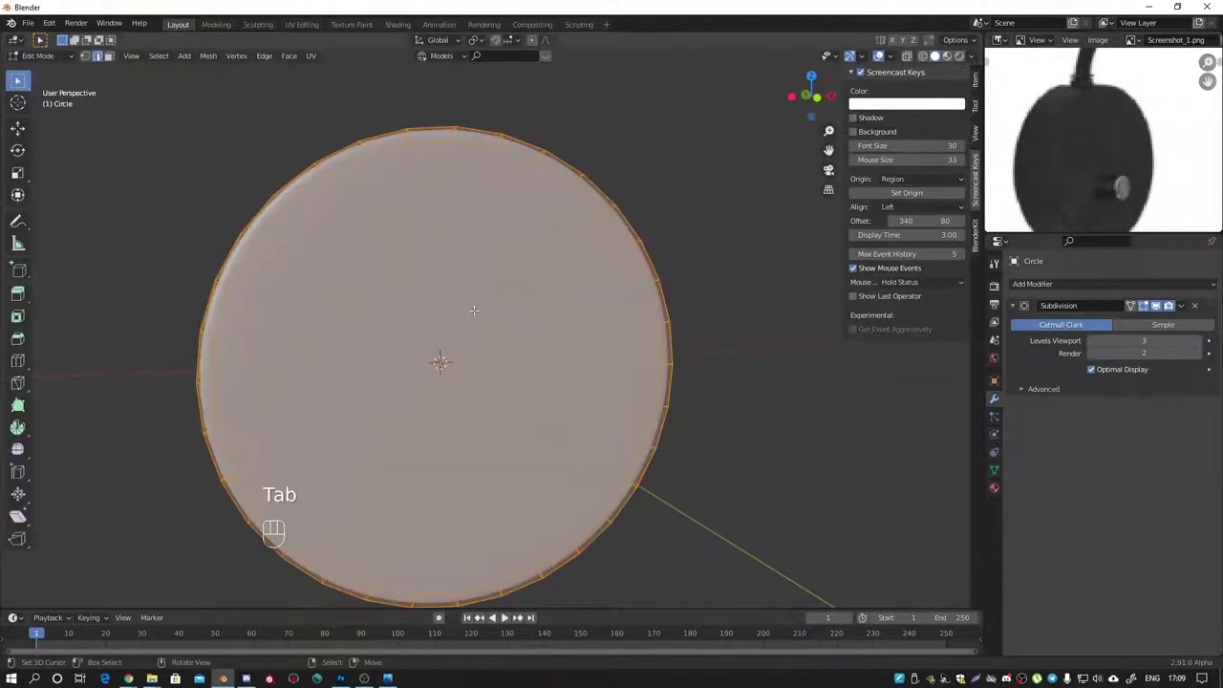
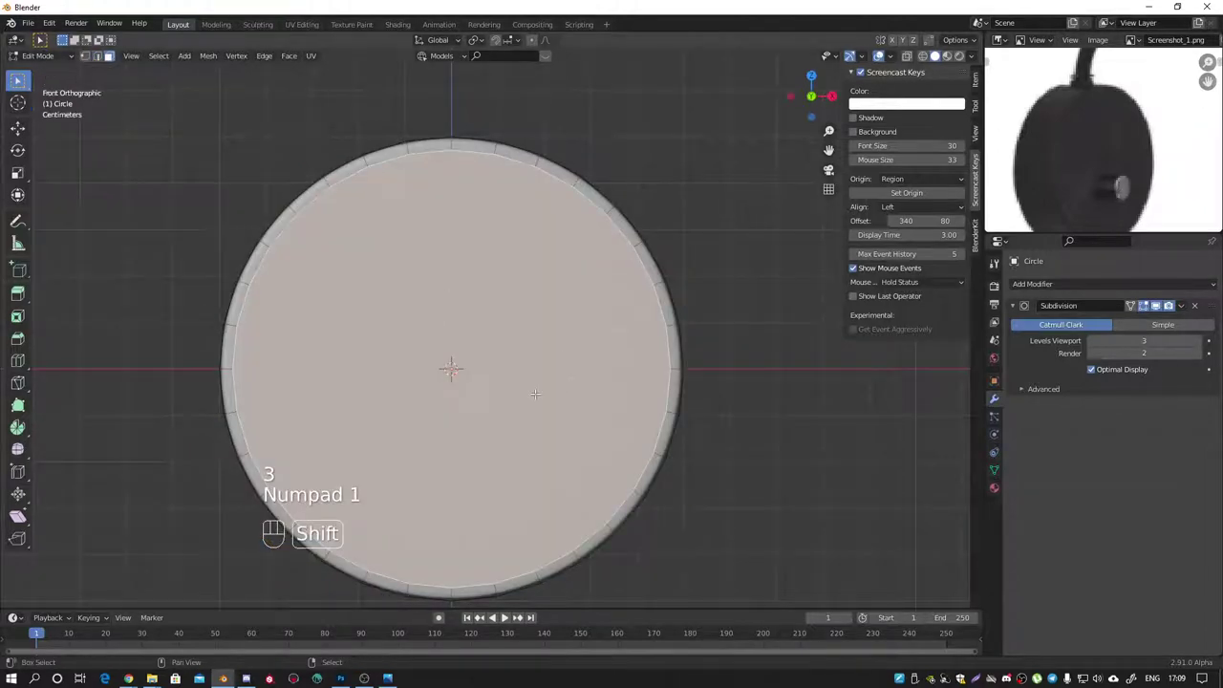
key(shift+d)
key(s)
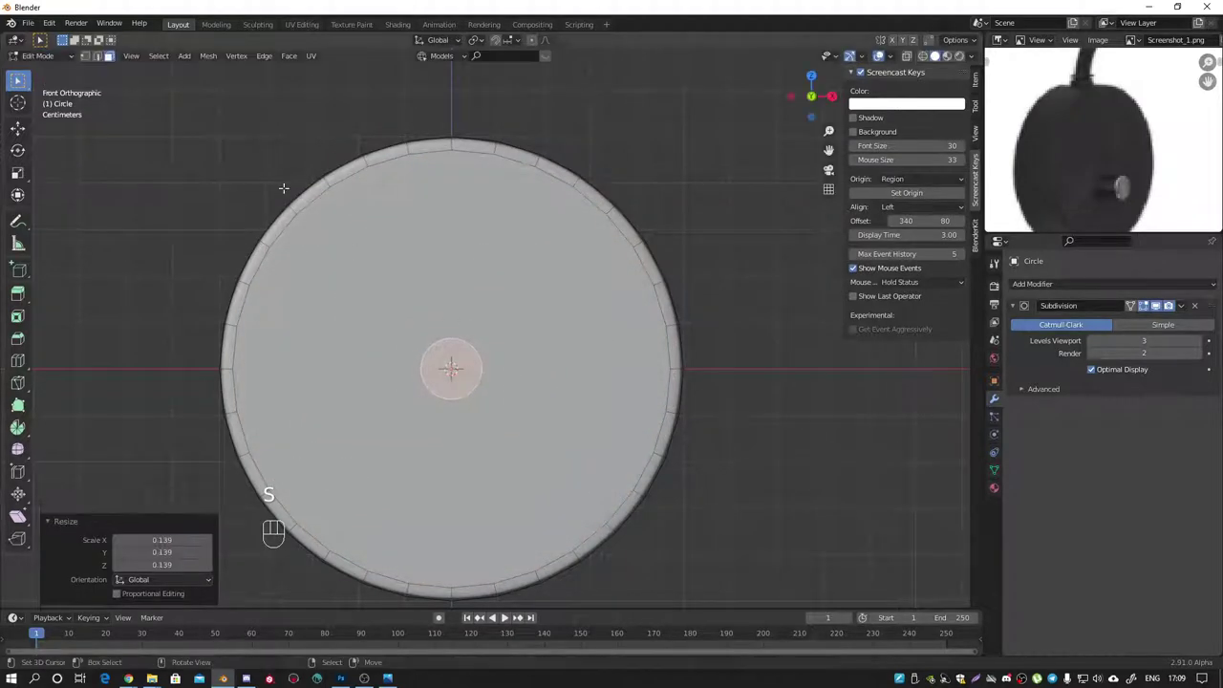
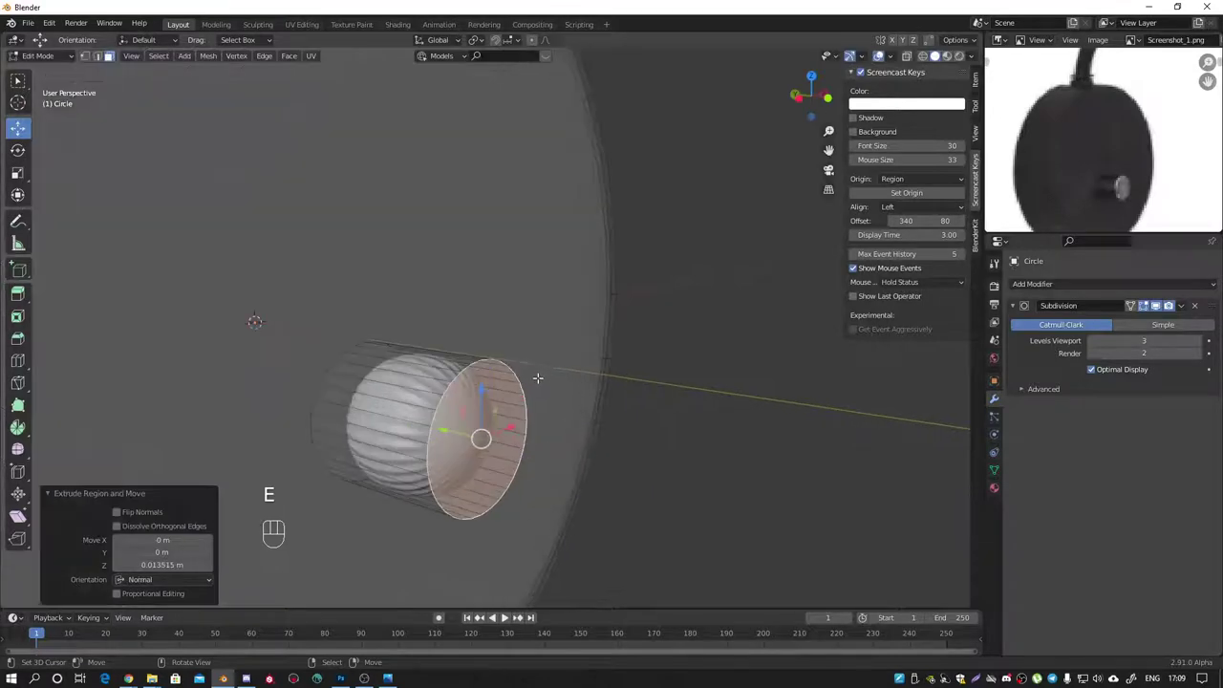
key(ctrl+b)
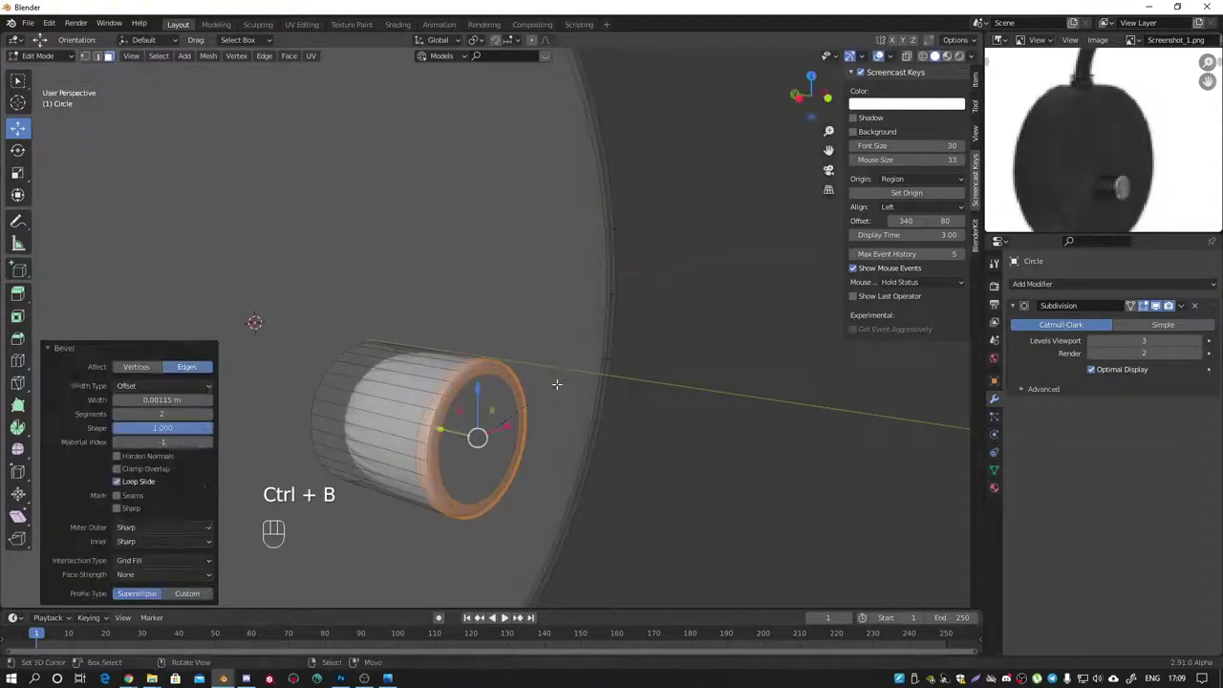
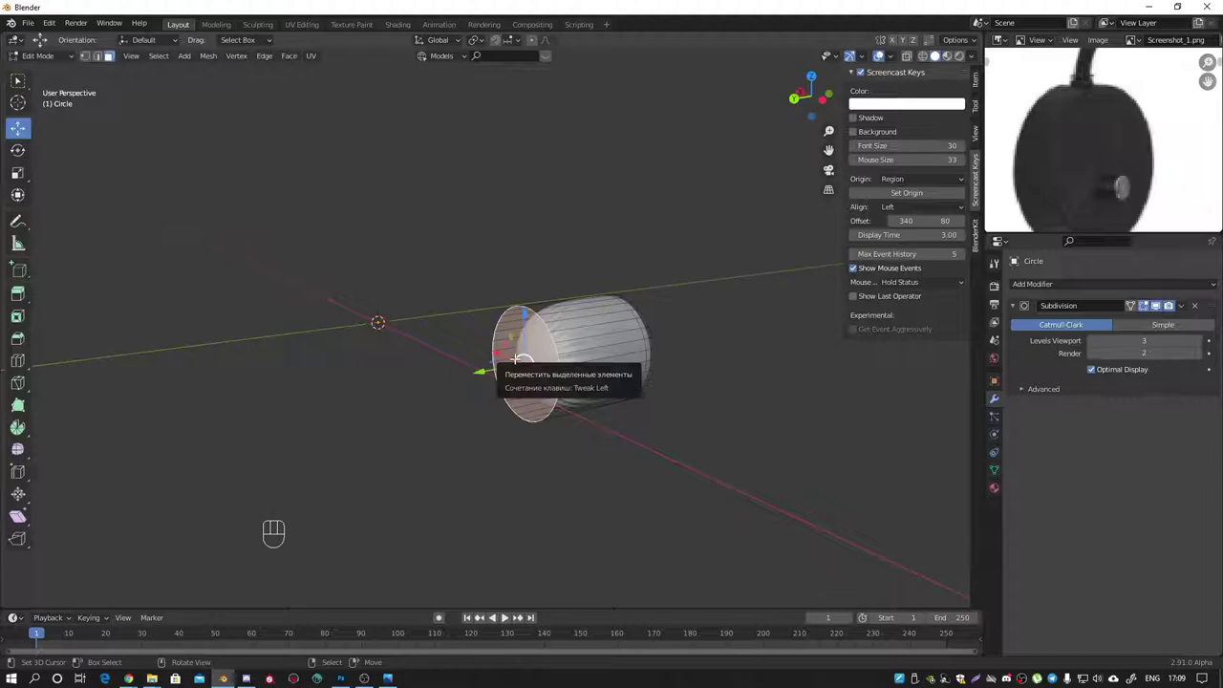
key(x)
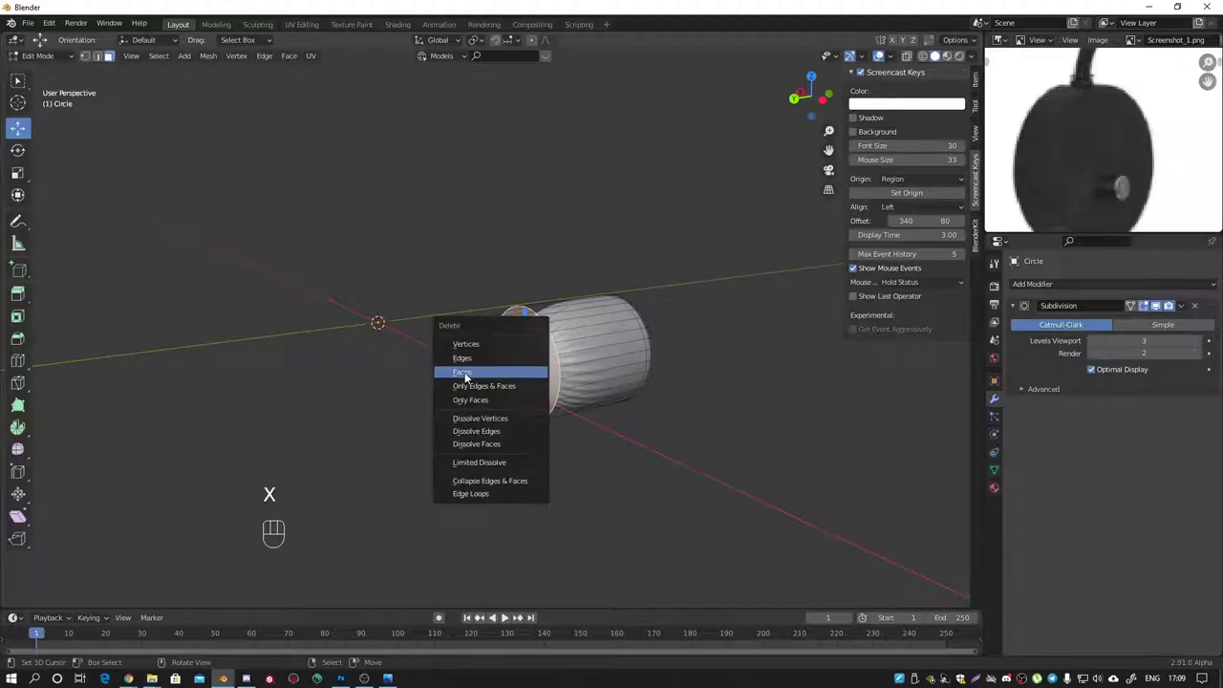
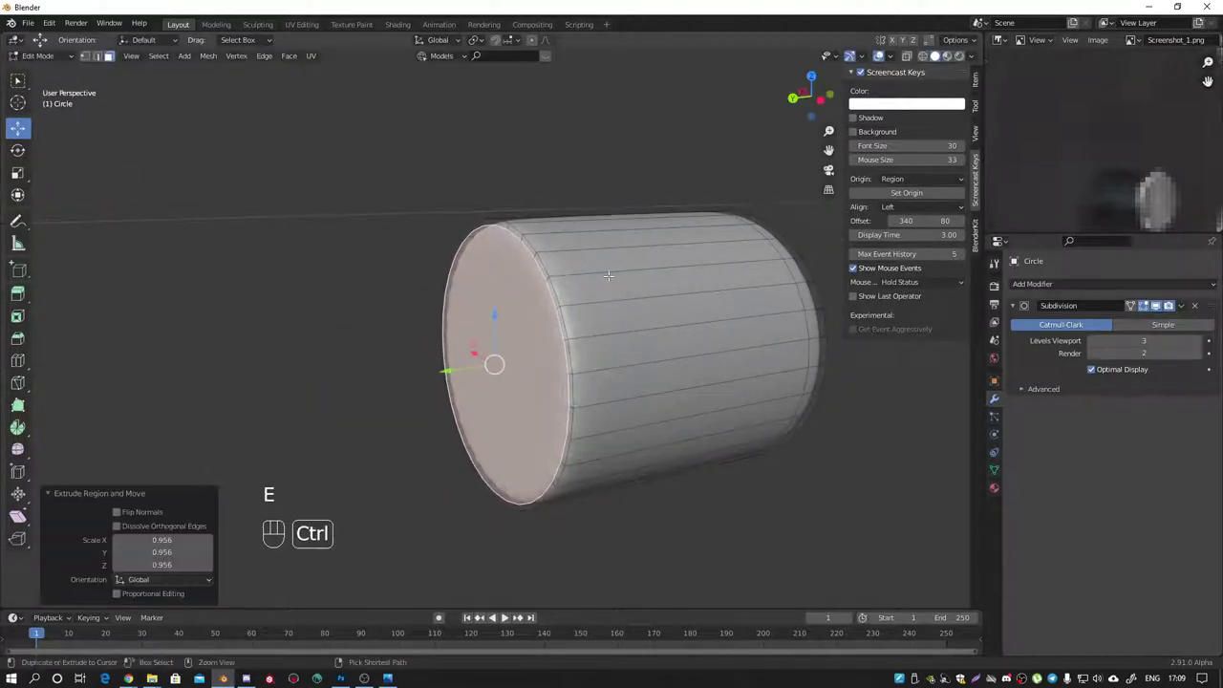
Step: Slide an edge loop along the lamp body and adjust the view layout
key(ctrl+r)
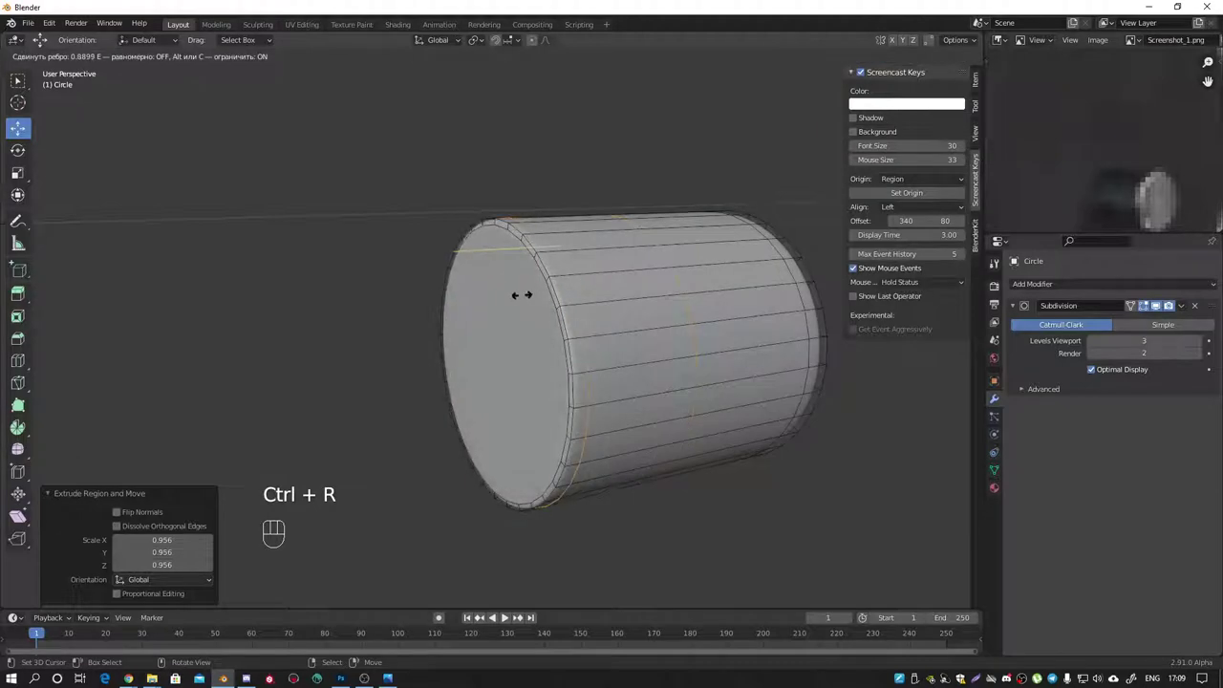
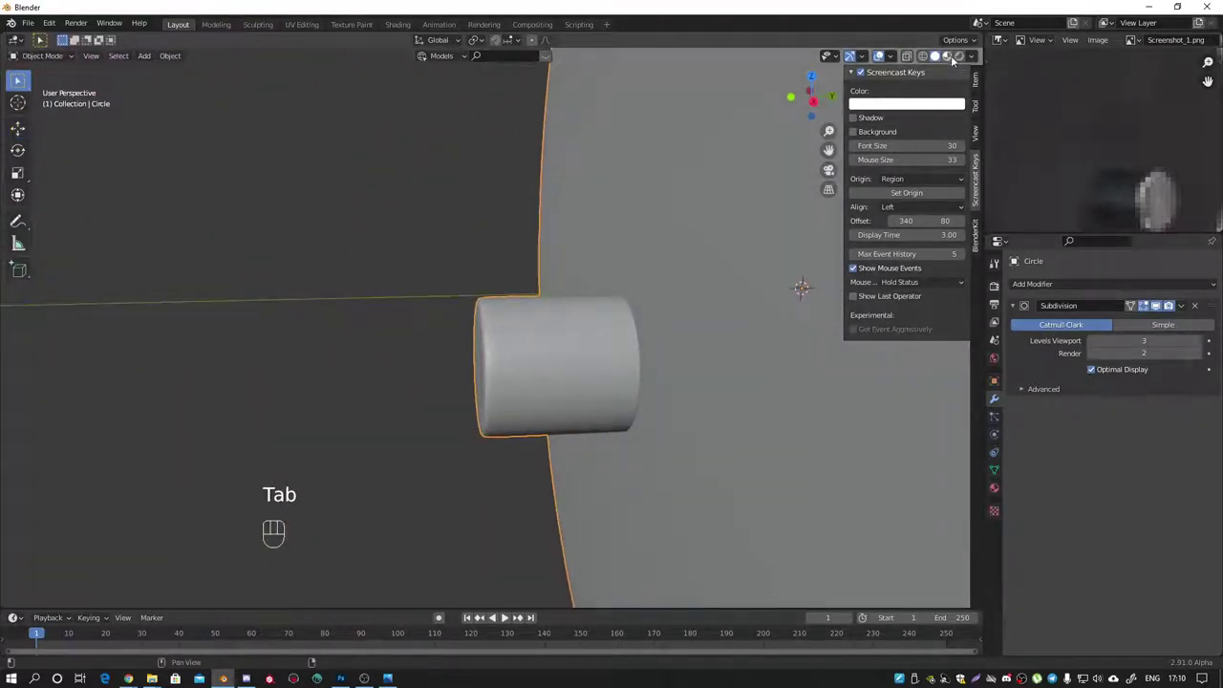
click(954, 58)
click(942, 59)
drag(977, 59, 717, 342)
drag(671, 340, 734, 365)
Step: Reveal the hidden mesh parts of the body and select the linked region
key(Tab)
key(alt+h)
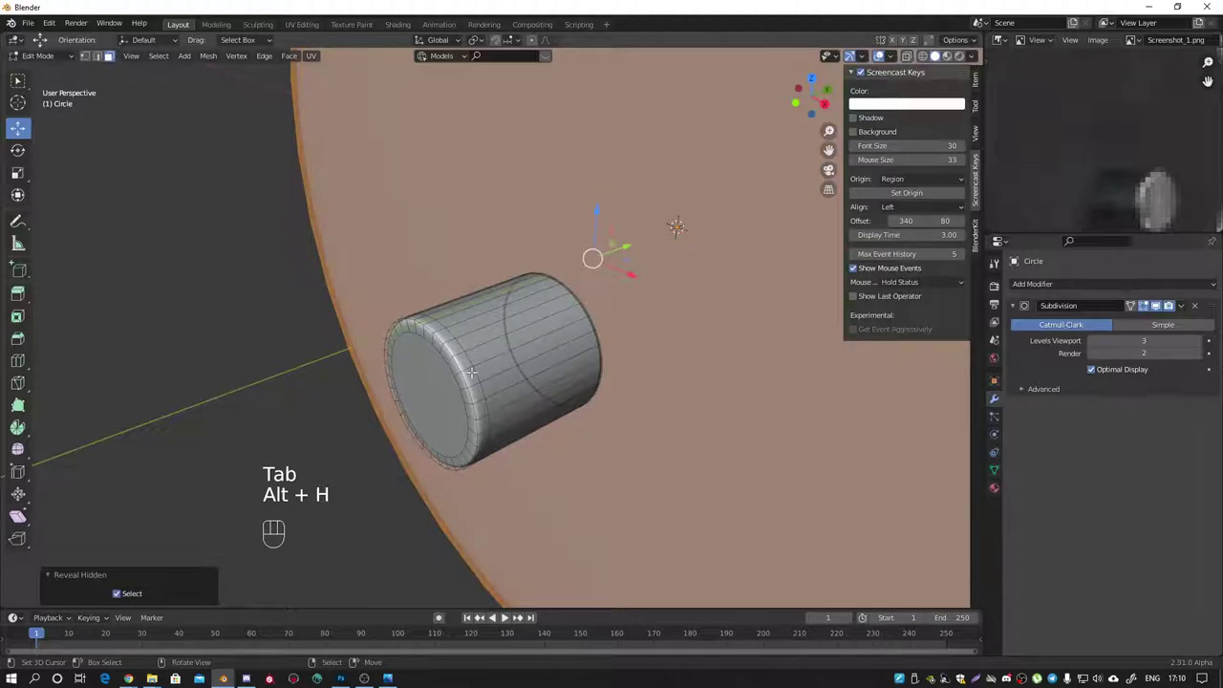
key(l)
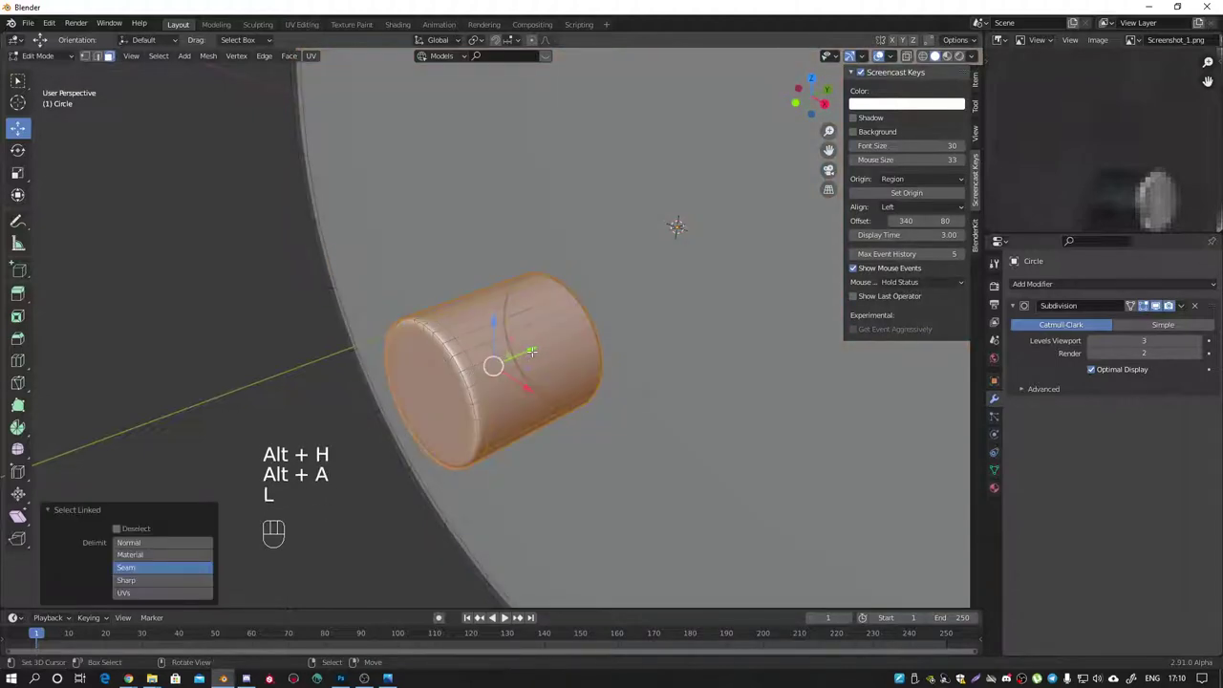
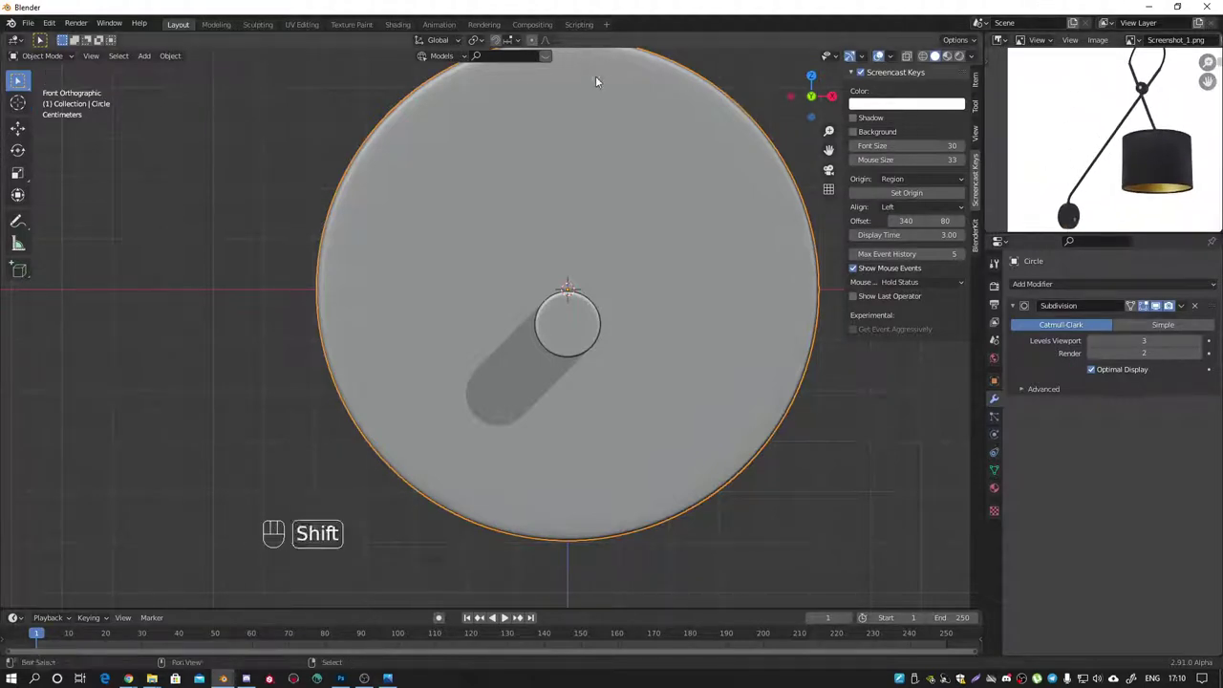
Step: Place the 3D cursor on the body's centre and add a small scaled-down circle there
drag(601, 101, 663, 146)
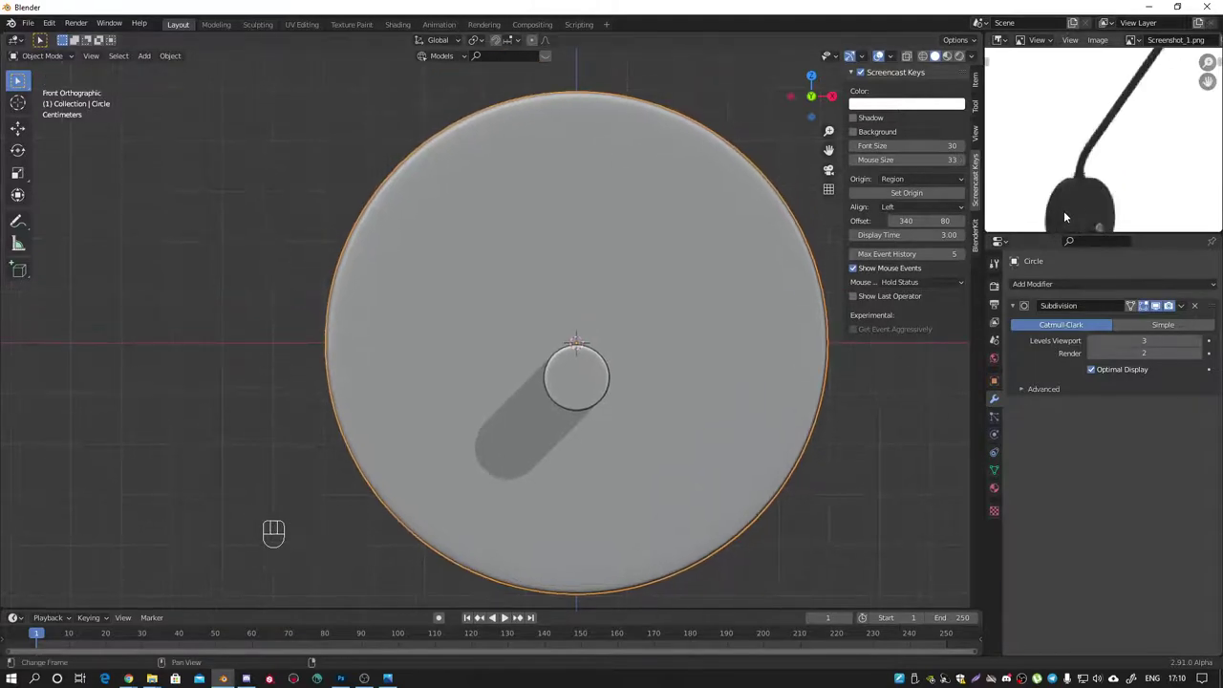
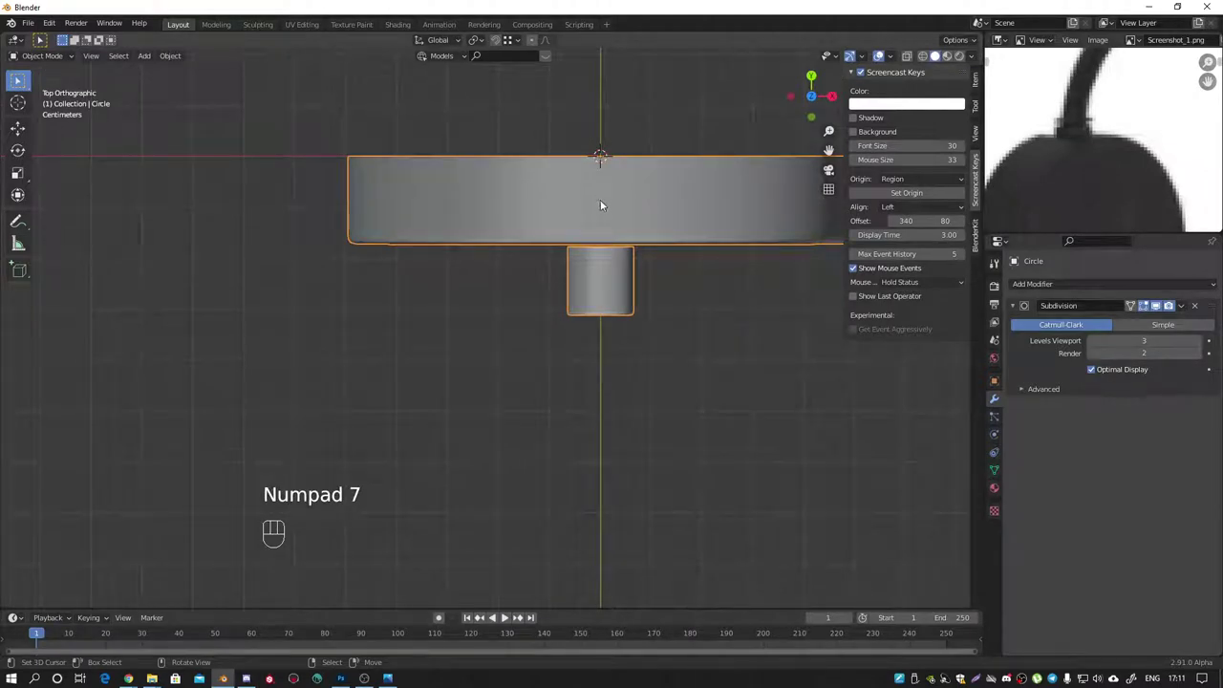
click(606, 202)
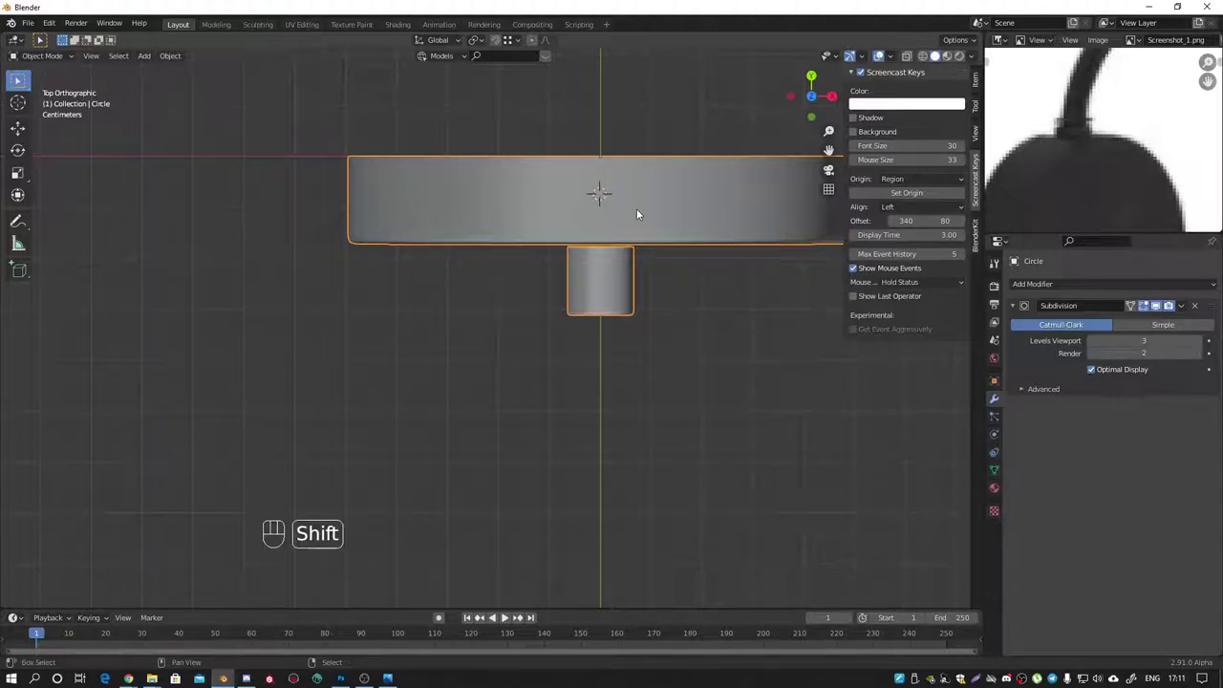
key(shift+a)
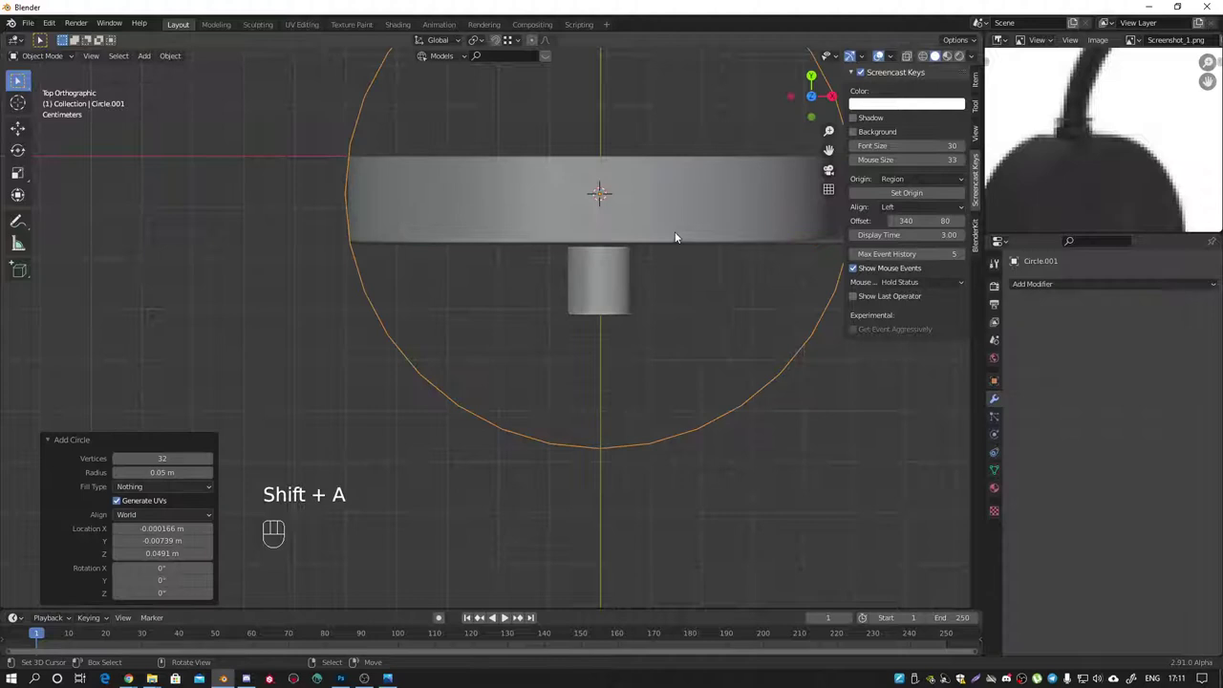
key(s)
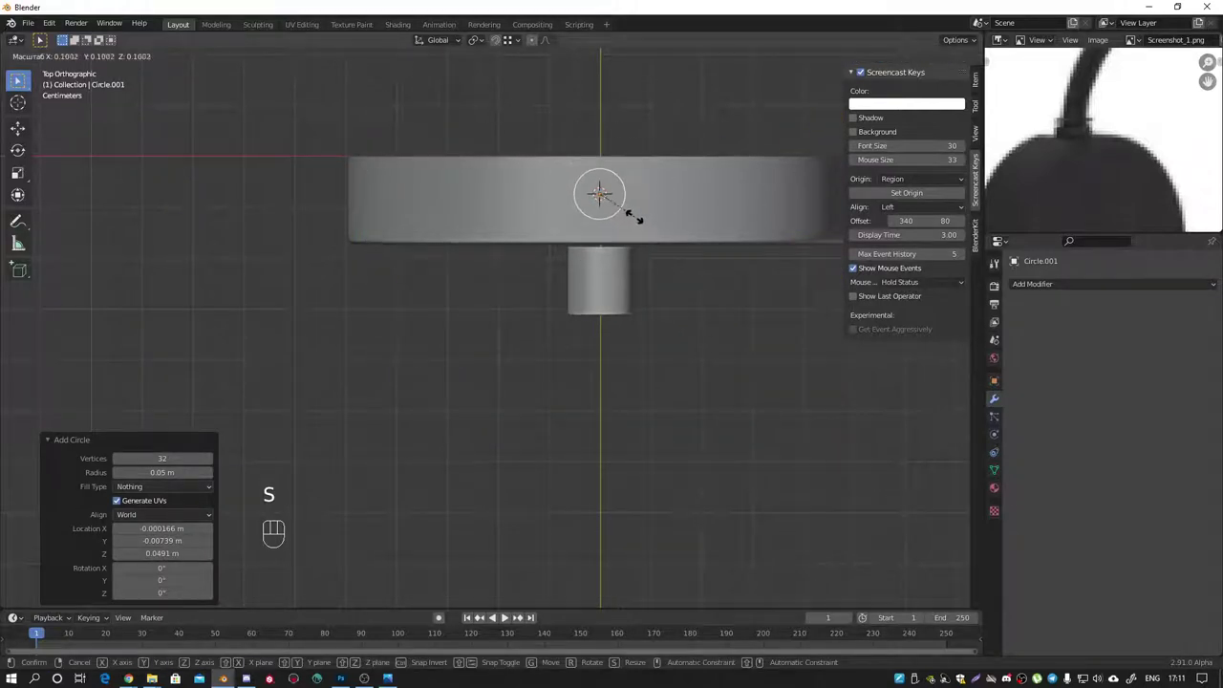
key(KP_1)
drag(628, 247, 610, 253)
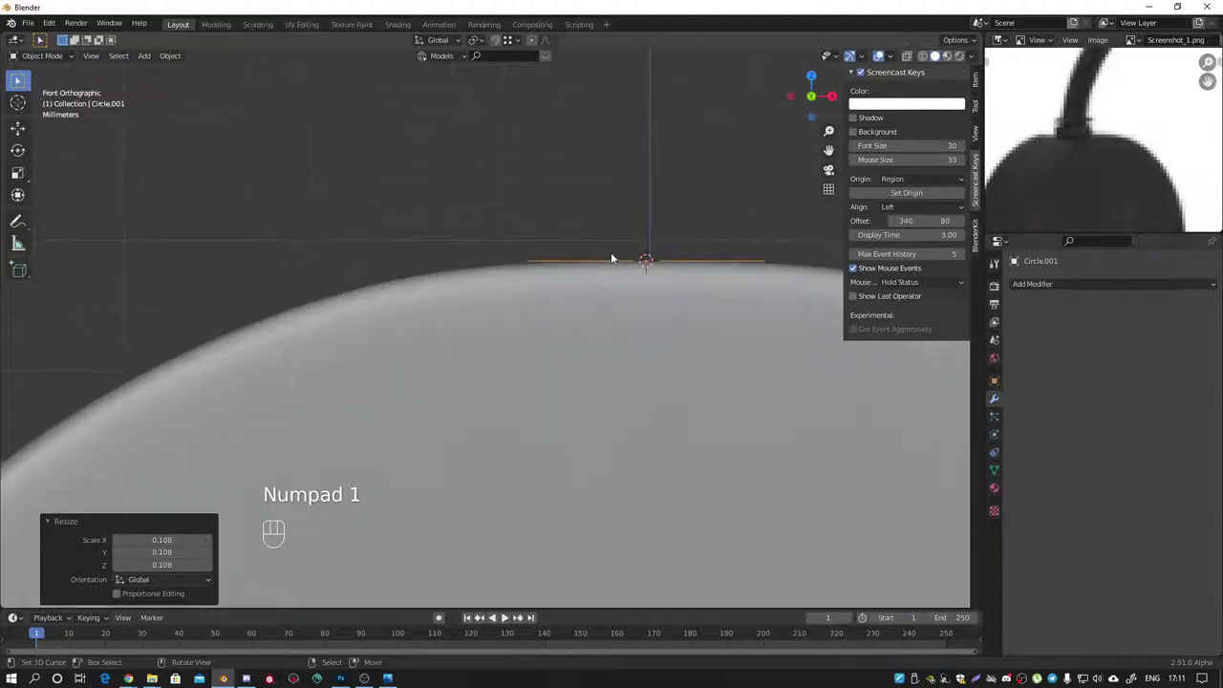
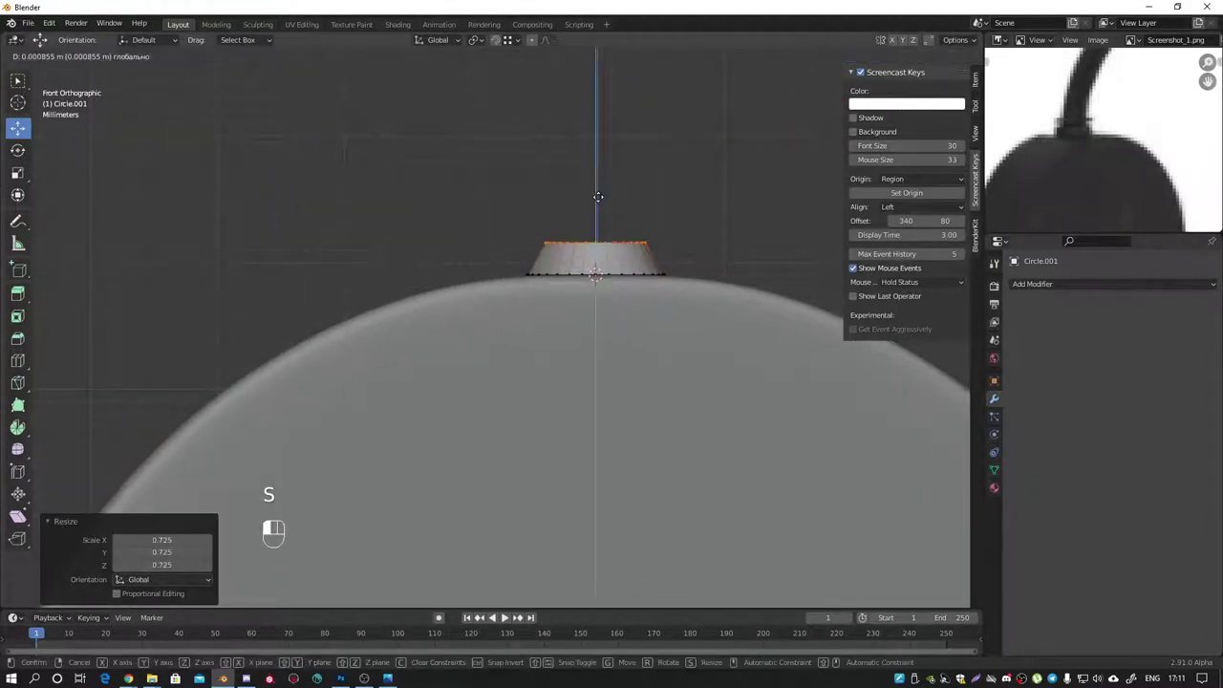
Step: Fill the collar's top, inset it and extrude it upward into a wider raised disc
middle_click(594, 260)
drag(582, 293, 613, 332)
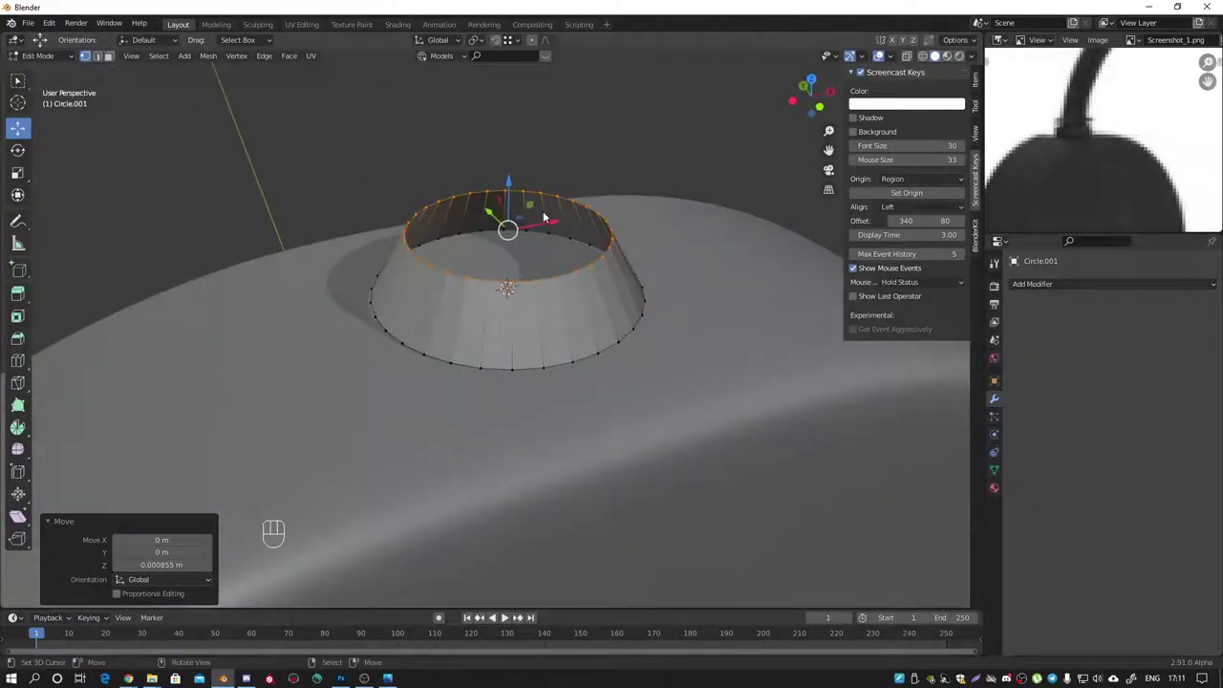
key(f)
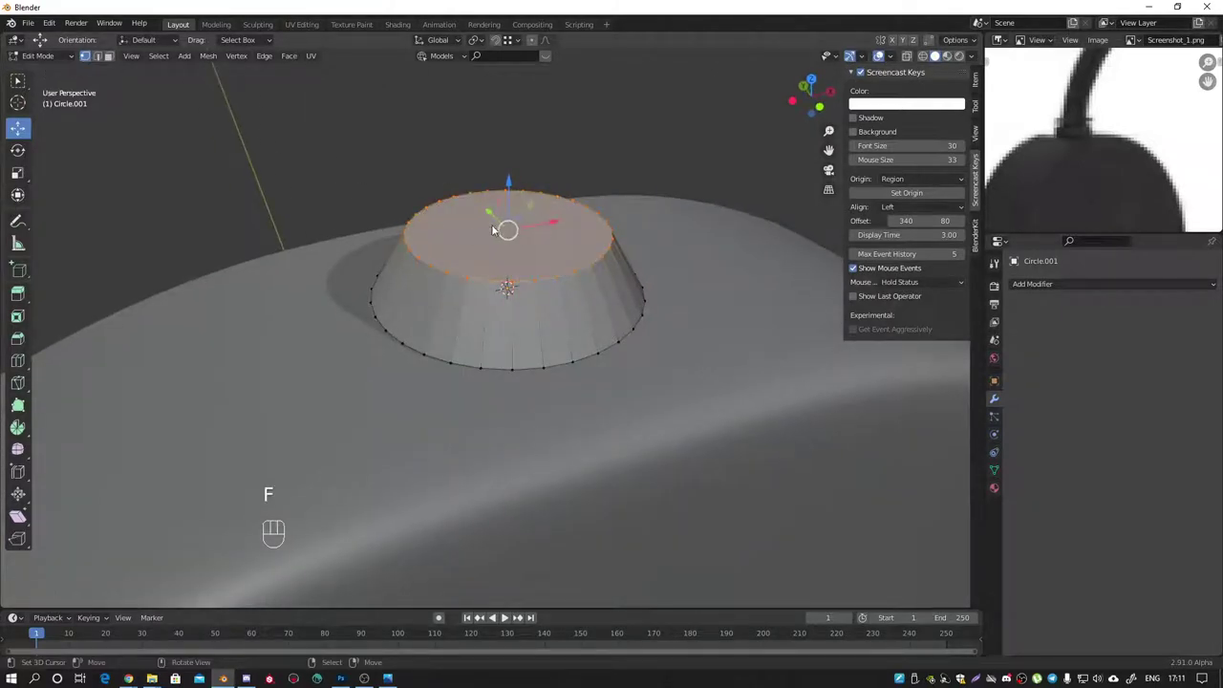
key(e)
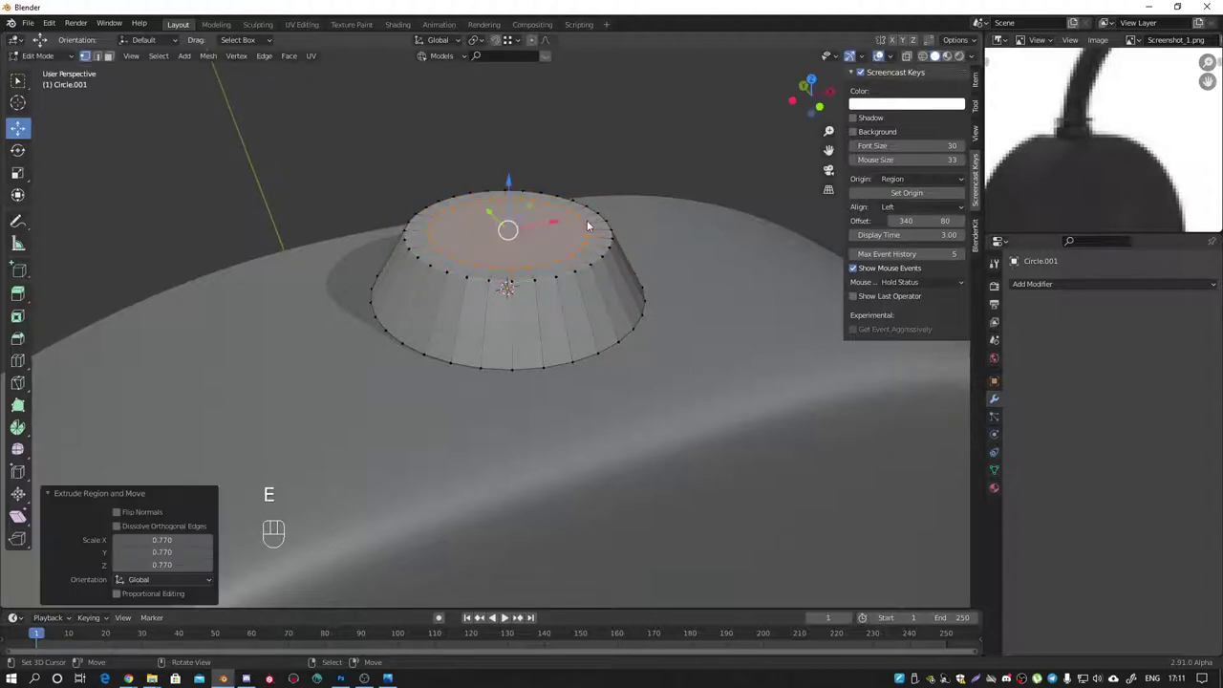
key(e)
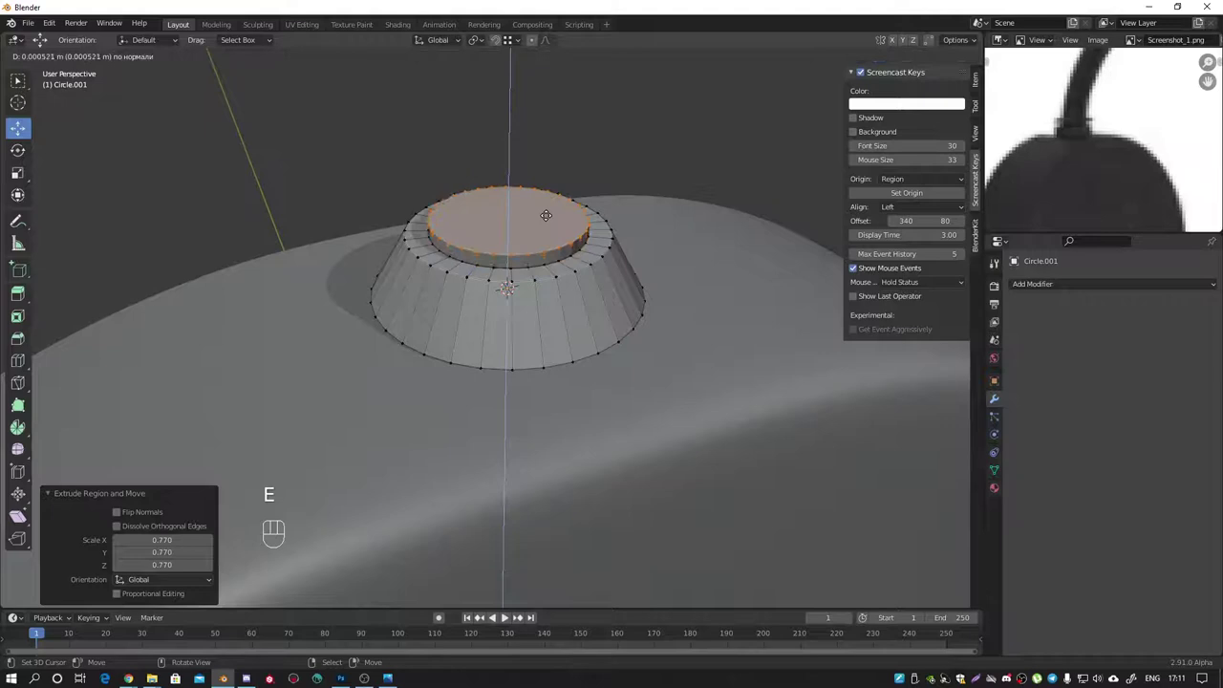
key(e)
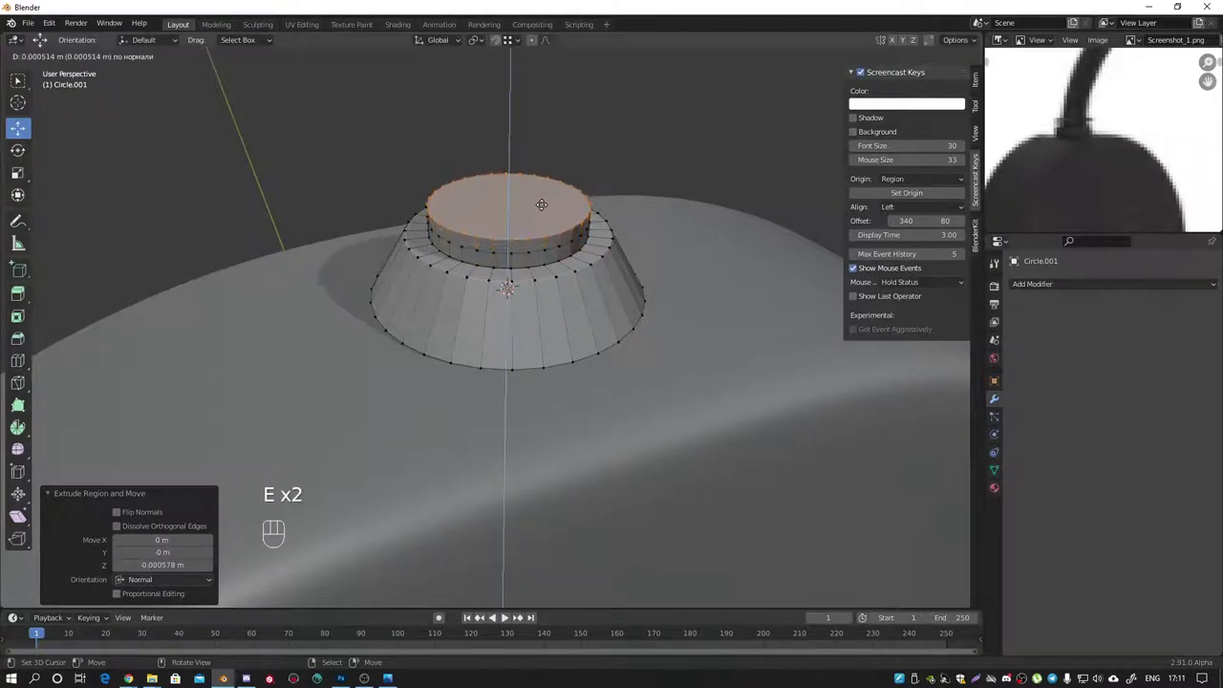
key(3)
Step: Extrude the disc's side band and shrink it inward to form a recessed groove
click(589, 245)
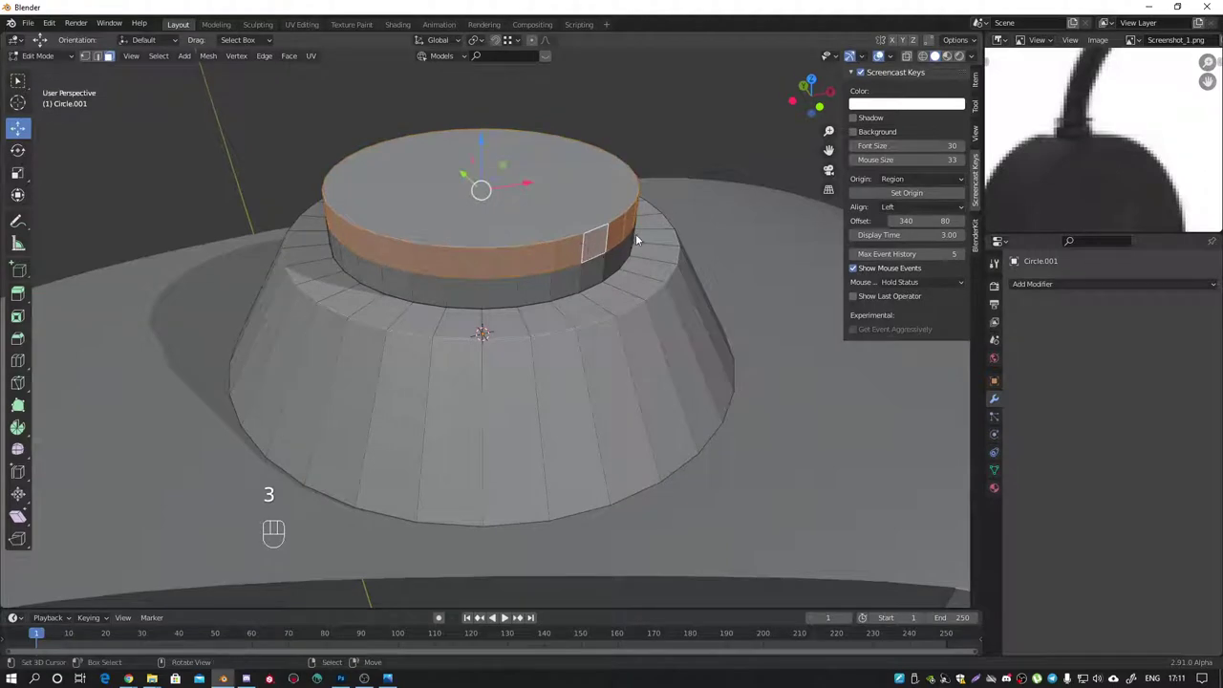
key(e)
key(alt+s)
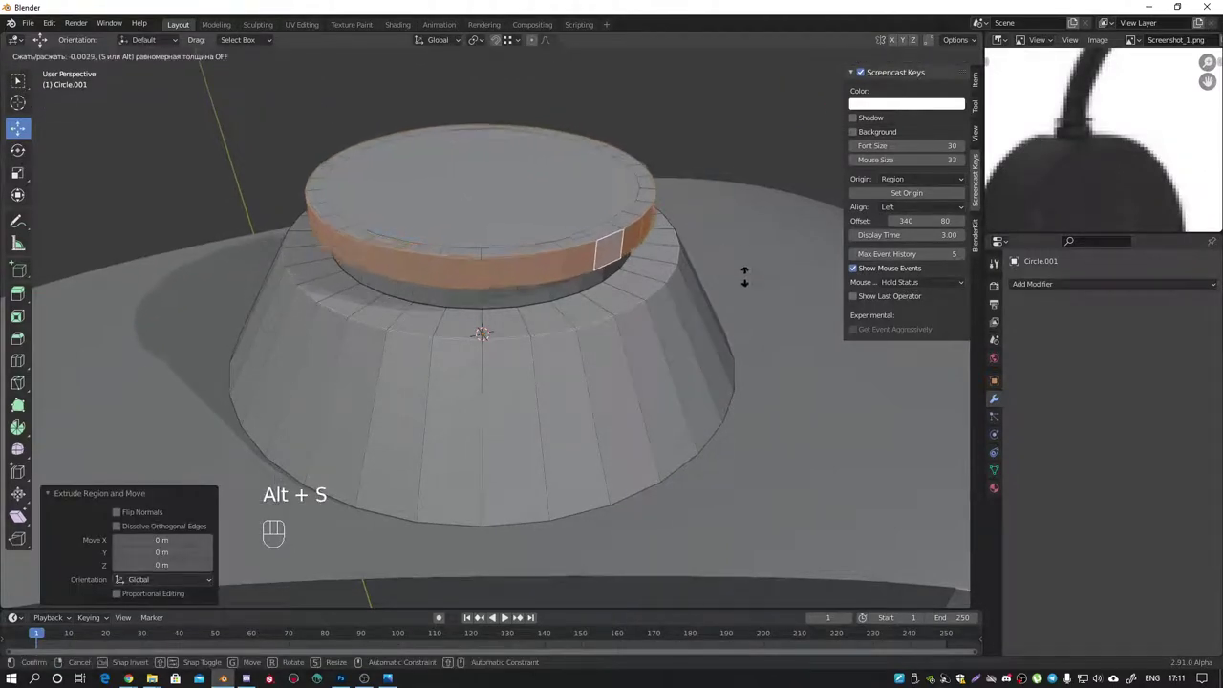
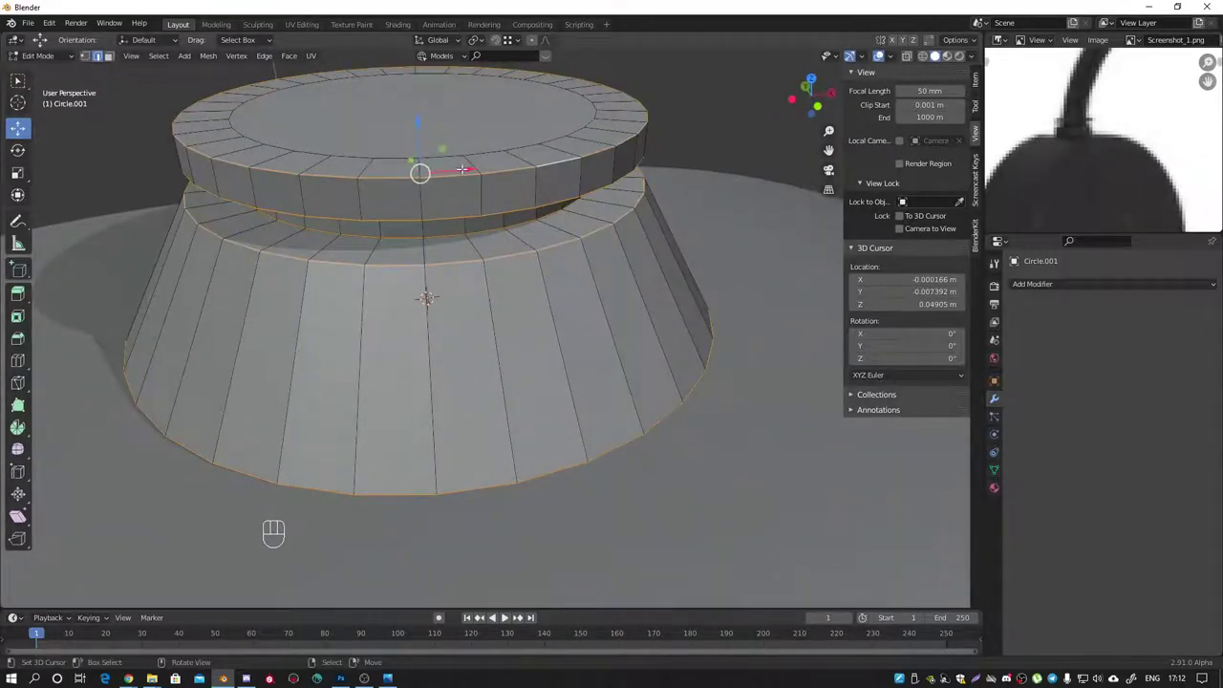
Step: Bevel the collar's ring edges with 2 segments and return to the lamp body
key(ctrl+b)
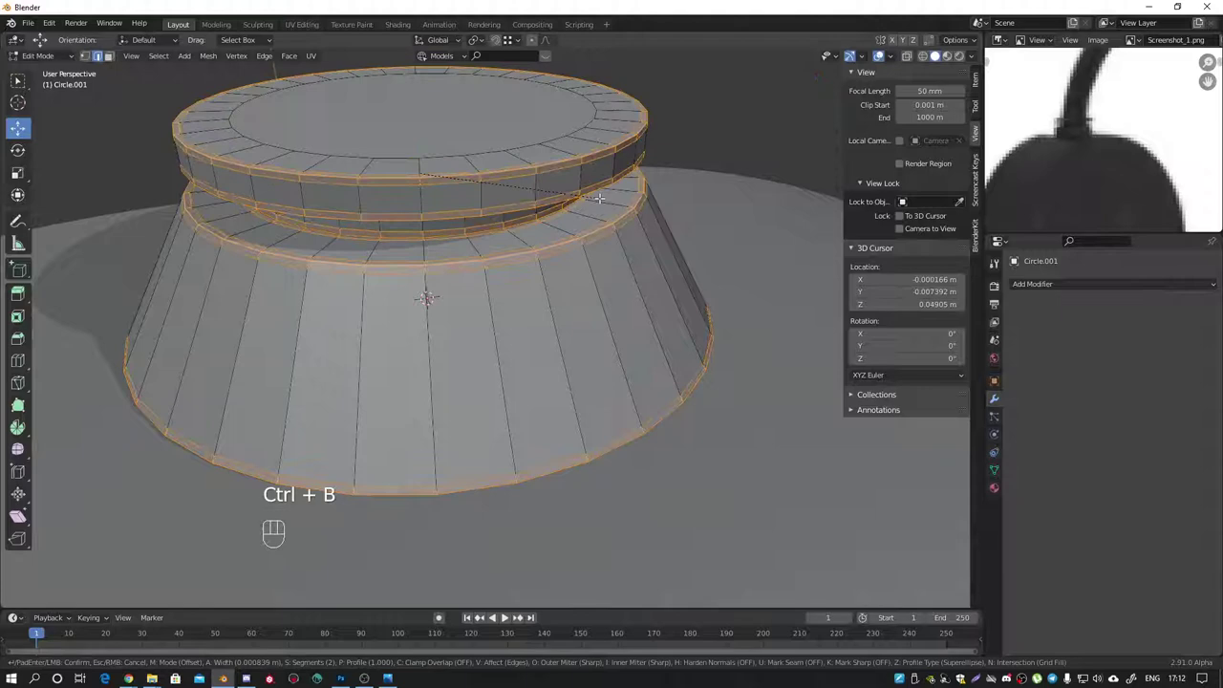
key(Tab)
drag(660, 228, 692, 231)
drag(615, 306, 633, 284)
right_click(632, 312)
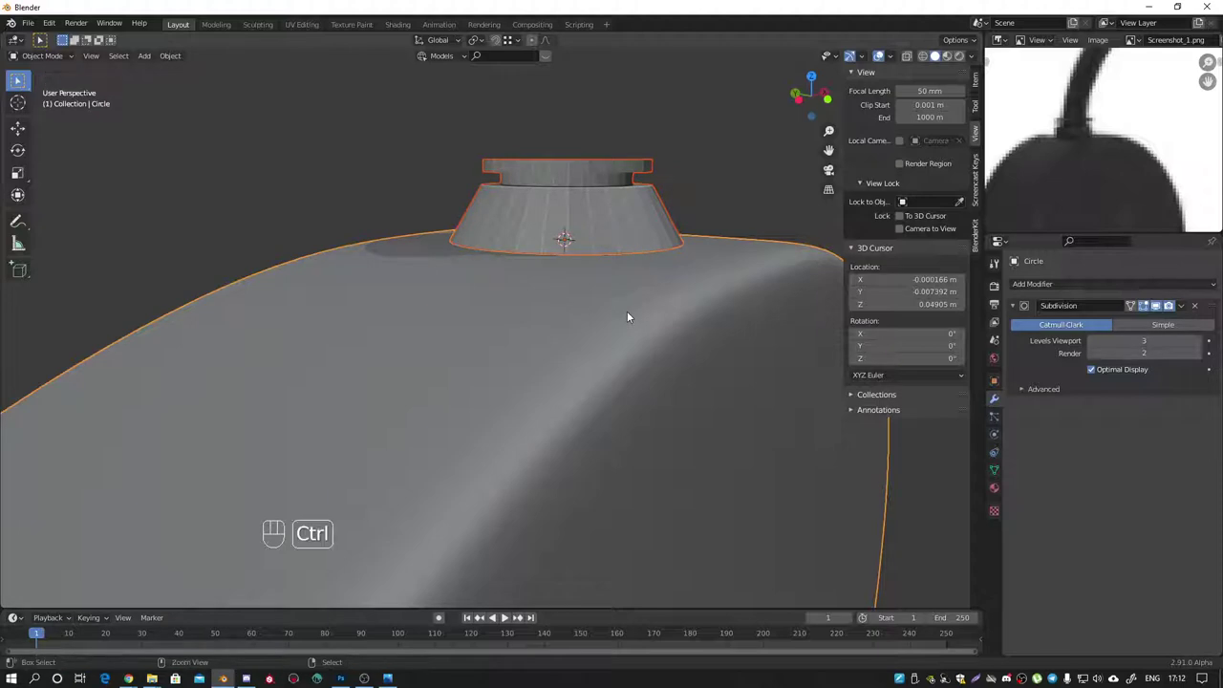
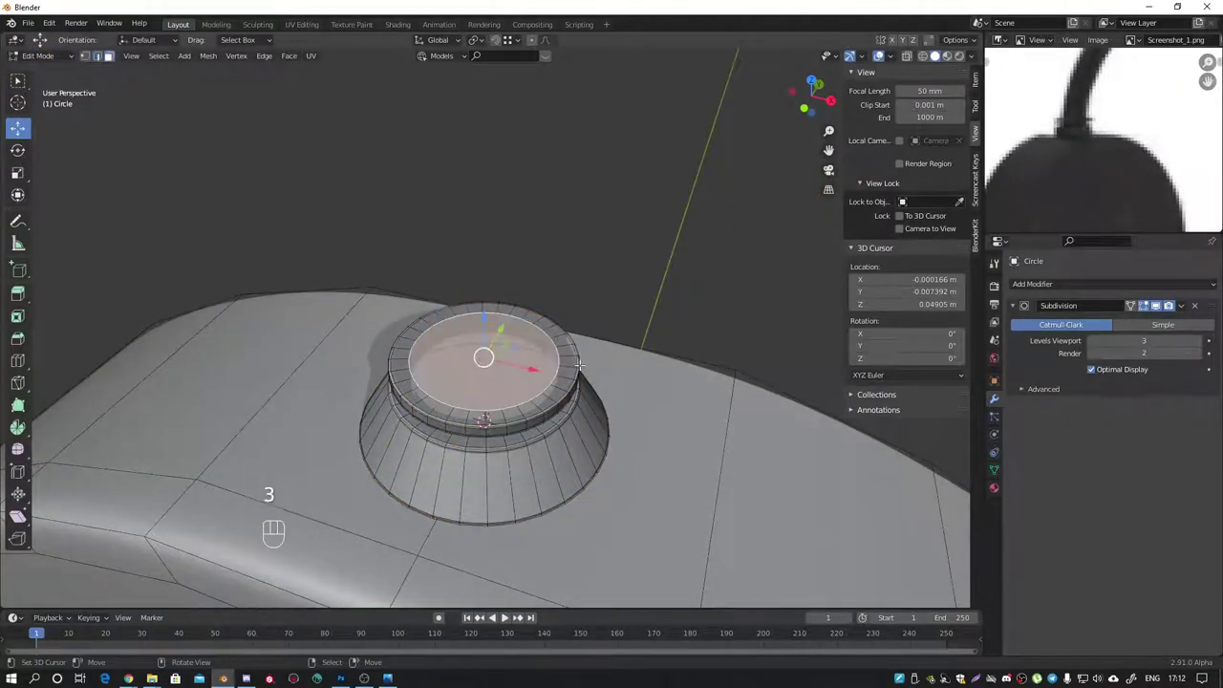
key(shift+s)
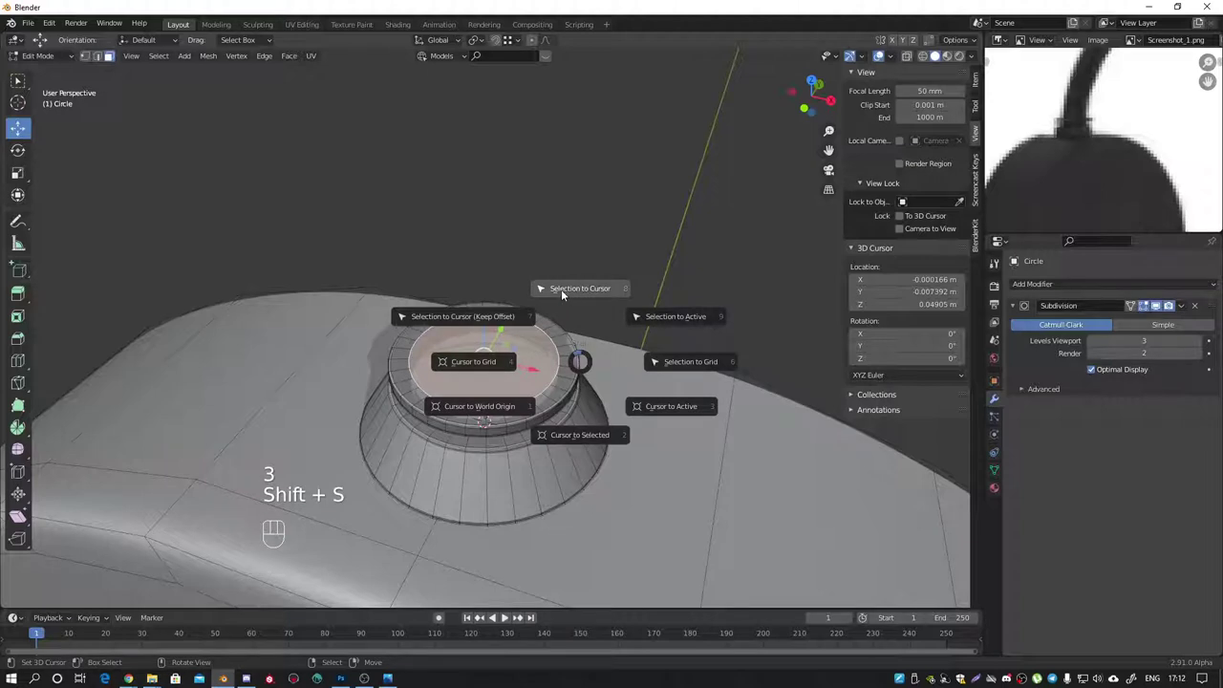
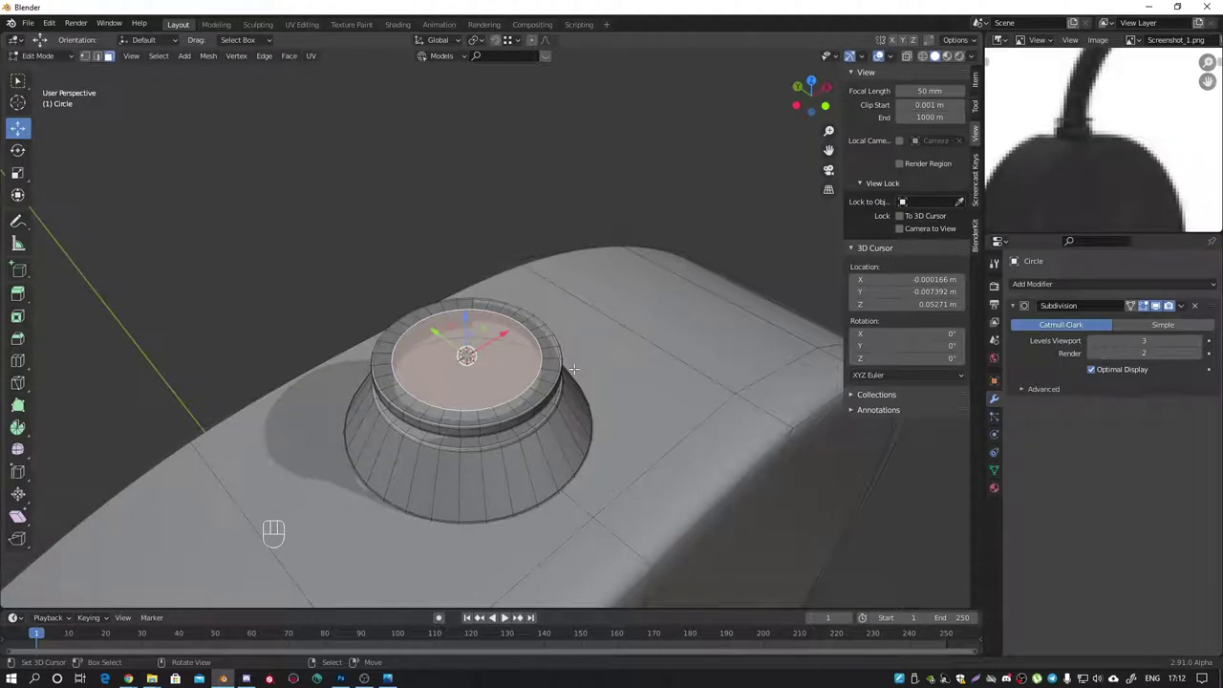
key(x)
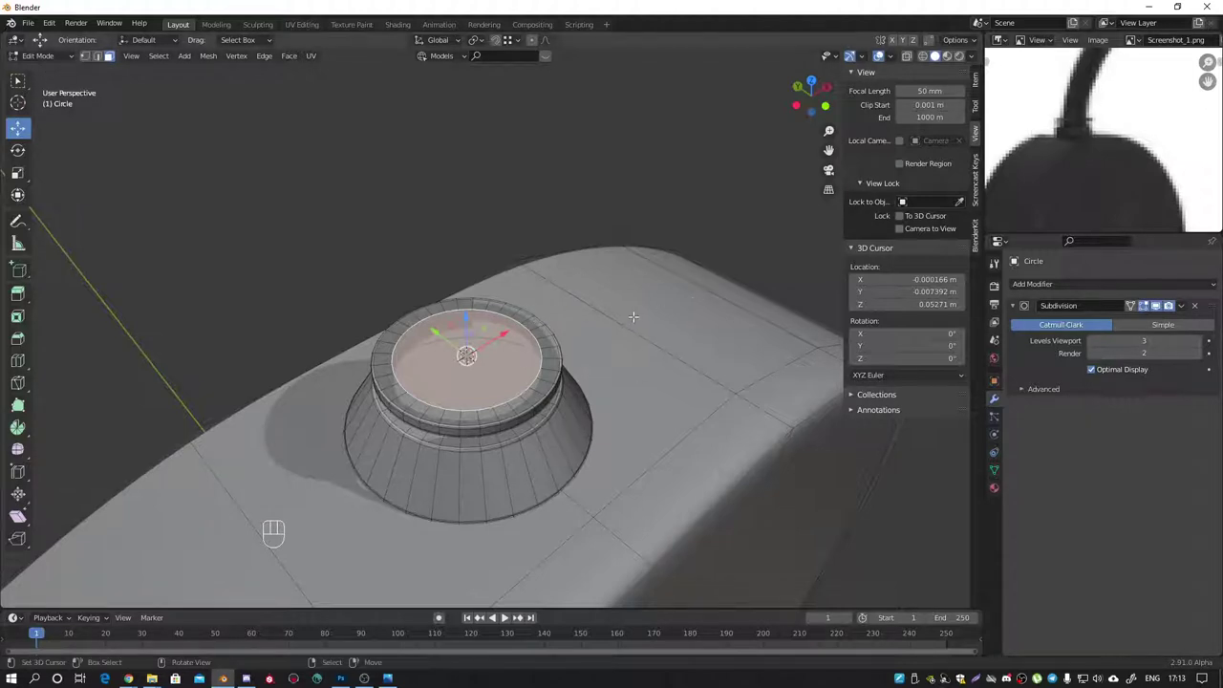
key(p)
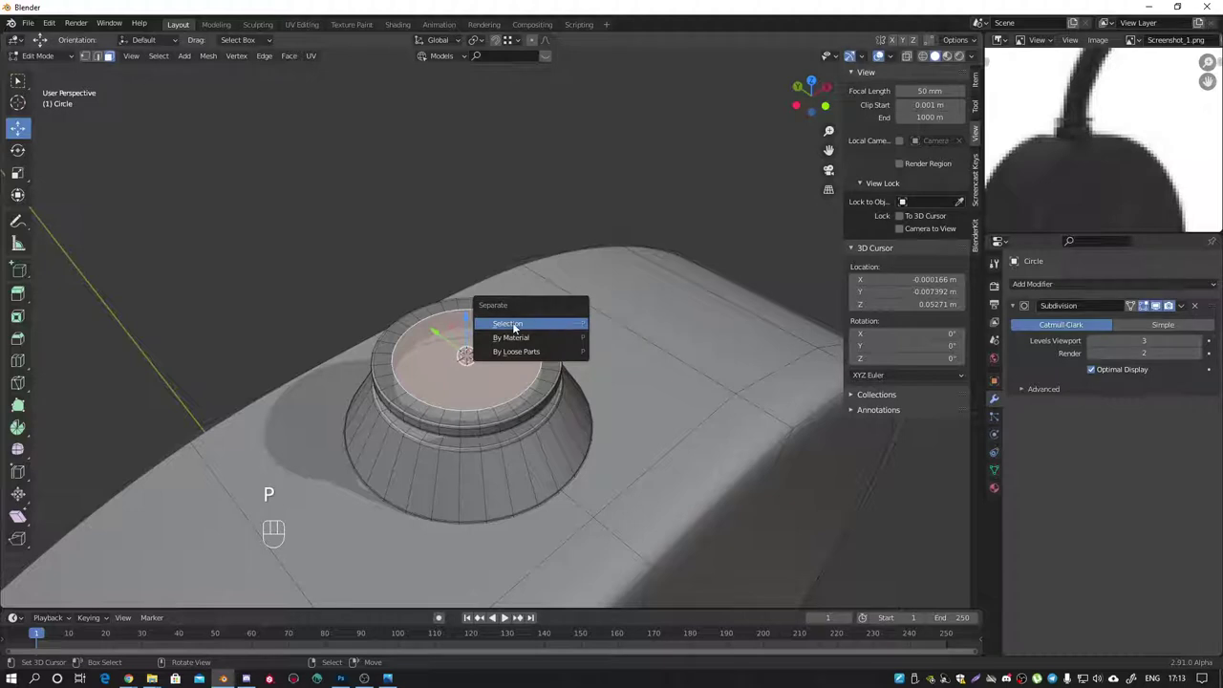
key(Tab)
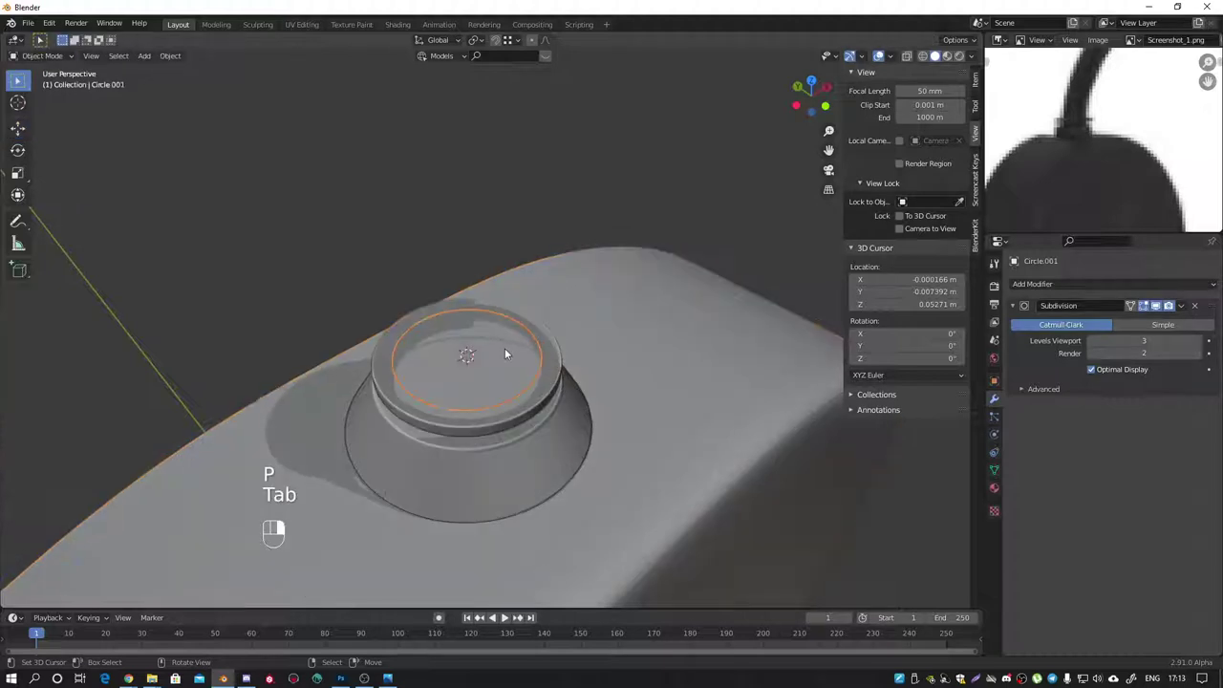
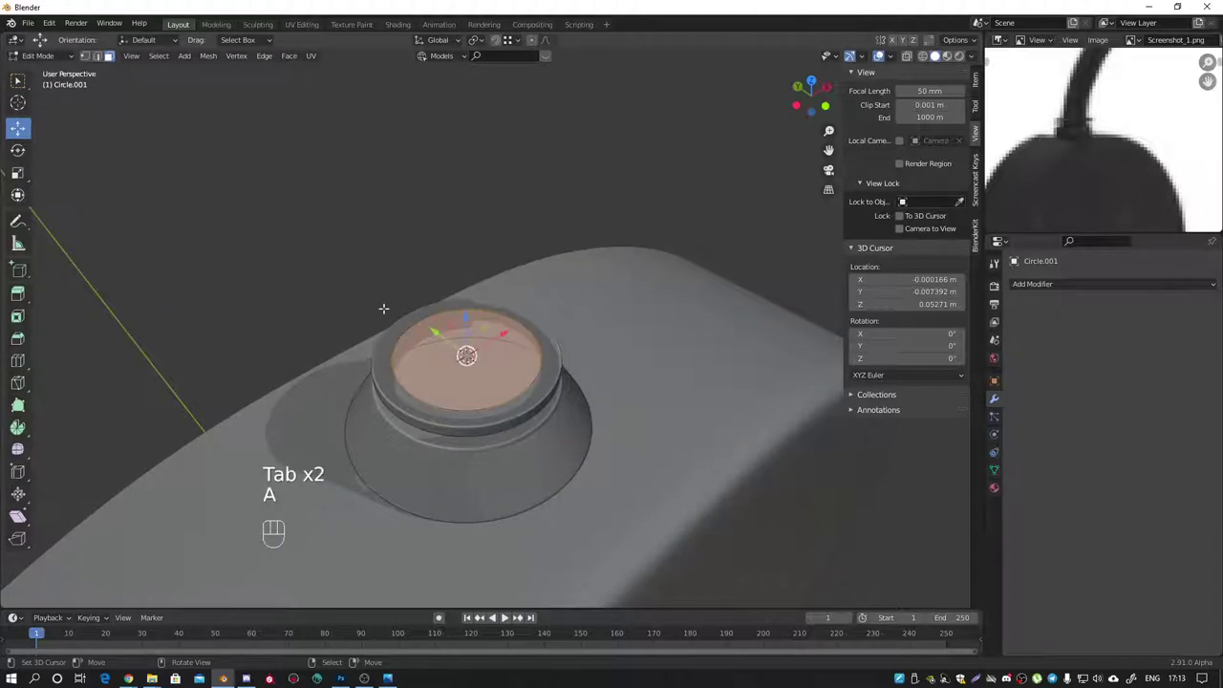
key(m)
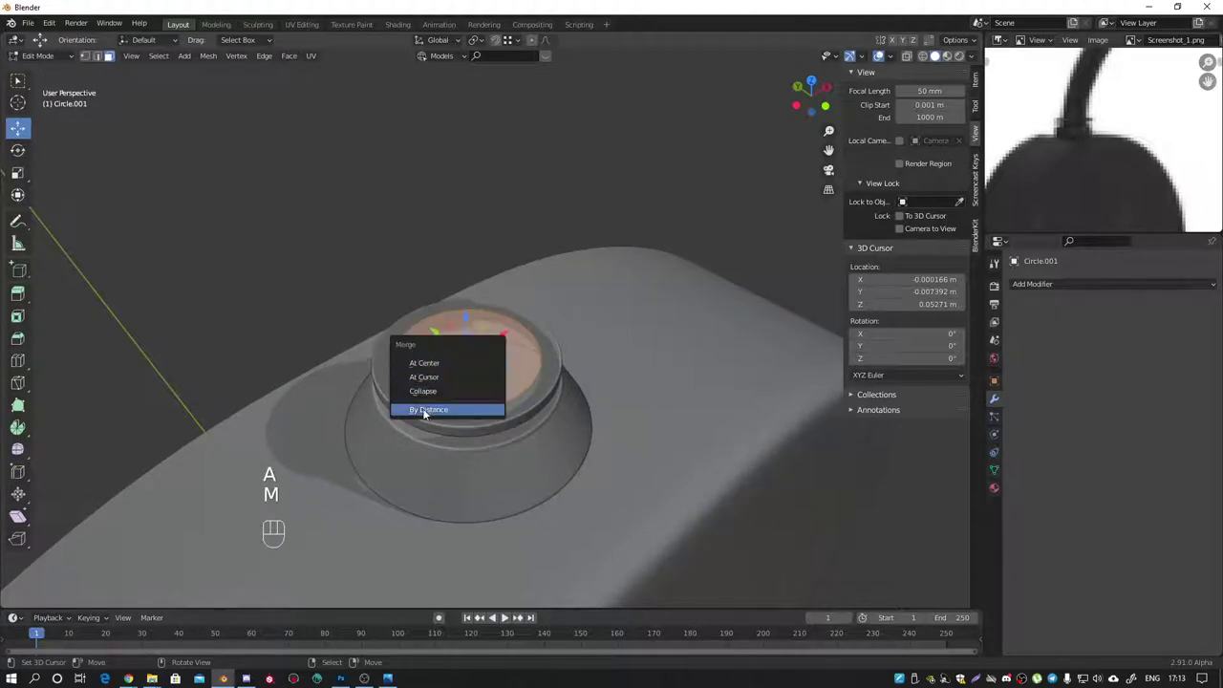
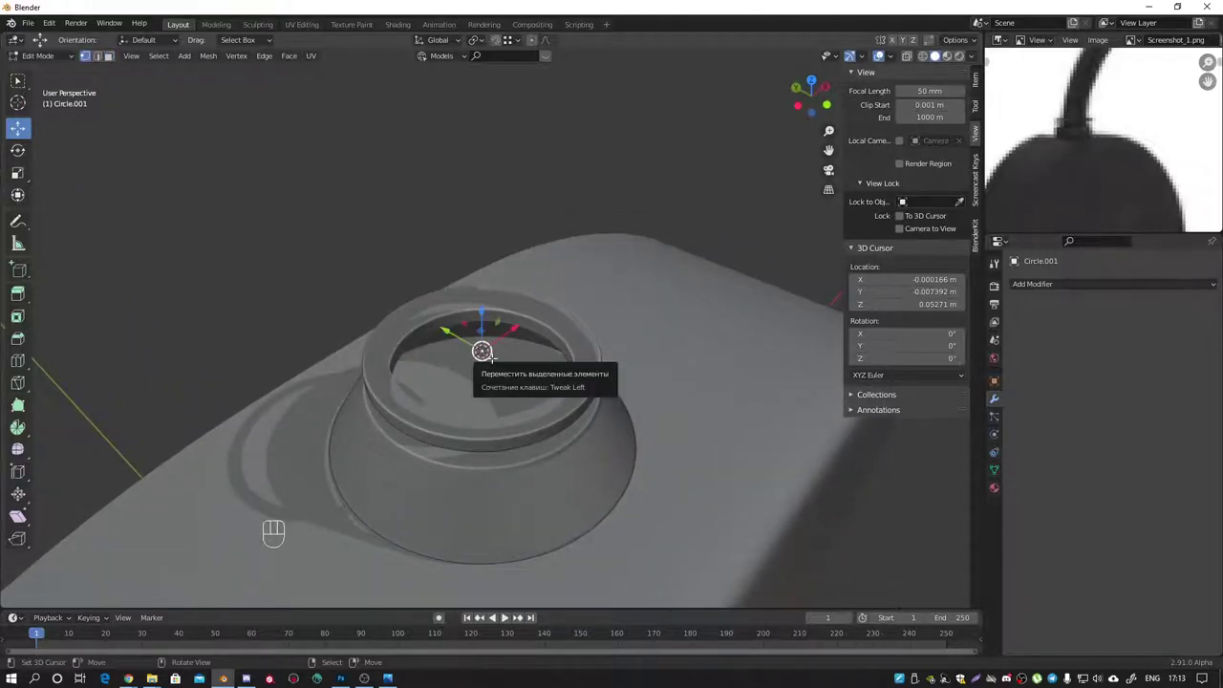
Step: Extrude a vertex of Circle.001 into a diagonal arm and bevel its corner with 11 segments
key(KP_1)
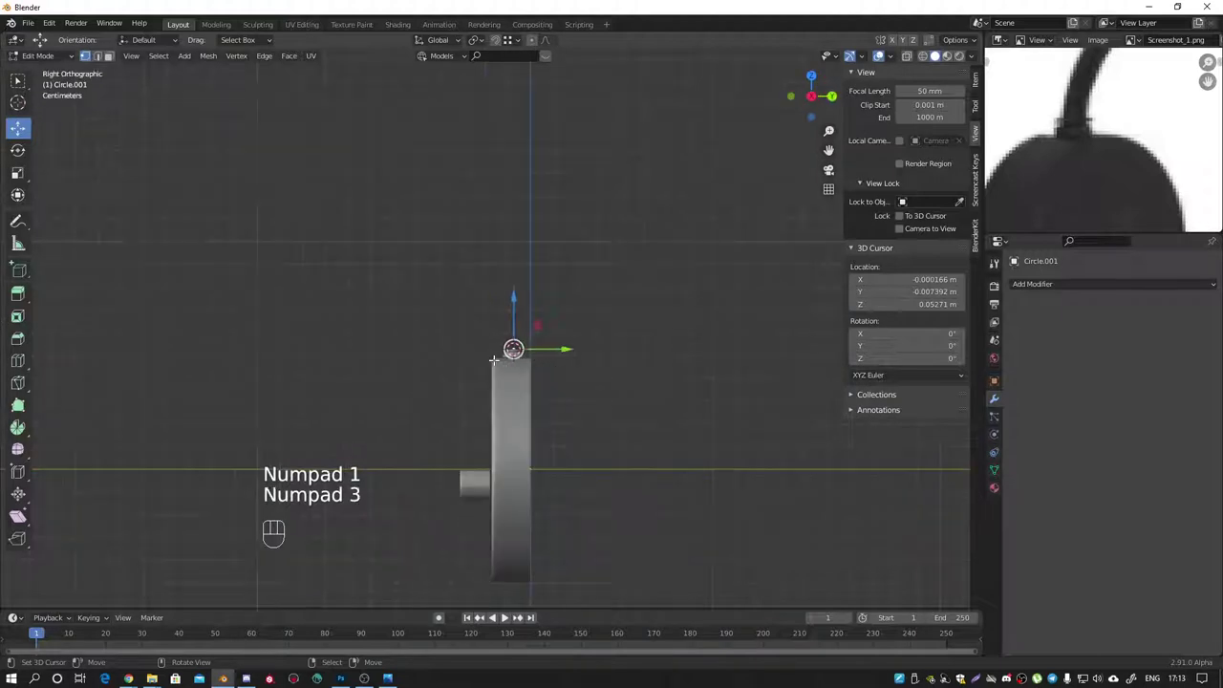
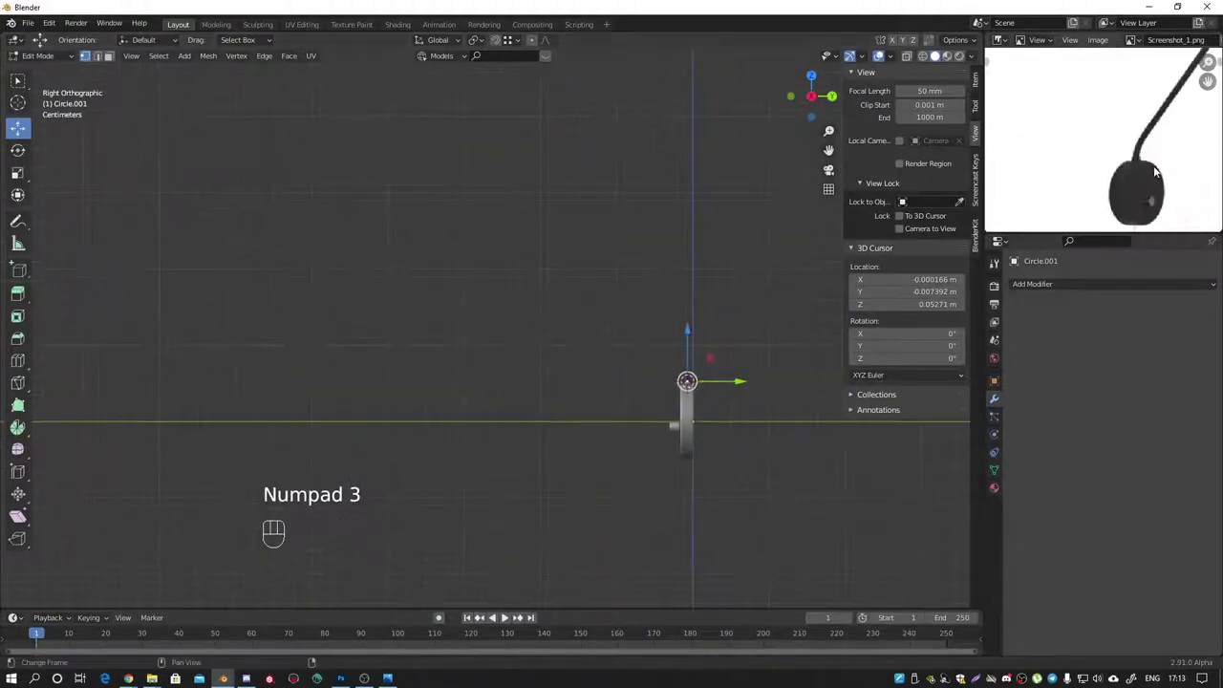
click(1036, 219)
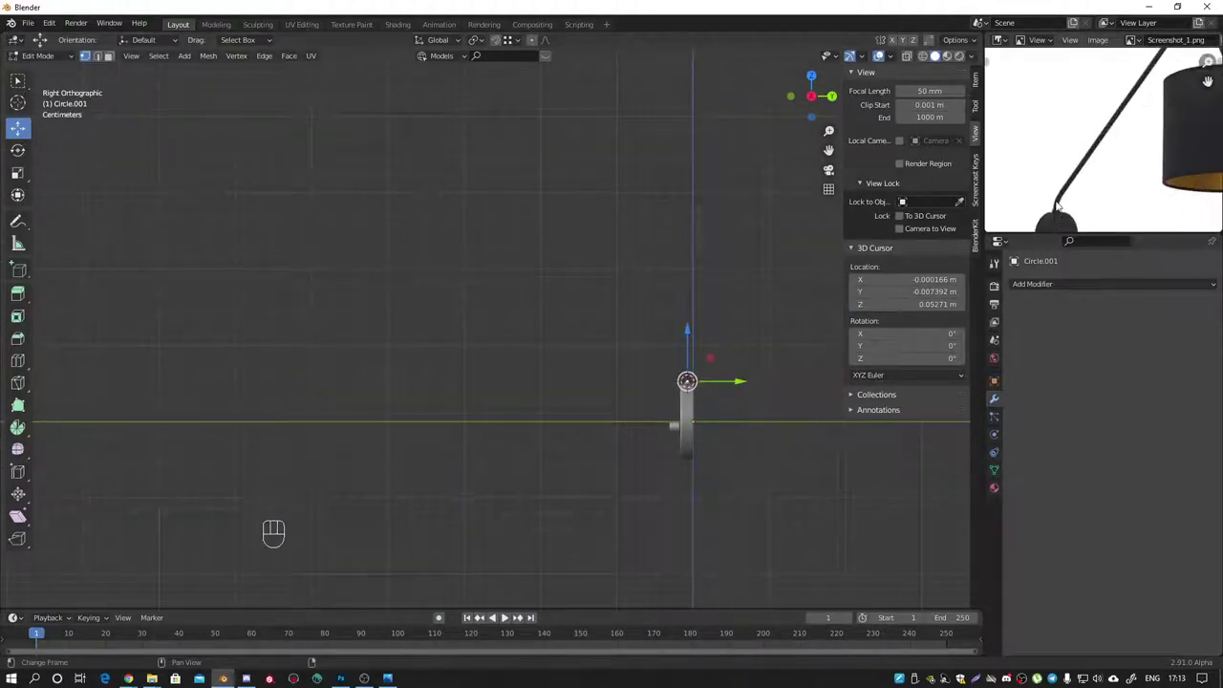
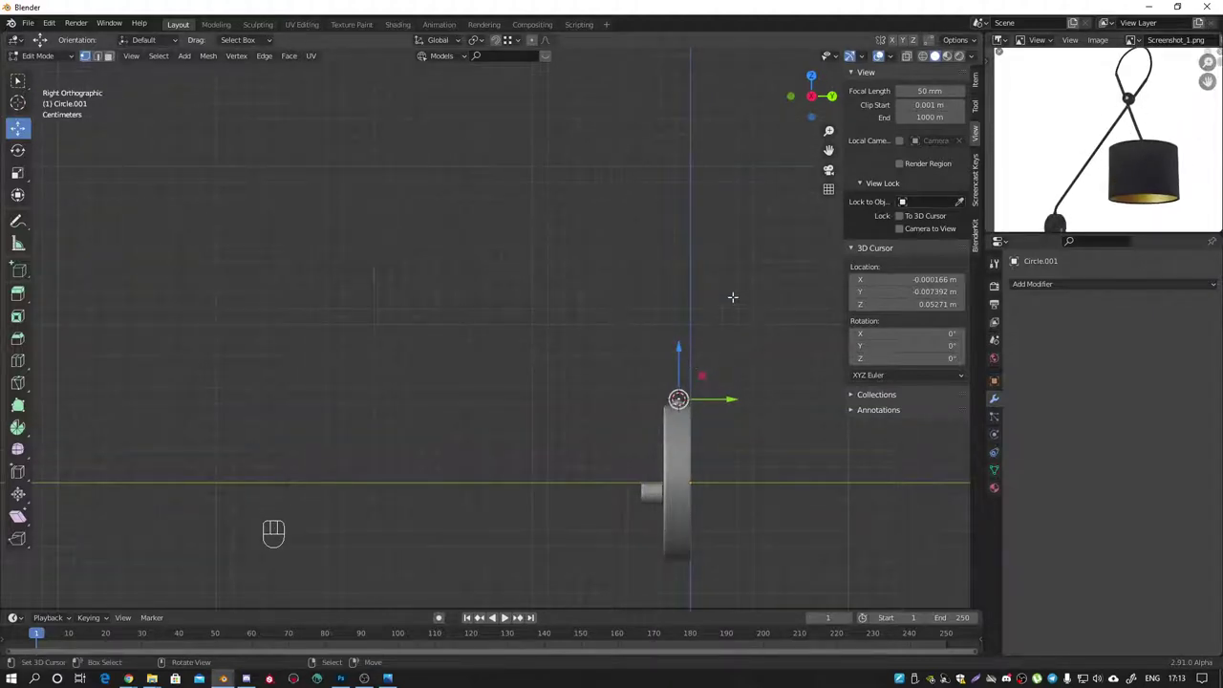
key(e)
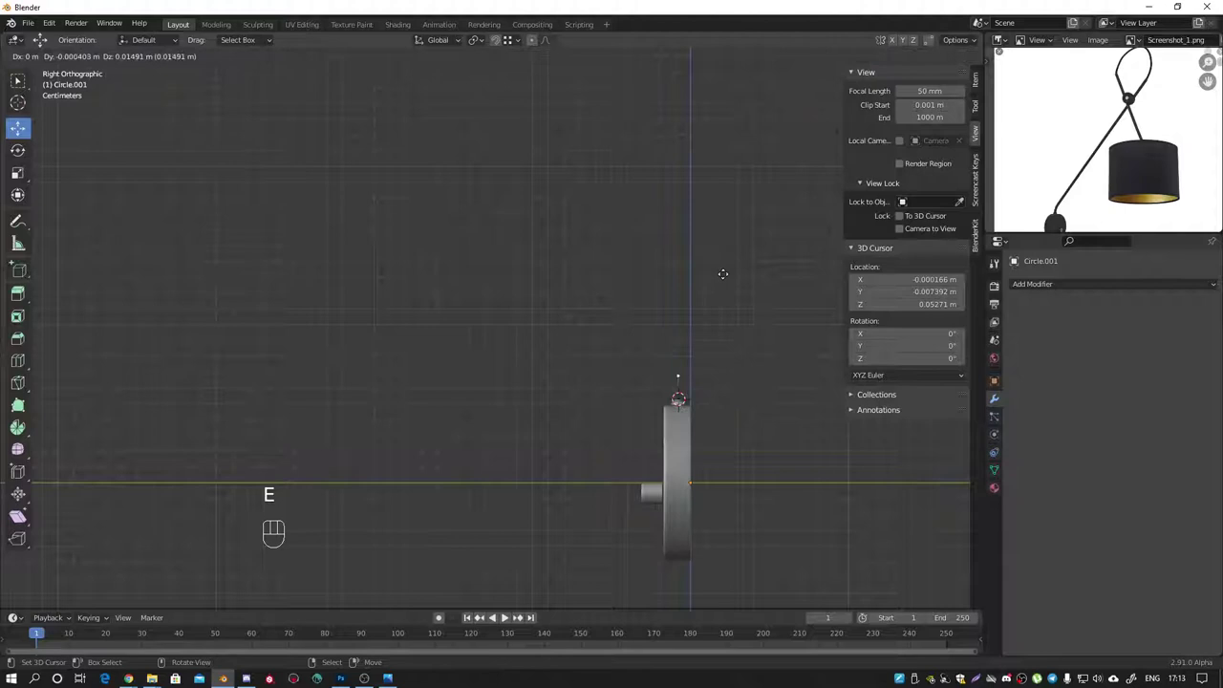
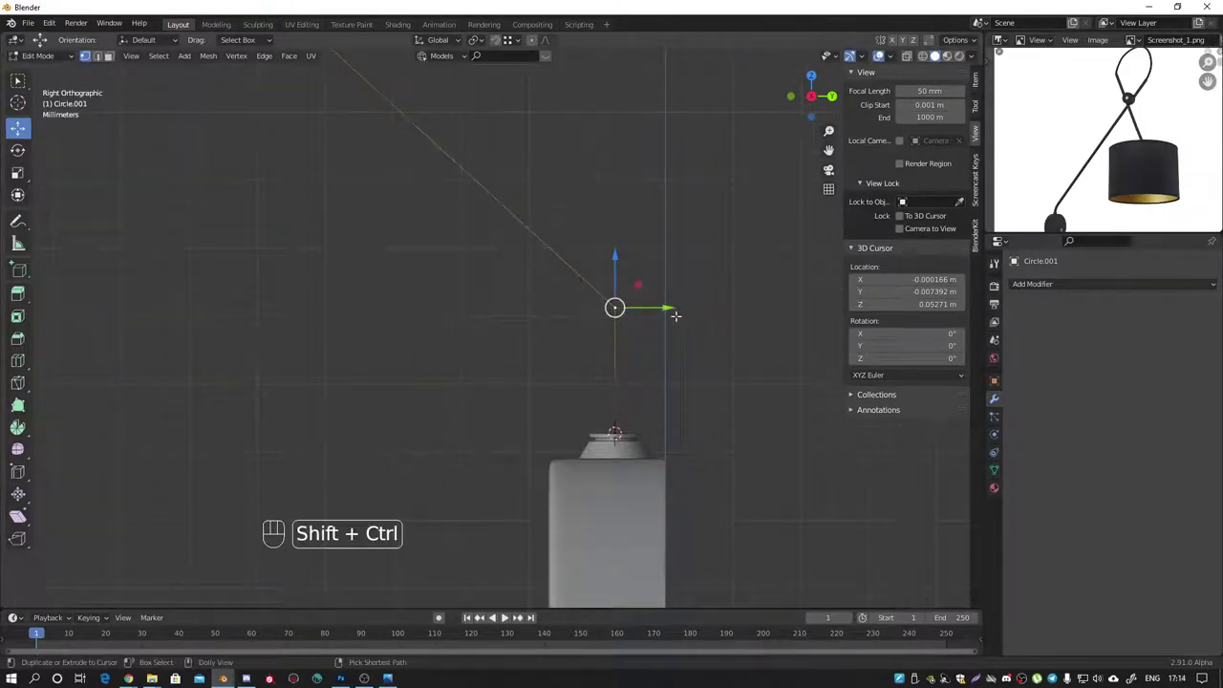
key(ctrl+shift+b)
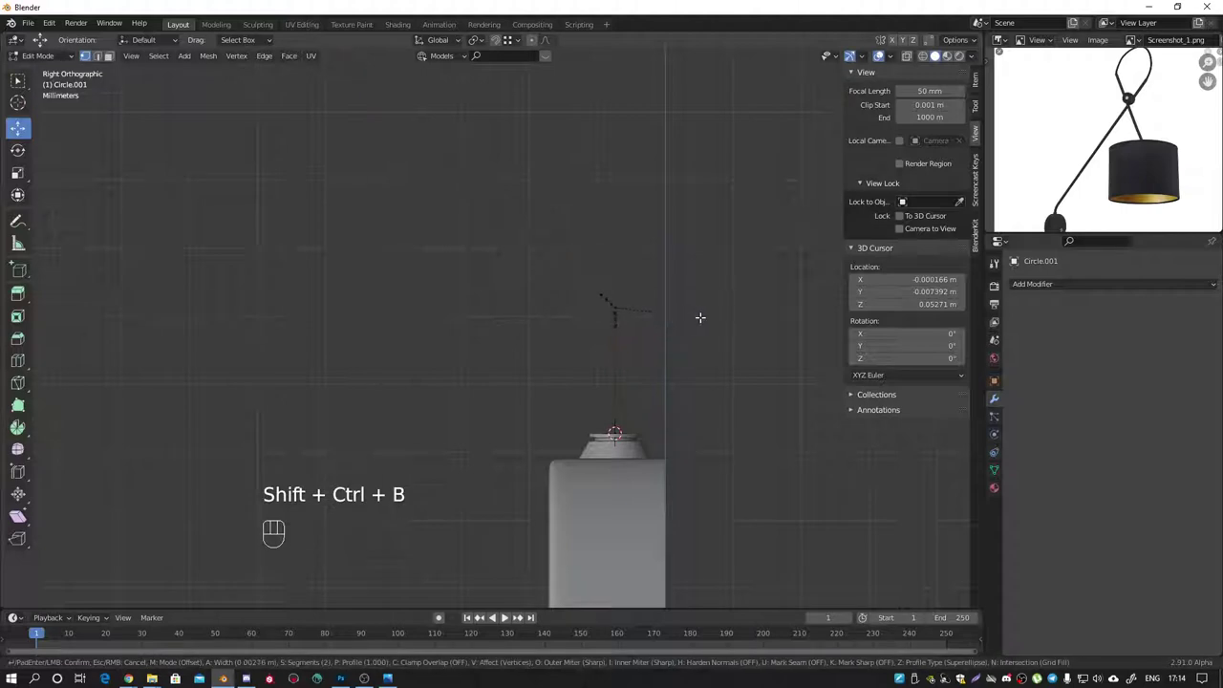
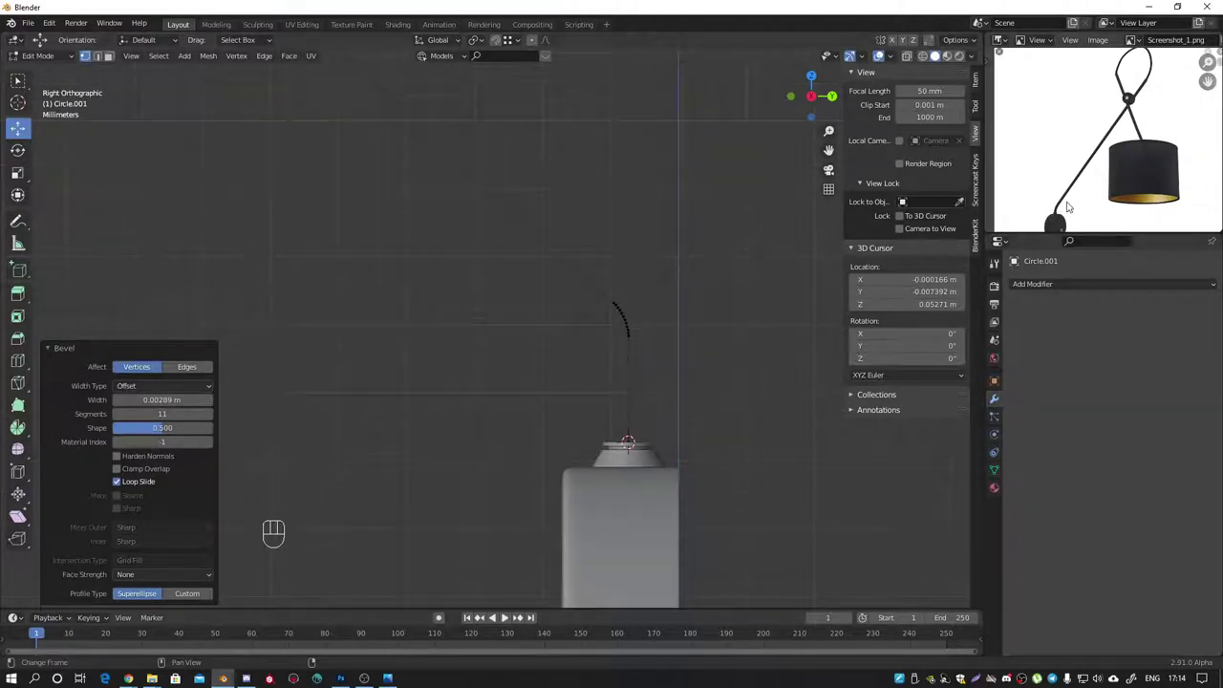
Step: Back in Object Mode, convert the Circle.001 wire mesh with its diagonal arm into a curve
key(Tab)
drag(659, 267, 632, 379)
drag(501, 284, 600, 384)
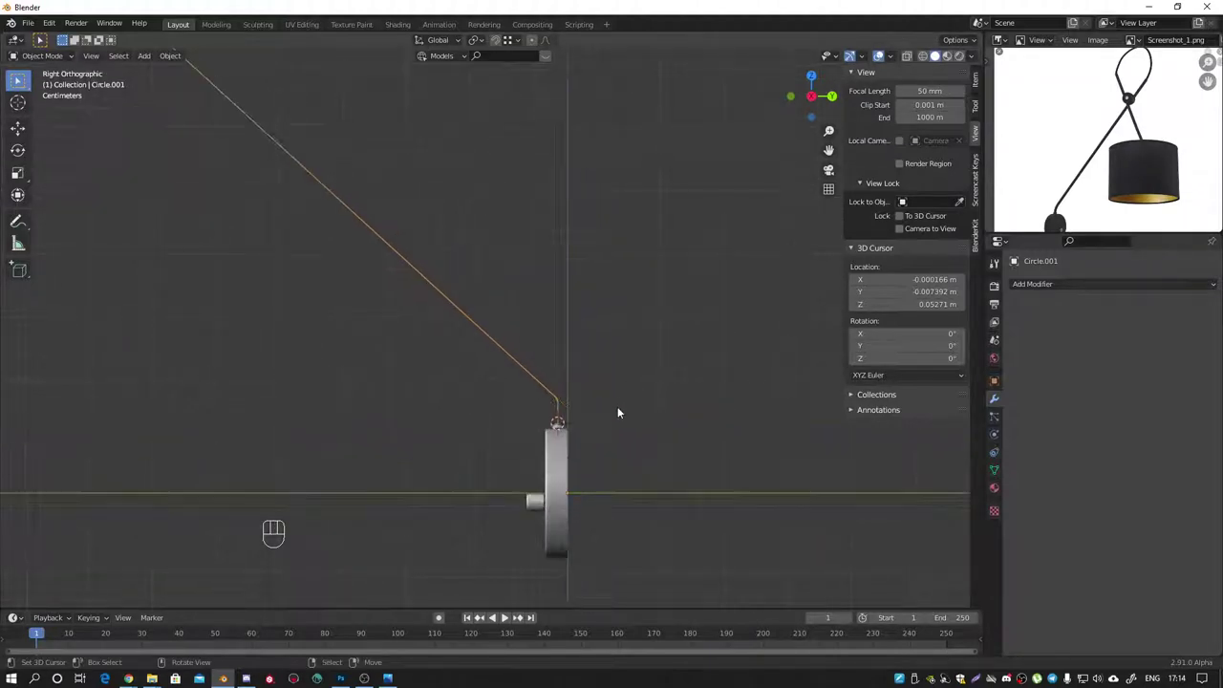
drag(523, 409, 647, 378)
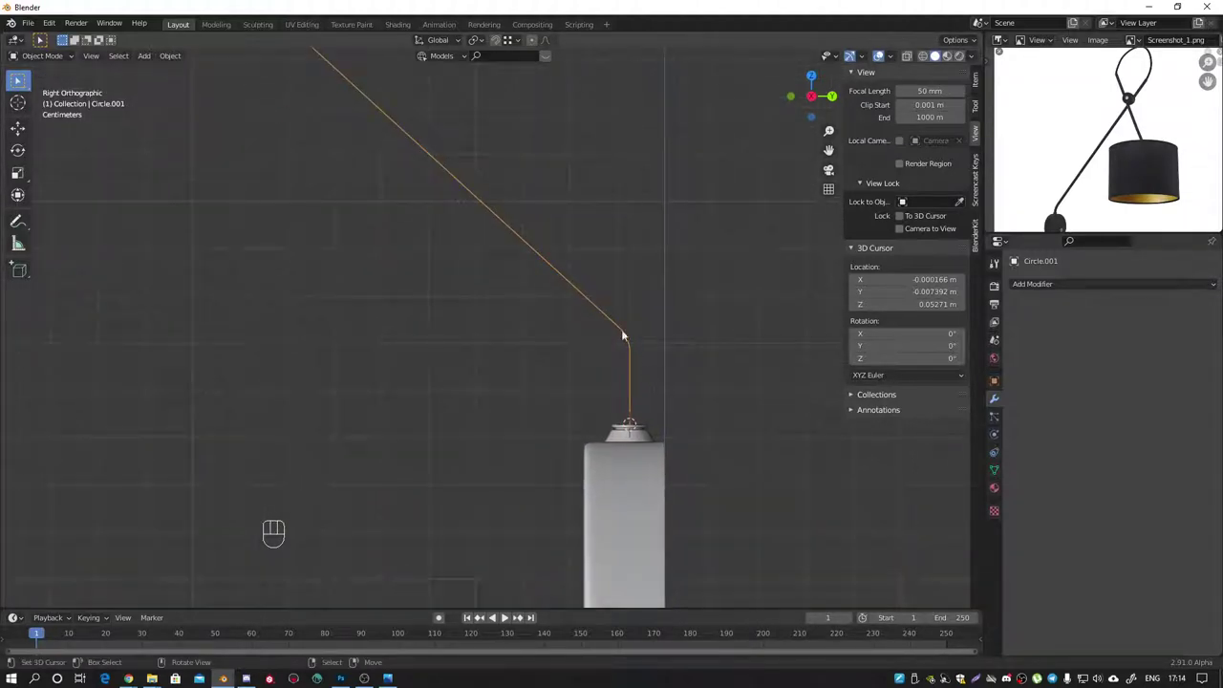
drag(179, 59, 321, 394)
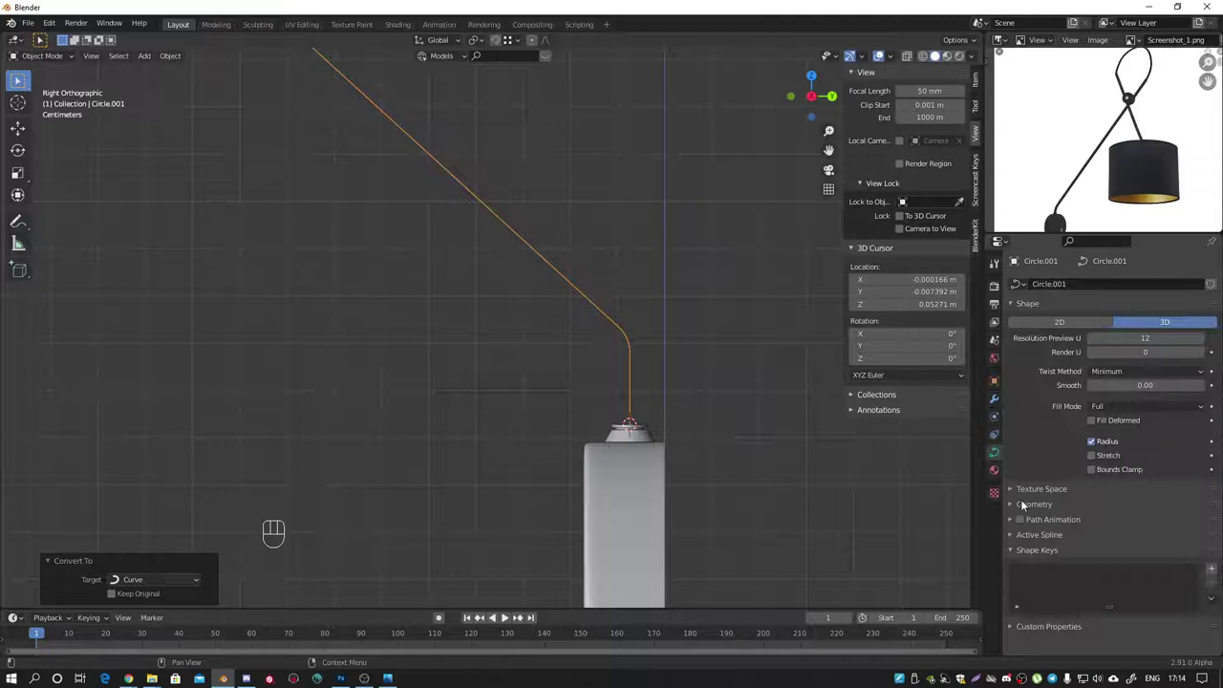
Step: Give the curve a round bevel of depth 0.003 m, resolution 18, and check it from the right view
click(1015, 509)
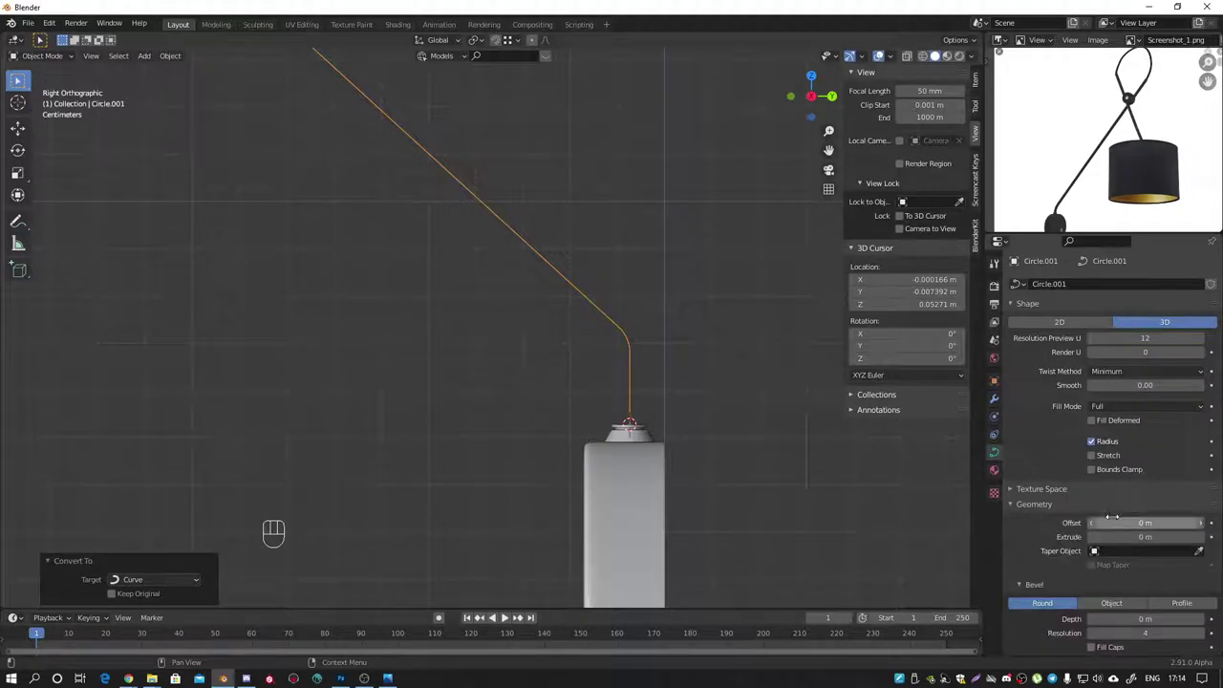
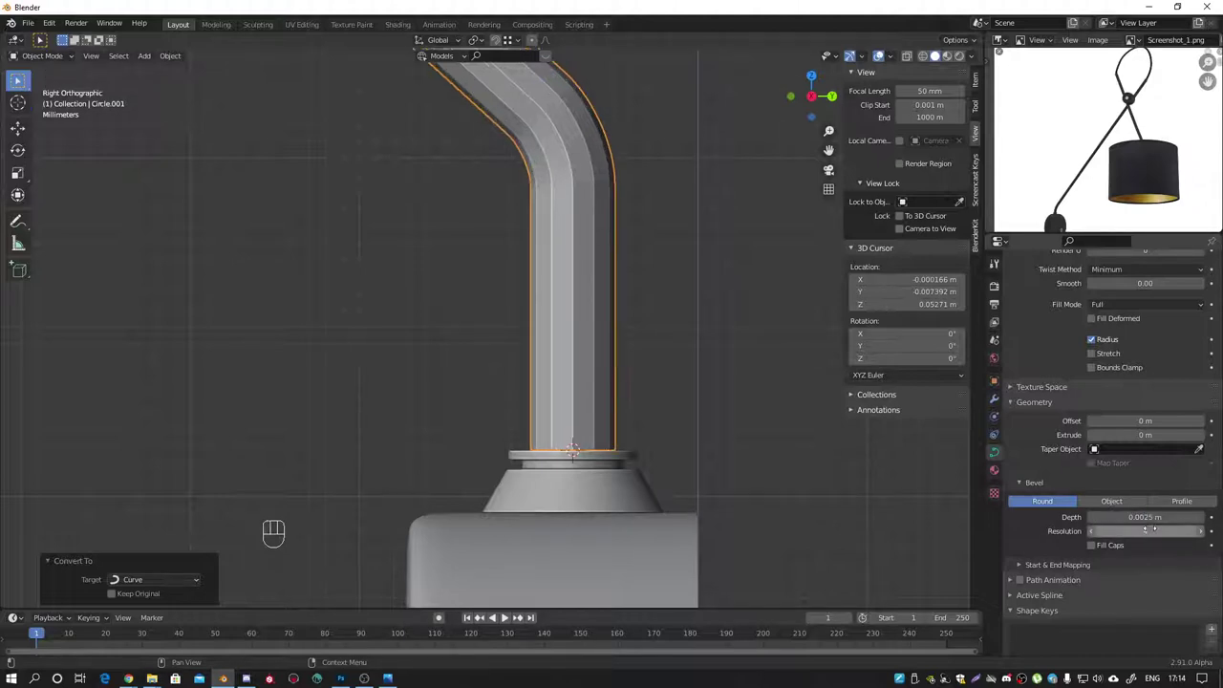
drag(595, 341, 825, 372)
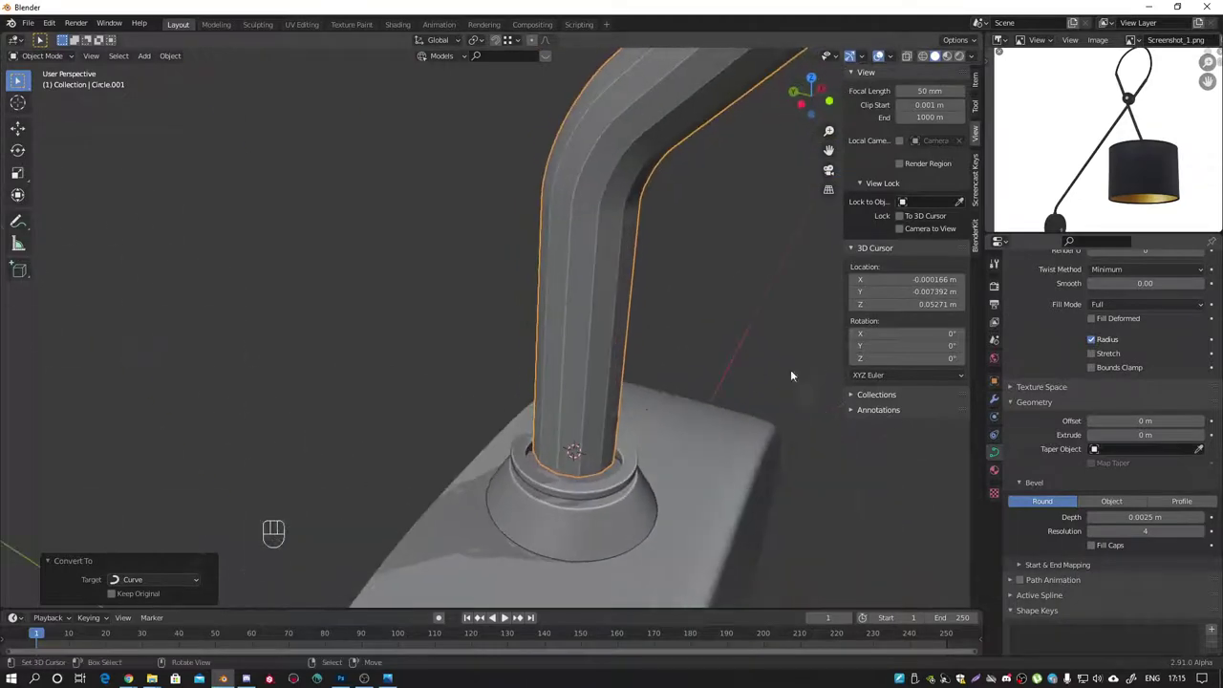
drag(610, 406, 613, 401)
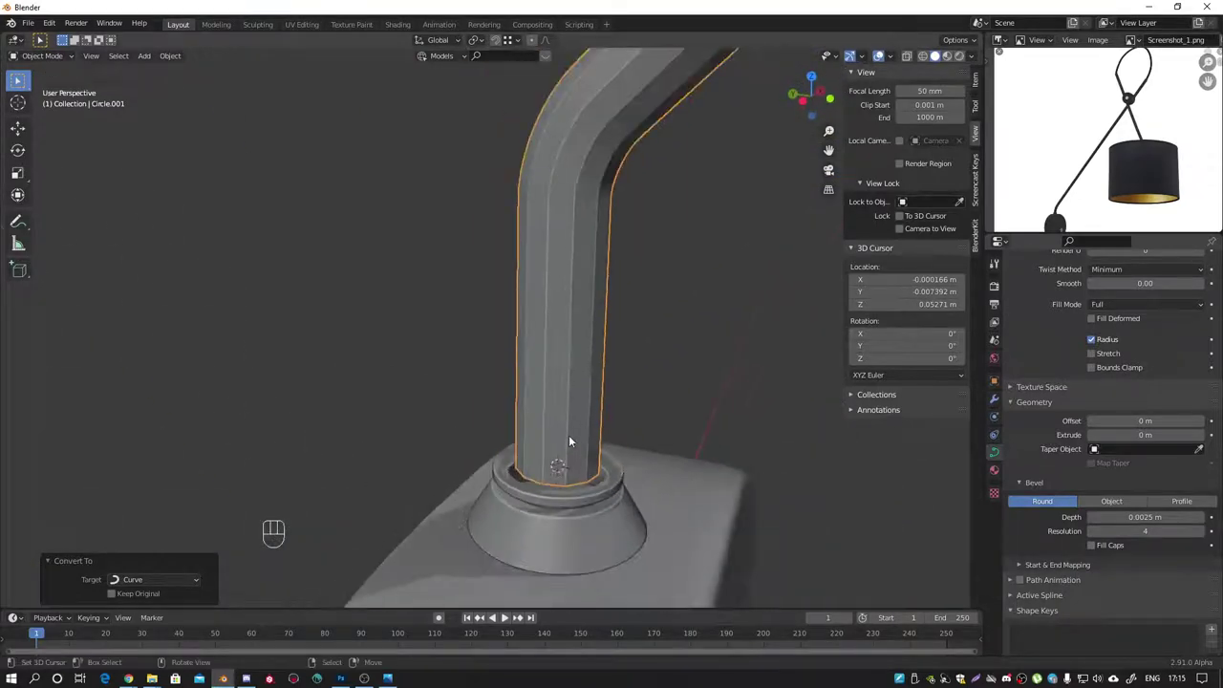
click(18, 134)
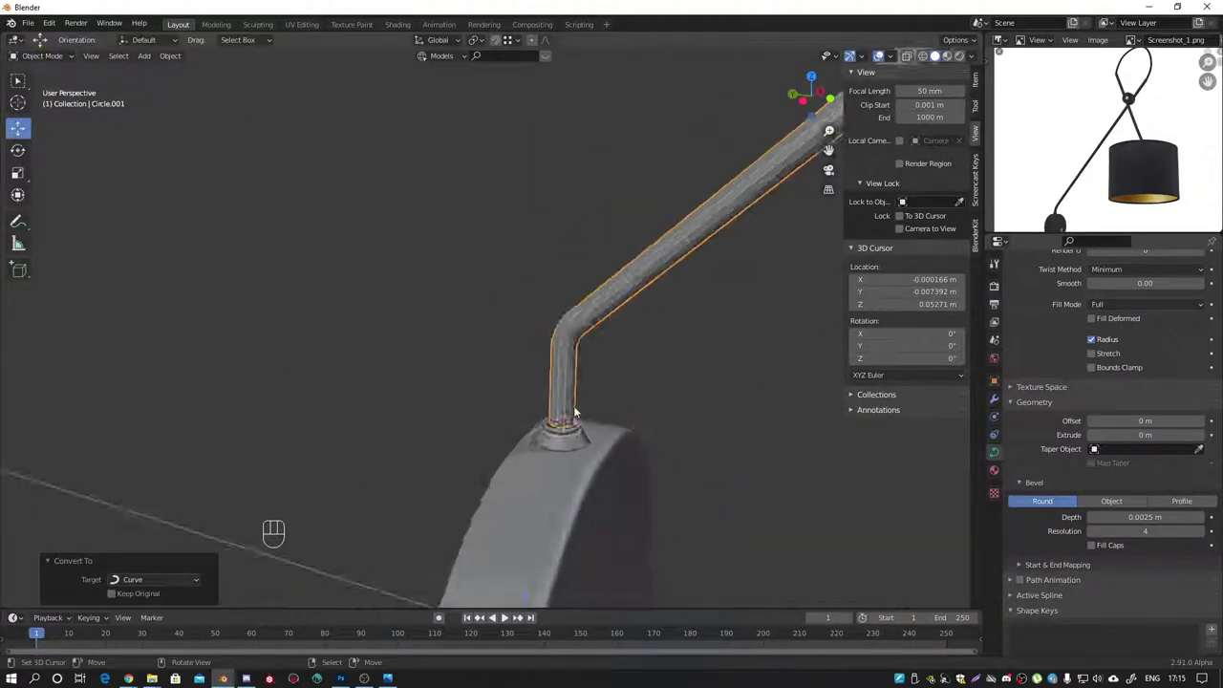
drag(625, 384, 649, 372)
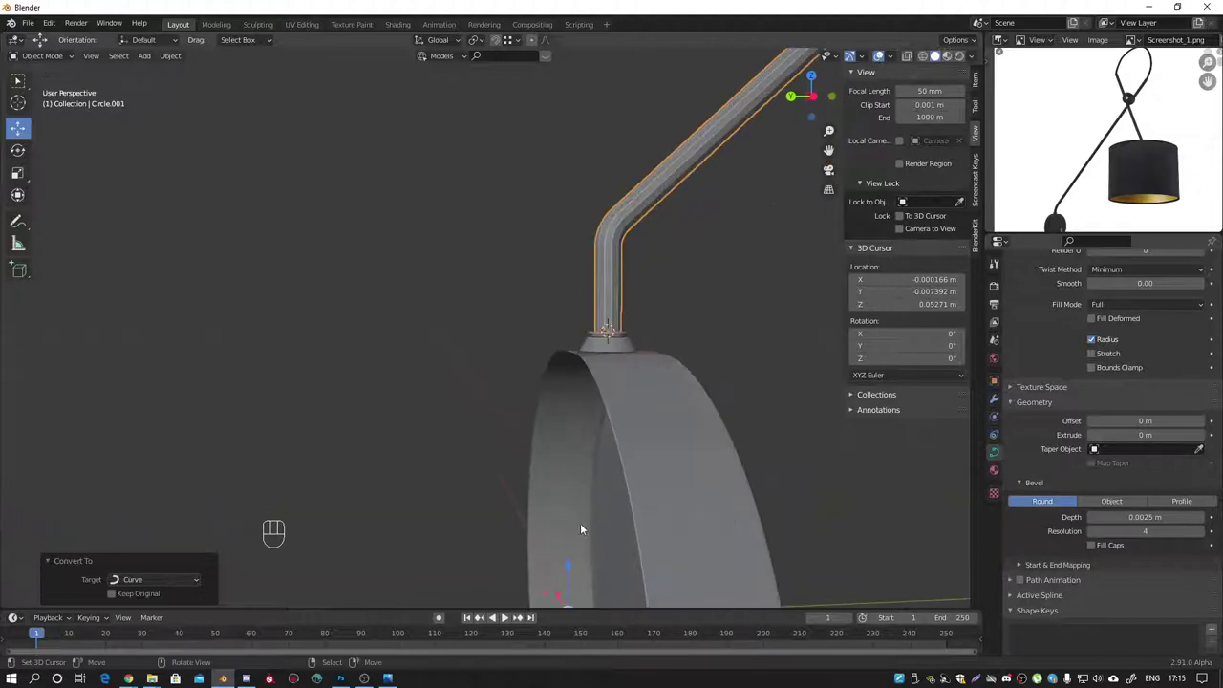
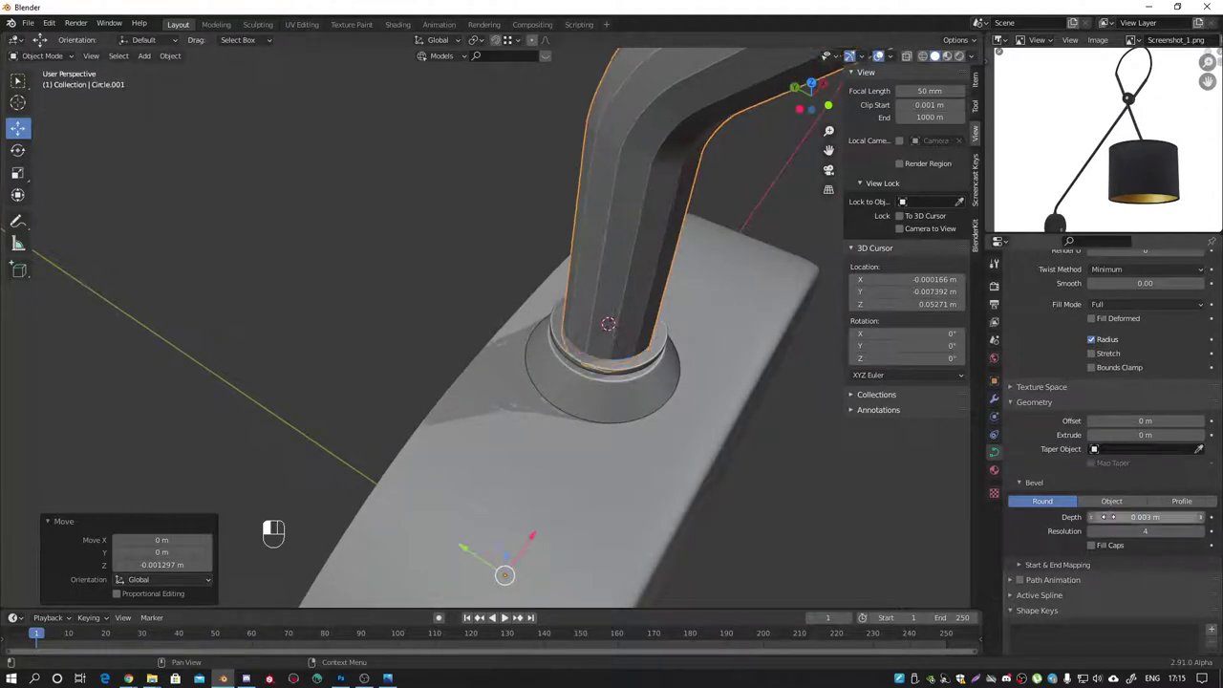
drag(615, 309, 576, 263)
middle_click(599, 294)
drag(598, 219, 515, 274)
drag(514, 229, 571, 200)
drag(540, 234, 547, 247)
key(KP_1)
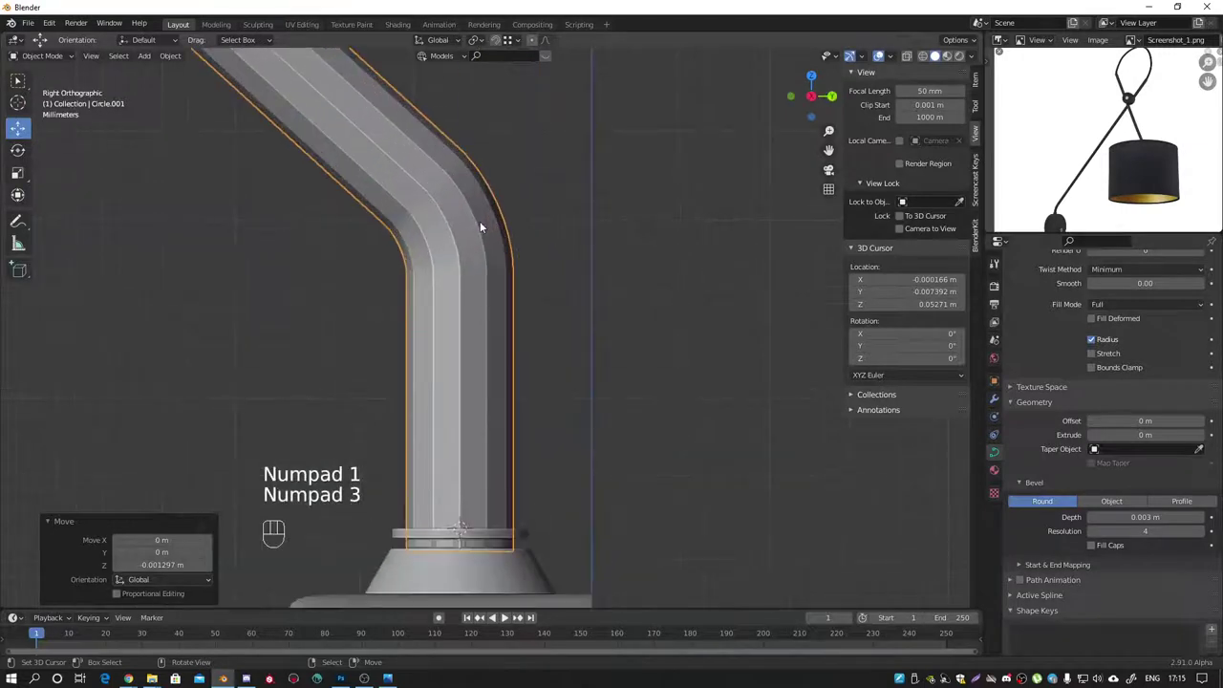
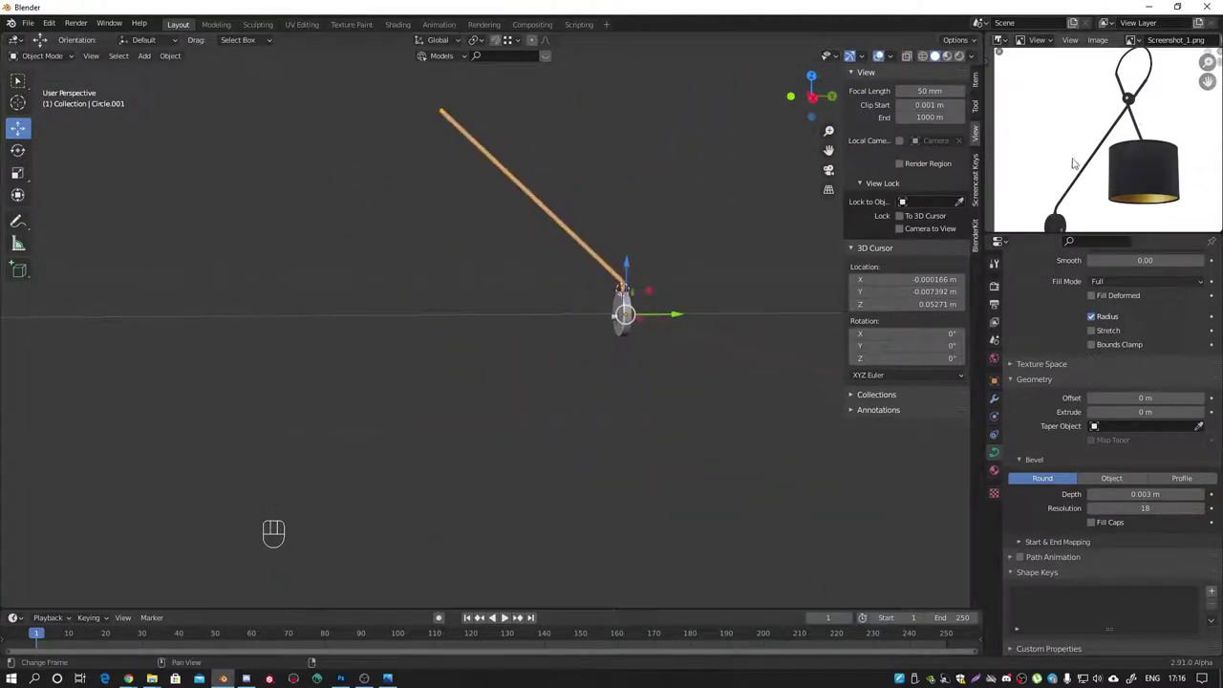
Step: Duplicate and extrude the cable's top end points with aligned handles, then subdivide into a second strand
key(KP_1)
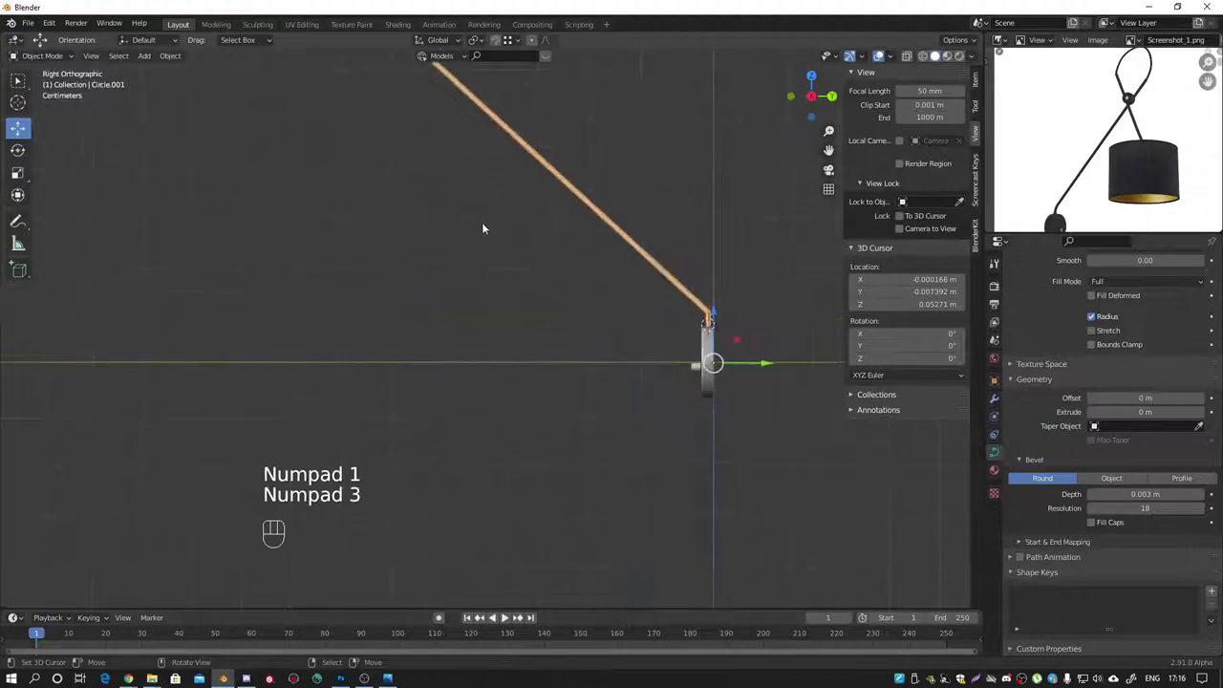
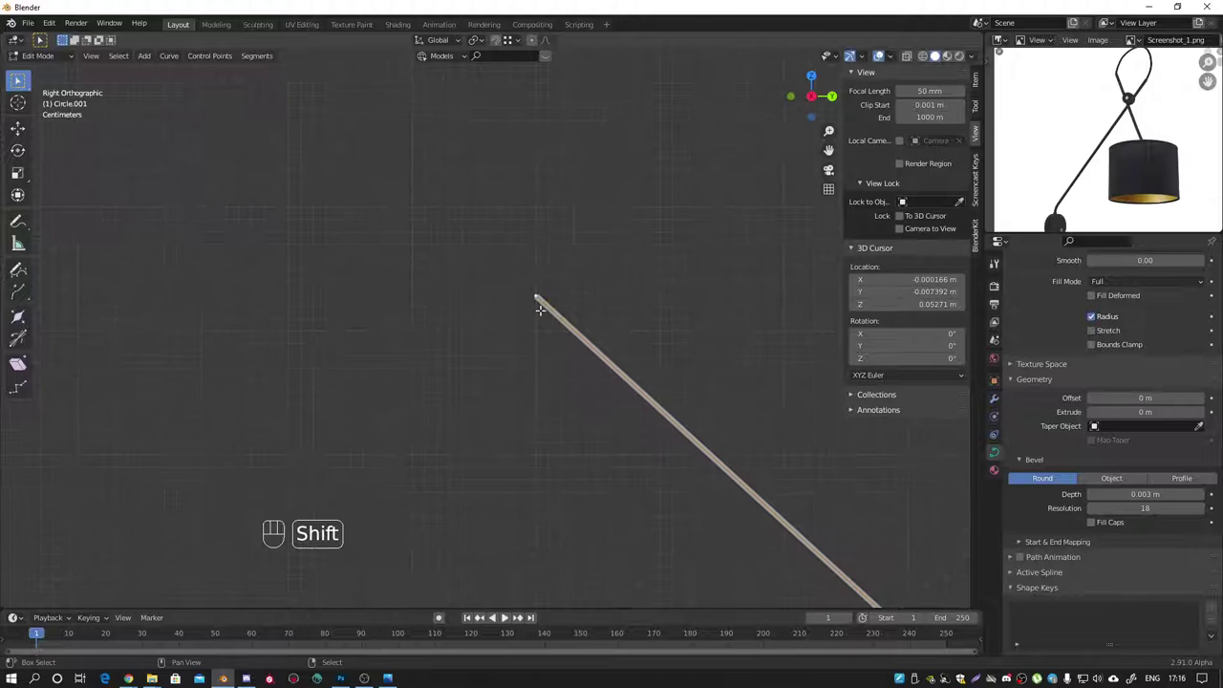
key(shift+d)
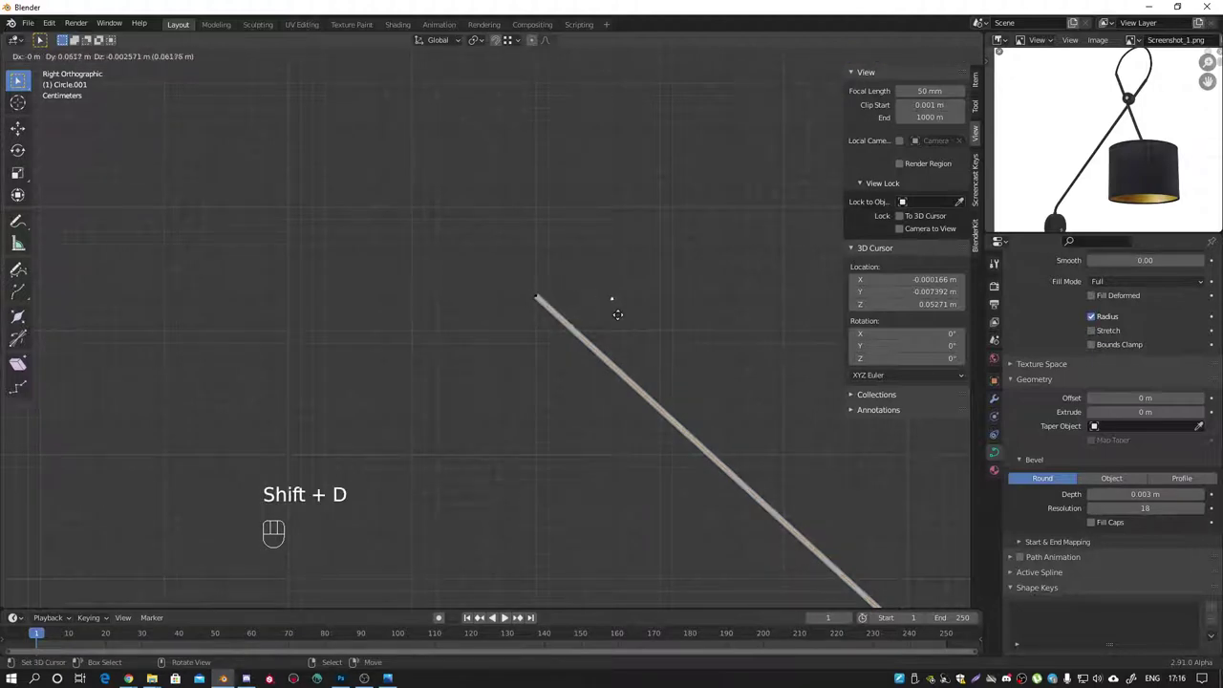
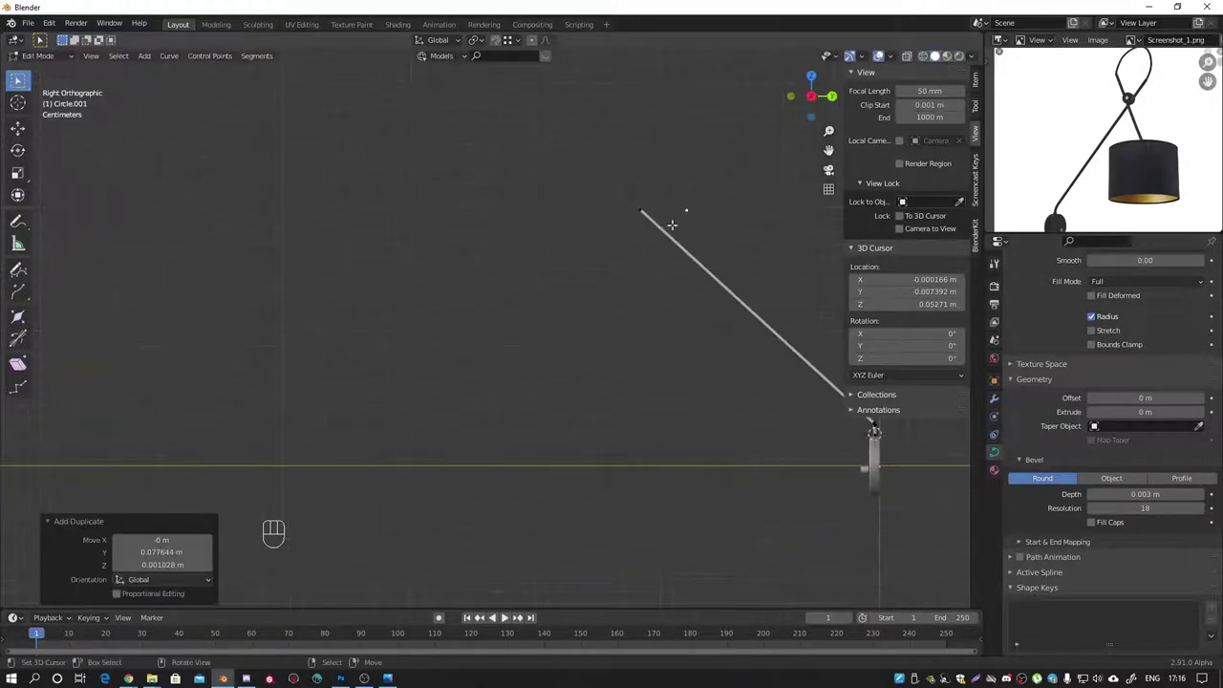
key(e)
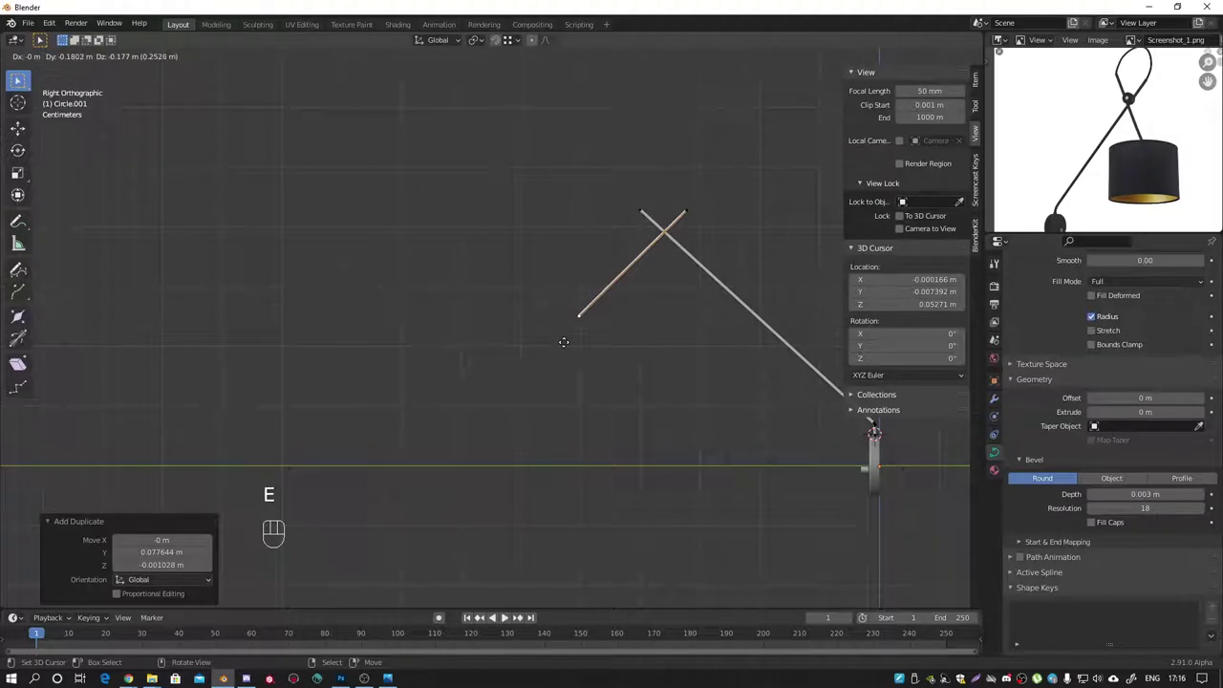
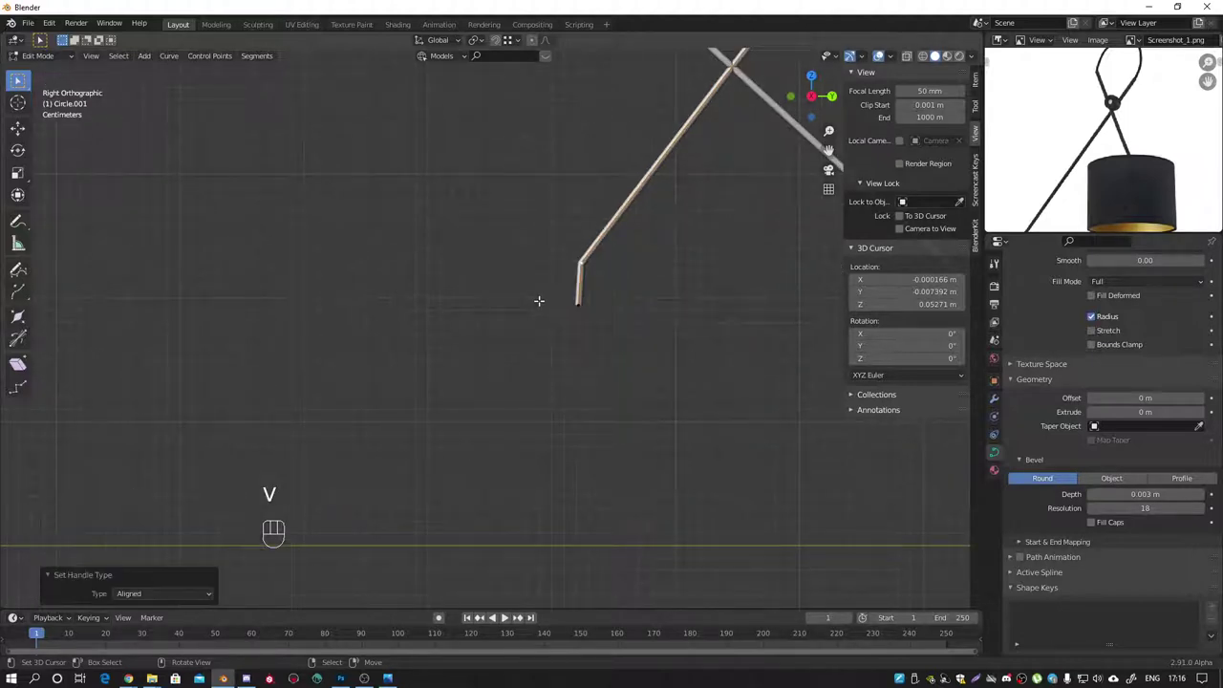
key(w)
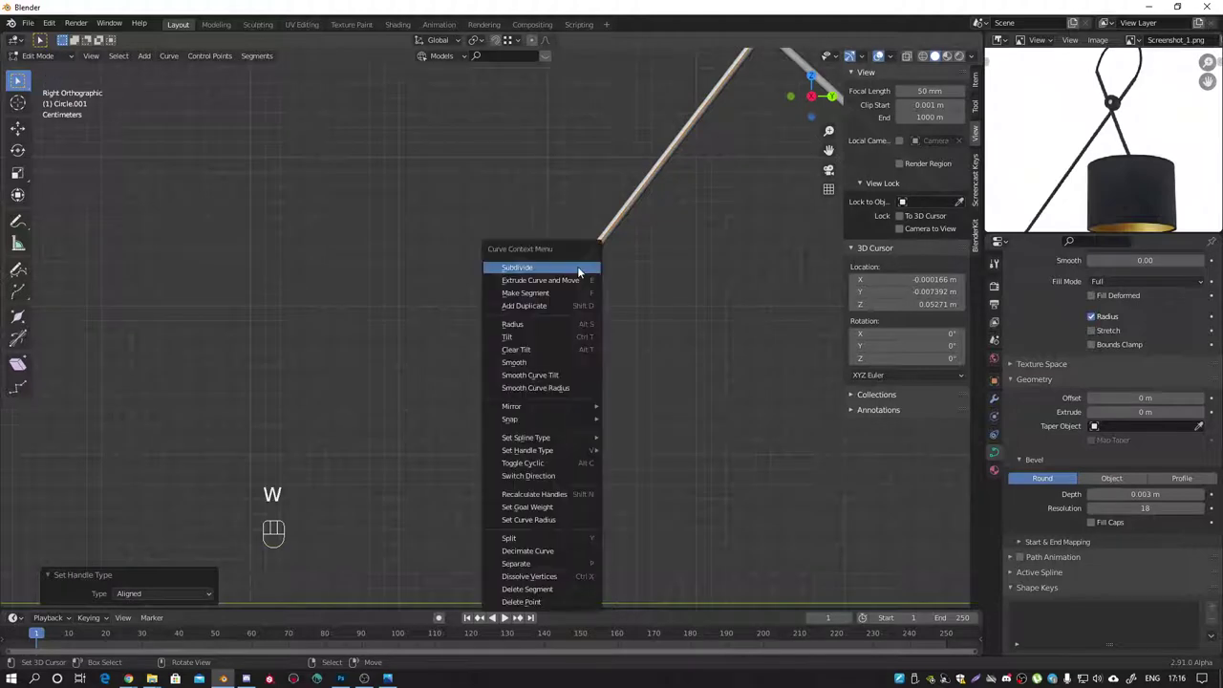
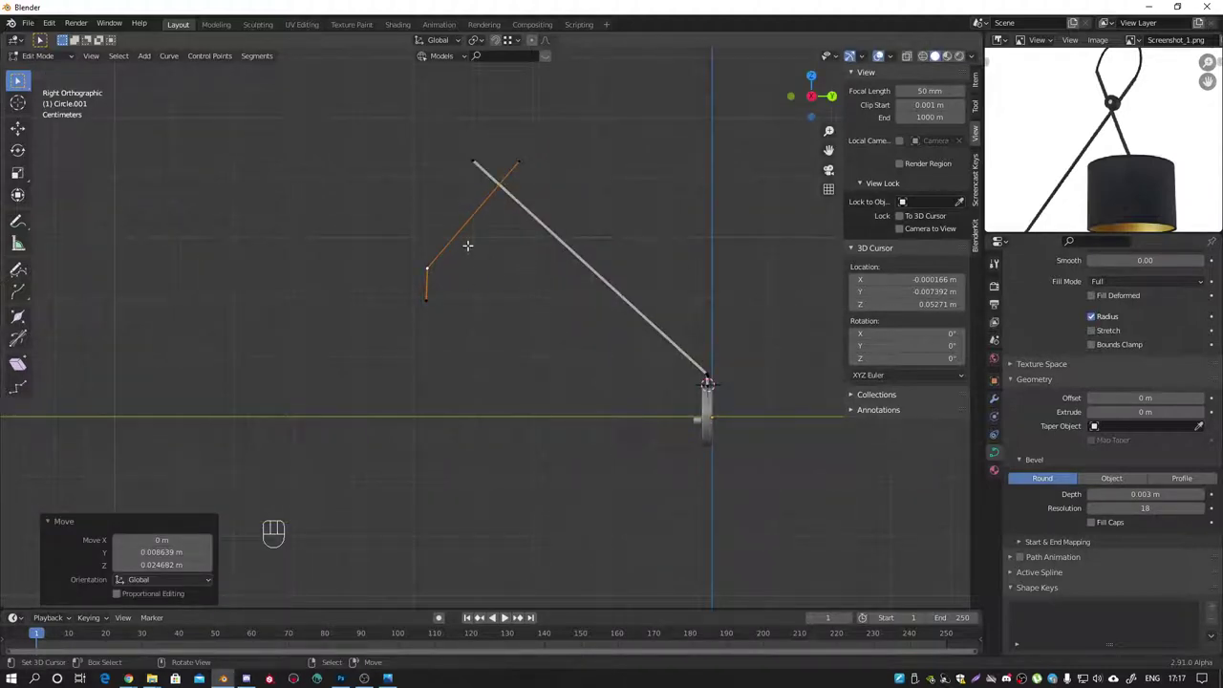
Step: Leave curve editing and convert the cable curve into a mesh
key(l)
key(Tab)
click(682, 353)
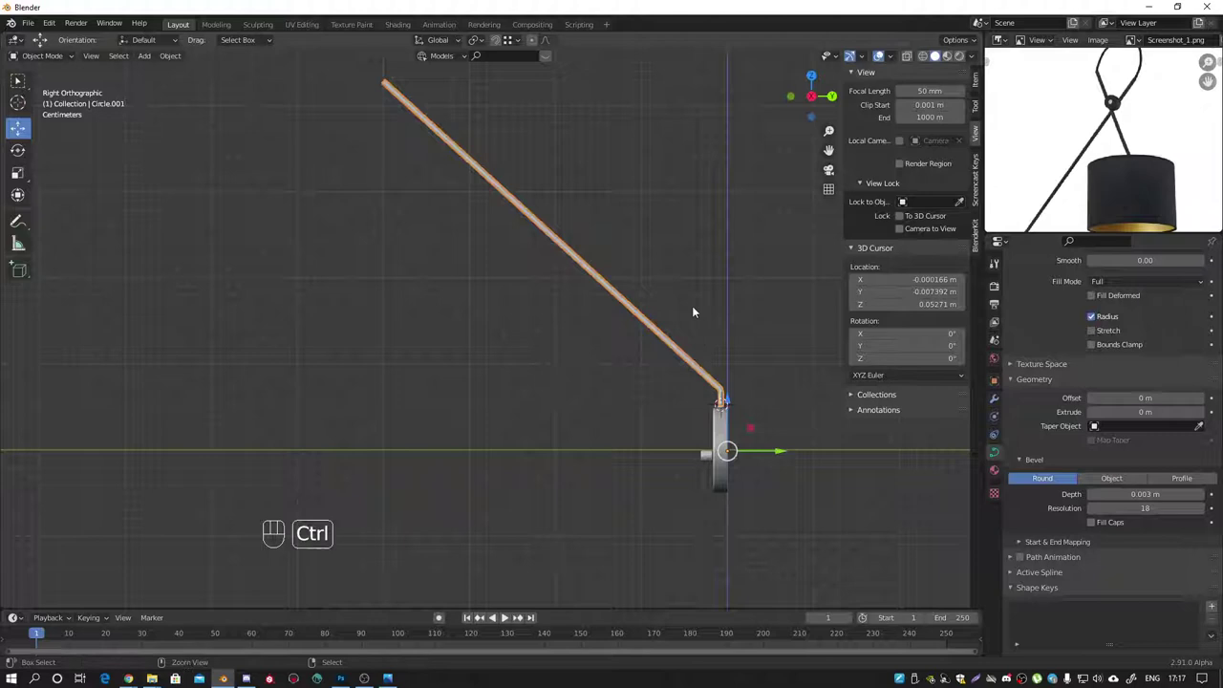
drag(184, 58, 320, 407)
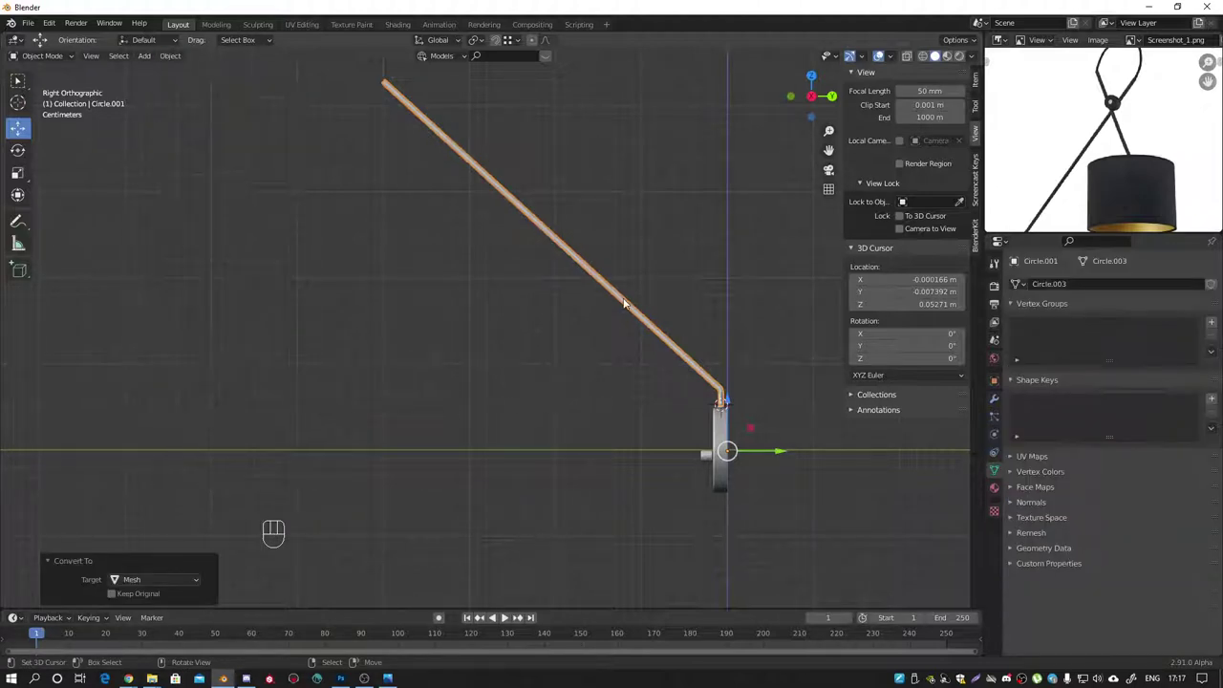
click(628, 303)
Step: Duplicate the cable, set origin to geometry, mirror it across Y and move it up to cross the original
key(shift+d)
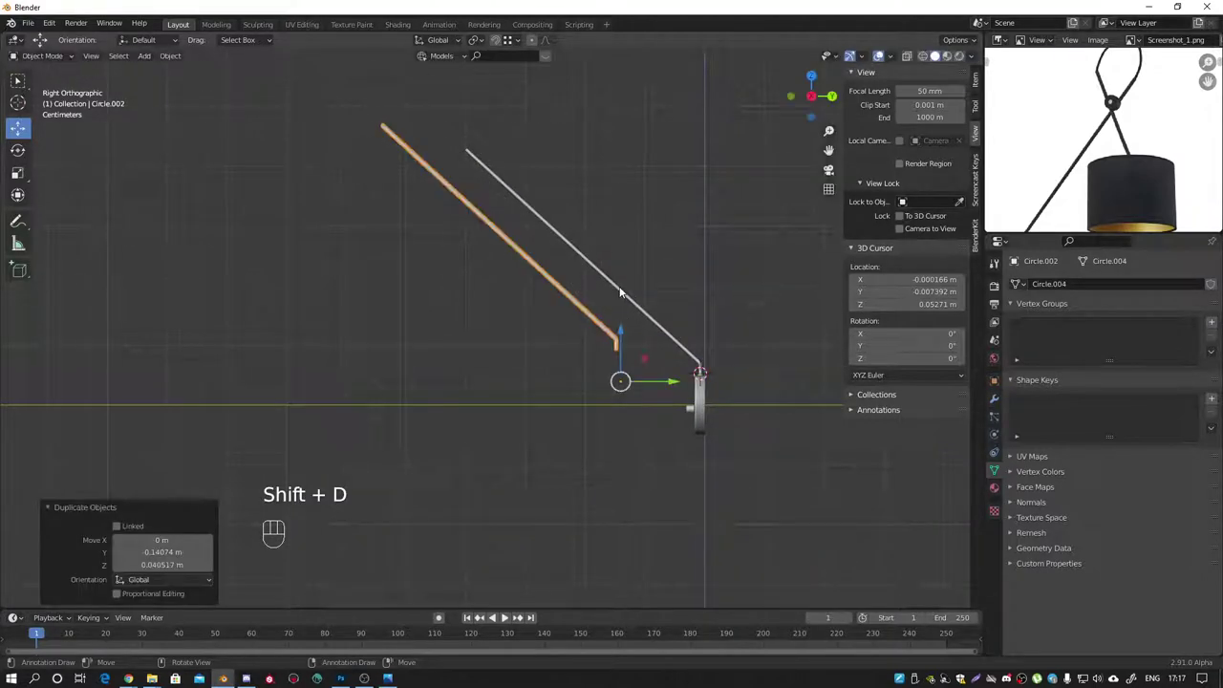
key(w)
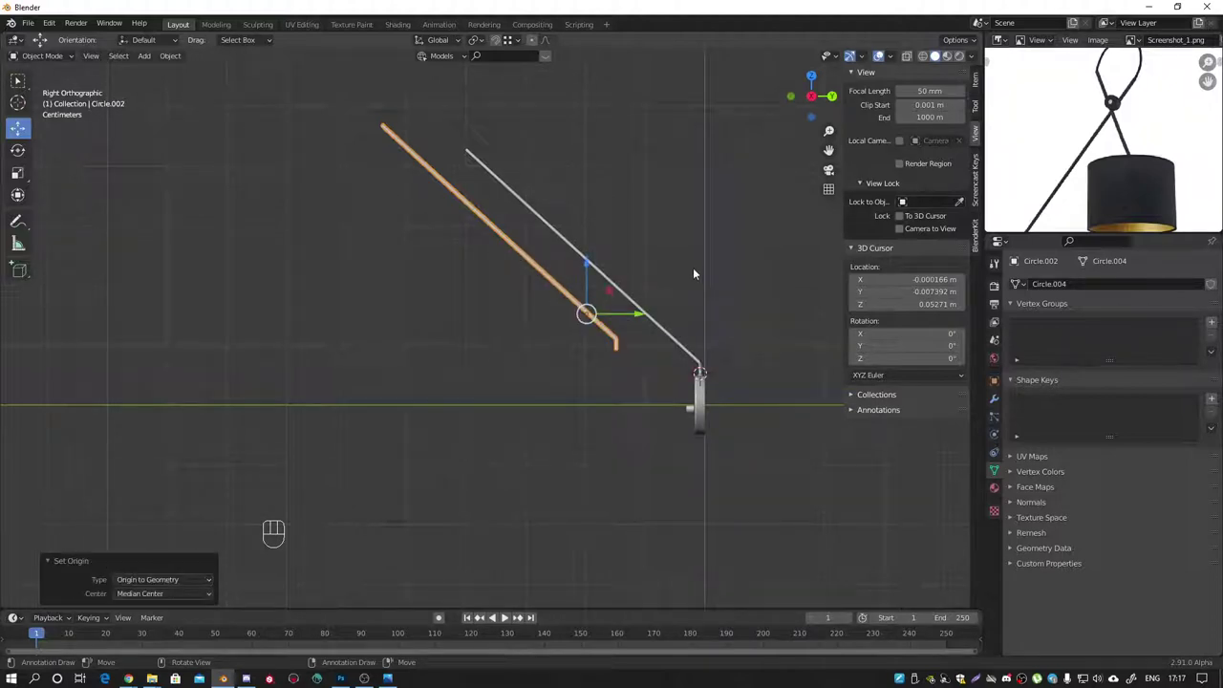
key(ctrl+m)
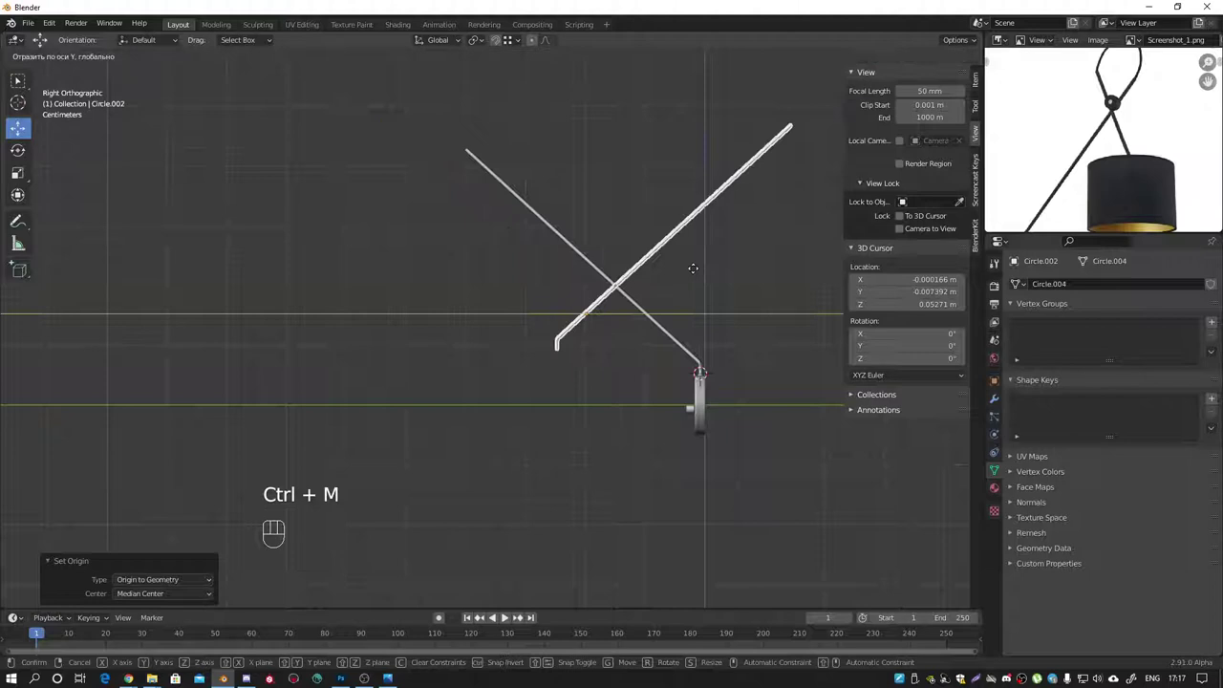
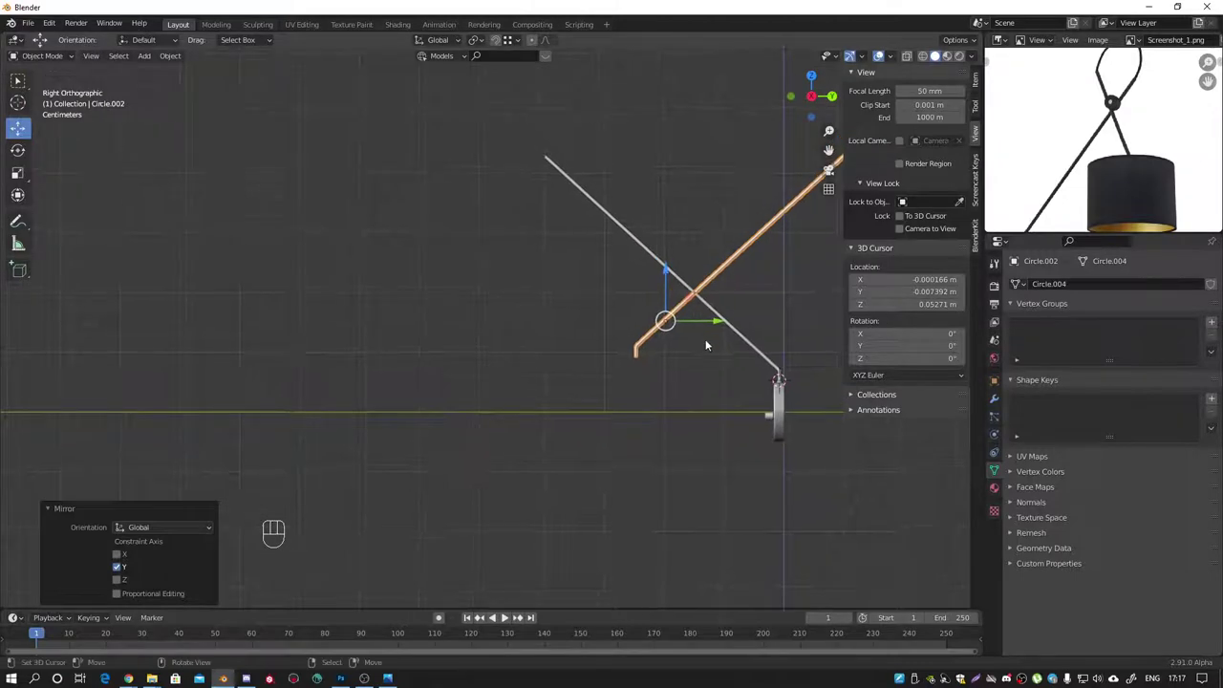
key(g)
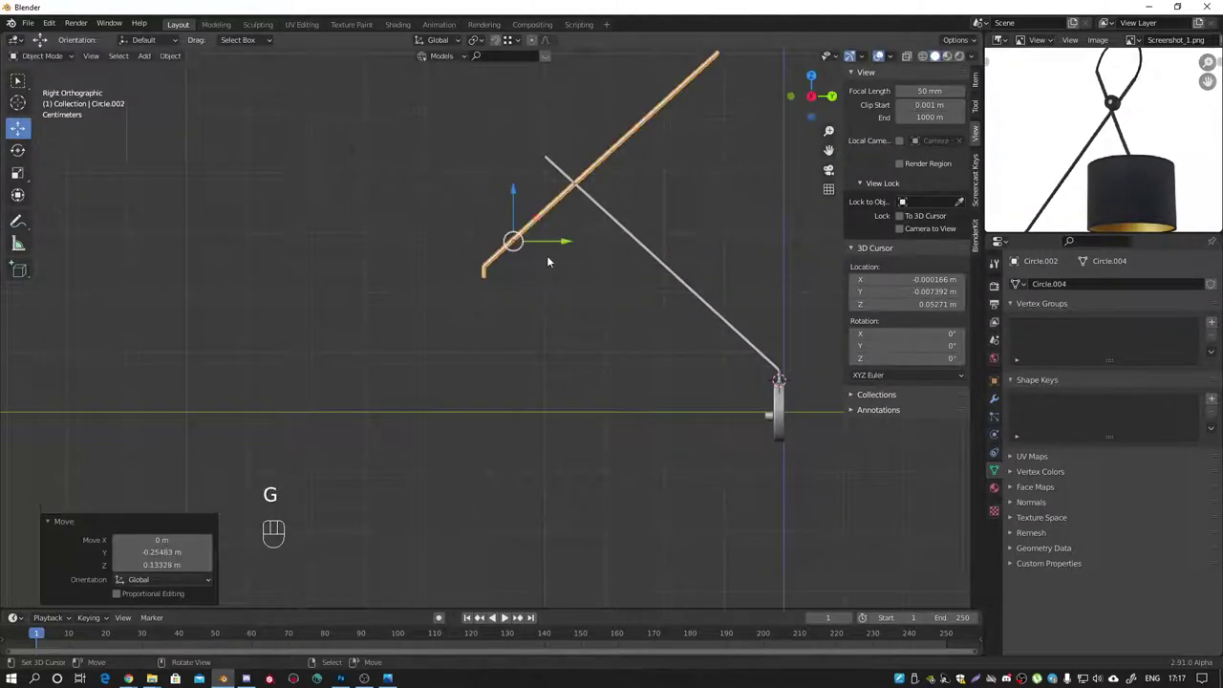
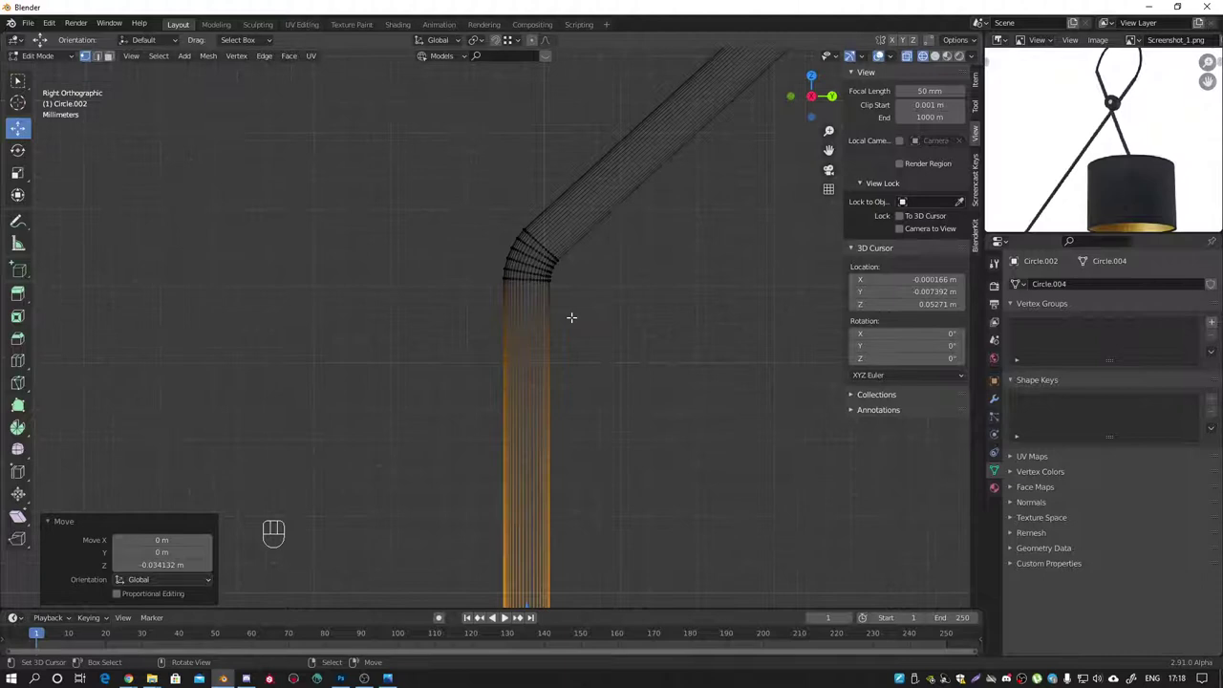
Step: Undo back so the mirrored mesh copy is removed, leaving only the original cable curve
key(ctrl+z)
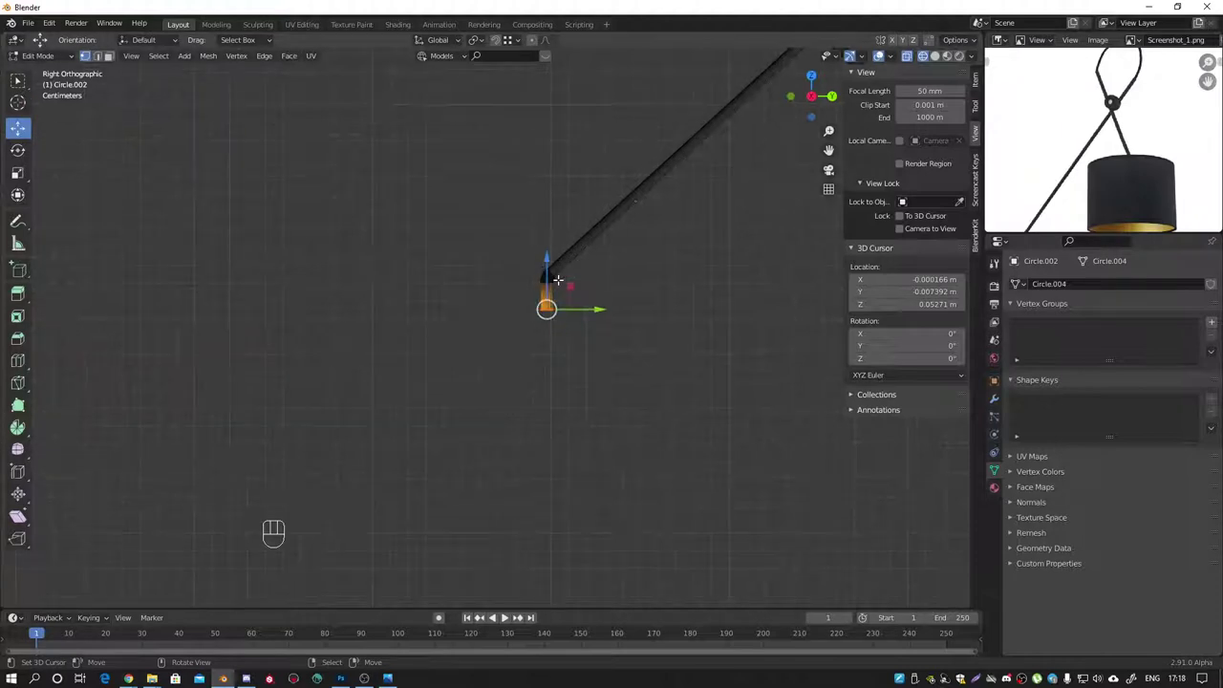
key(ctrl+z)
key(ctrl+z)
key(ctrl+z)
drag(651, 277, 548, 246)
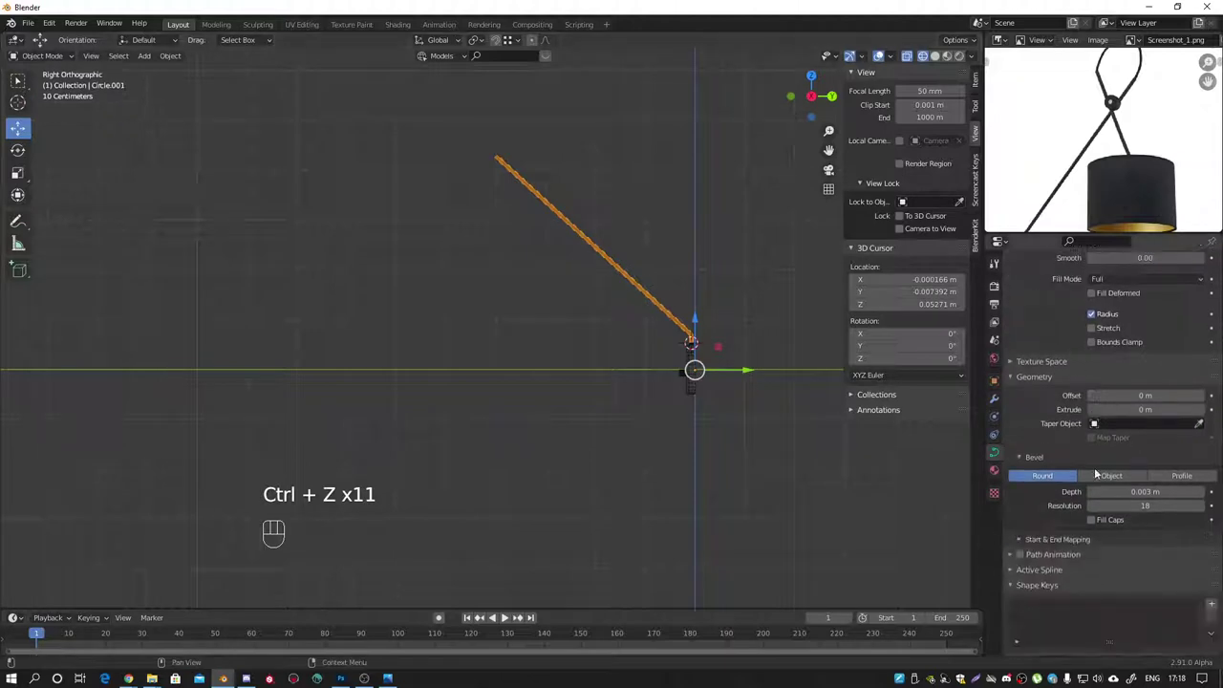
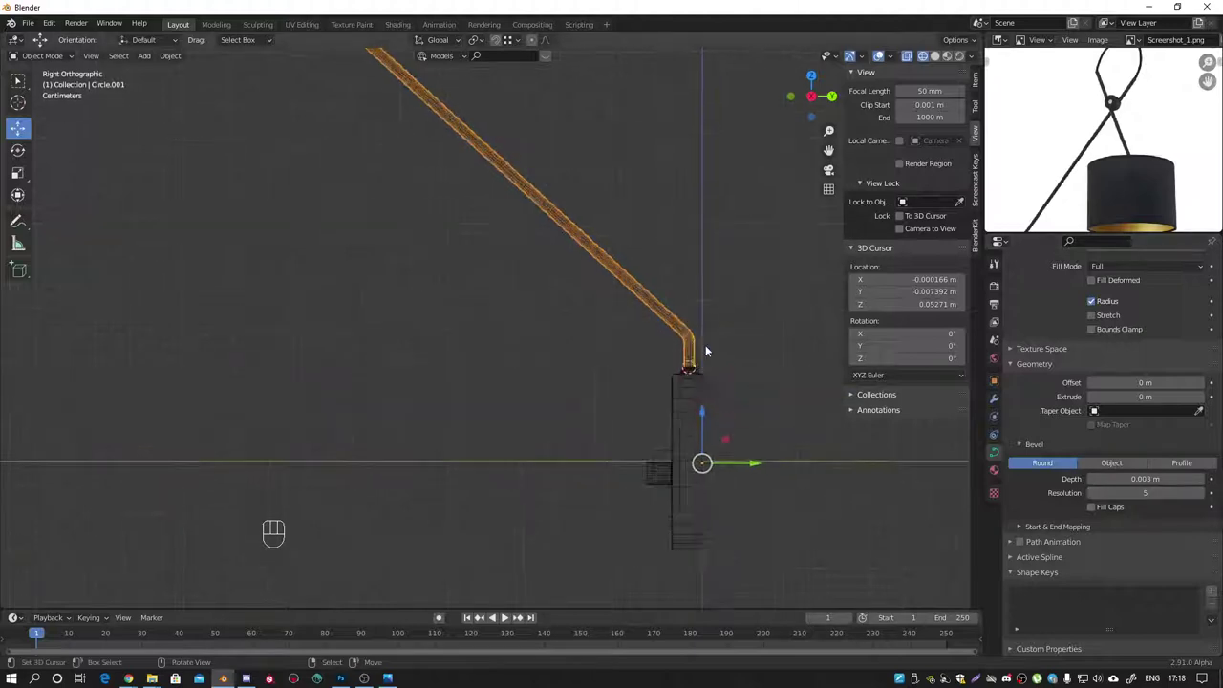
Step: Lower the cable's bevel resolution from 18 to 4 and orbit in perspective to check the tube's smoothness
click(1100, 494)
drag(653, 350, 753, 366)
key(shift+z)
drag(661, 331, 639, 323)
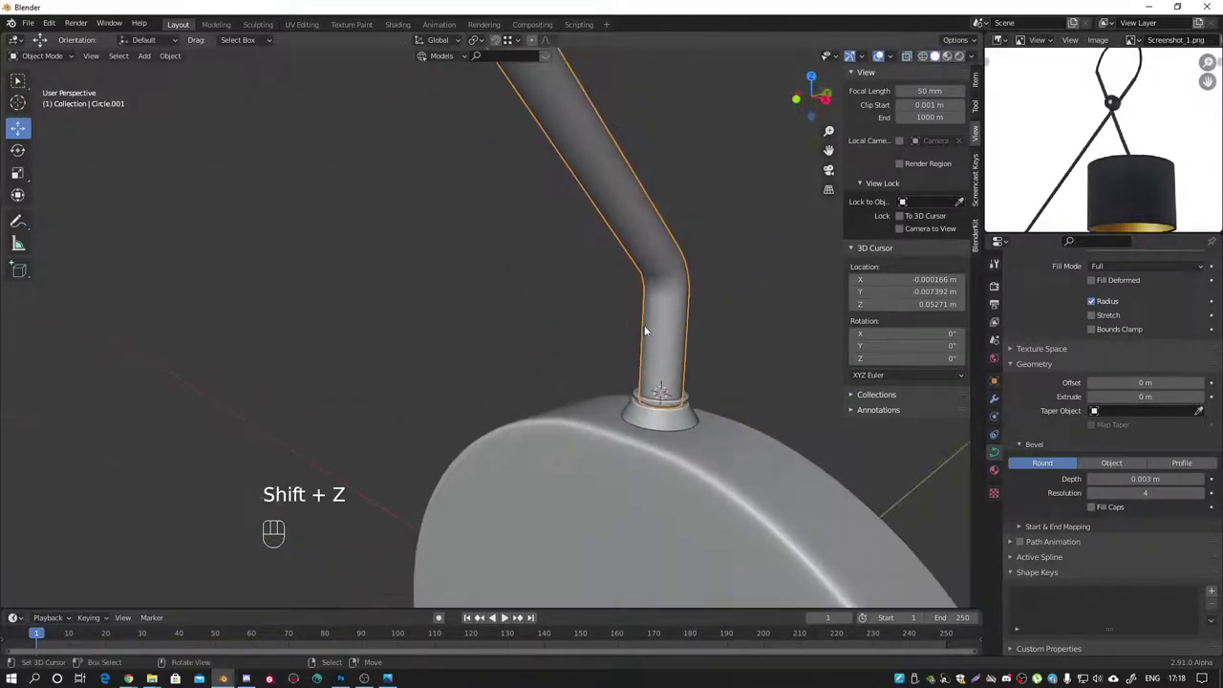
key(ctrl+2)
drag(632, 264, 589, 240)
drag(720, 344, 600, 349)
drag(632, 332, 711, 317)
Step: Return to the Right orthographic view, reframe the cable and select it
key(shift+z)
drag(686, 354, 765, 364)
click(666, 395)
middle_click(664, 494)
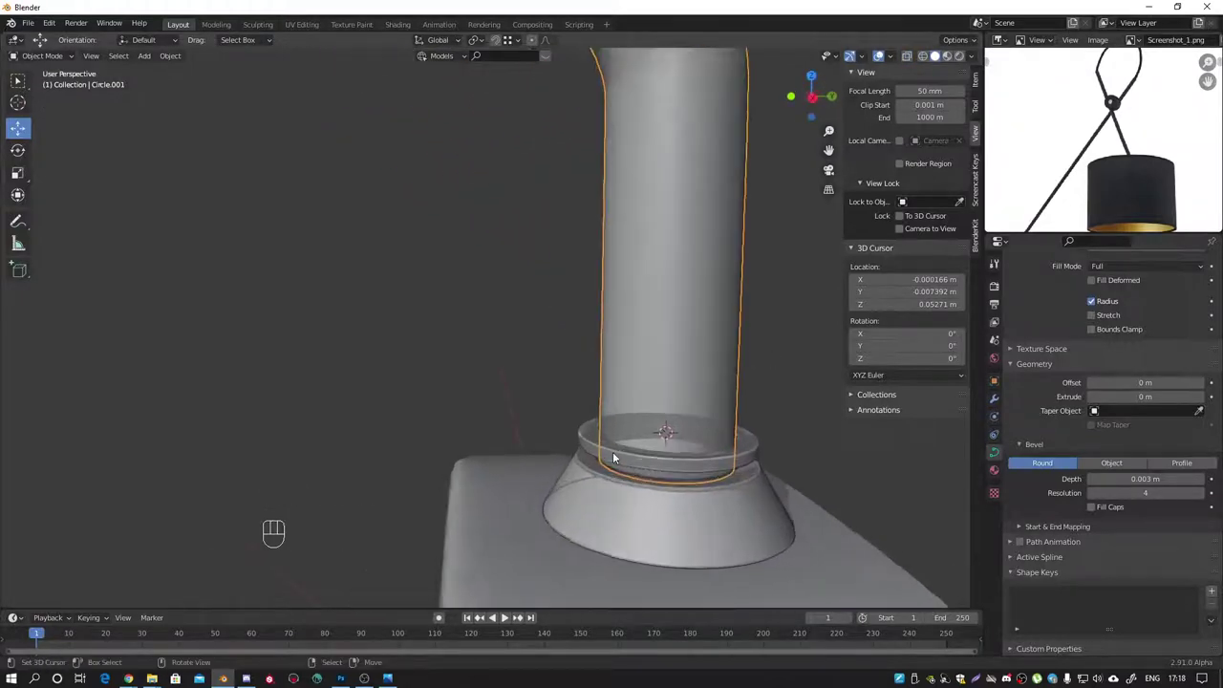
drag(618, 453, 618, 444)
key(KP_1)
middle_click(640, 437)
drag(631, 412, 748, 410)
click(738, 450)
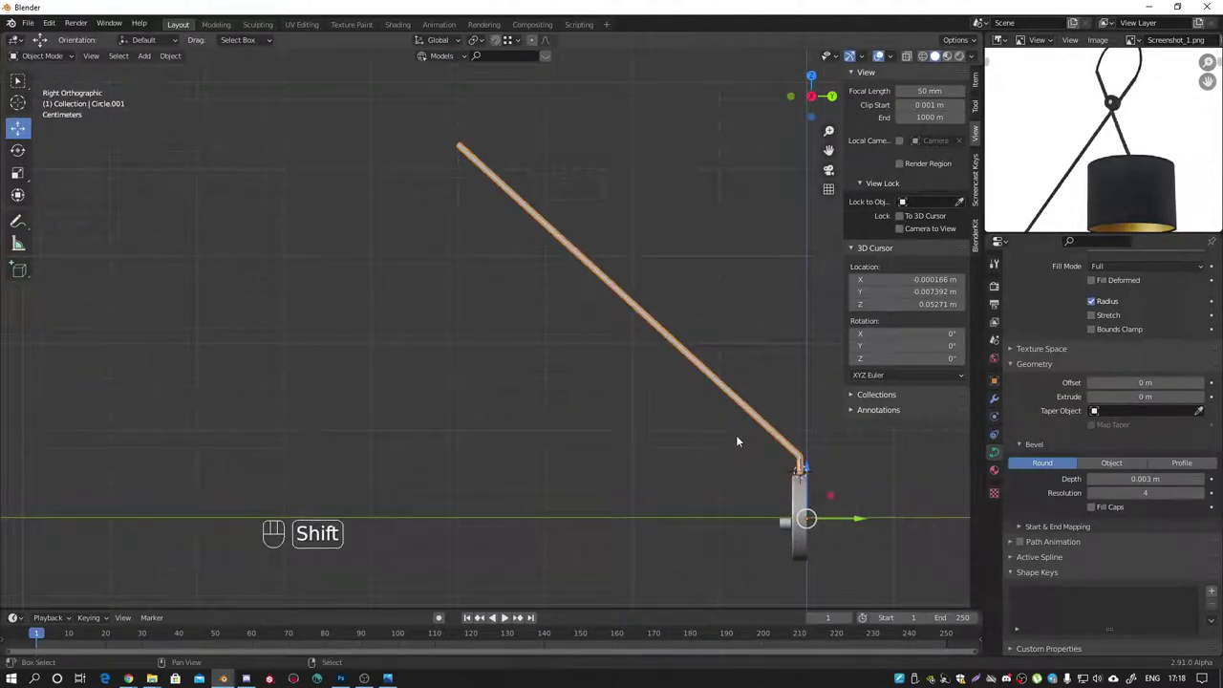
Step: Duplicate the cable, mirror it across Y, reposition its end points into an X crossing, and convert it to mesh
key(shift+d)
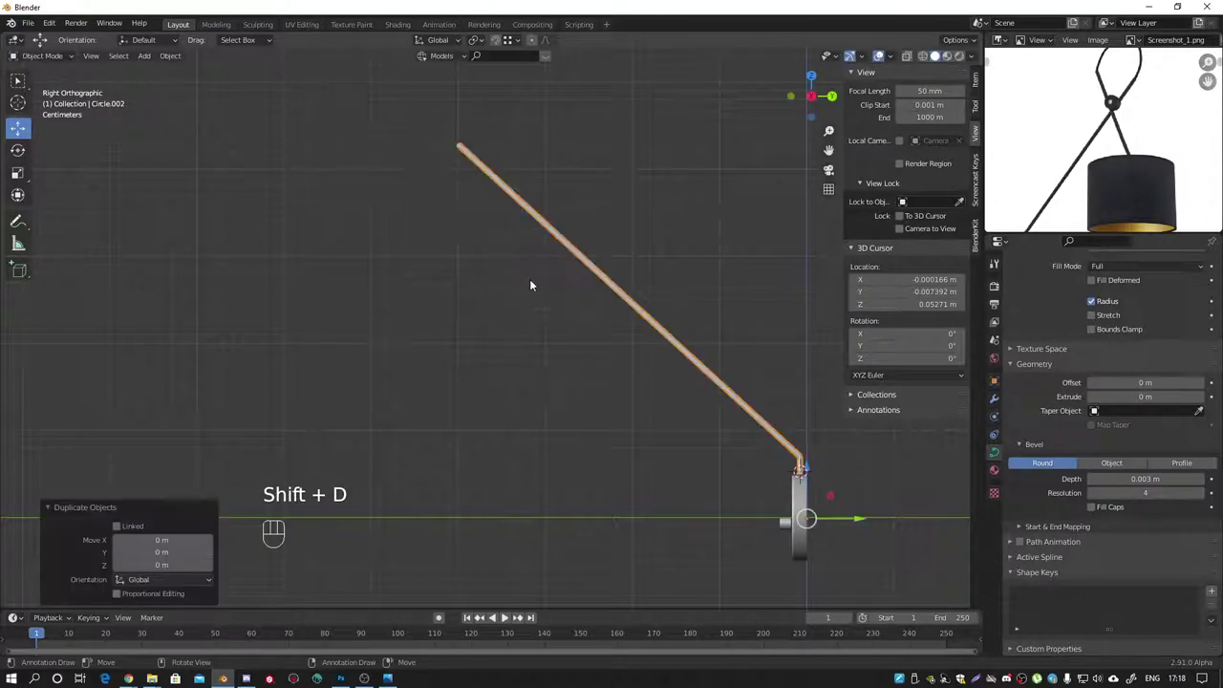
key(ctrl+m)
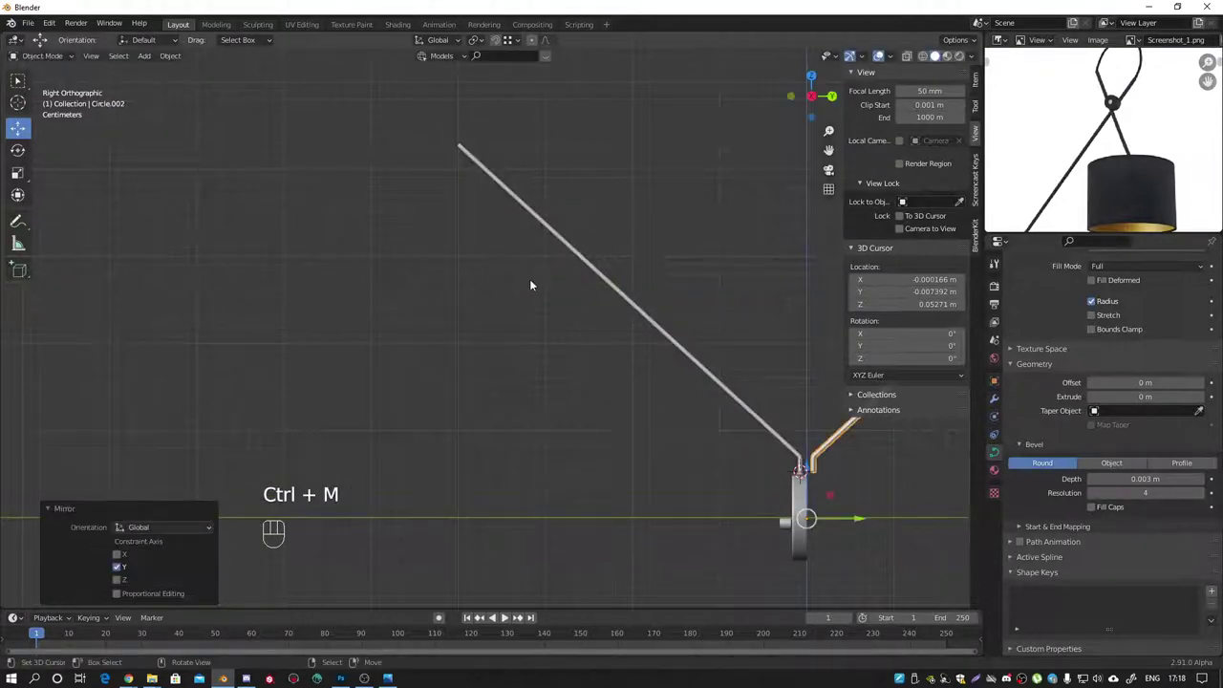
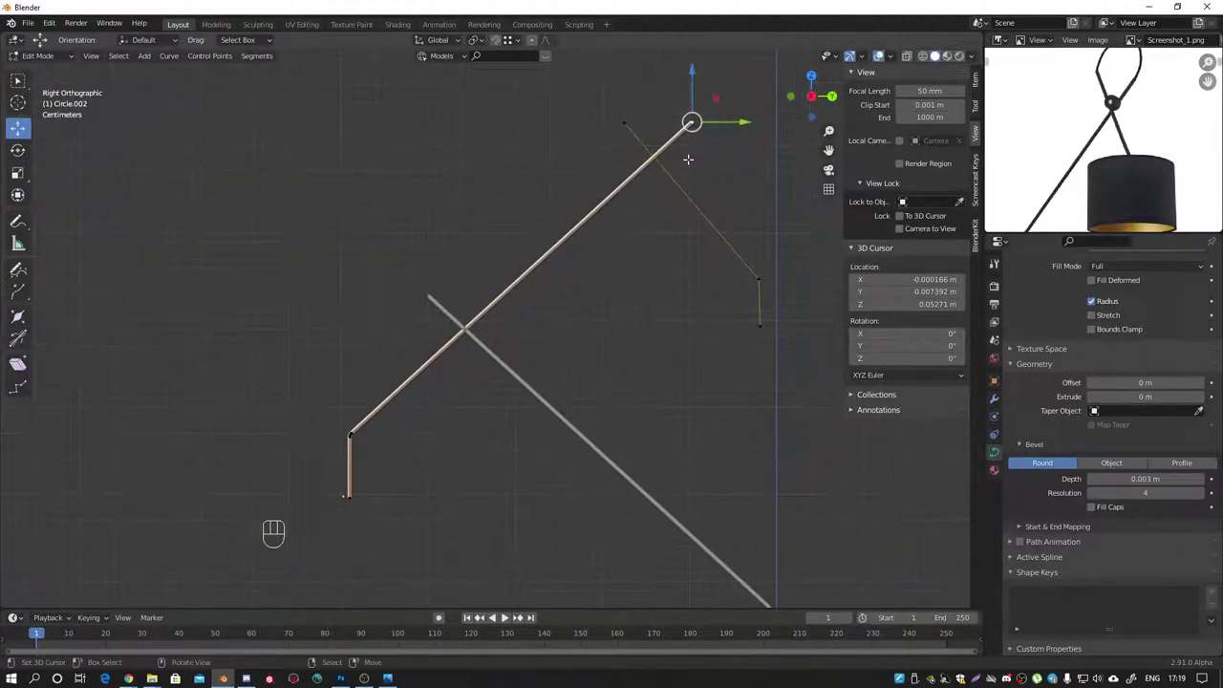
key(g)
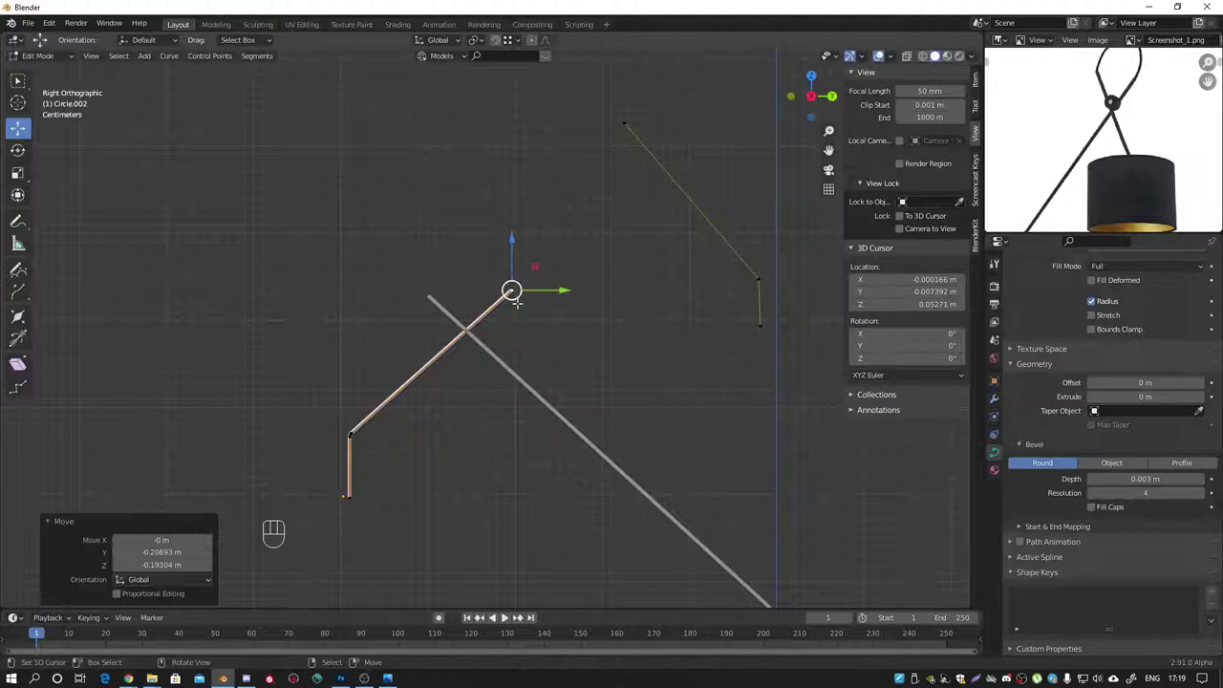
key(g)
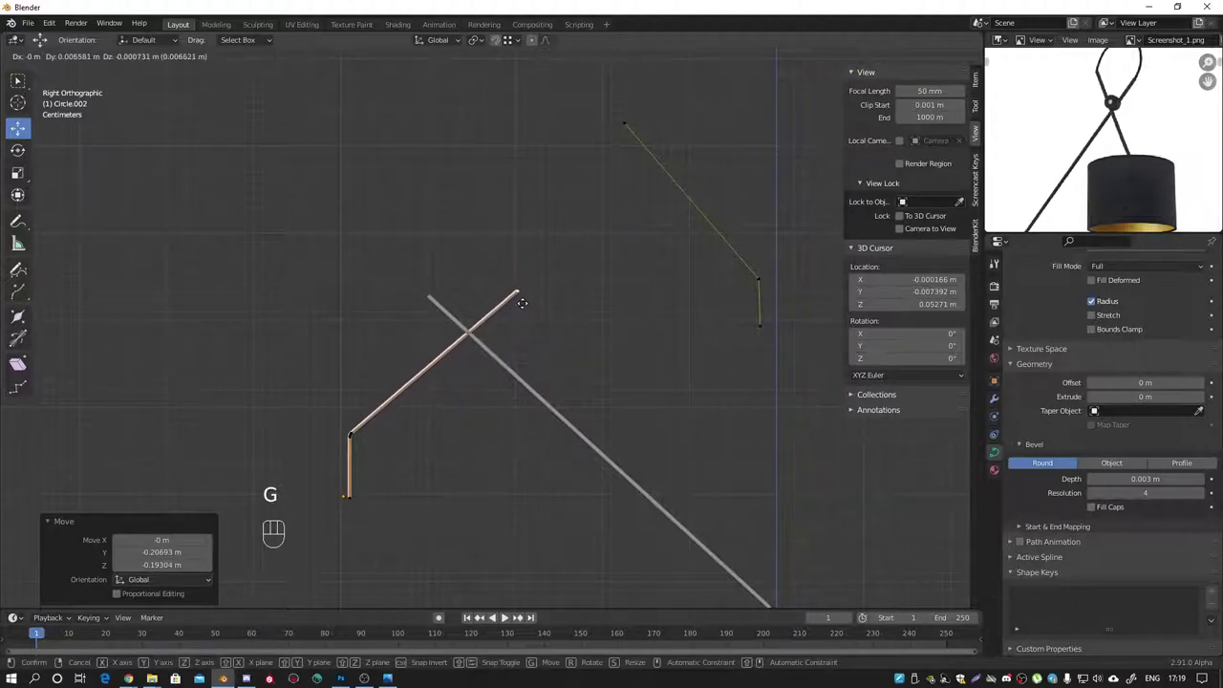
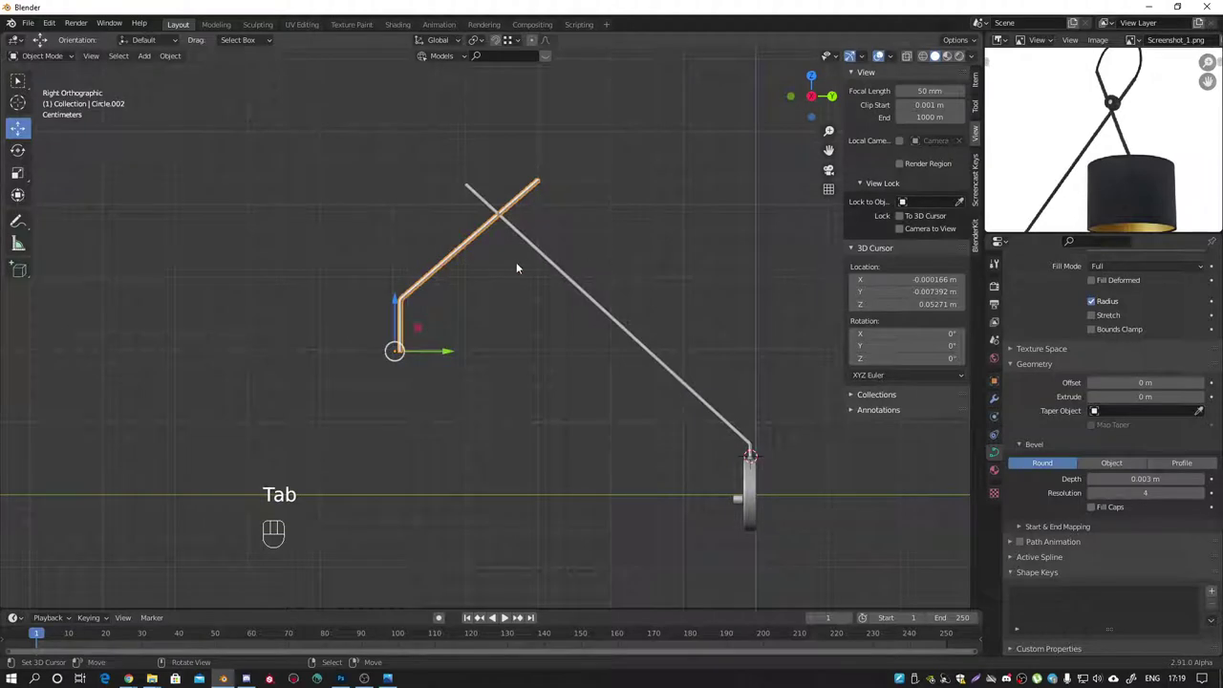
click(539, 251)
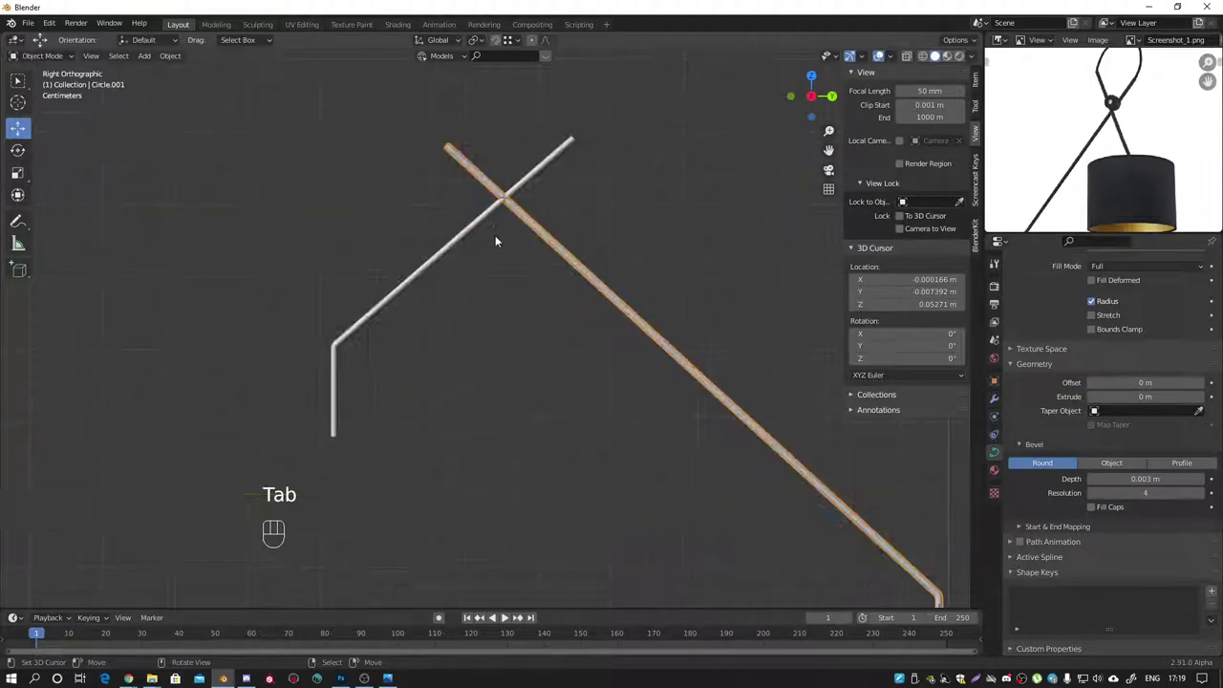
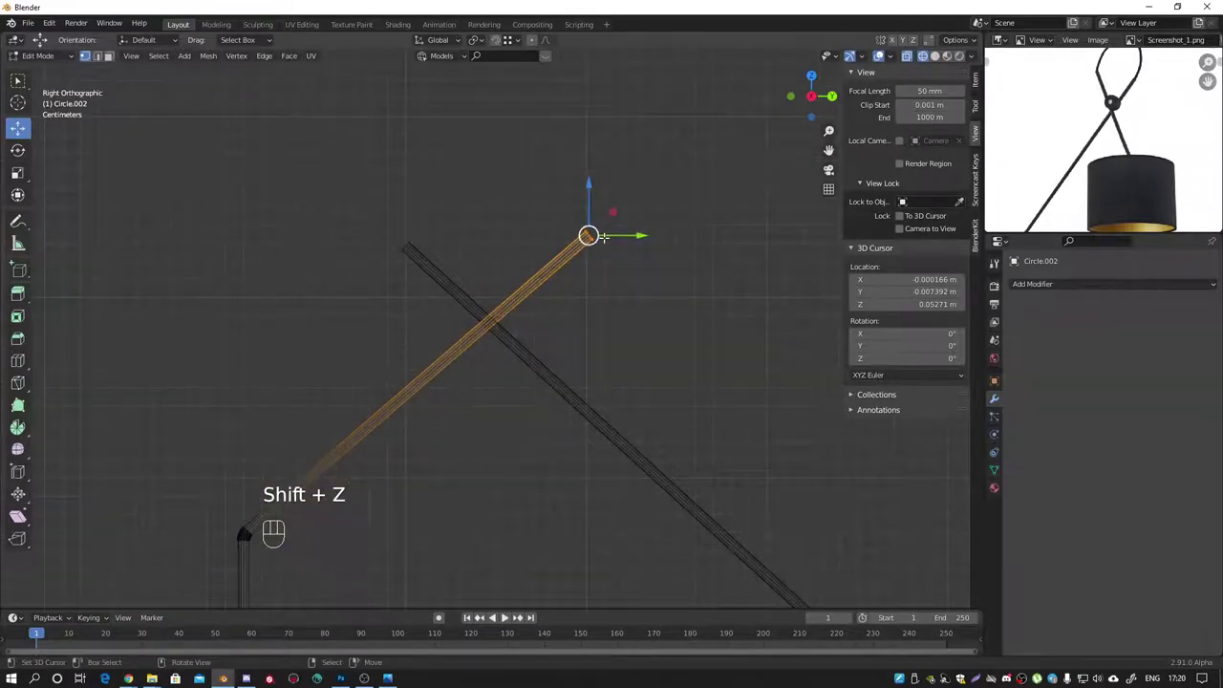
Step: Edge-slide and move the copy's end loop, then snap the 3D cursor to its lower end in Object Mode
key(g)
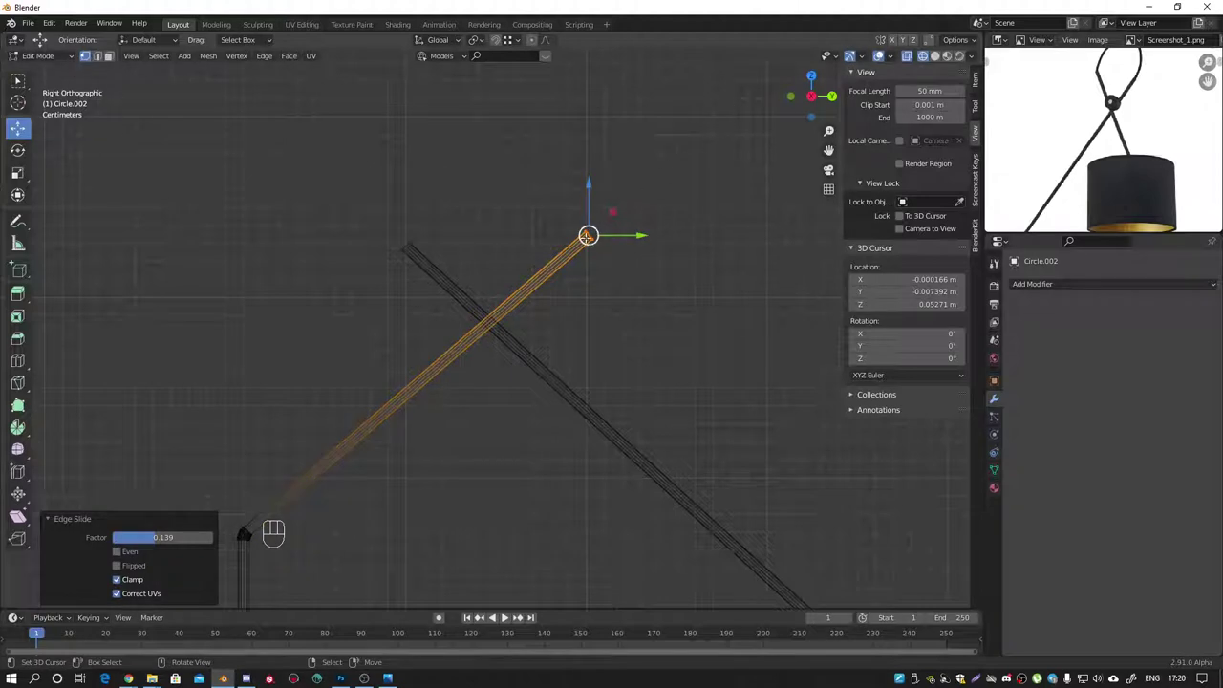
key(g)
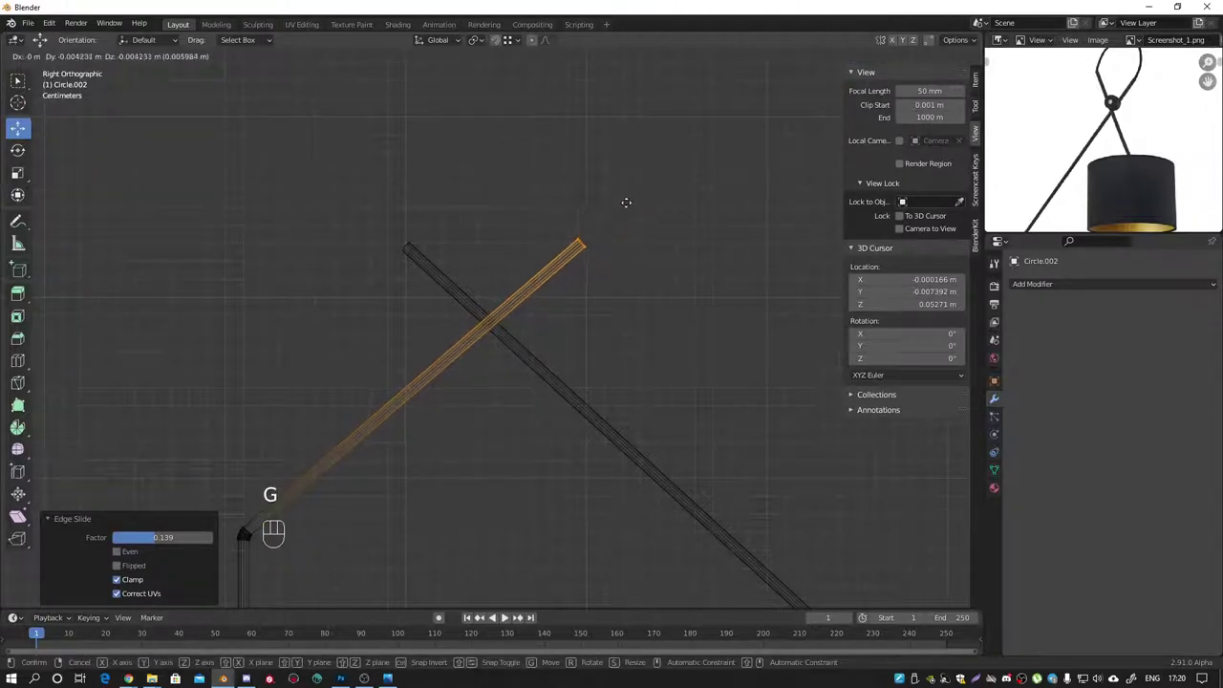
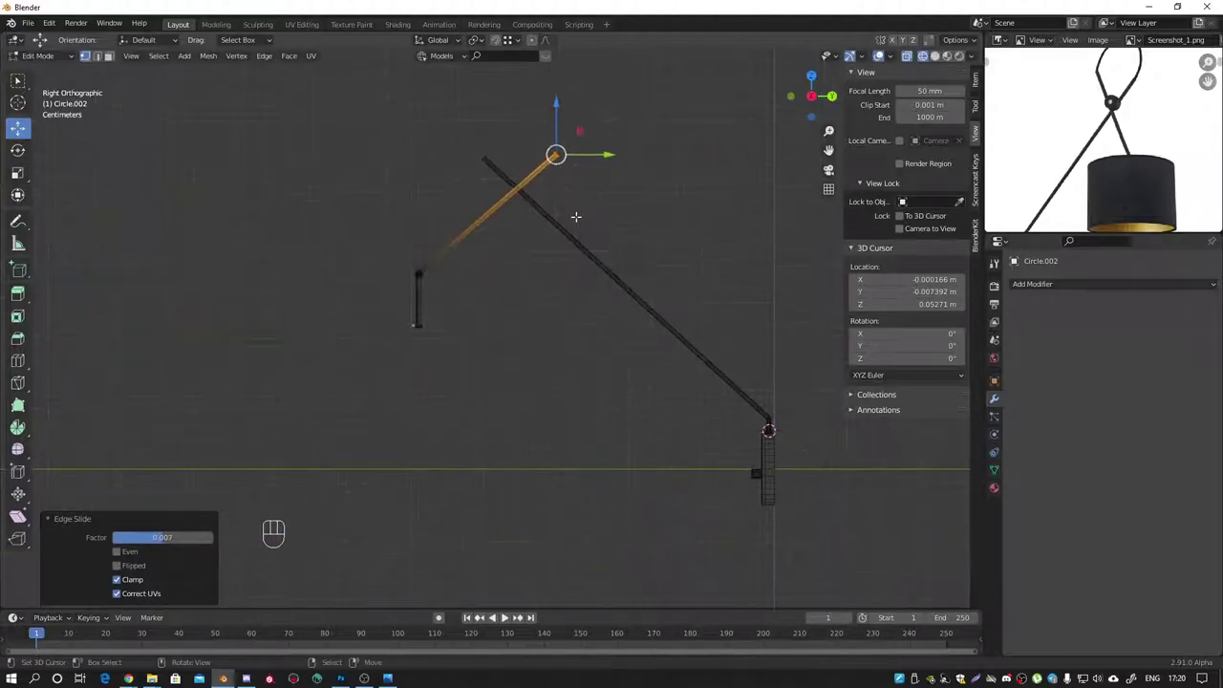
key(Tab)
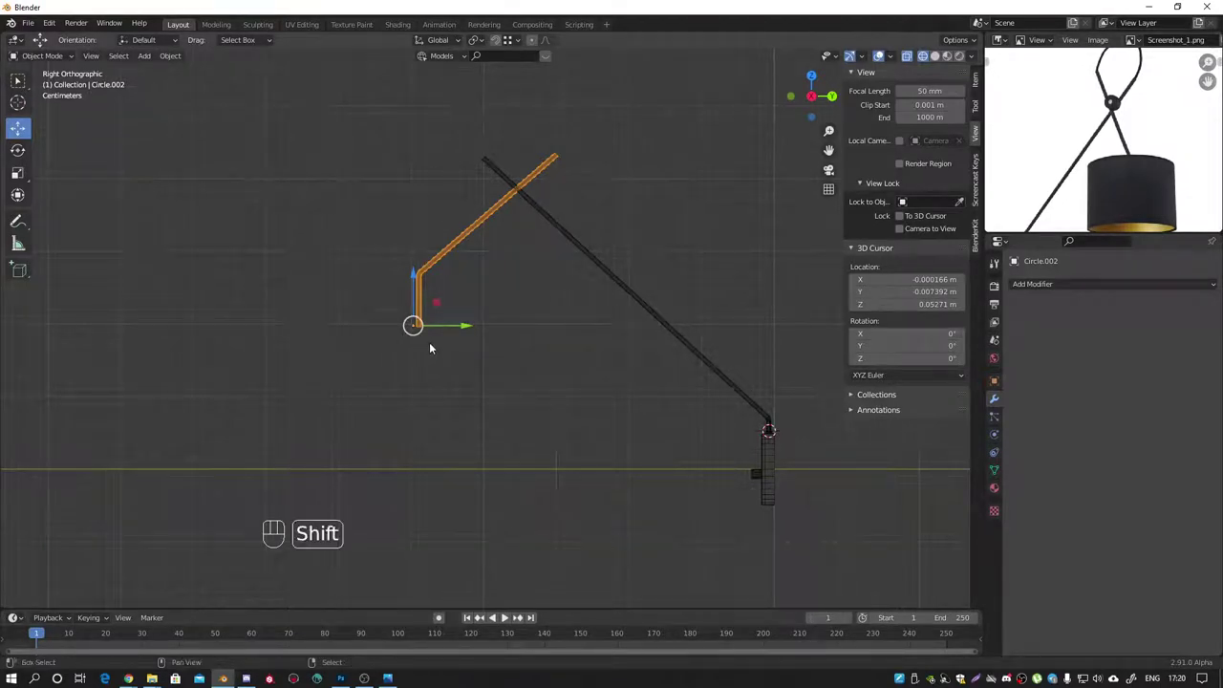
key(shift+s)
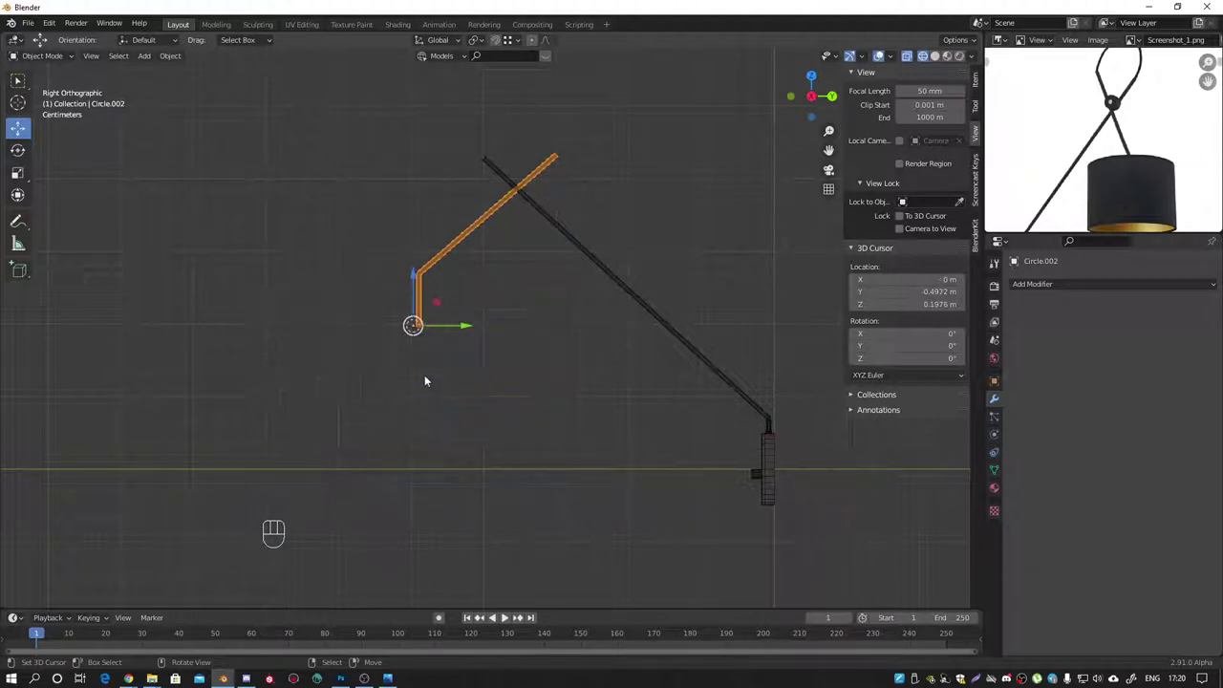
Step: Add a scaled-down cylinder lampshade at the cursor, cut two loops near the top and thicken the extruded rim
key(shift+a)
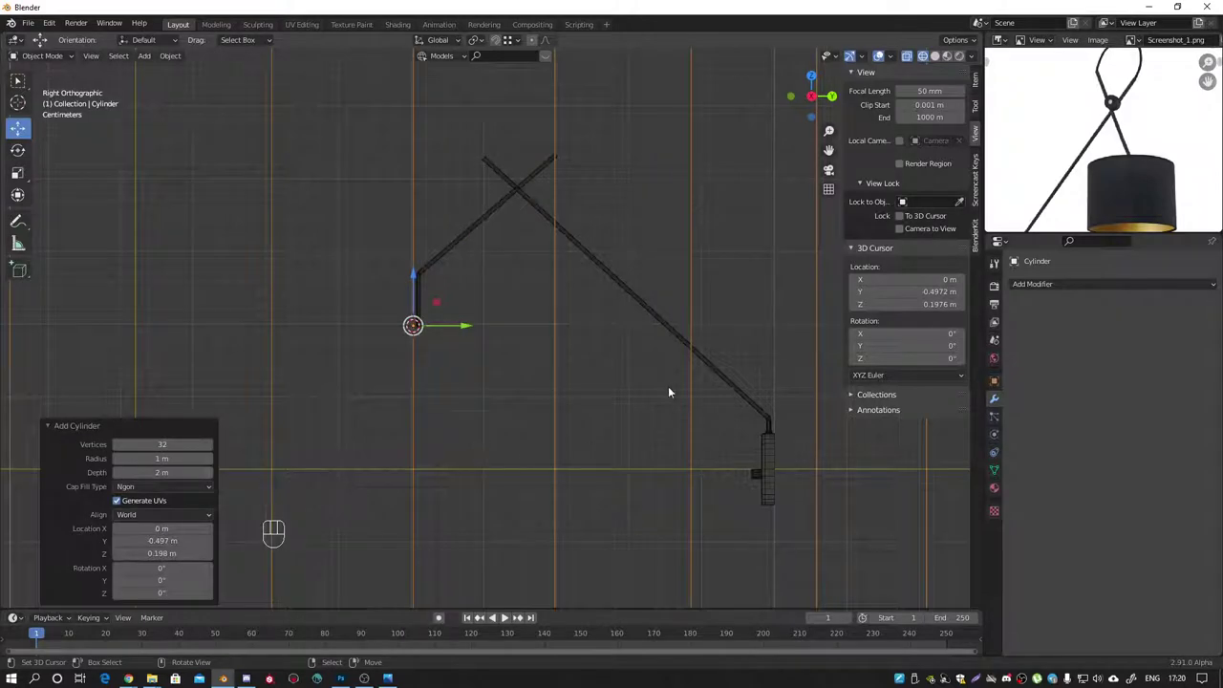
key(s)
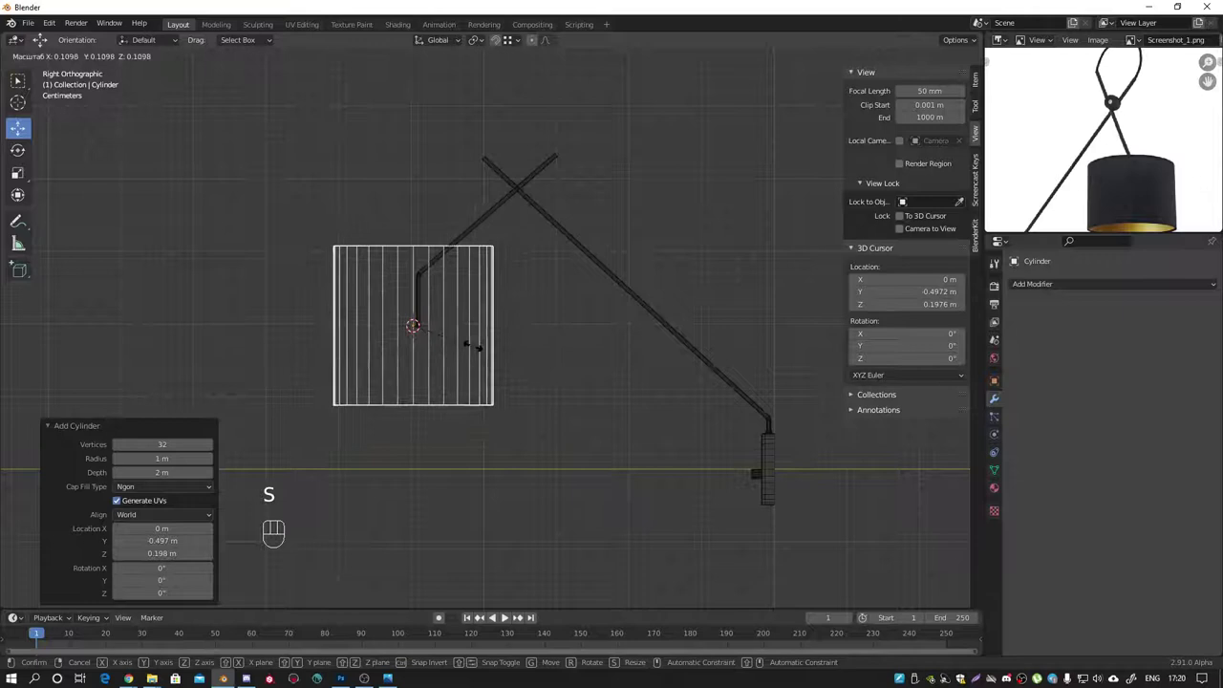
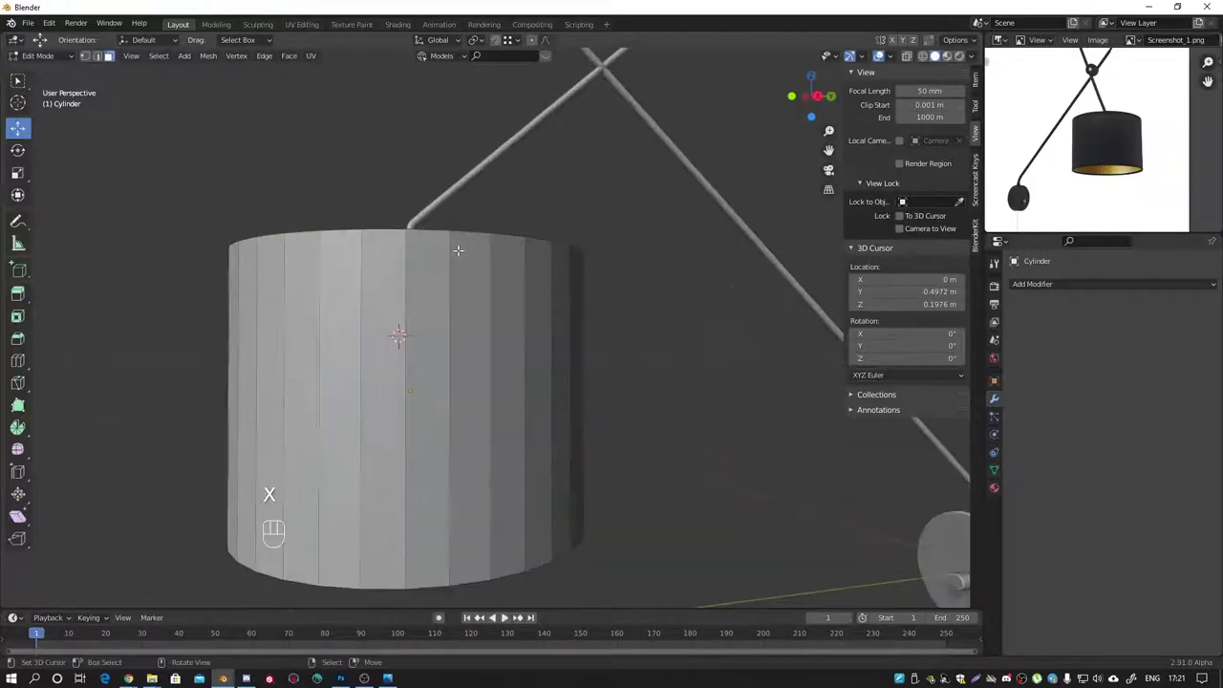
key(ctrl+r)
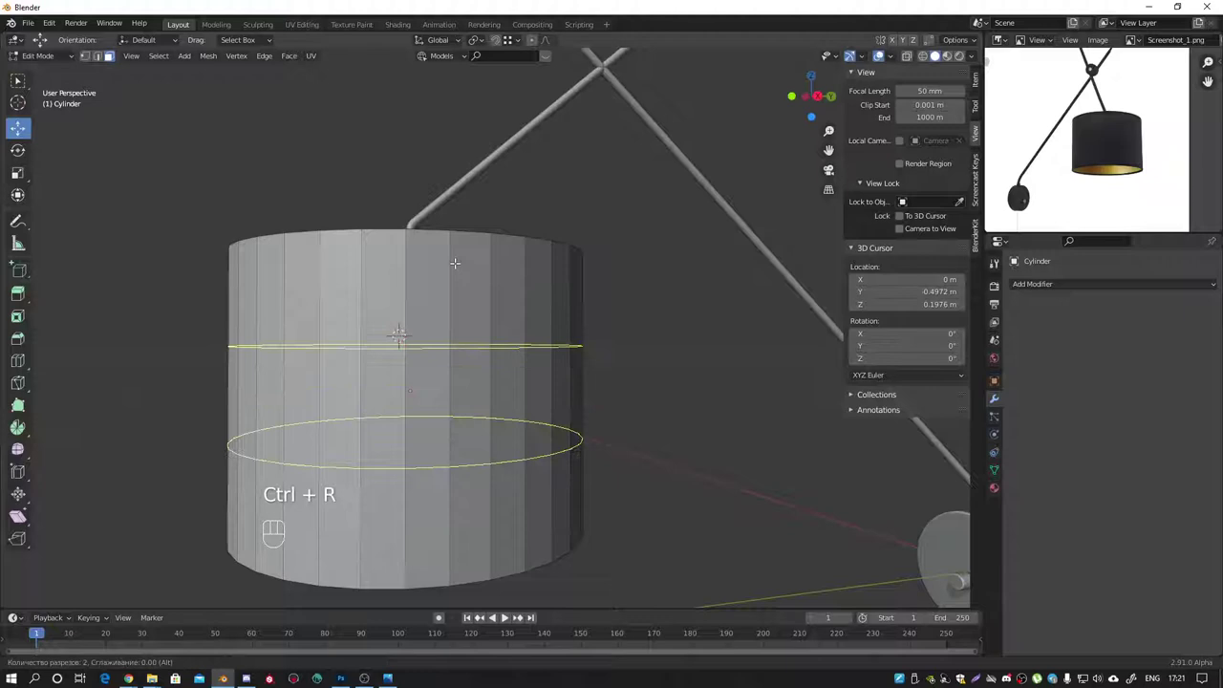
key(s)
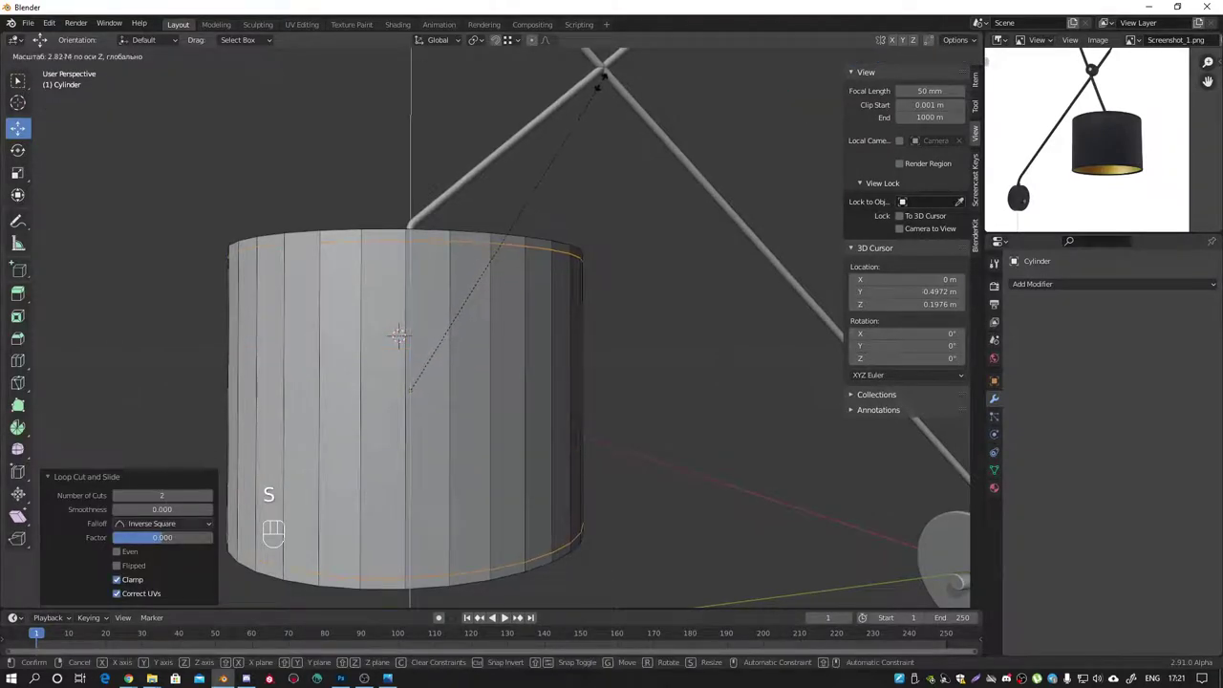
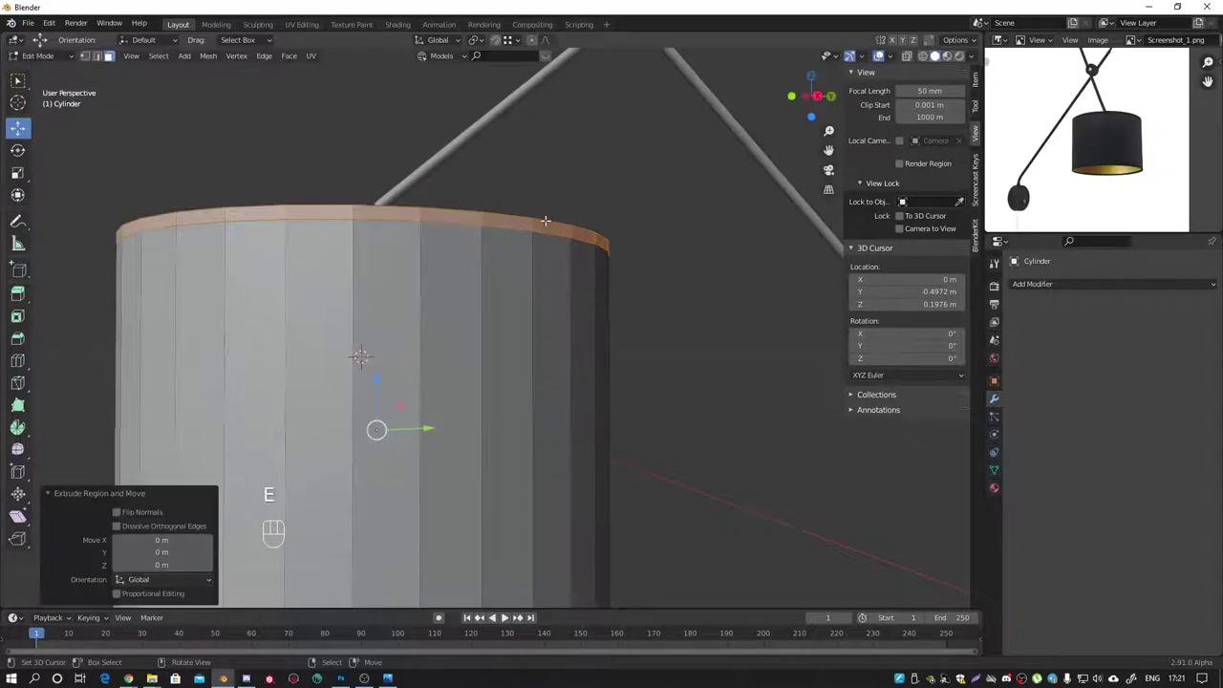
key(alt+s)
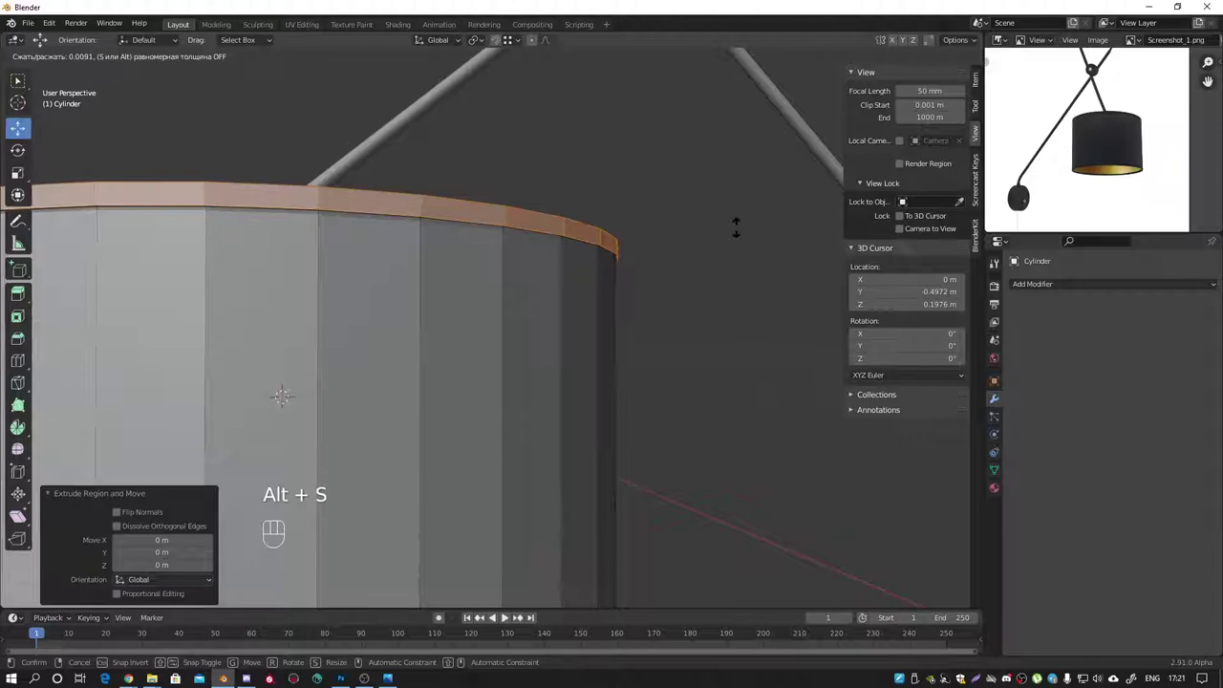
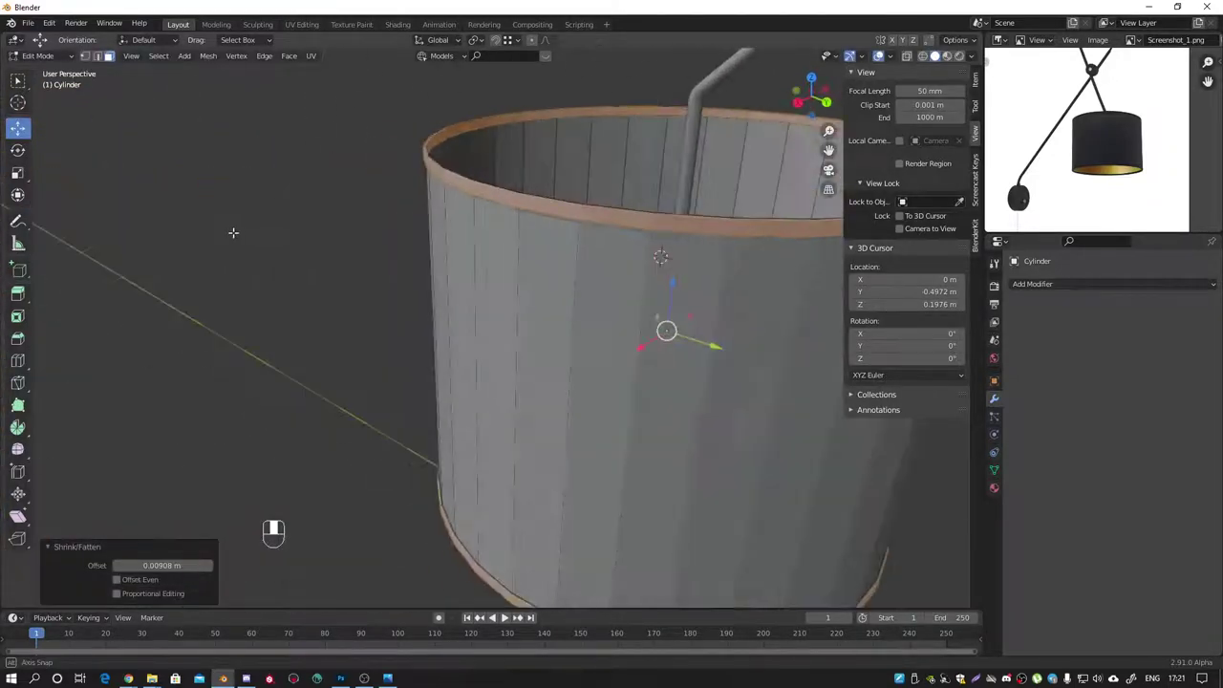
Step: Smooth the lampshade with level-3 Subdivision and compare it against the shade in the reference photo
key(Tab)
key(ctrl+3)
drag(447, 231, 442, 249)
drag(507, 177, 391, 232)
drag(498, 257, 568, 250)
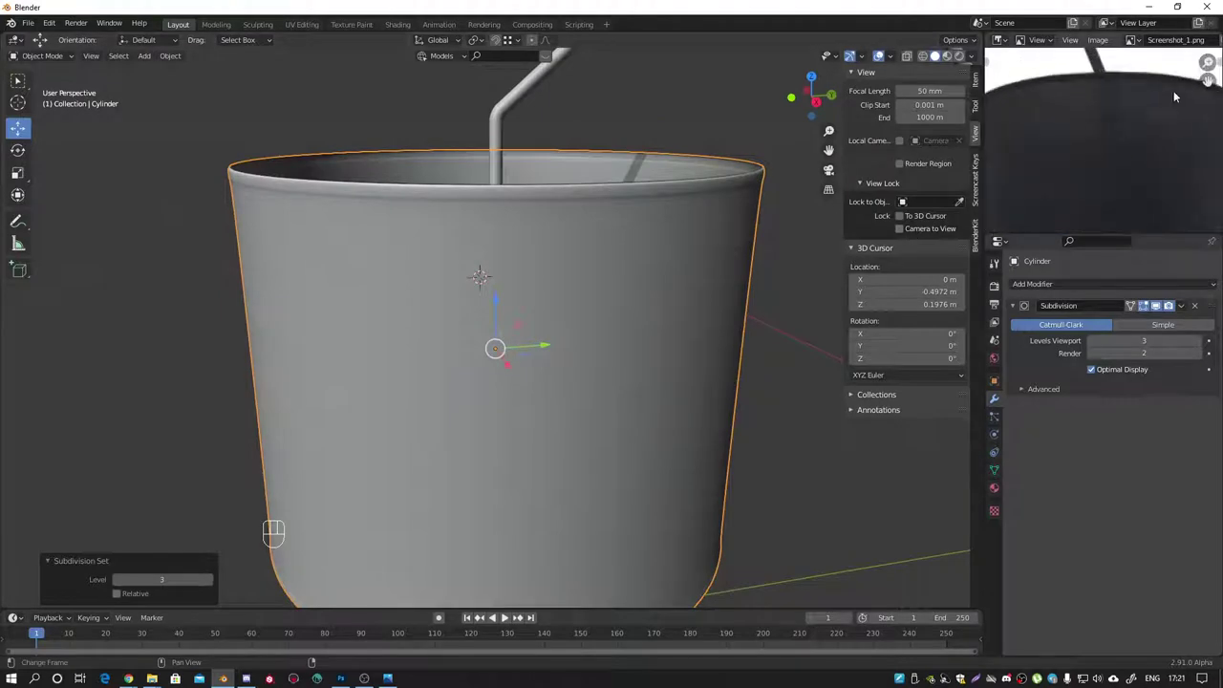
Step: Scale the central top vertices of the lampshade down into a small inner ring
middle_click(1080, 65)
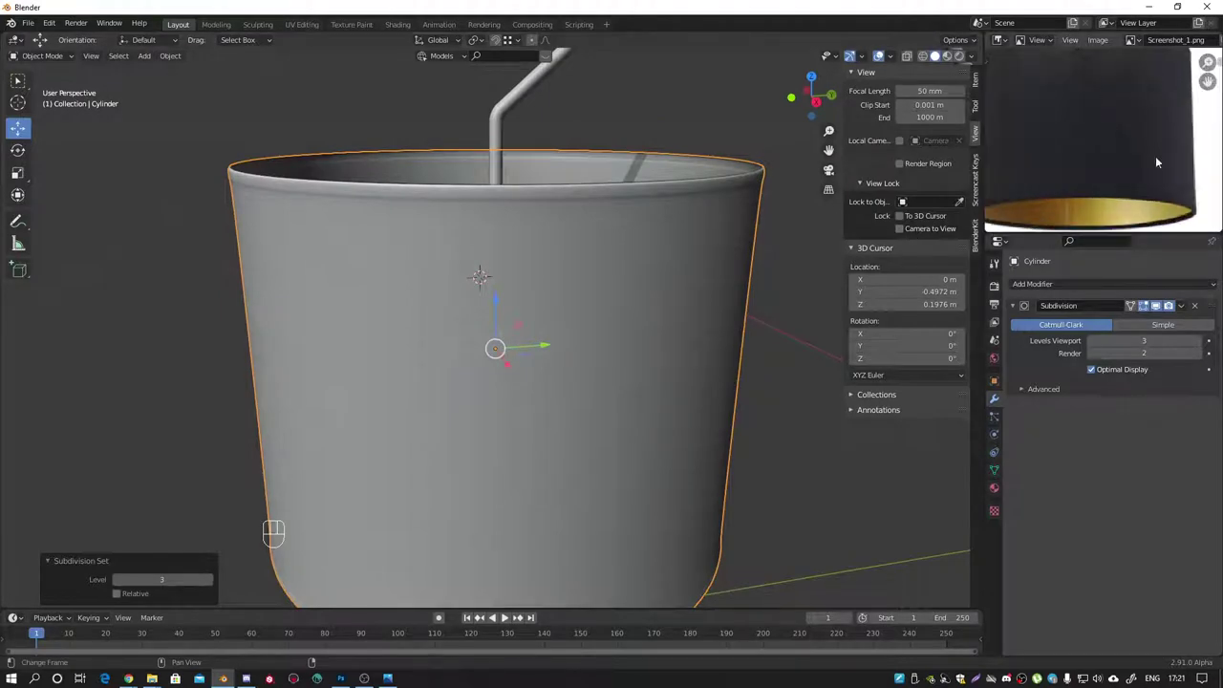
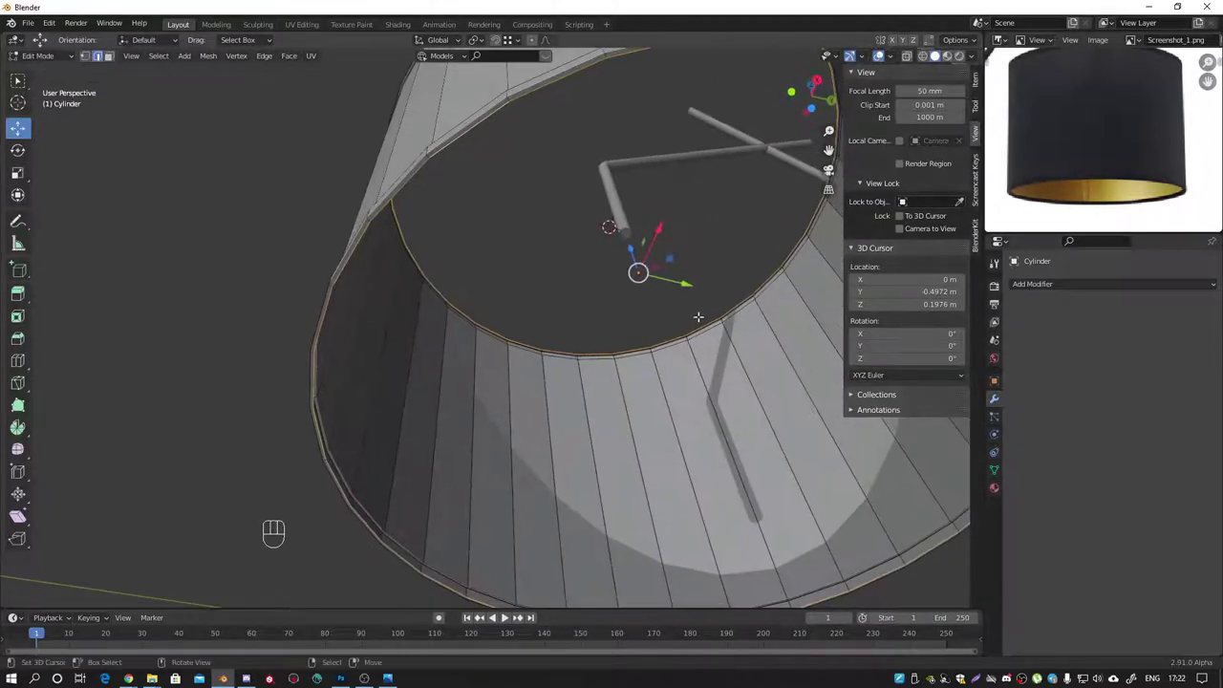
key(s)
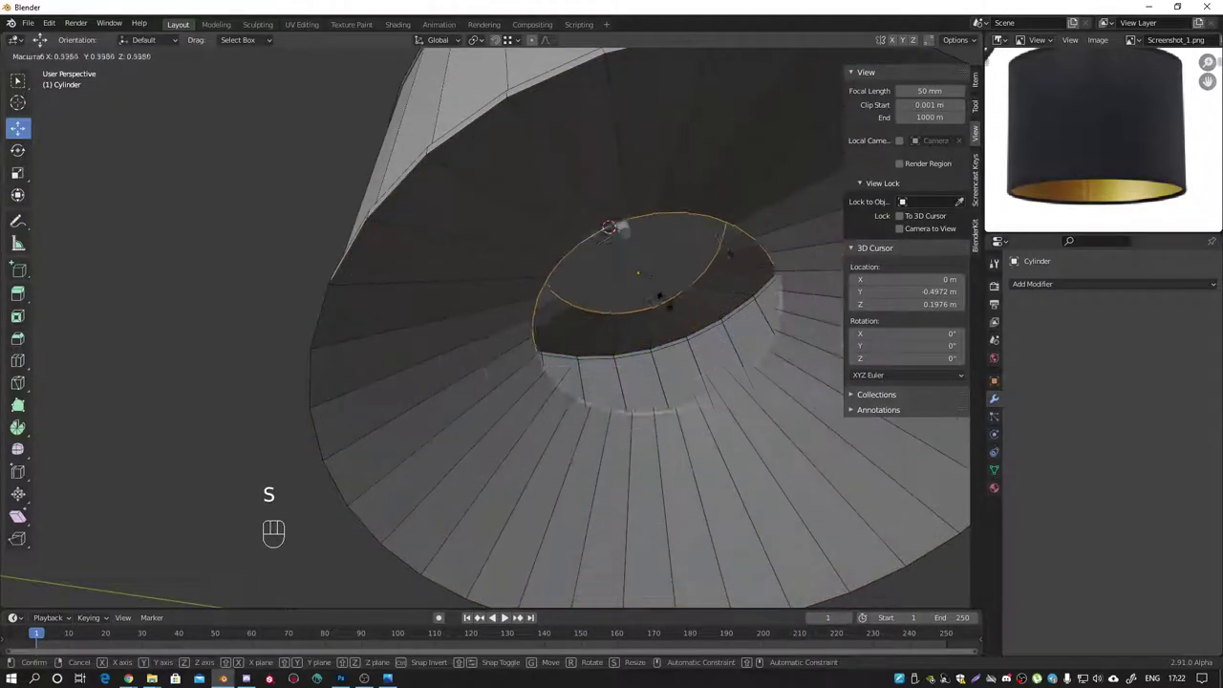
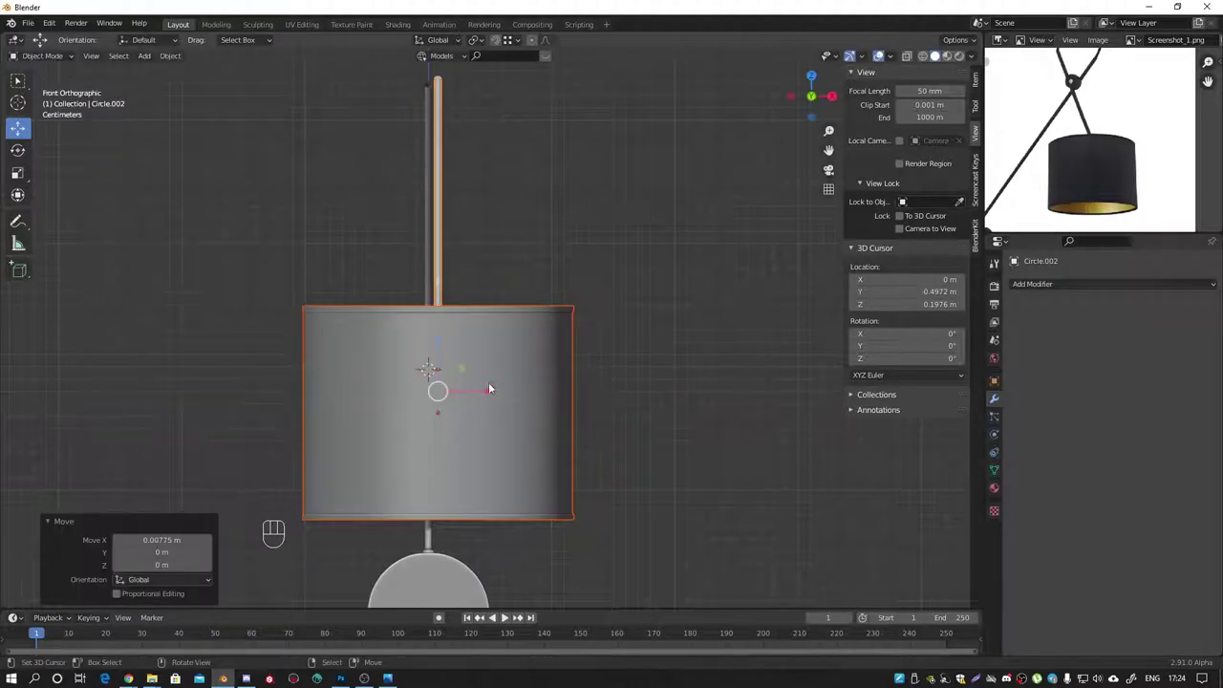
Step: Place the 3D cursor at the rod crossing, add Cylinder.001 there, rotate it Y 90° and scale it to joint size
key(KP_3)
drag(679, 188, 409, 279)
click(518, 241)
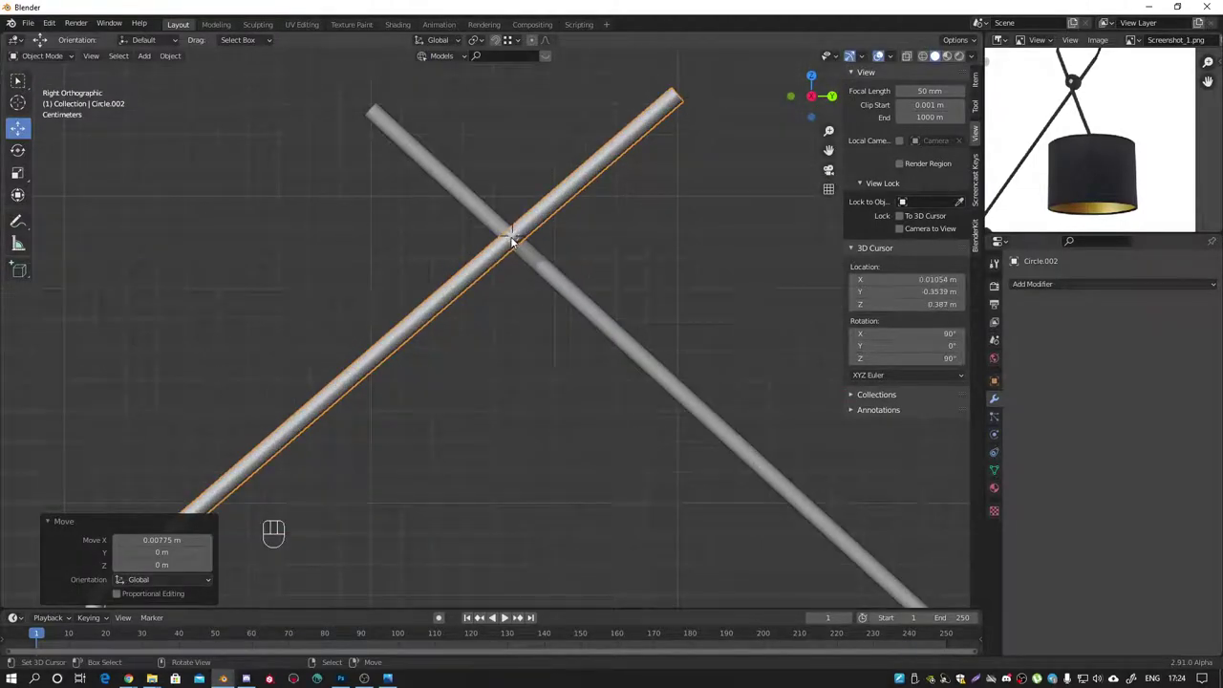
click(517, 239)
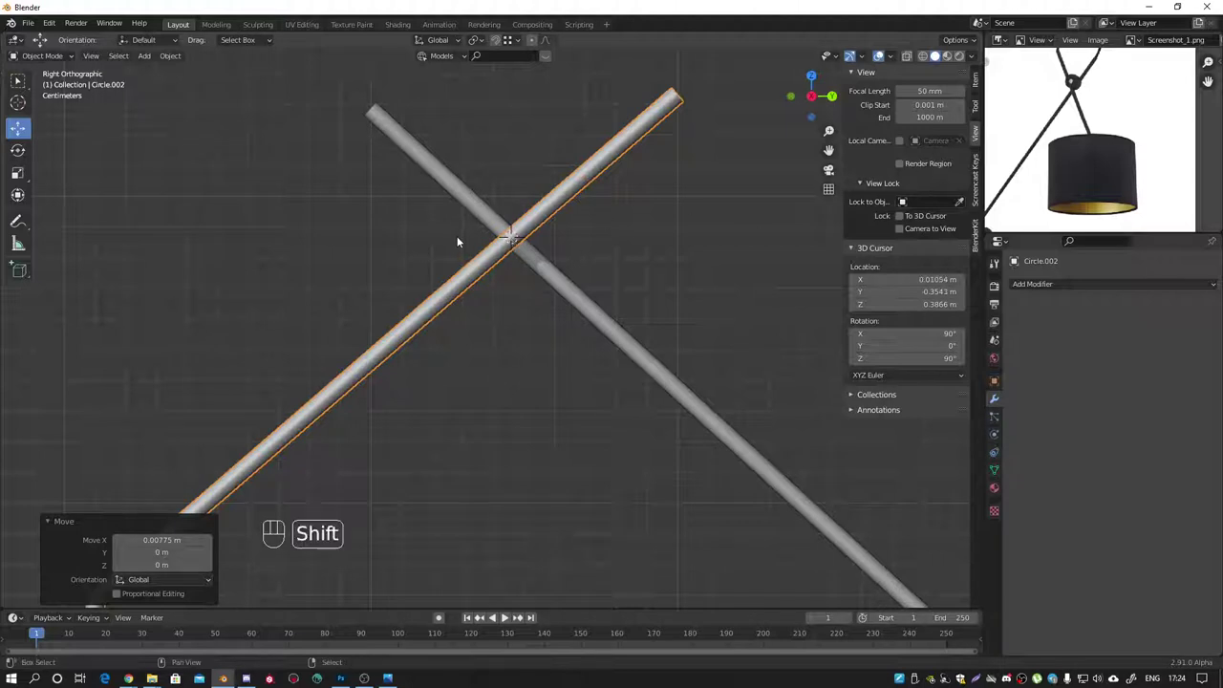
key(shift+a)
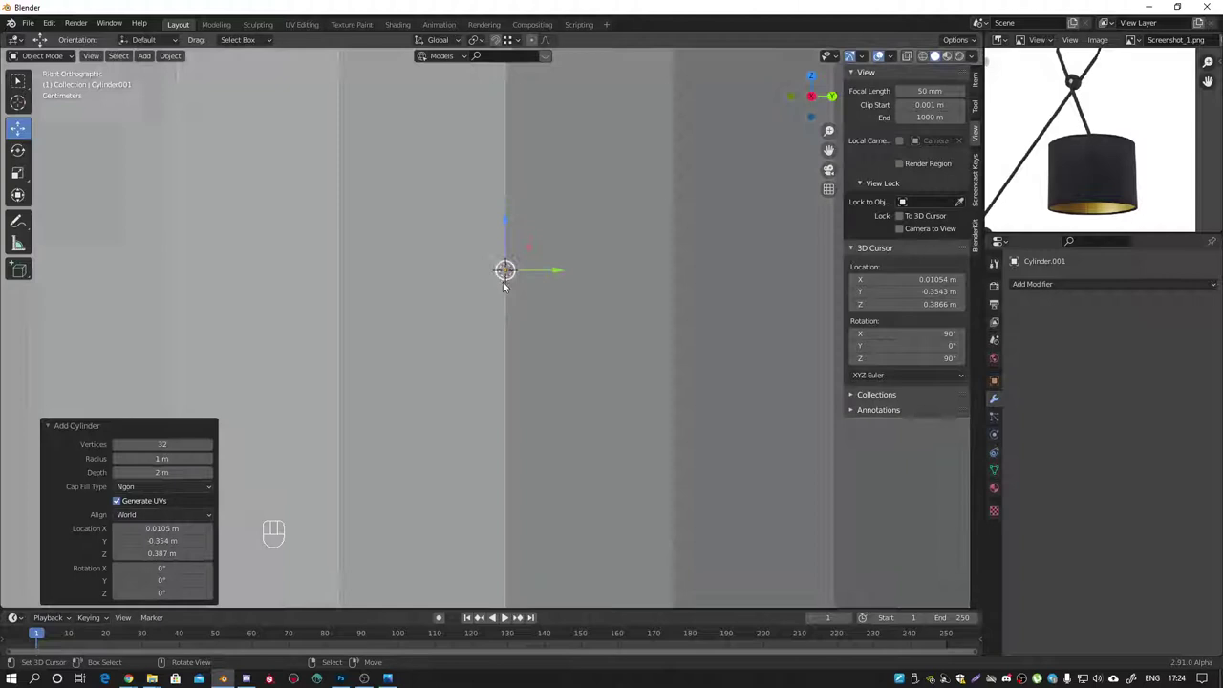
key(r)
key(s)
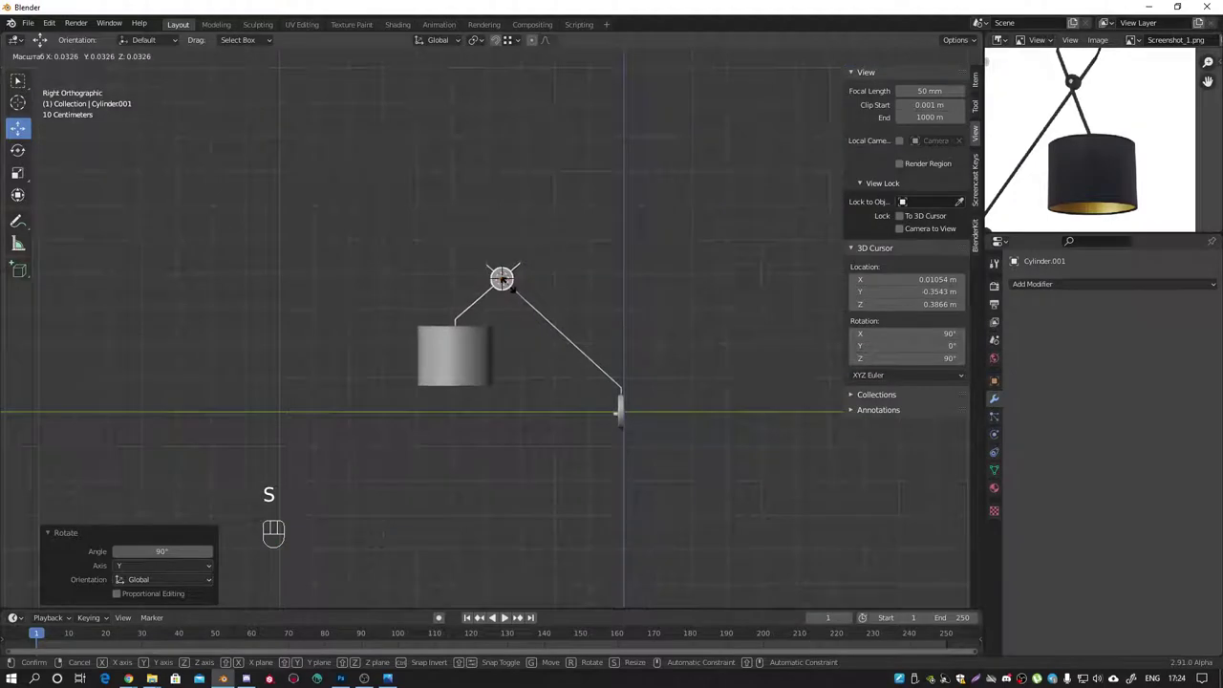
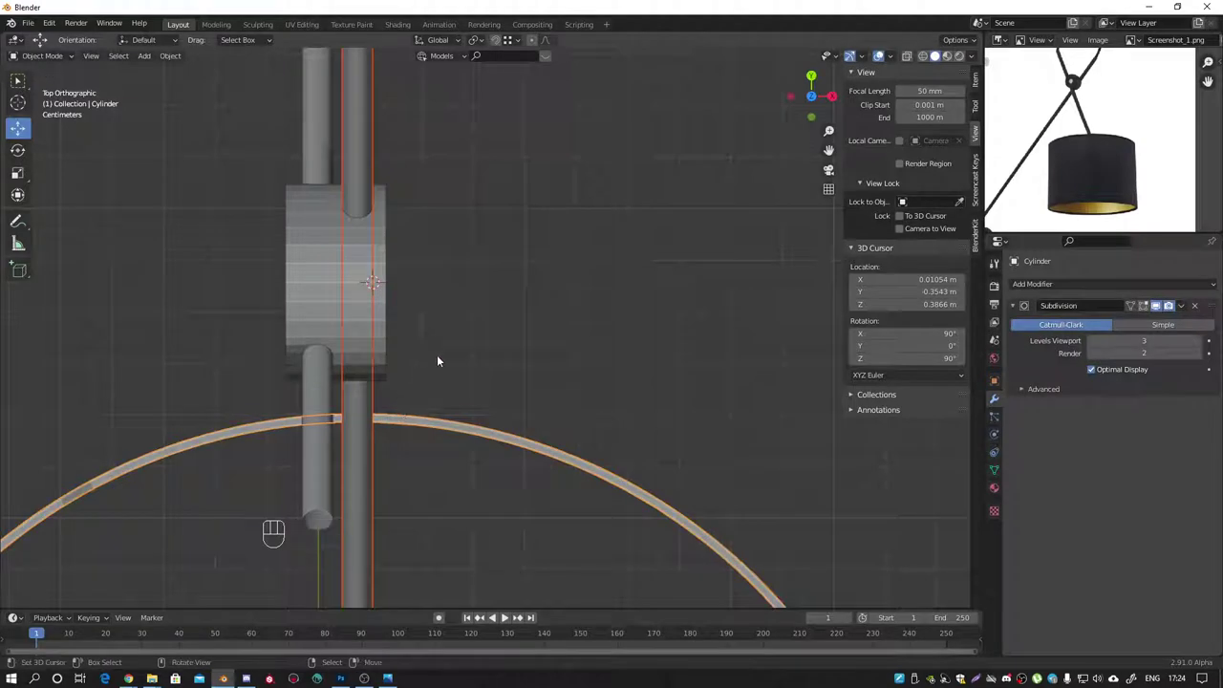
Step: Loop-cut and bevel a narrow band around the joint's middle, then push it inward as a groove
key(g)
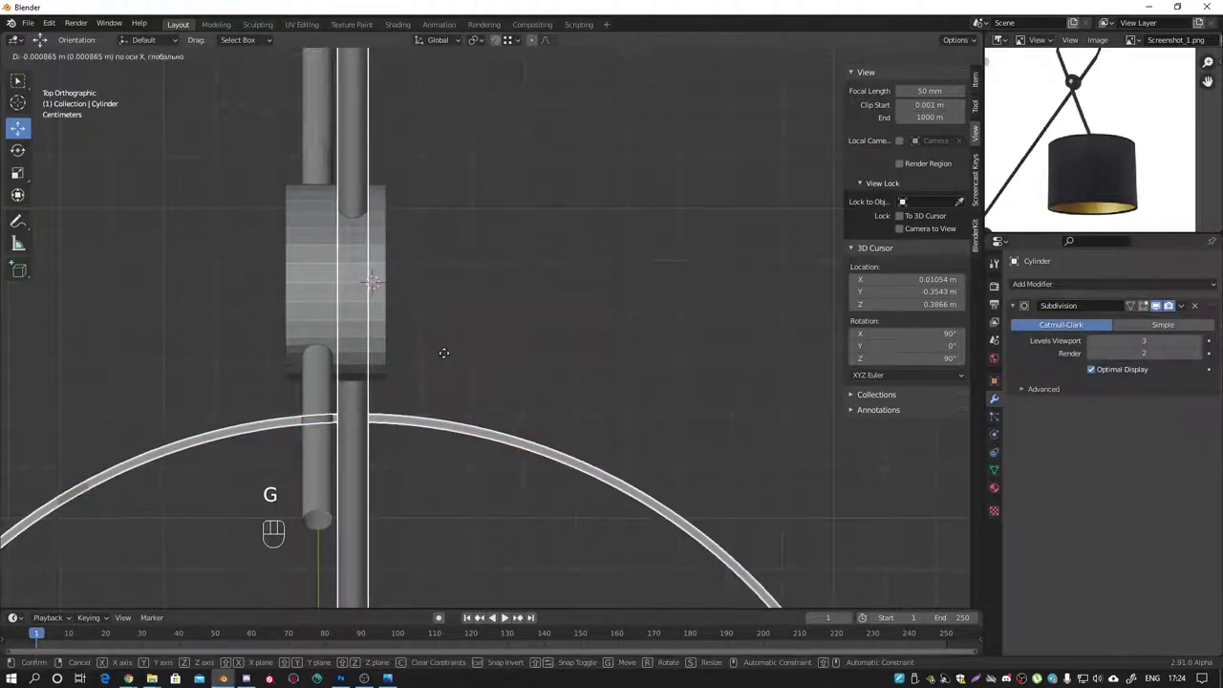
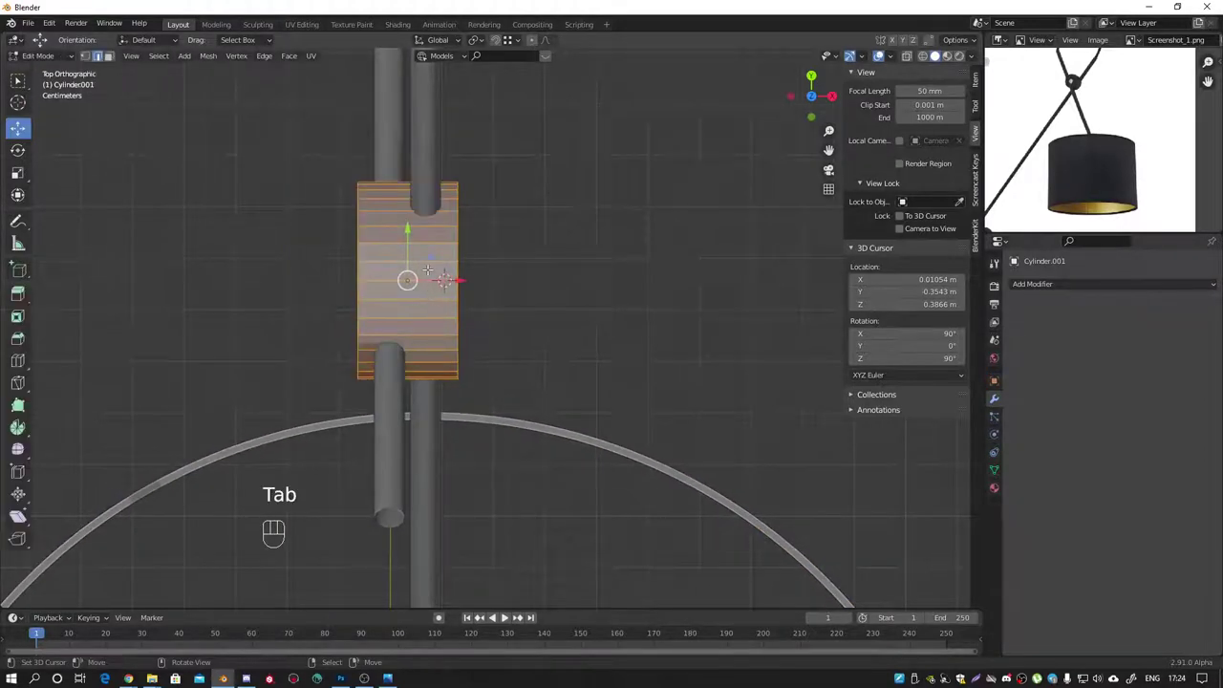
key(ctrl+r)
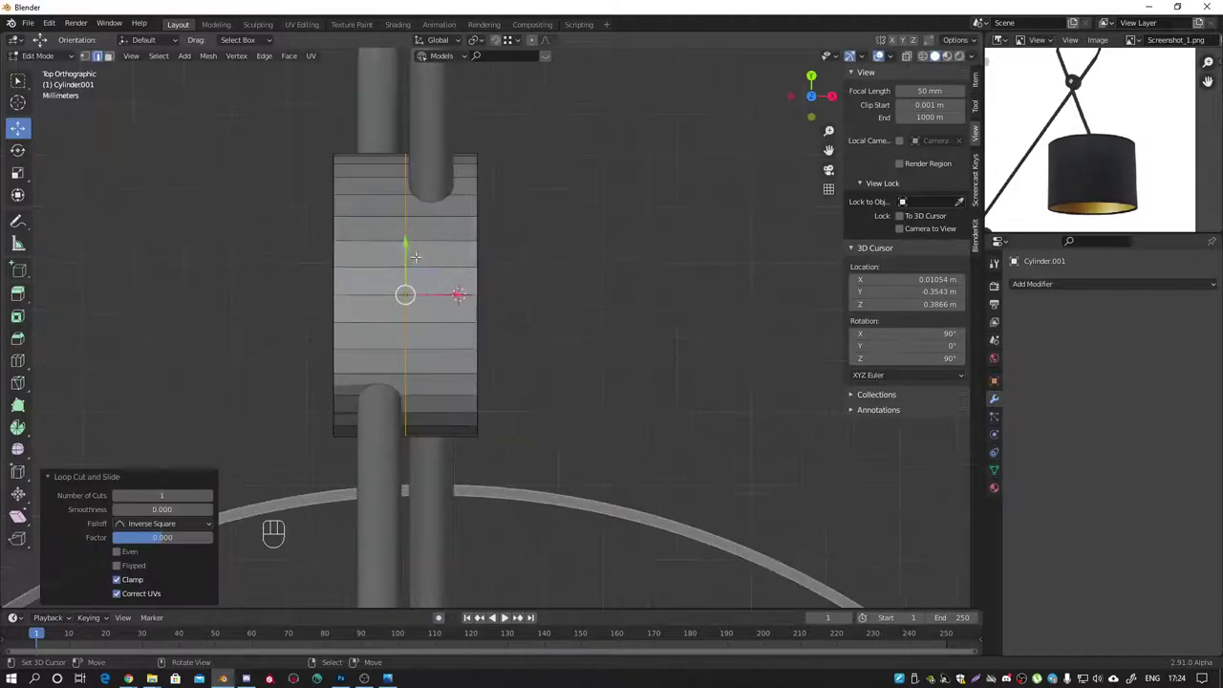
key(ctrl+b)
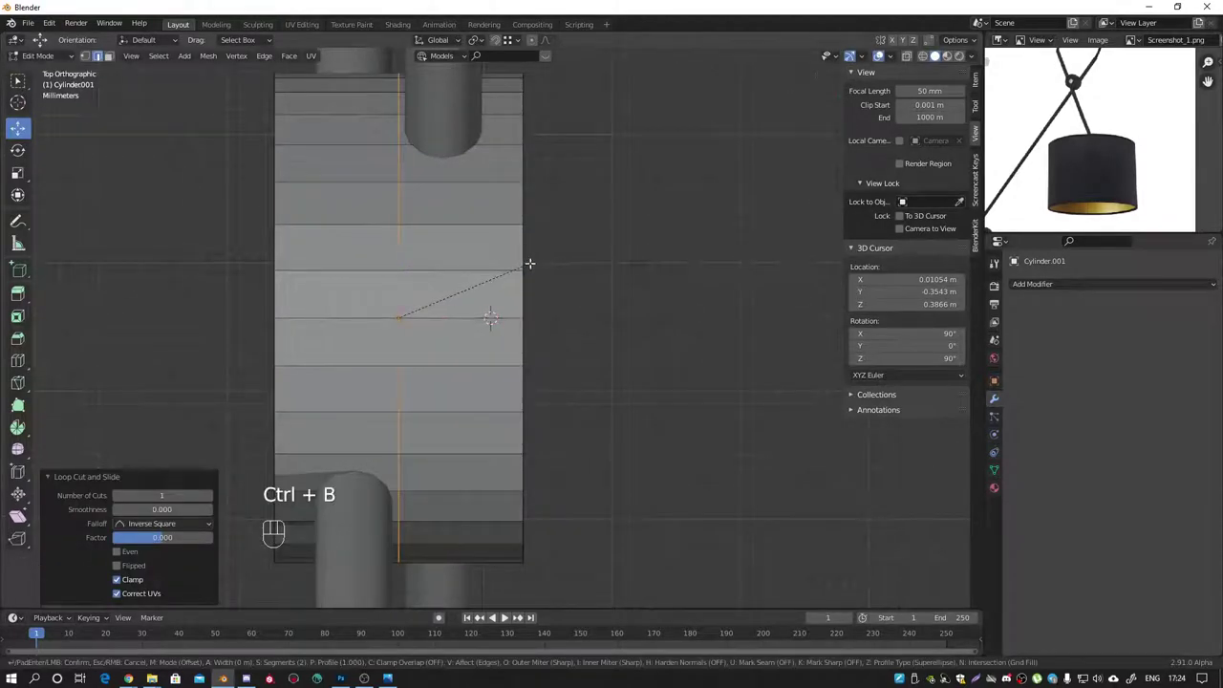
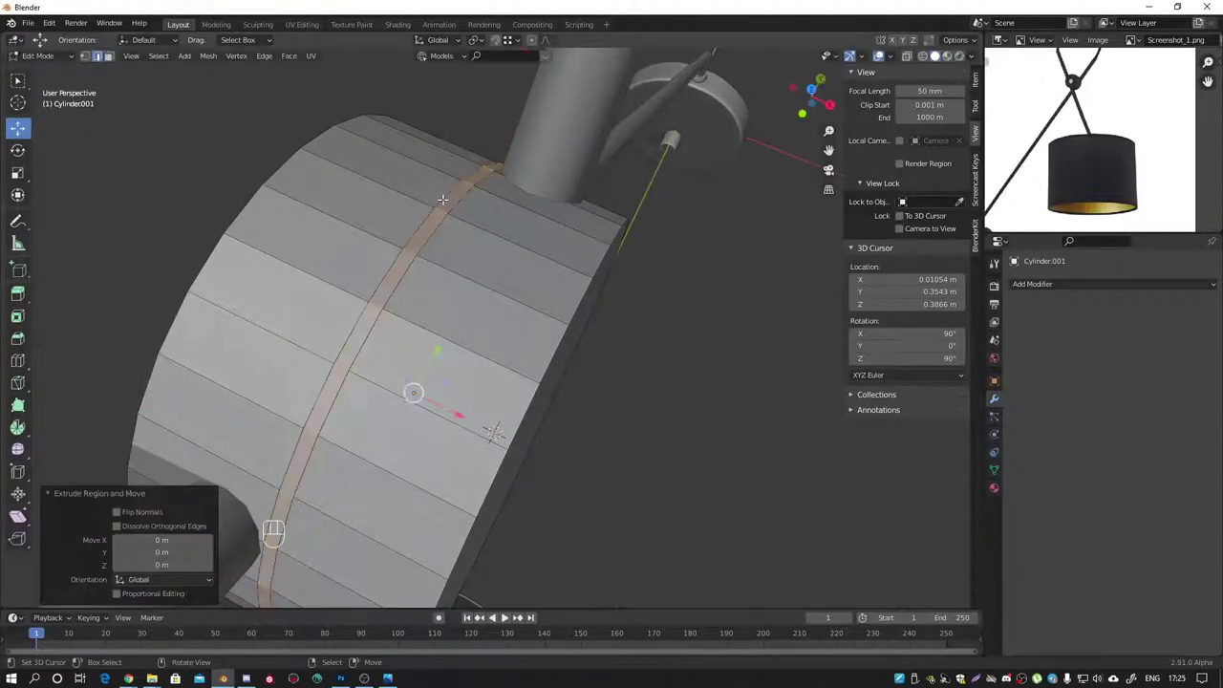
key(alt+s)
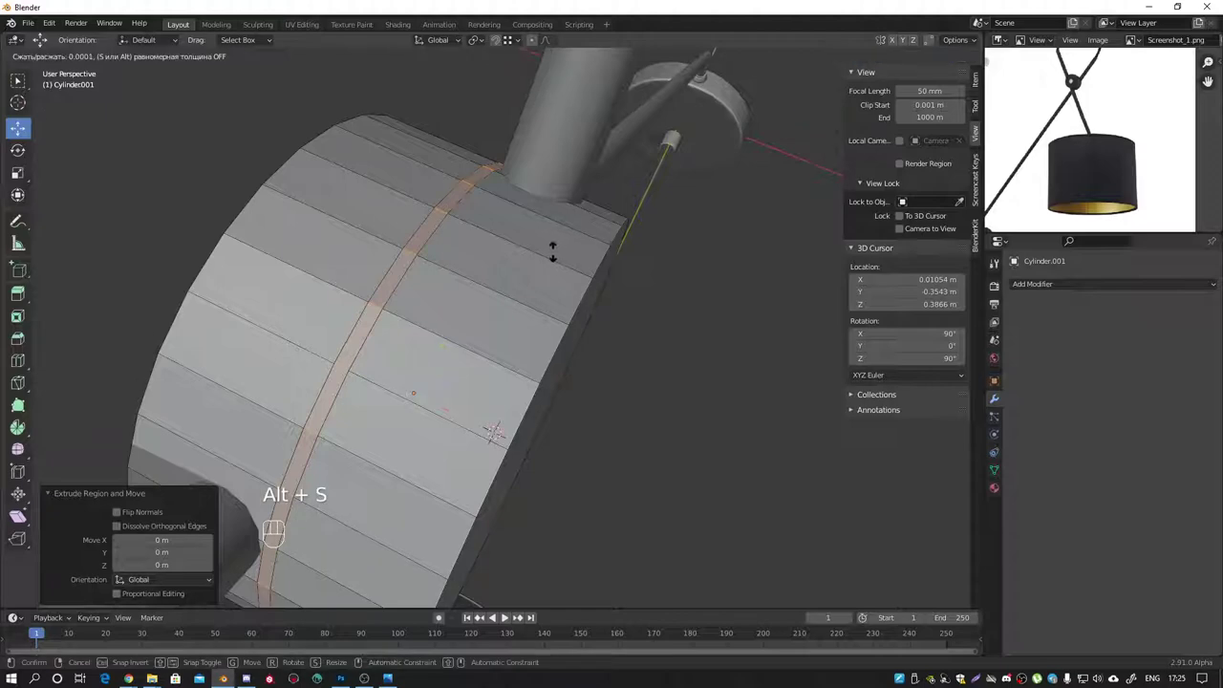
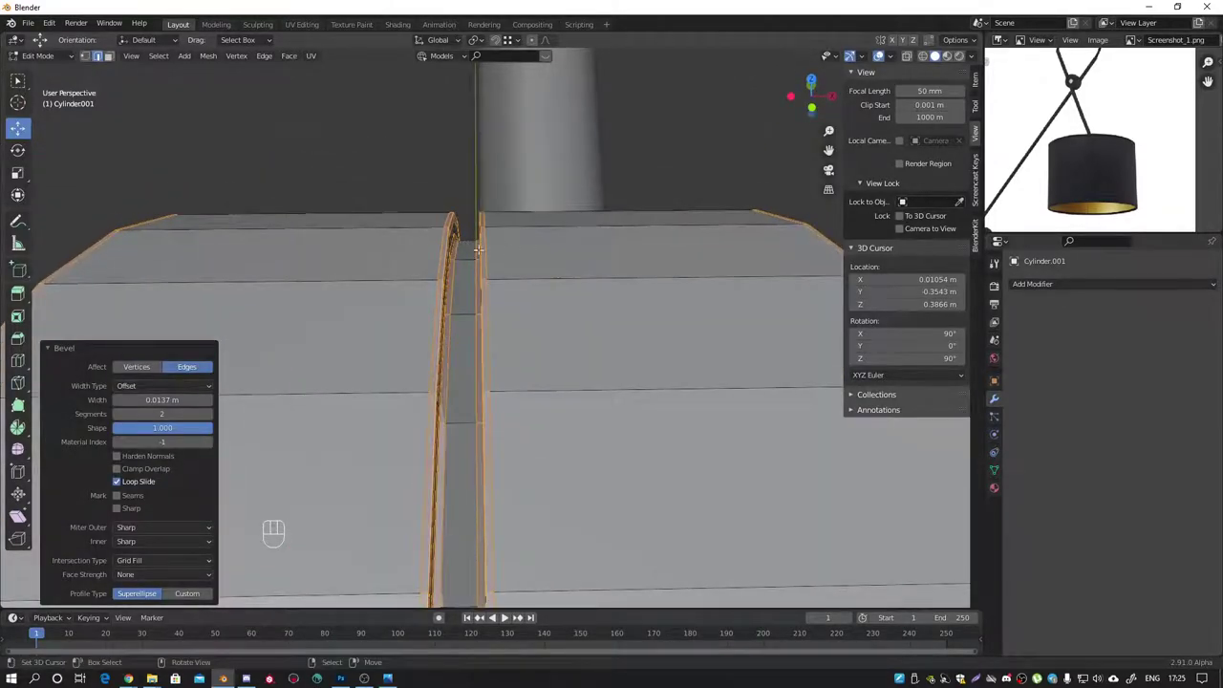
Step: Bevel the outer edges of joint cylinder Cylinder.001 in edit mode
key(ctrl+z)
key(Tab)
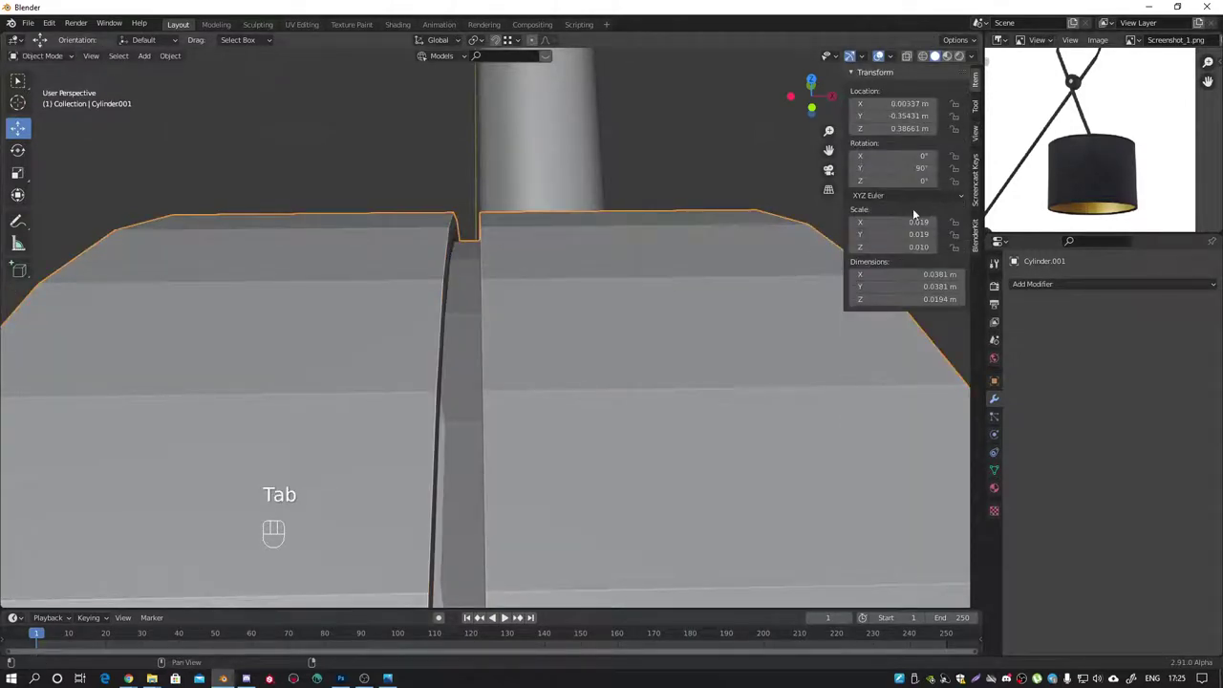
key(ctrl+a)
key(Tab)
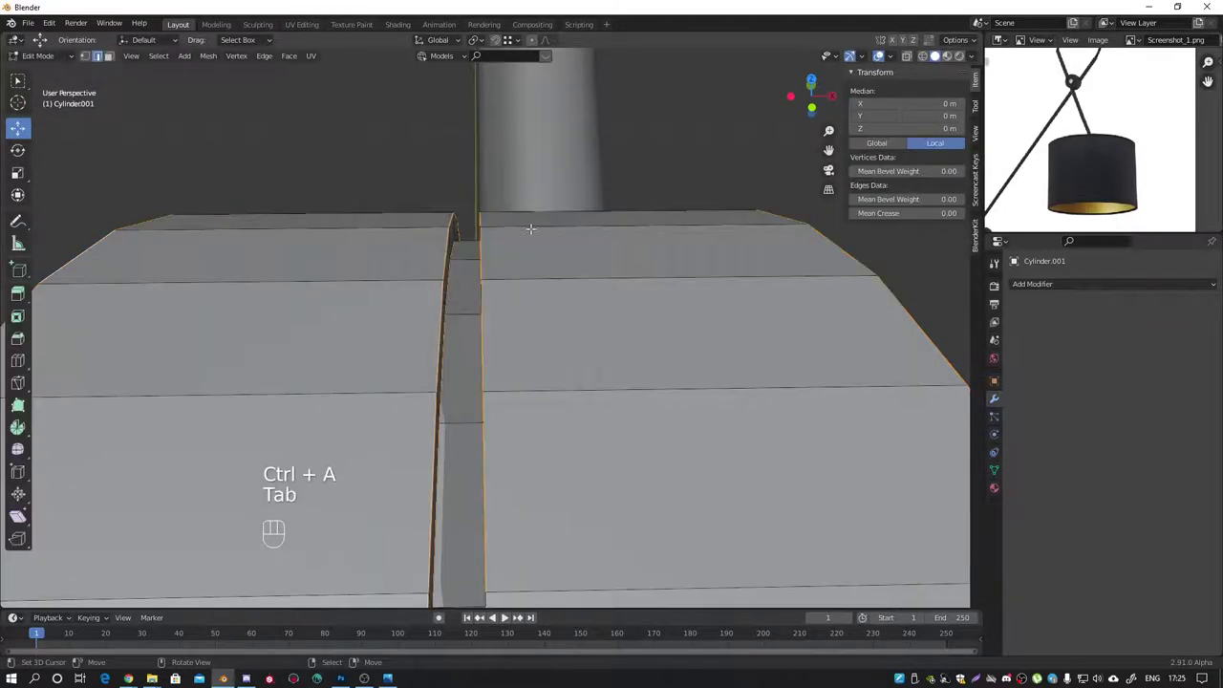
key(ctrl+b)
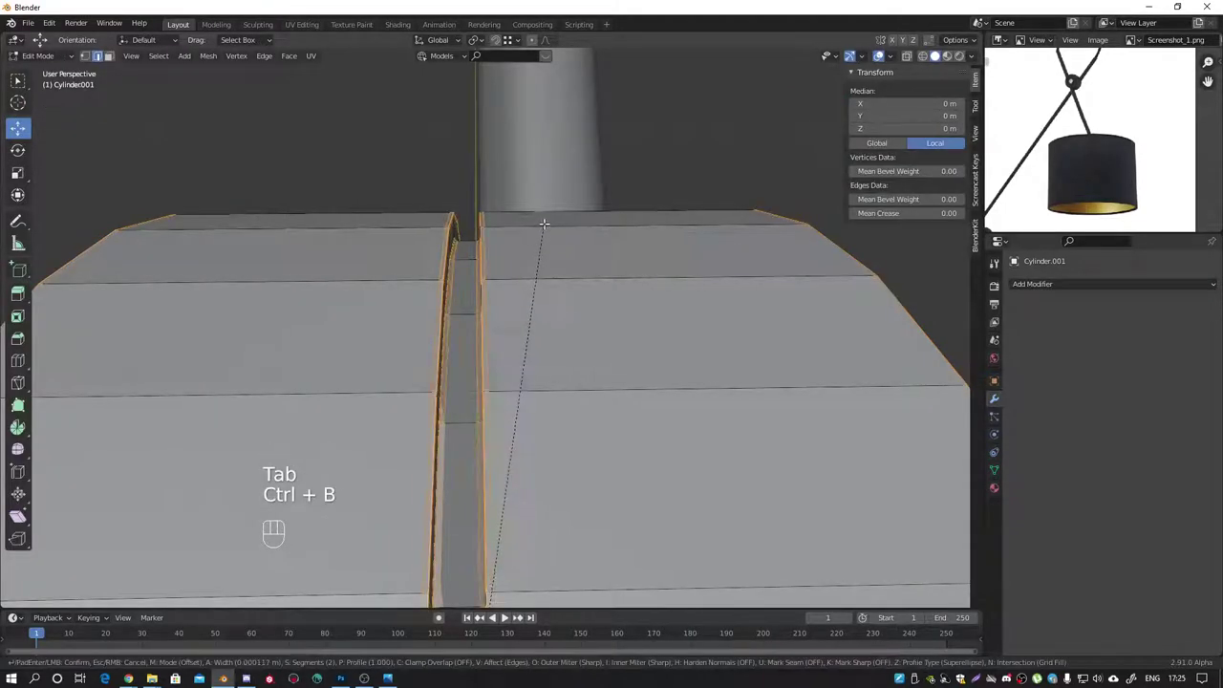
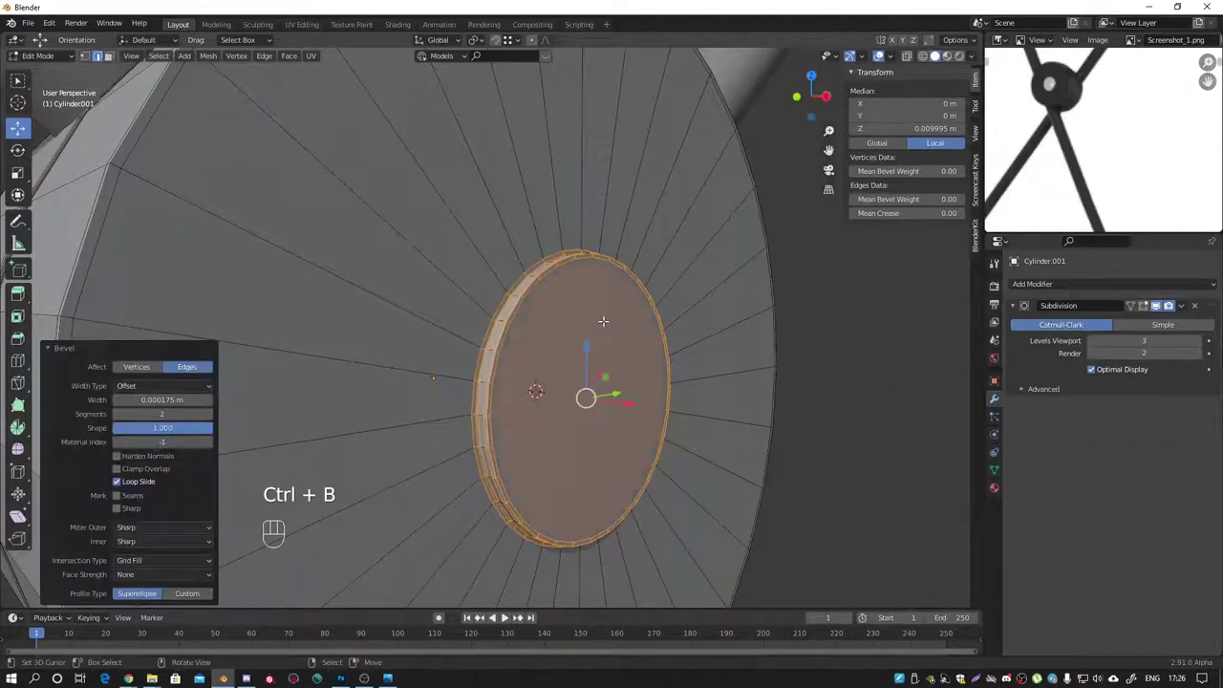
Step: Smooth the joint with a level-3 subdivision and apply its scale to 1.000
key(Tab)
drag(601, 309, 740, 320)
drag(673, 310, 614, 320)
key(KP_1)
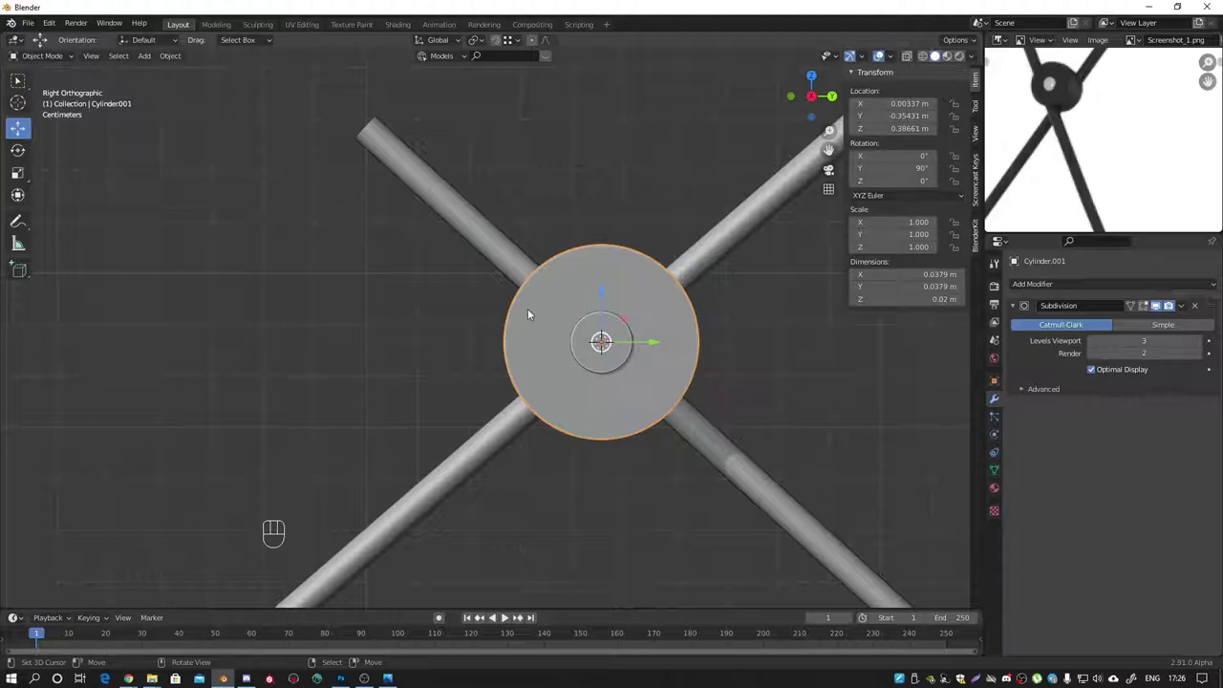
Step: Add a dome-headed threaded bolt and adjust its shank and thread dimensions
drag(60, 23, 56, 24)
drag(60, 24, 84, 209)
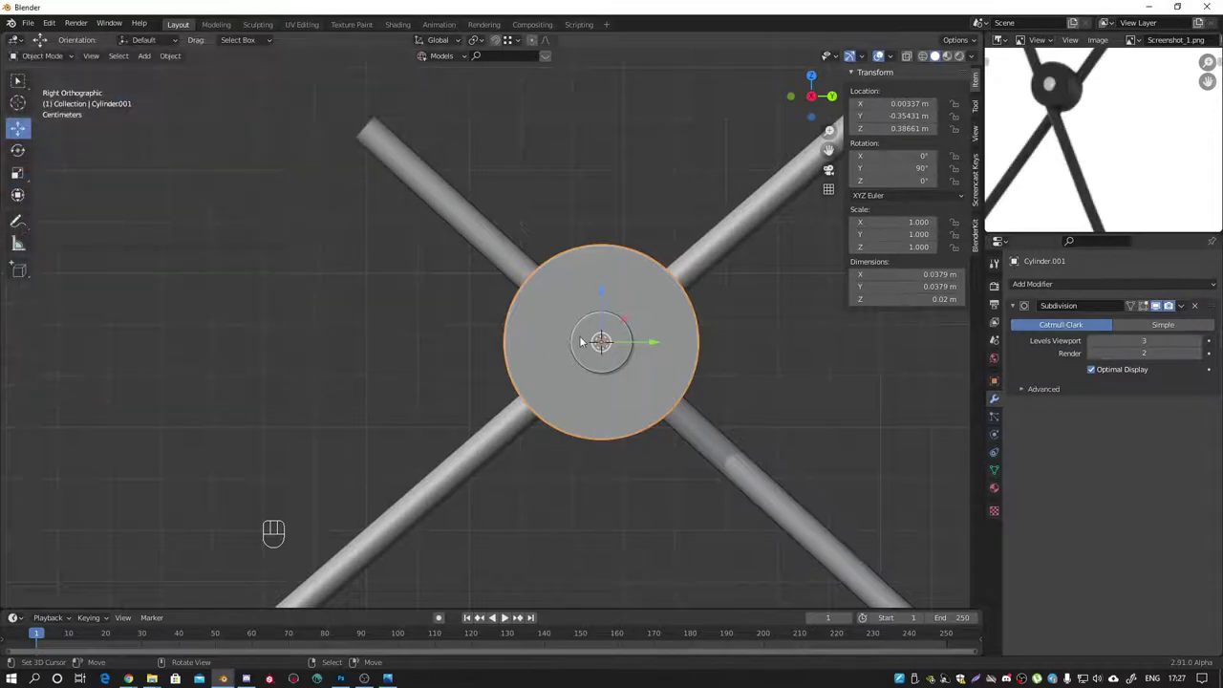
key(shift+a)
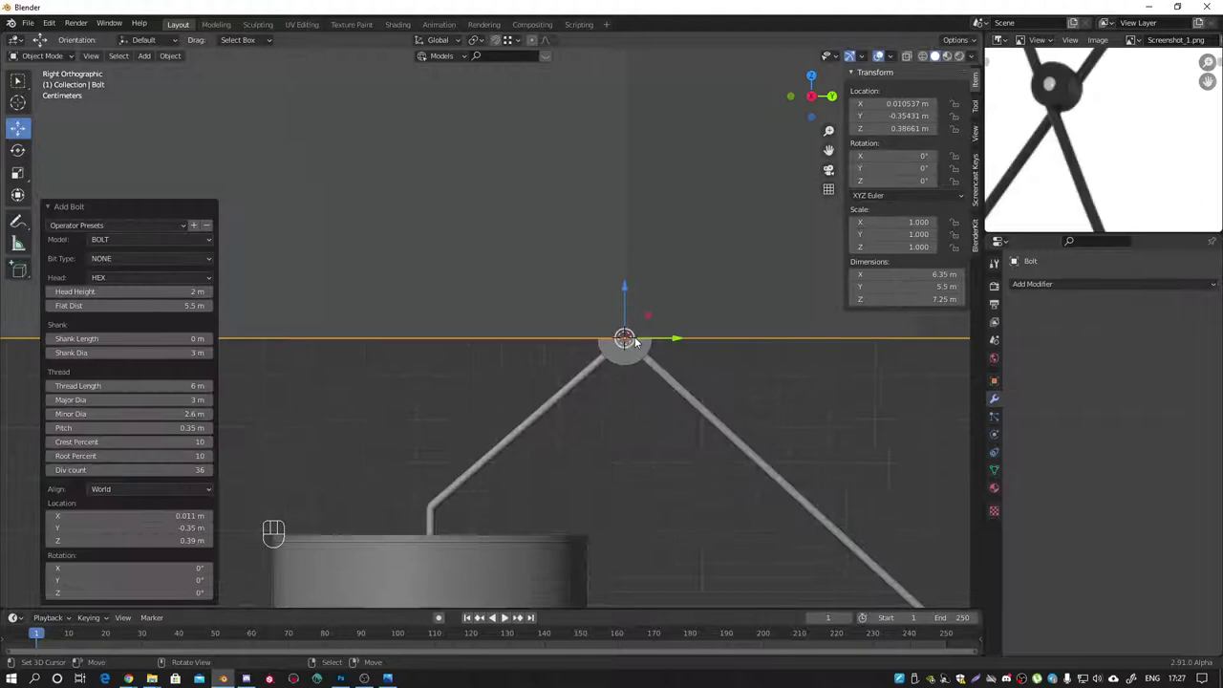
drag(654, 285, 621, 317)
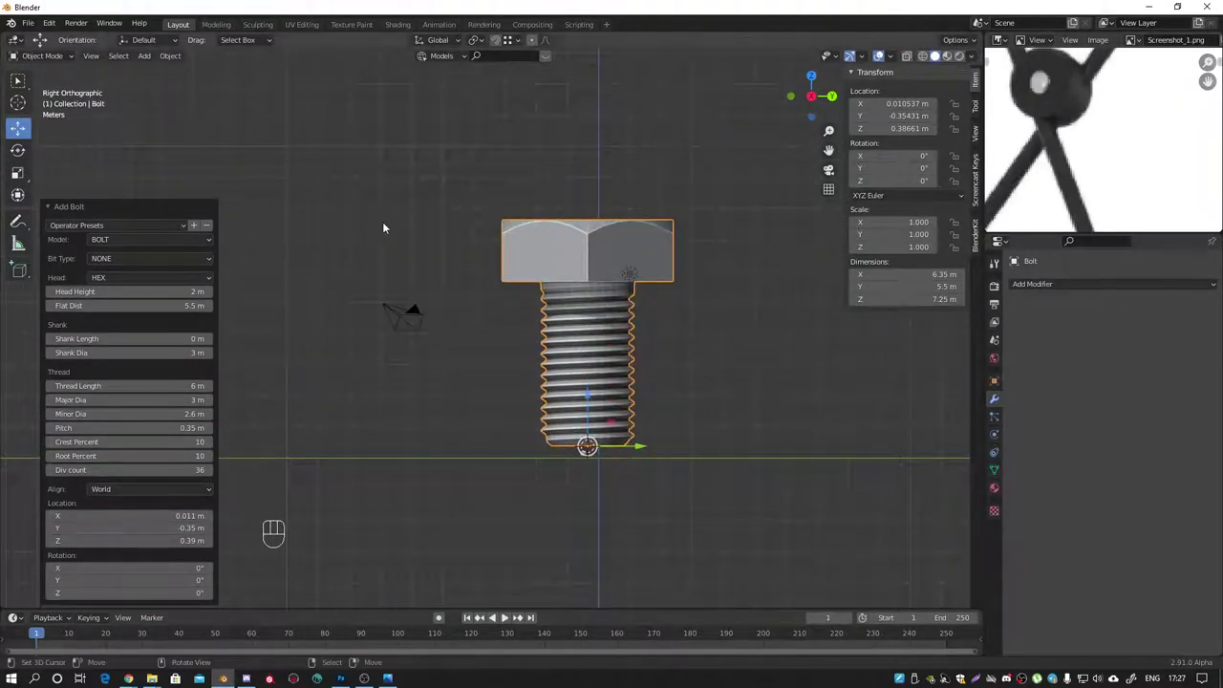
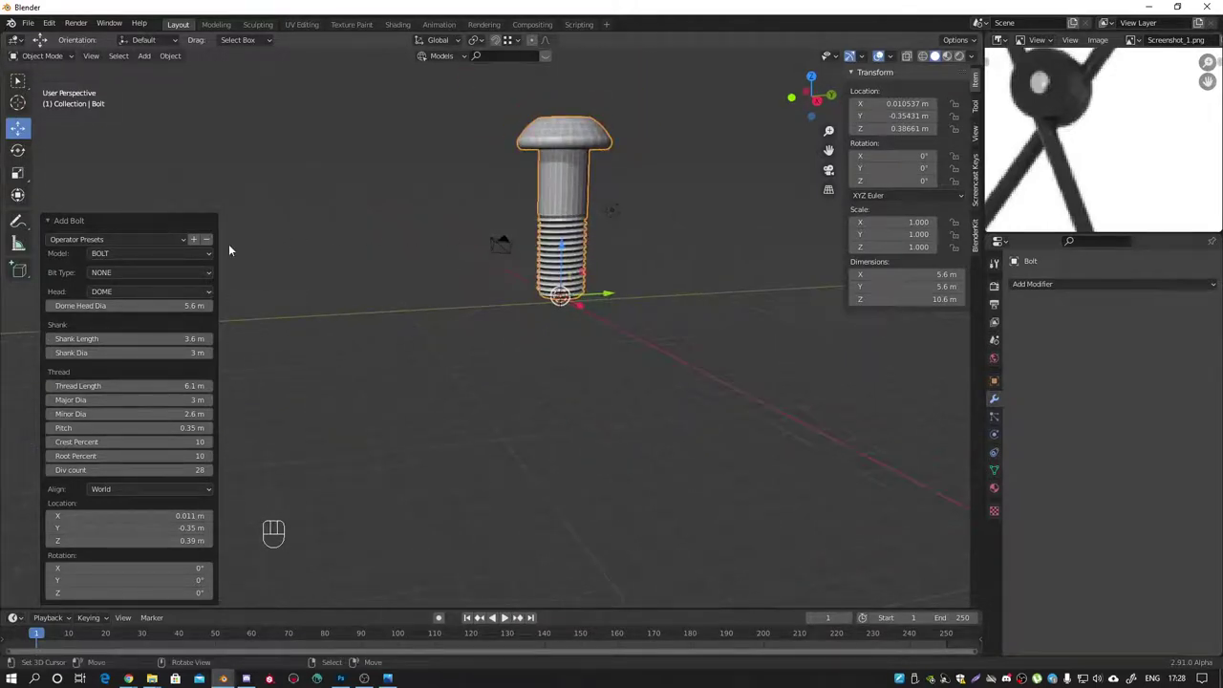
Step: Add a second bolt object set to hex Nut on the shank and select both together
key(shift+a)
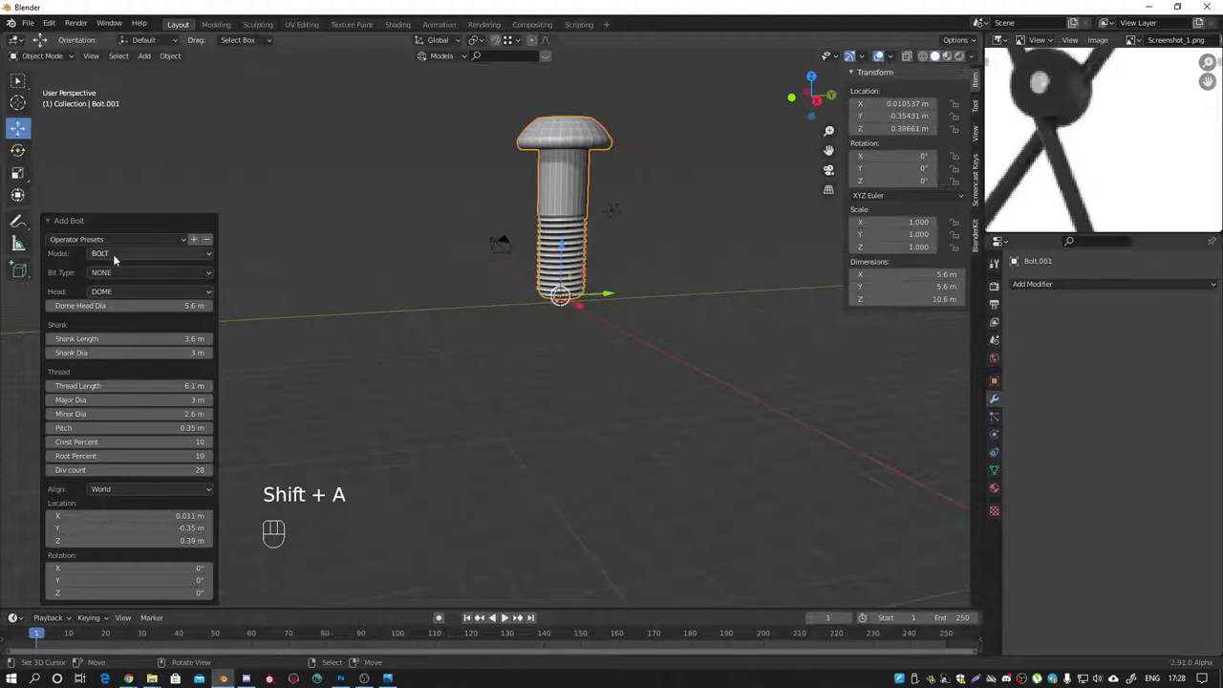
drag(120, 255, 117, 284)
drag(539, 246, 455, 306)
drag(602, 279, 629, 253)
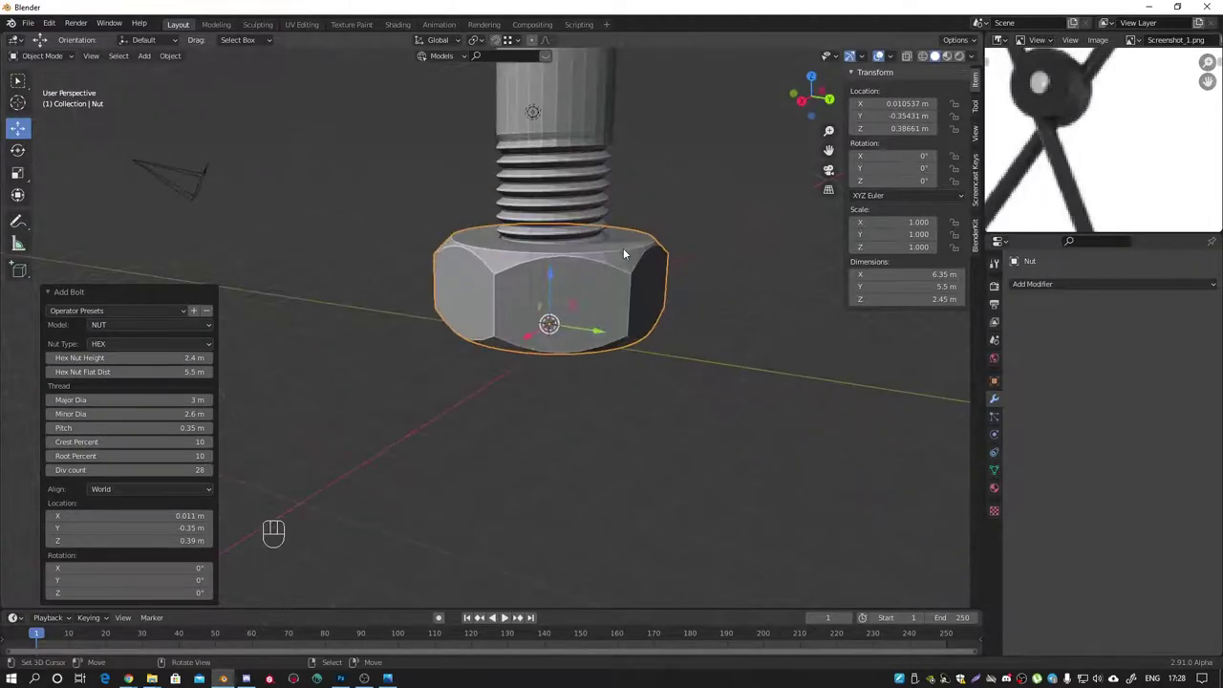
key(KP_1)
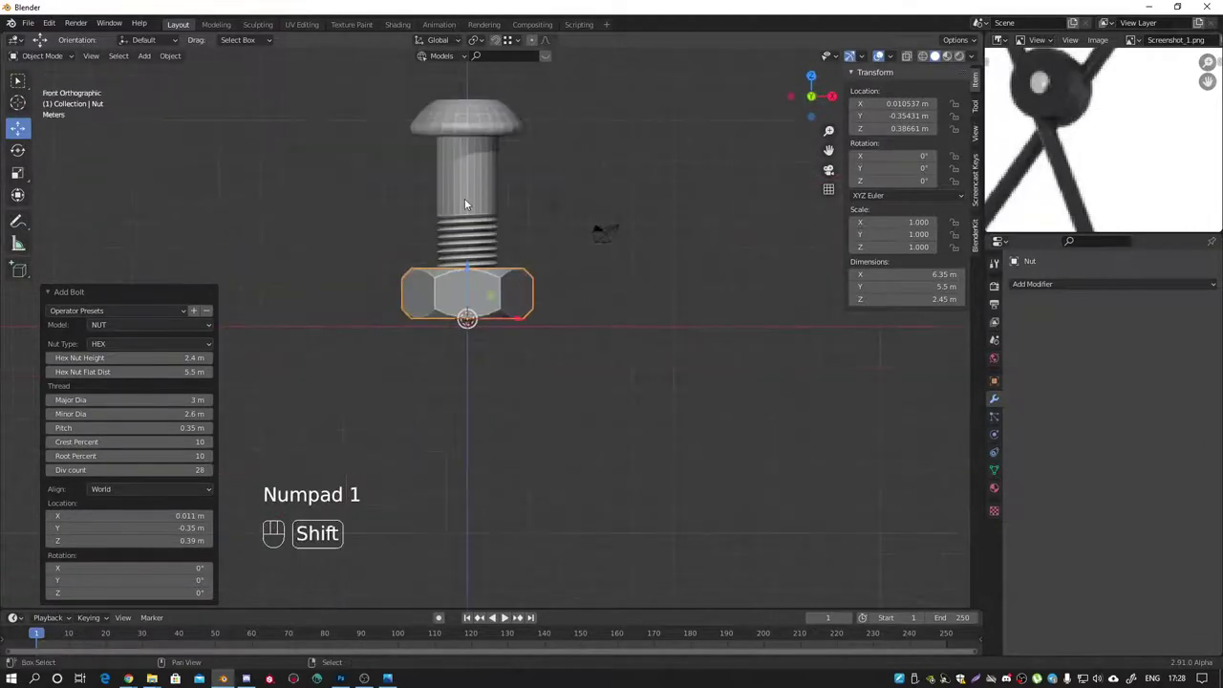
click(477, 188)
Step: Scale the bolt and nut down to 0.043 and begin rotating them sideways
key(s)
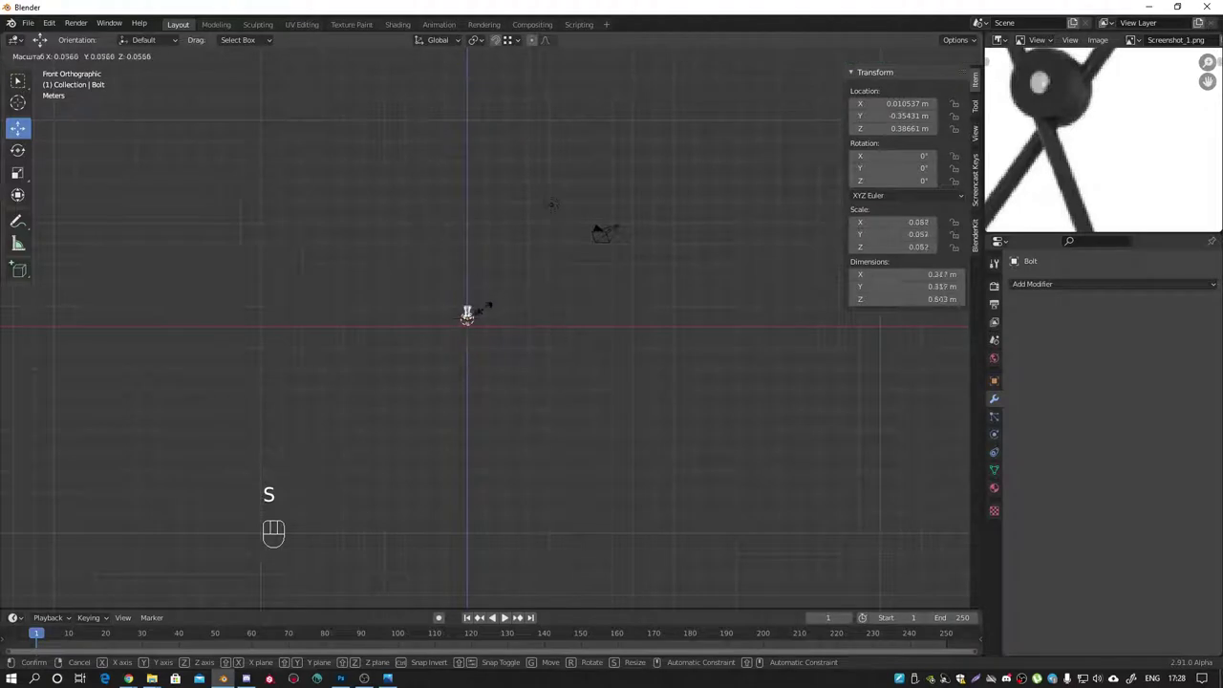
middle_click(590, 361)
key(r)
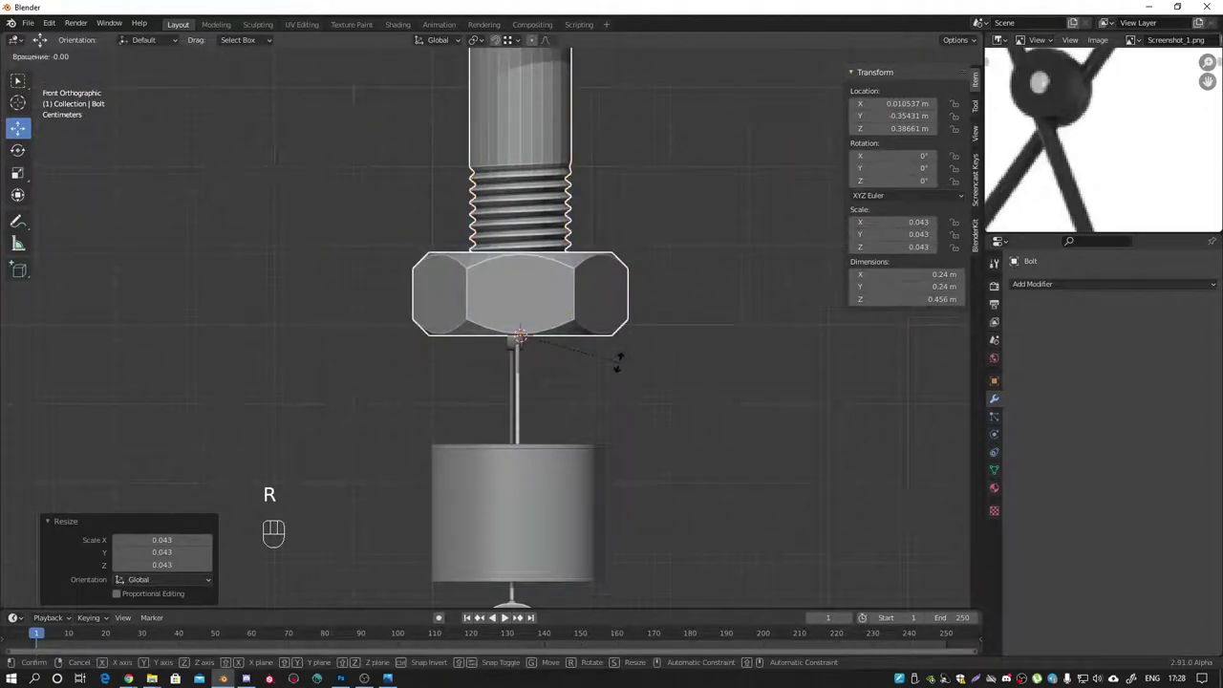
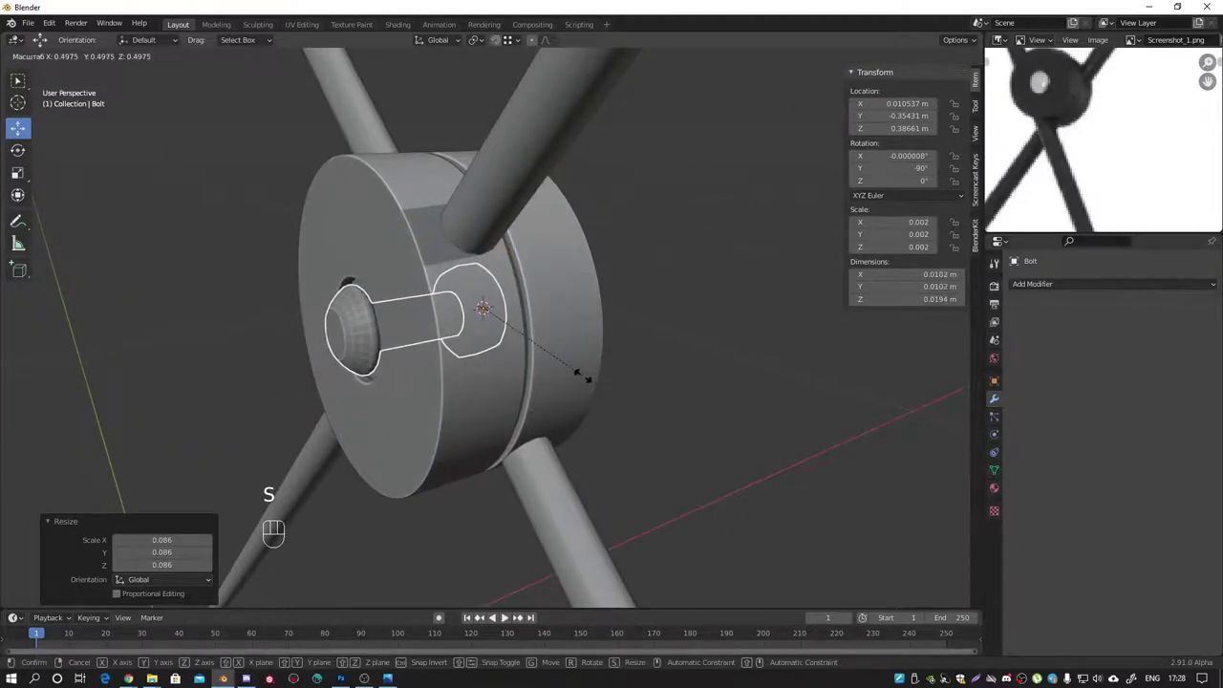
Step: Slide the bolt along X through the lamp mount, checking it in front wireframe view
middle_click(469, 343)
click(531, 363)
drag(429, 336, 425, 346)
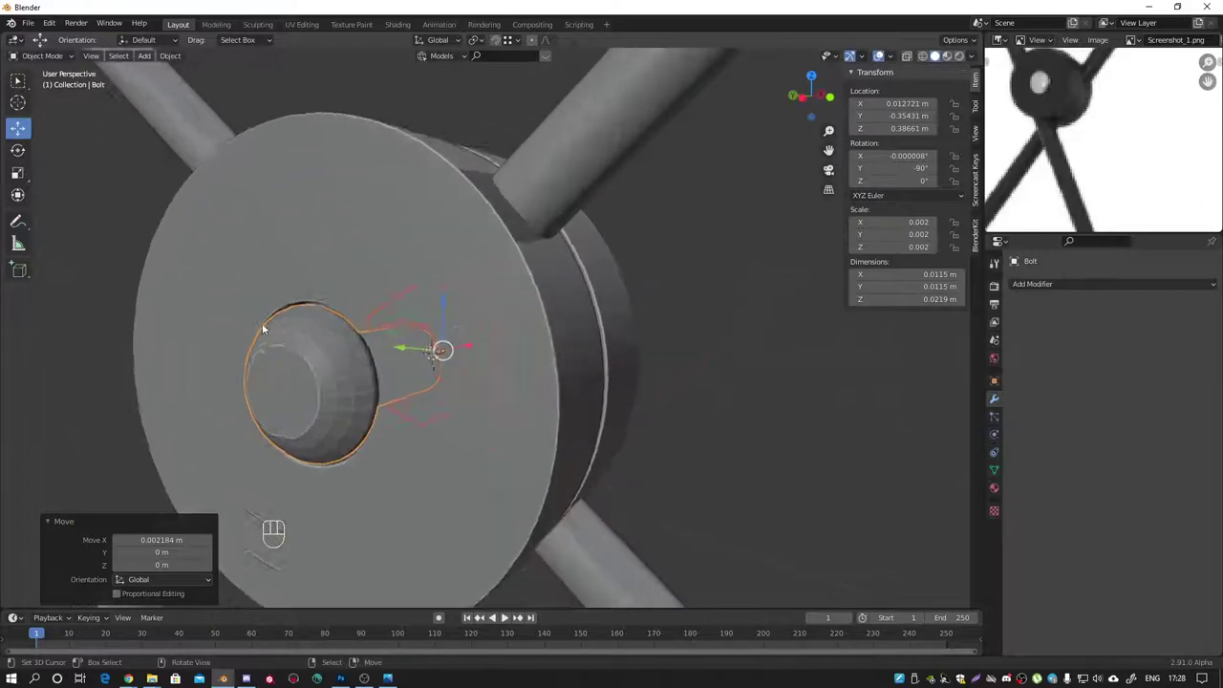
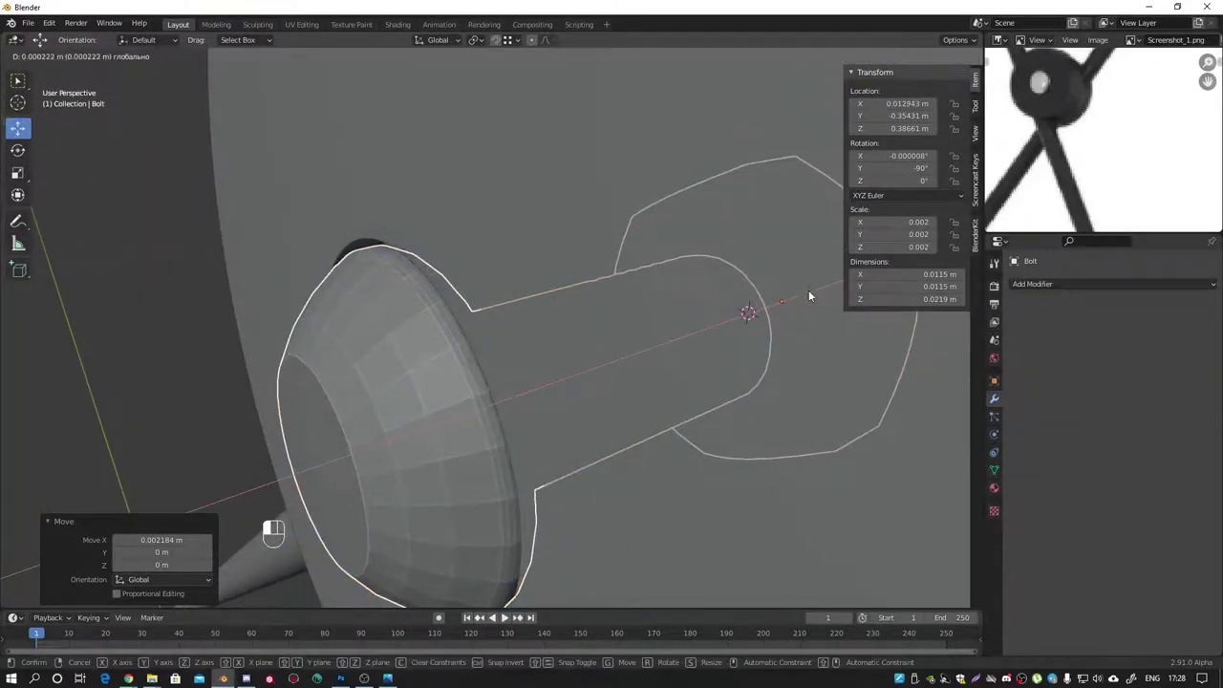
key(KP_1)
key(shift+z)
drag(620, 341, 388, 248)
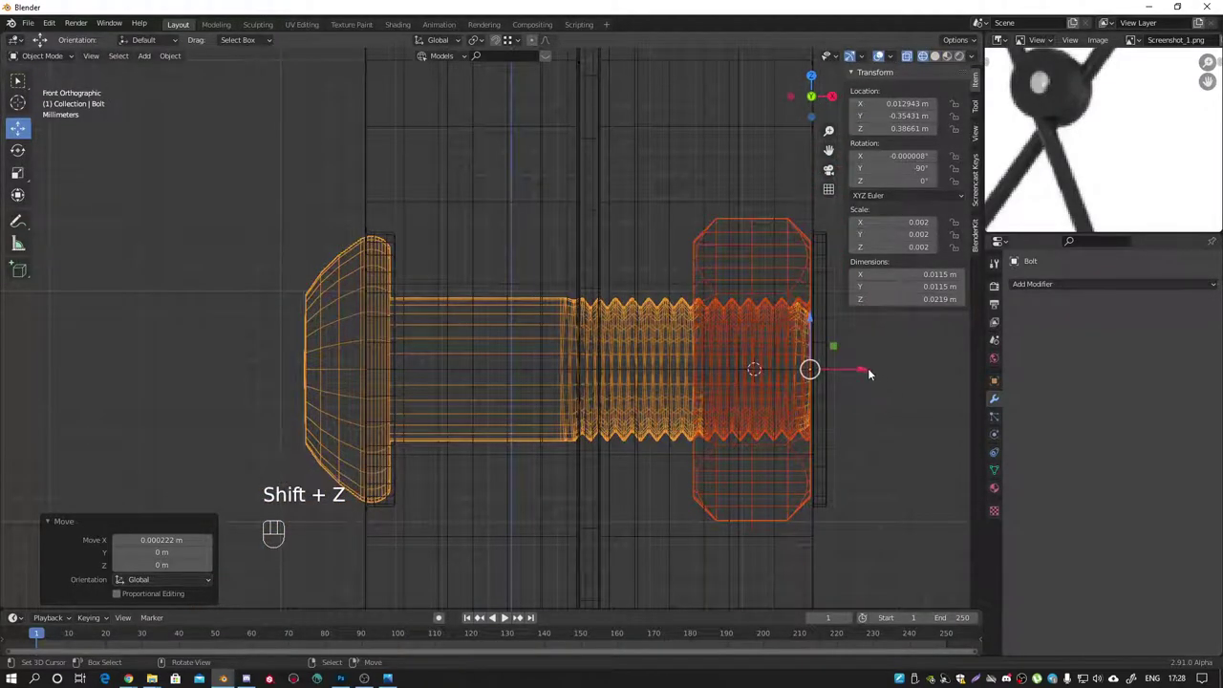
drag(869, 370, 872, 370)
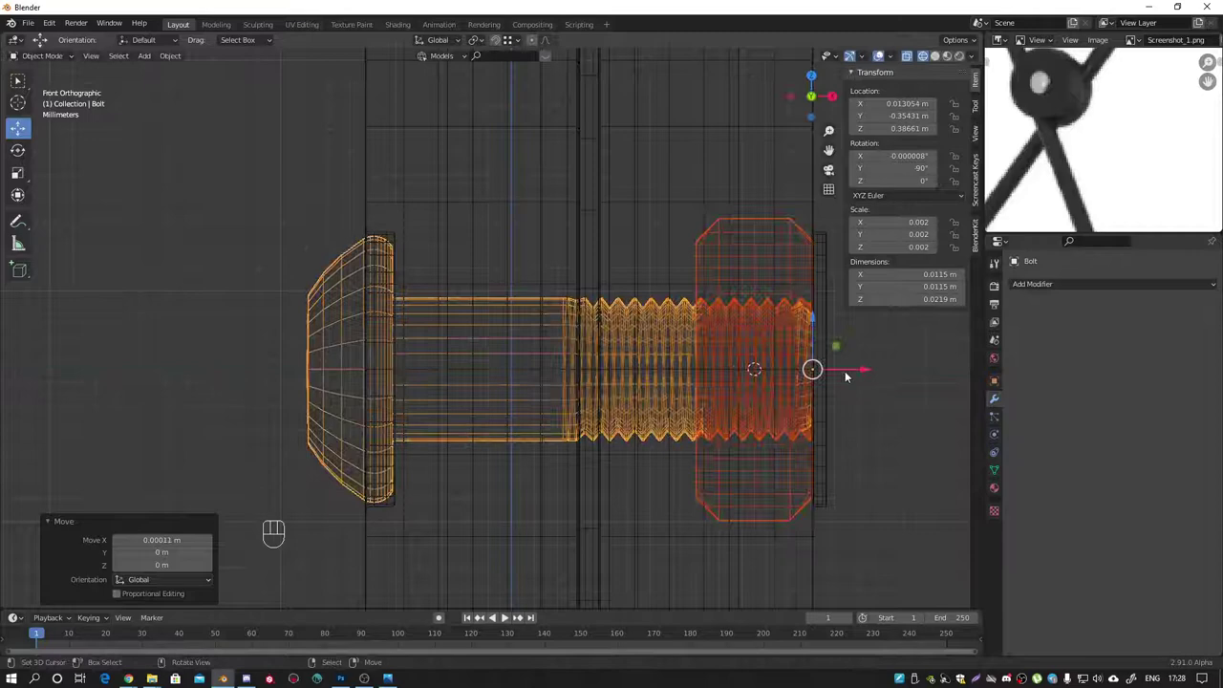
Step: Enter edit mode on the bolt and select its geometry
middle_click(796, 371)
key(Tab)
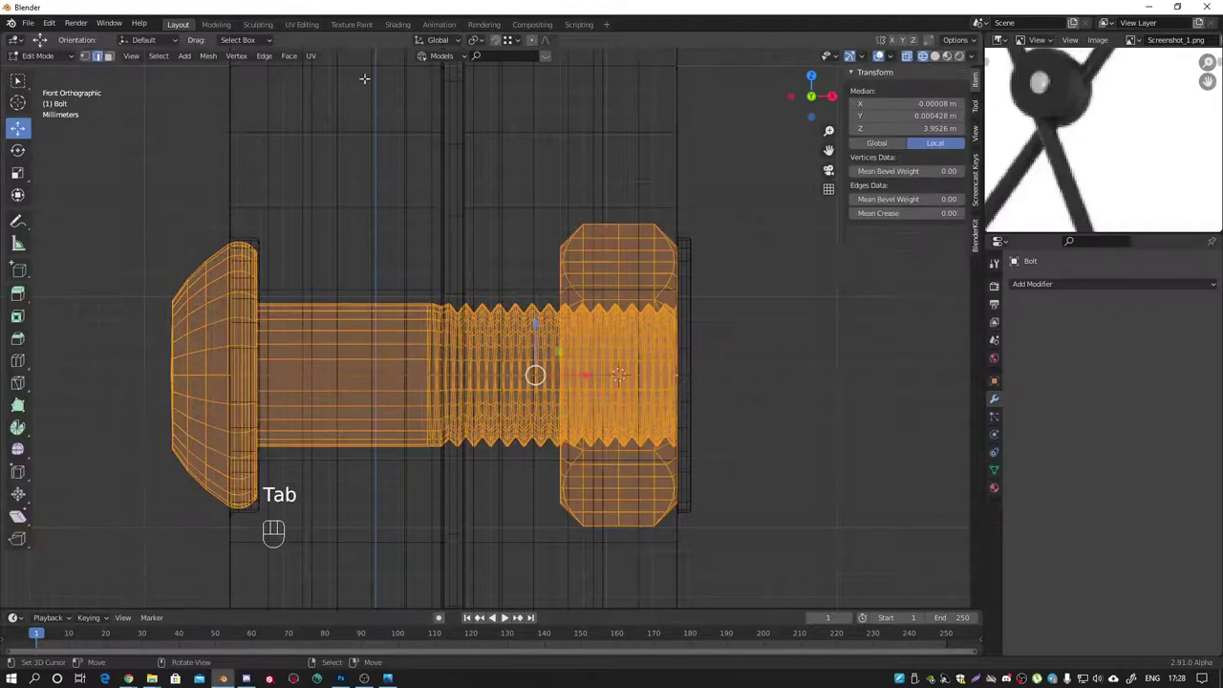
key(1)
key(2)
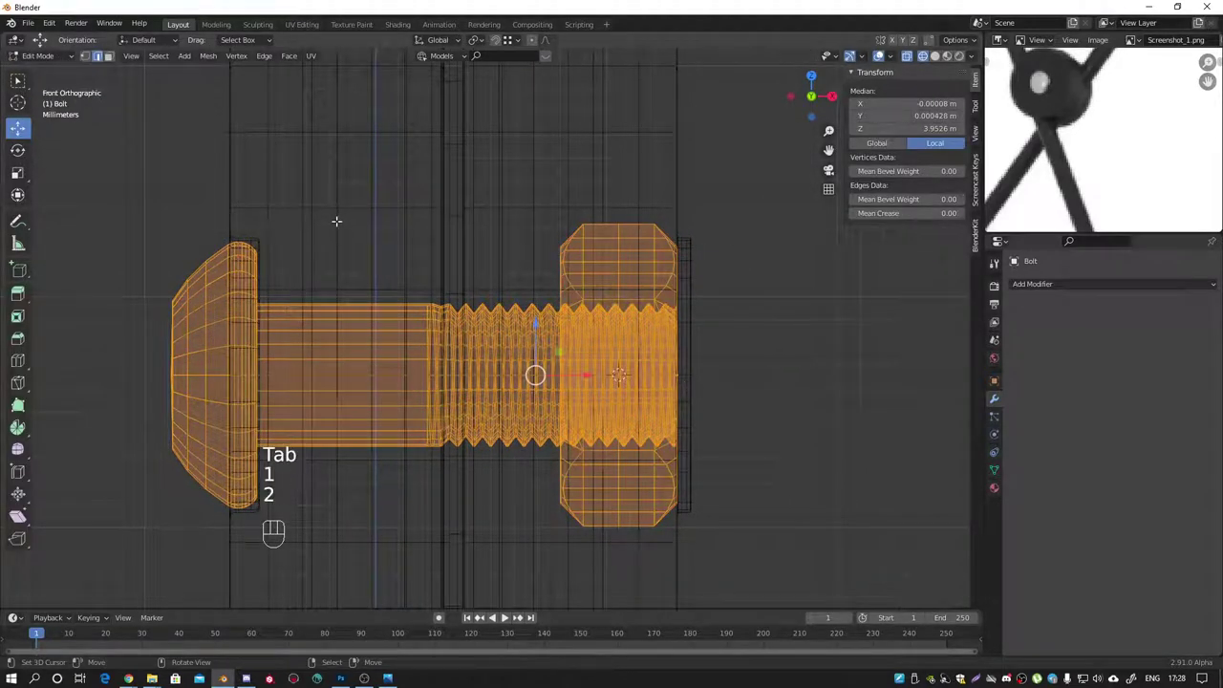
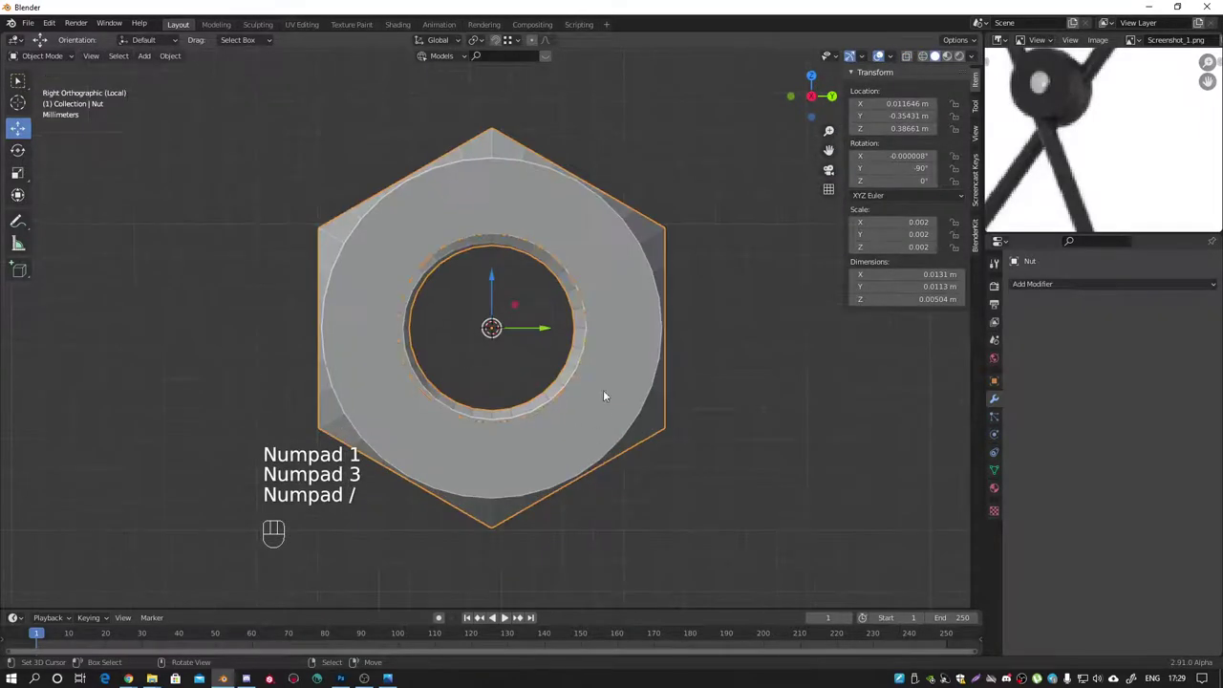
Step: Inspect the isolated nut, return to the full scene and view it from above
drag(577, 347, 459, 371)
drag(535, 363, 517, 339)
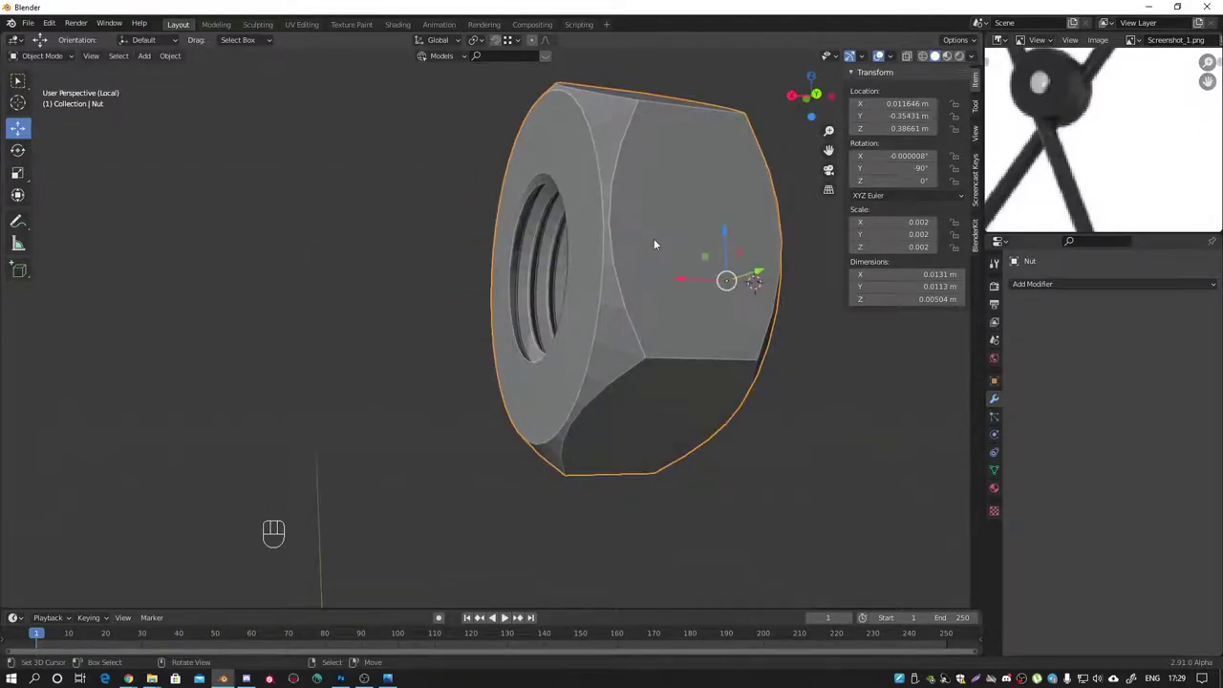
drag(613, 257, 670, 306)
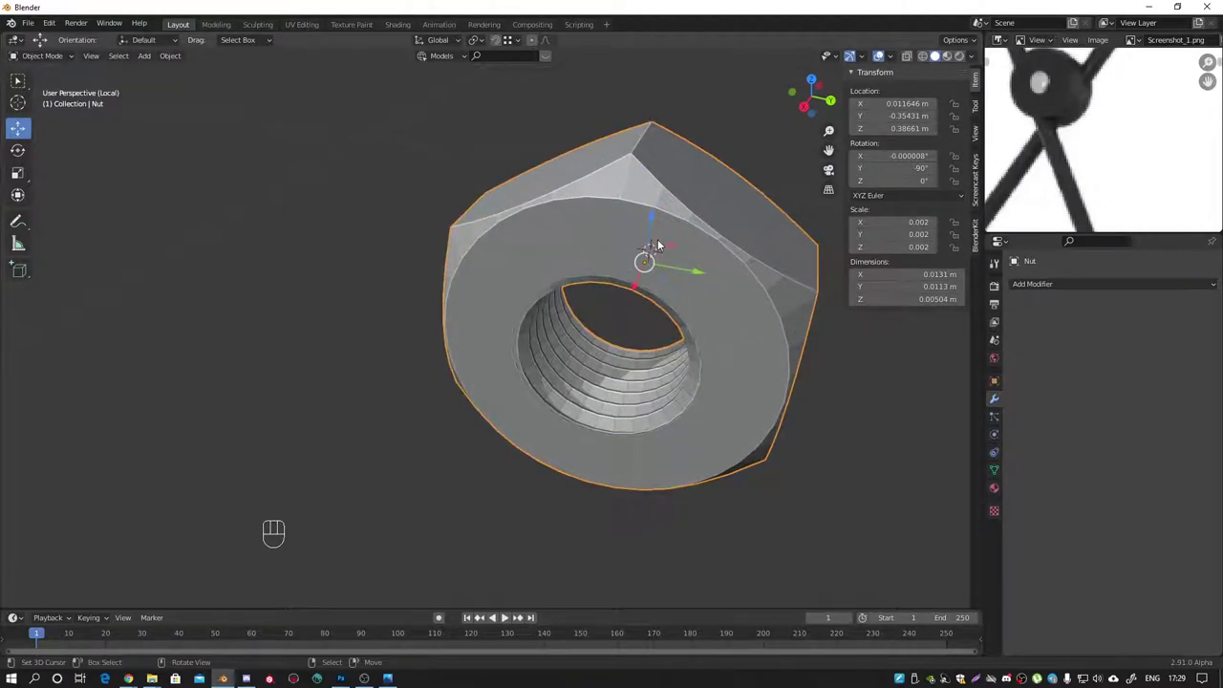
key(Delete)
key(ctrl+z)
key(KP_7)
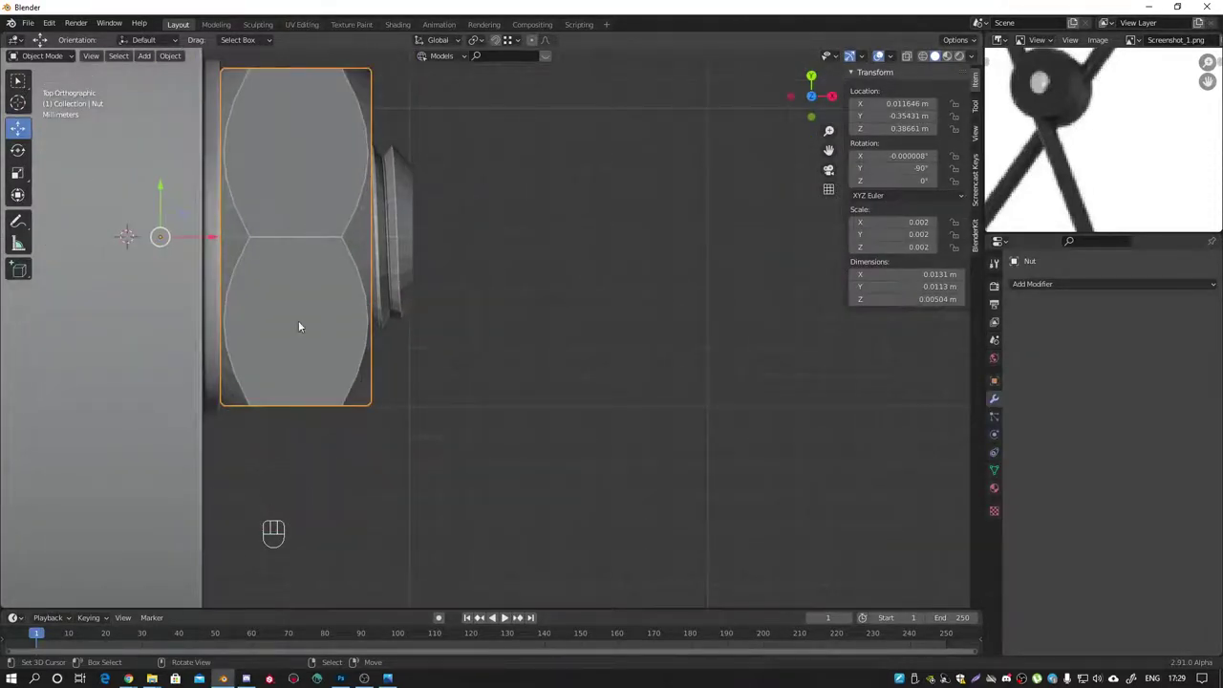
Step: Orbit around the round mount cylinder and select it with the nut face-on
click(282, 267)
drag(331, 362, 301, 332)
middle_click(314, 478)
drag(346, 461, 448, 396)
click(433, 406)
click(439, 411)
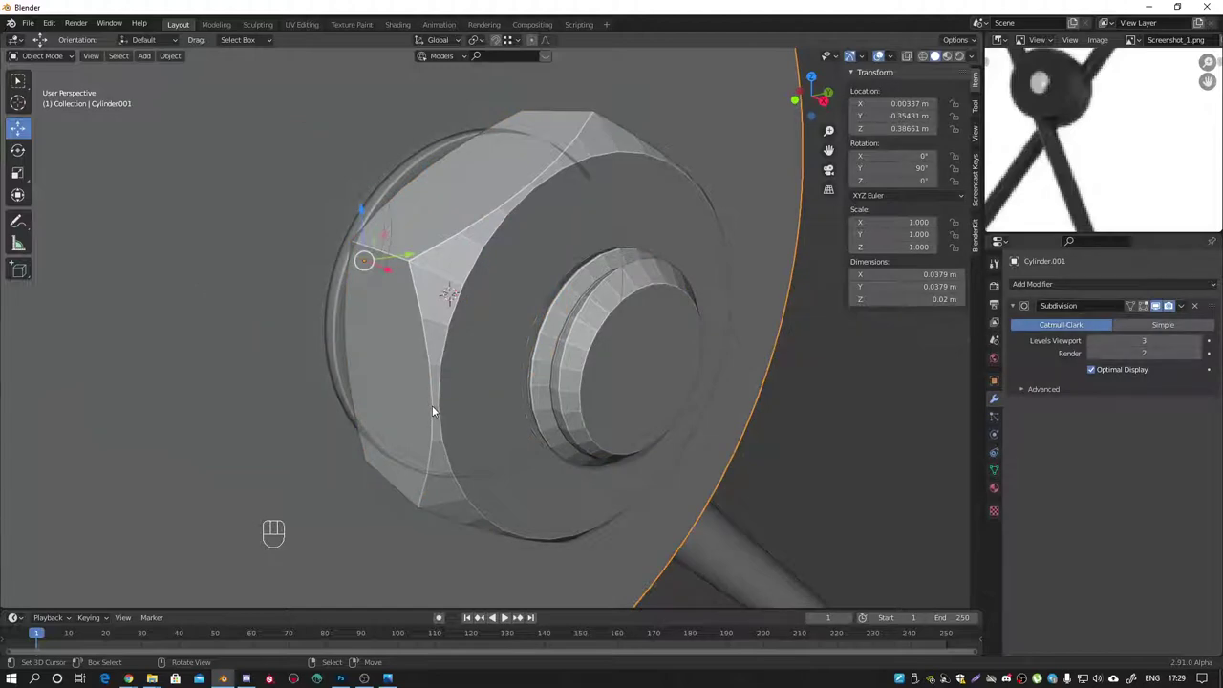
drag(508, 402, 455, 386)
Step: Add a flat plane at the nut and shrink it to nut size in top view
key(shift+a)
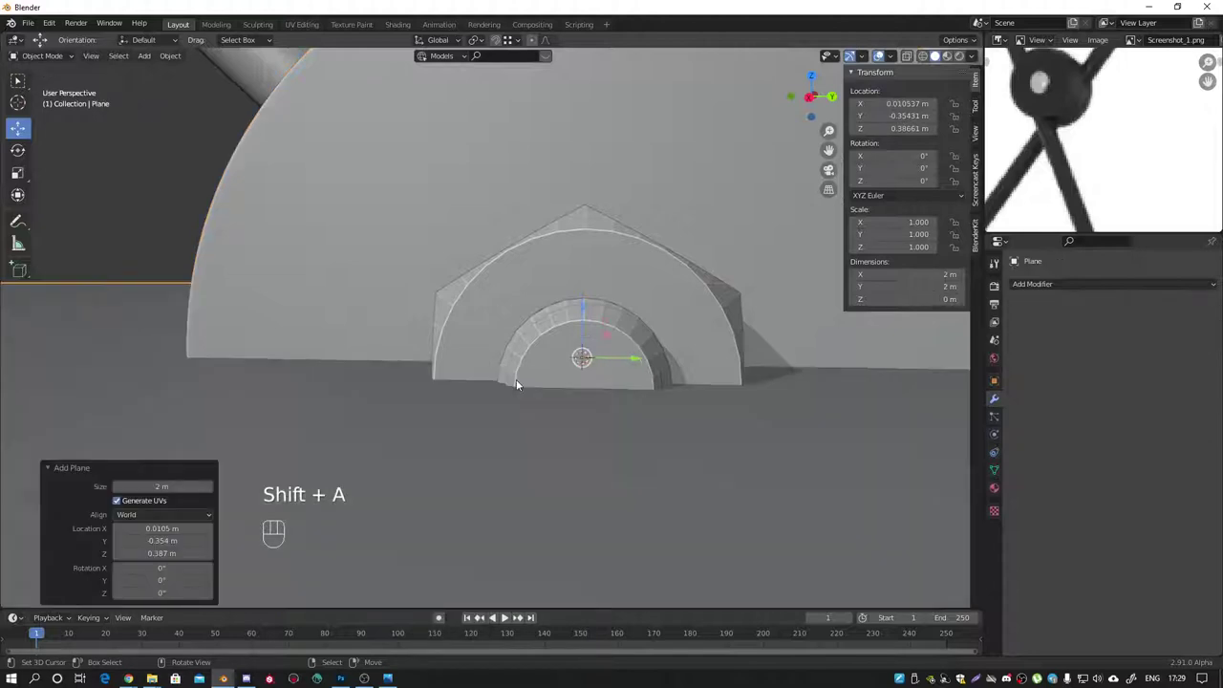
key(KP_7)
drag(649, 442, 668, 577)
key(s)
key(s)
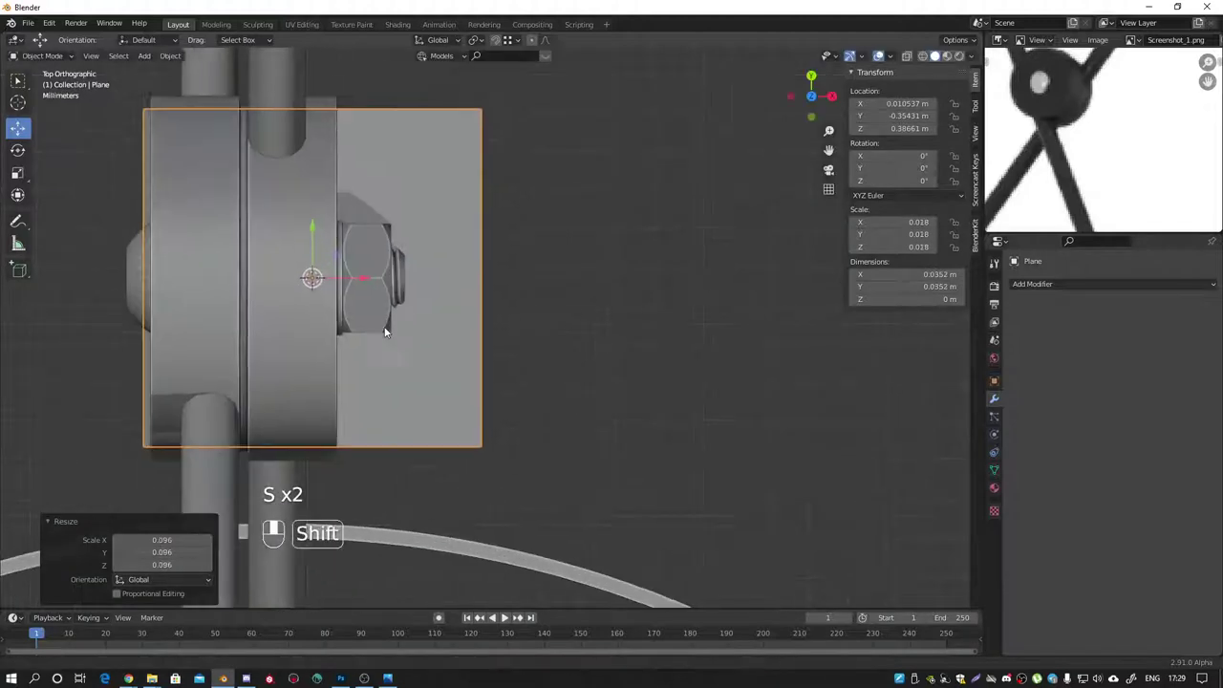
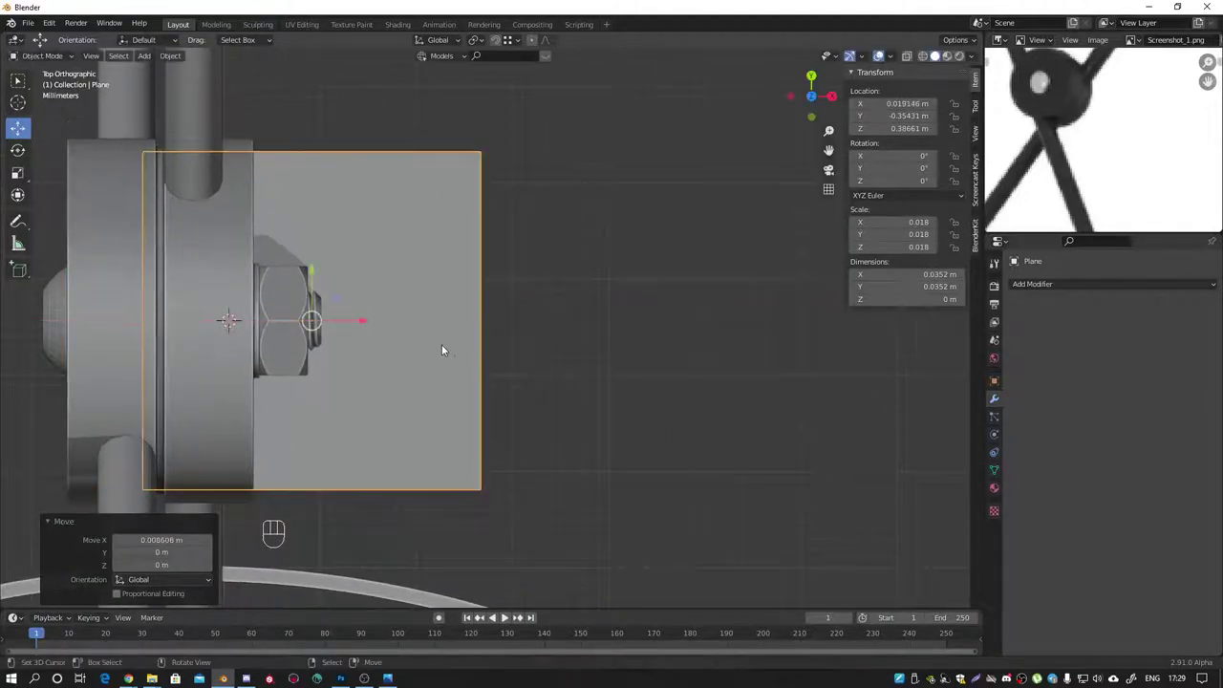
Step: Squash the plane's vertices into a narrow strip and add loop cuts across it
key(Tab)
key(s)
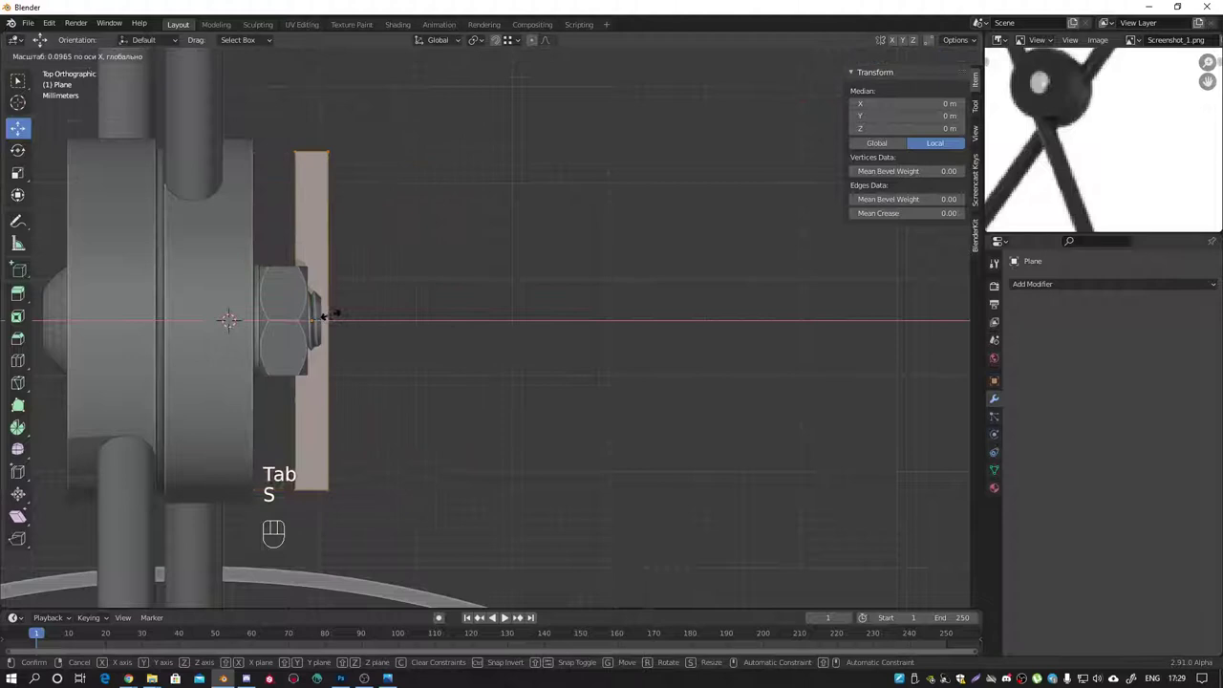
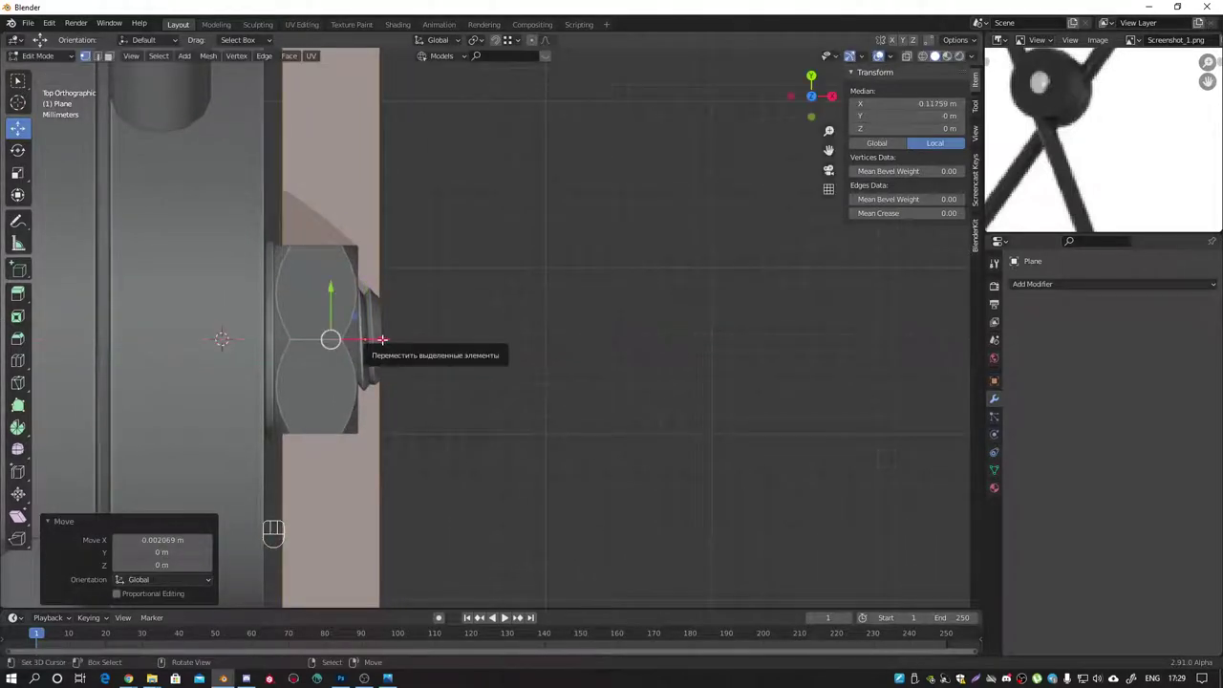
key(s)
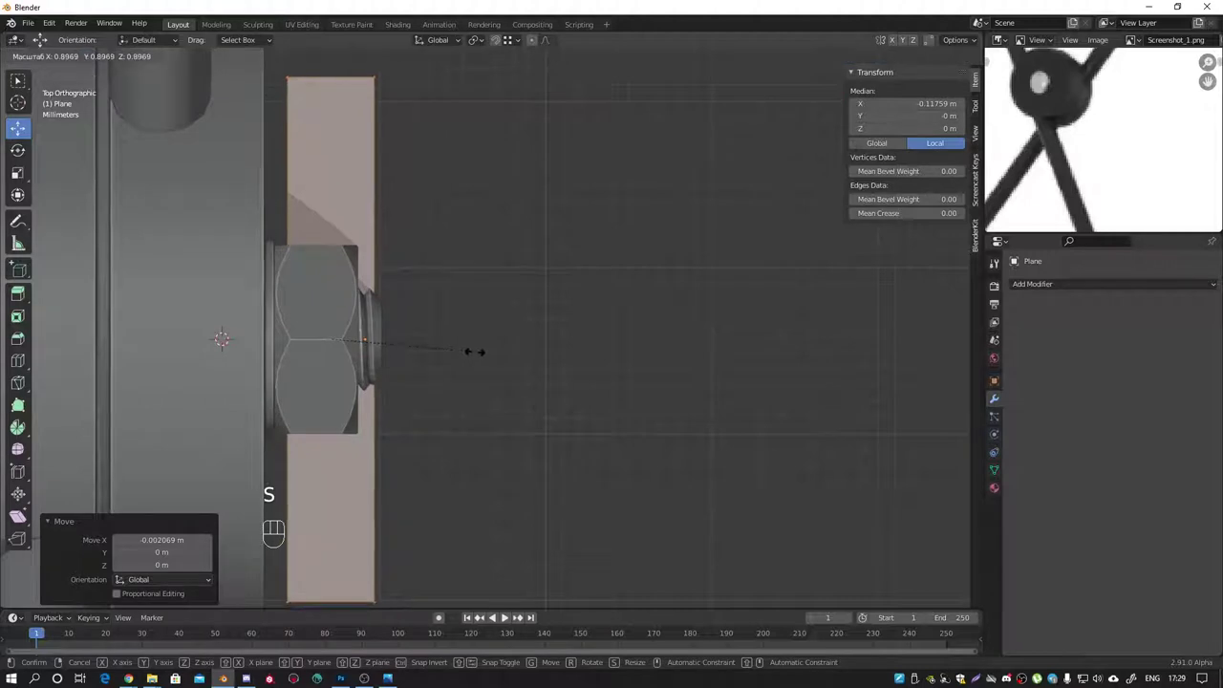
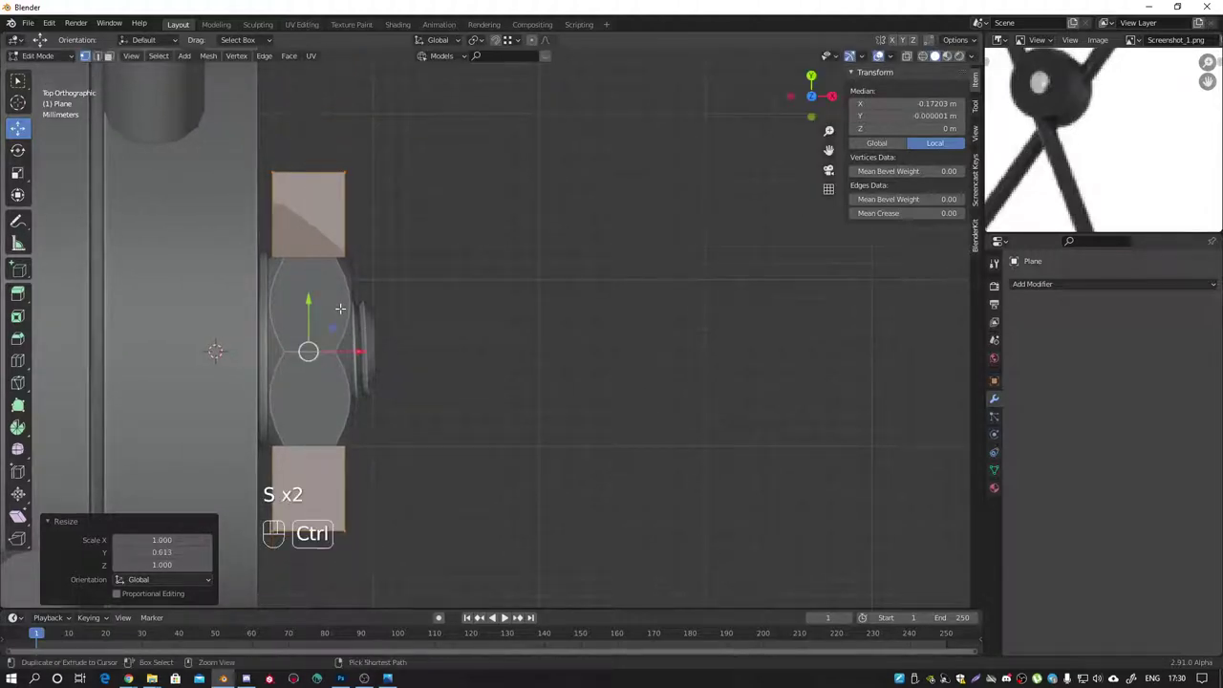
key(ctrl+r)
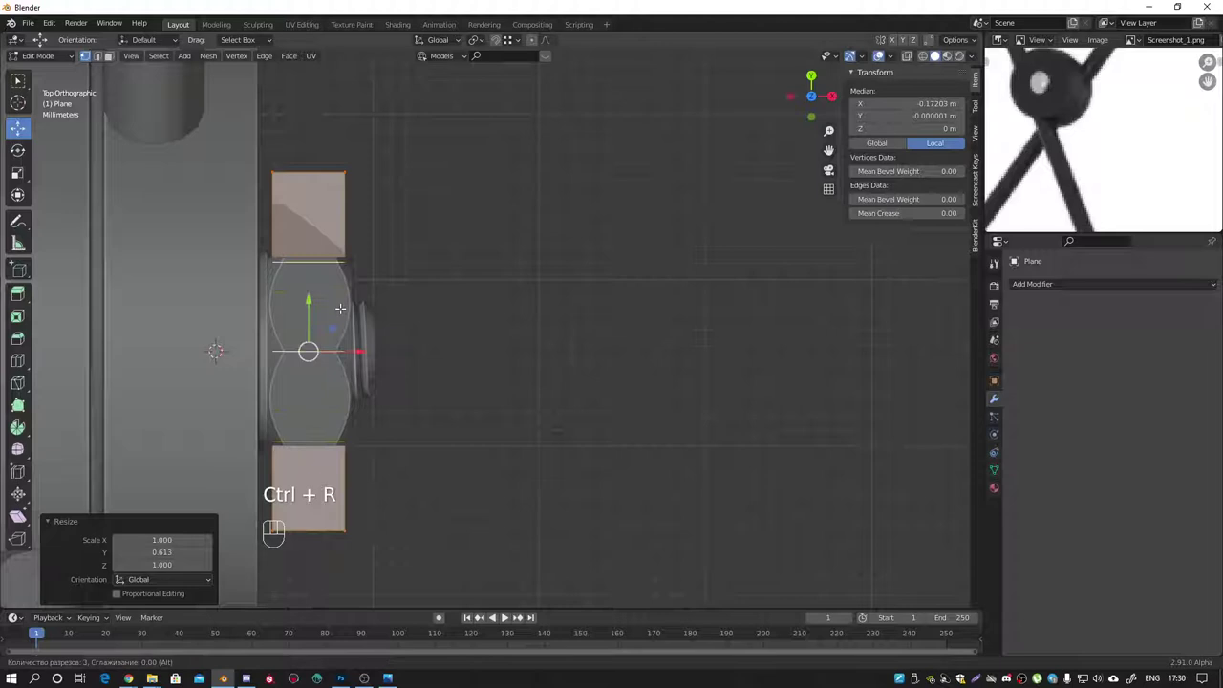
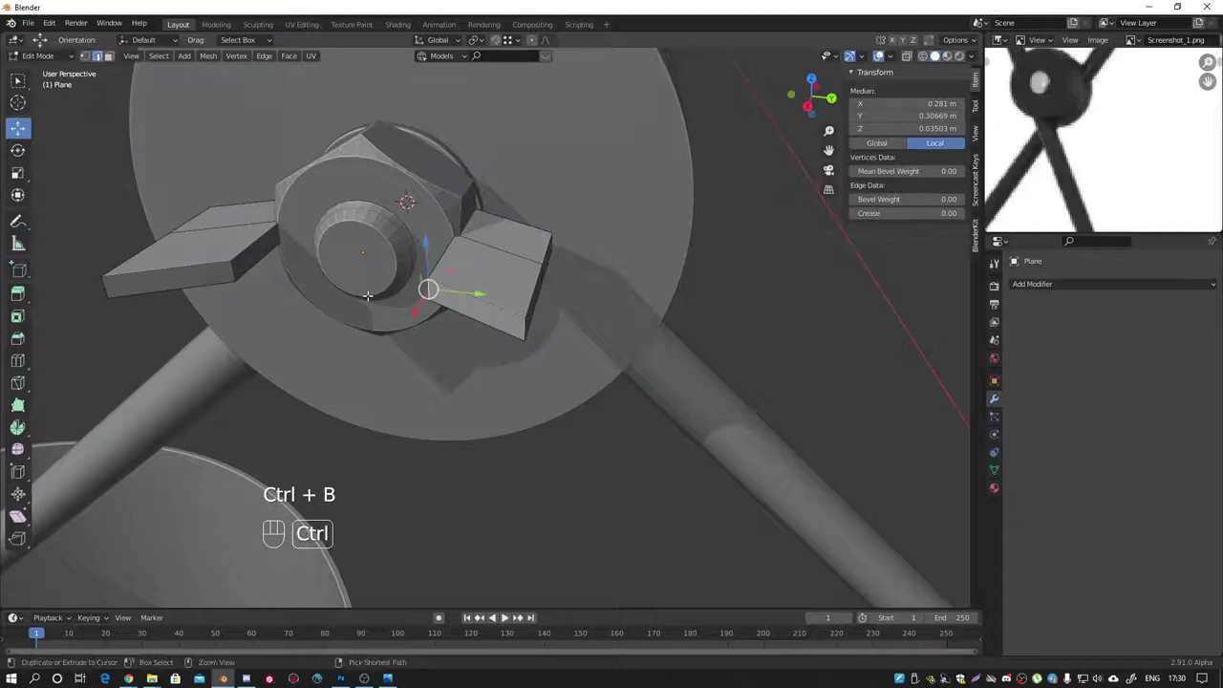
Step: Bevel the wing piece's edges into a rounded, slightly thickened leaf shape
key(Tab)
drag(434, 285, 518, 334)
key(ctrl+a)
key(Tab)
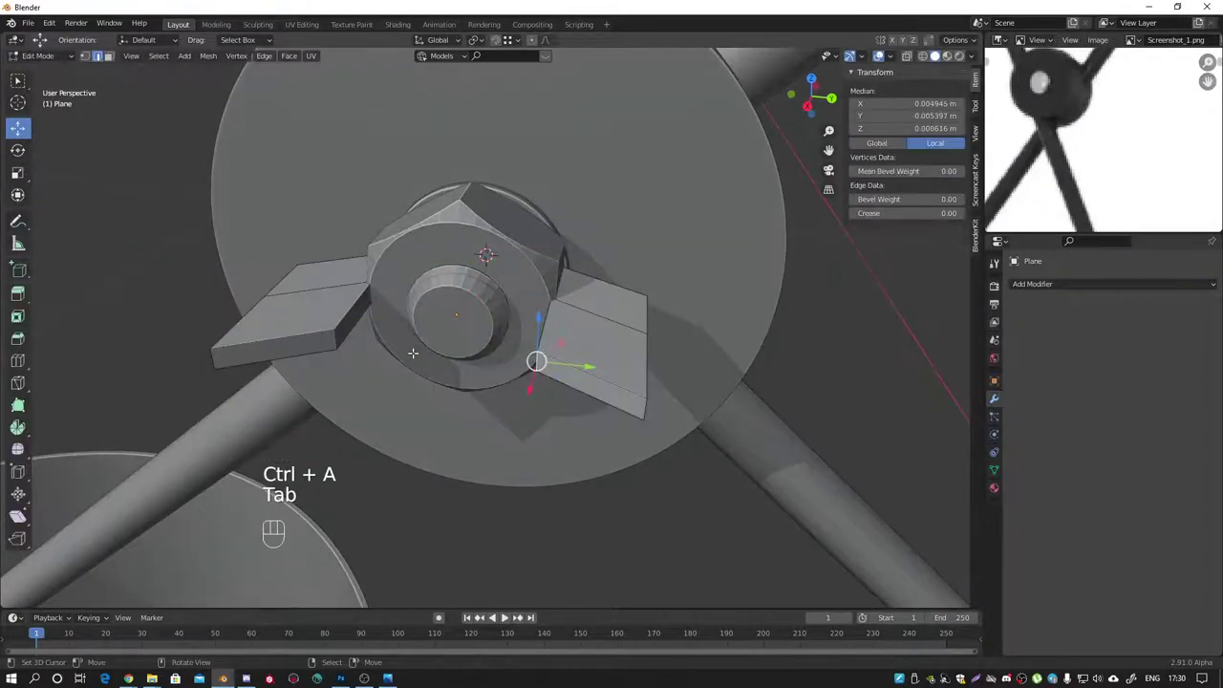
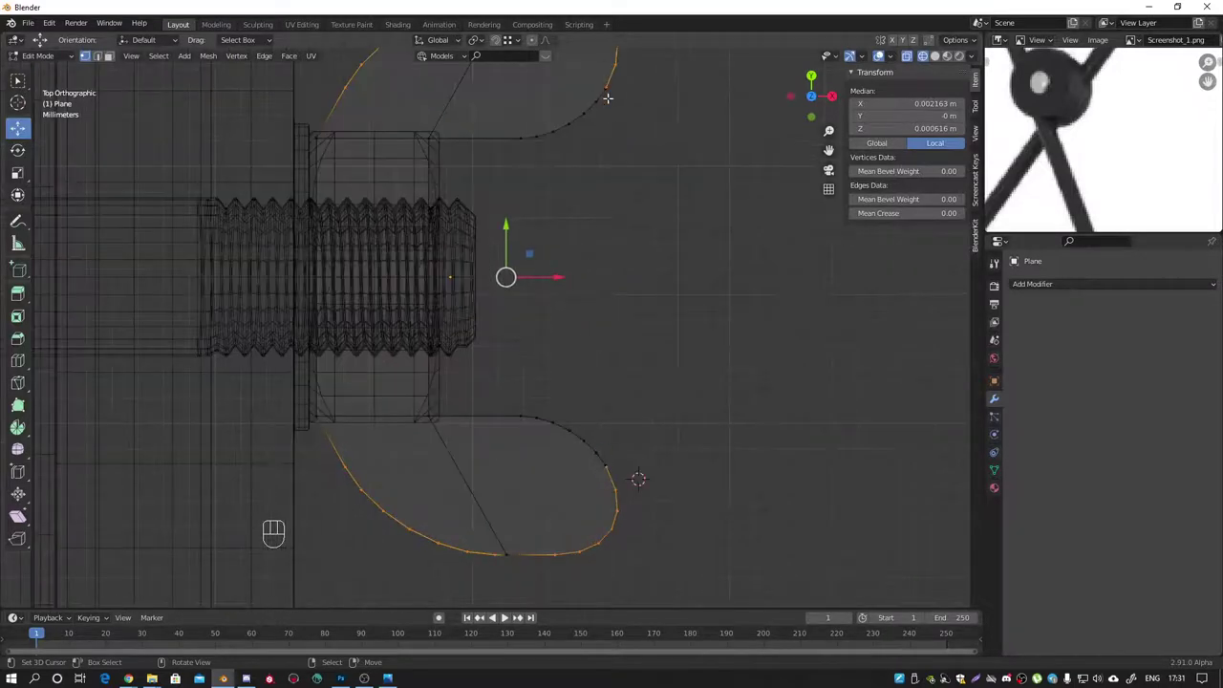
key(ctrl+z)
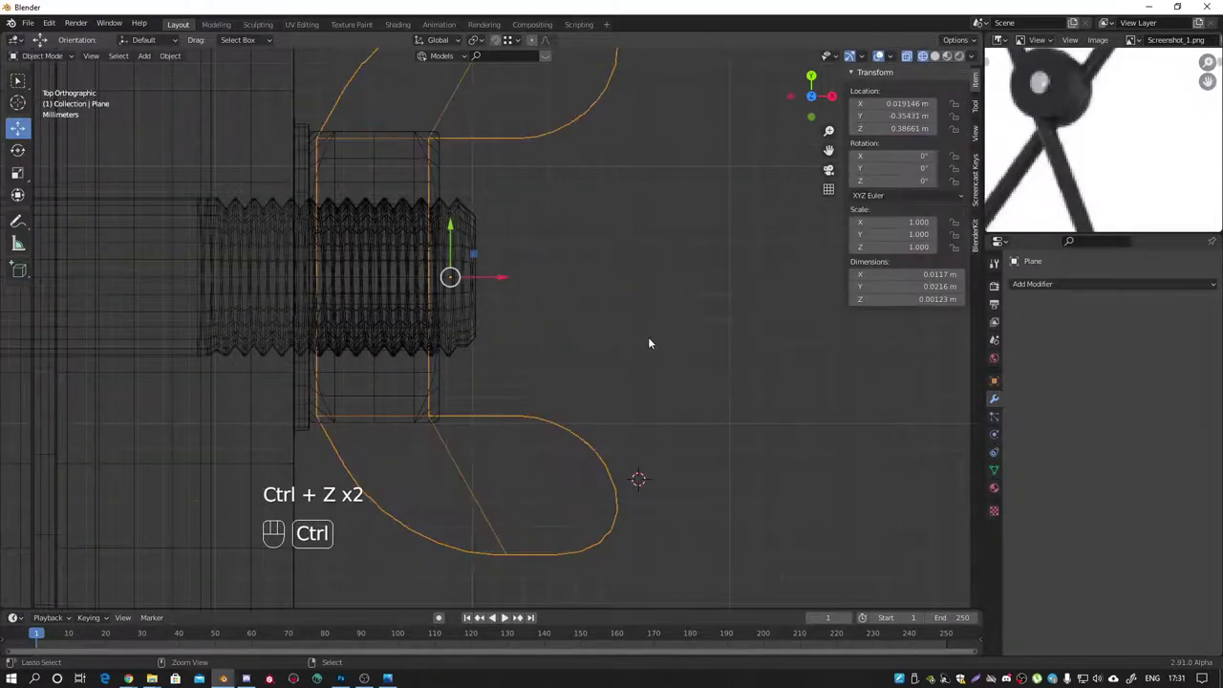
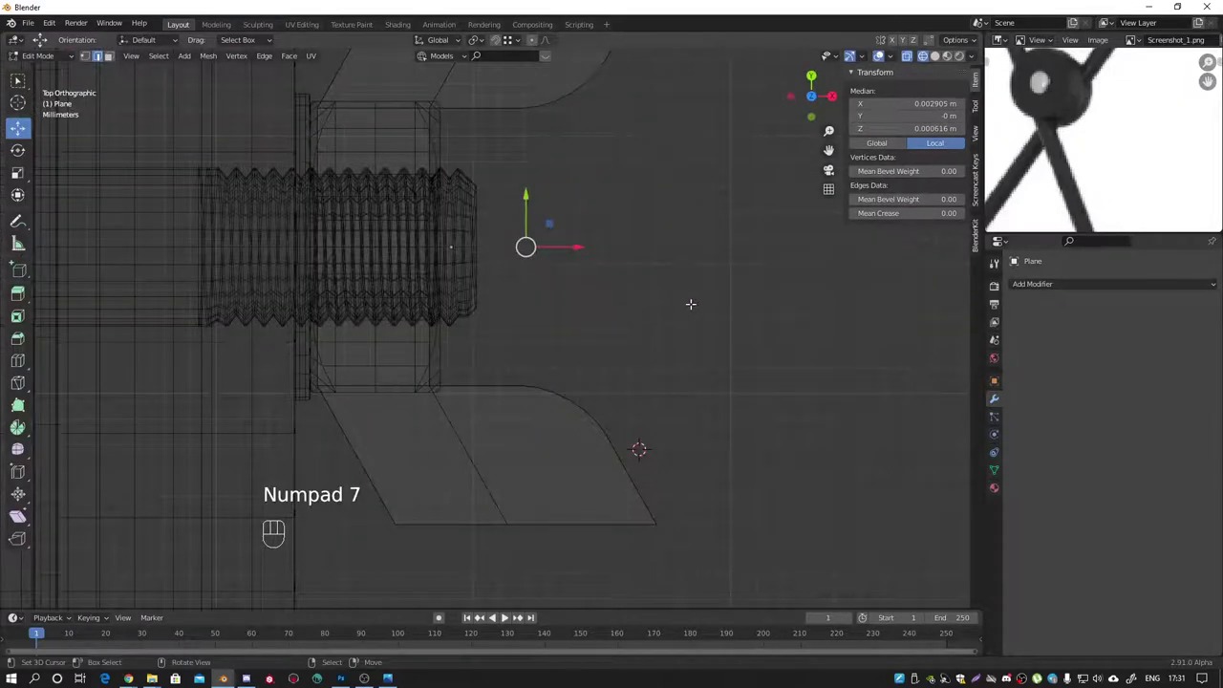
key(ctrl+b)
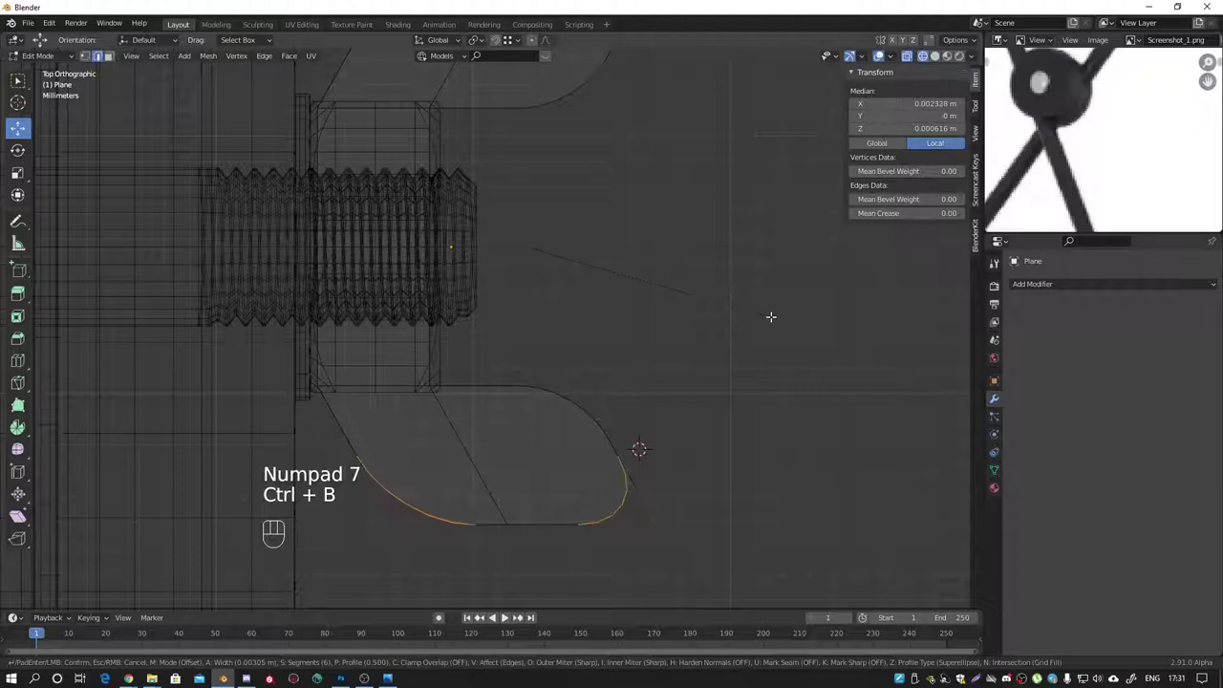
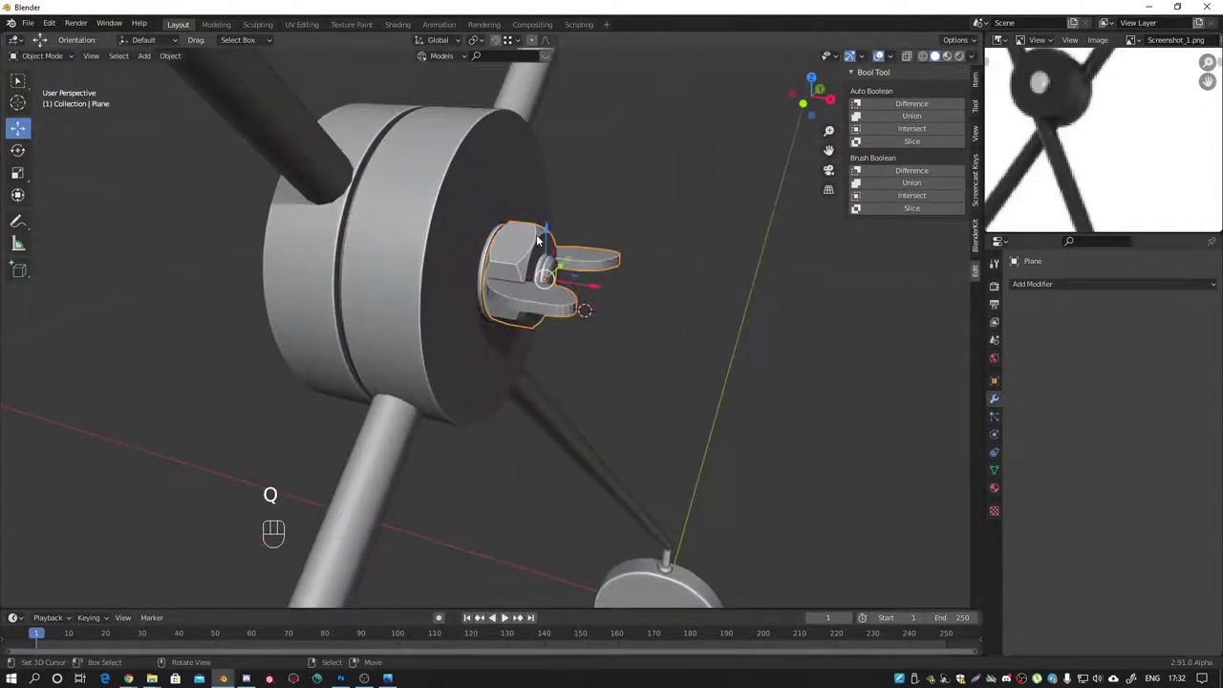
Step: Extrude the Circle.002 tube's open end and scale the new ring inward to 0.7
middle_click(556, 269)
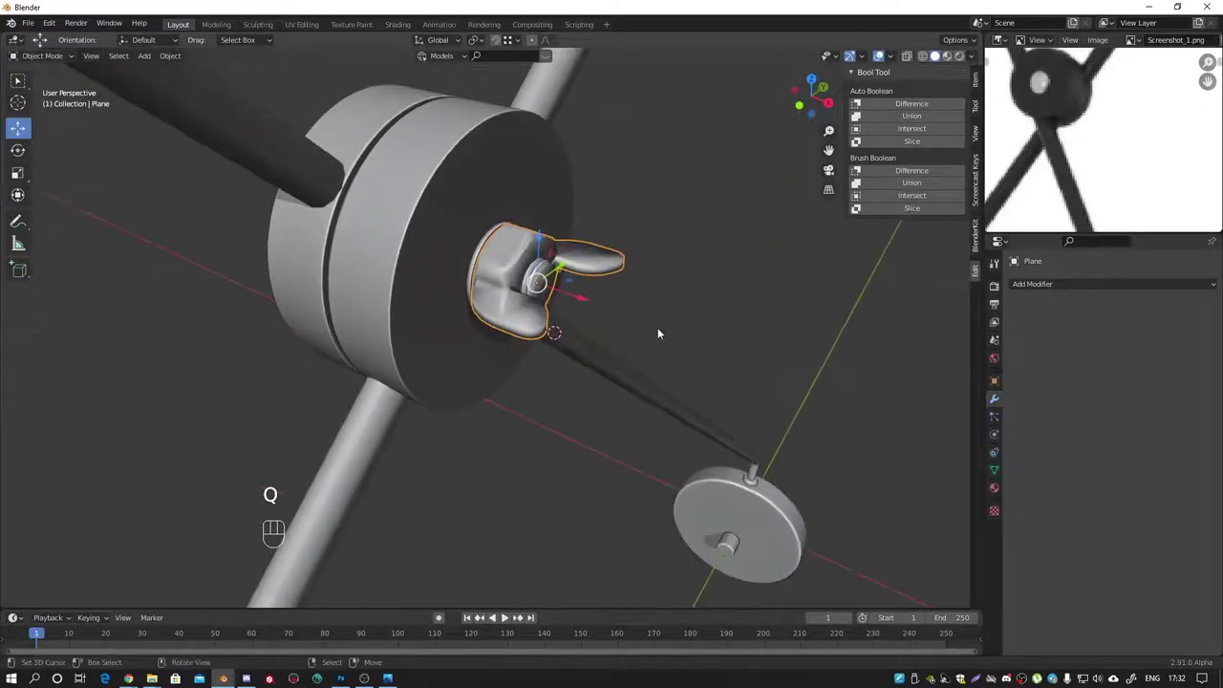
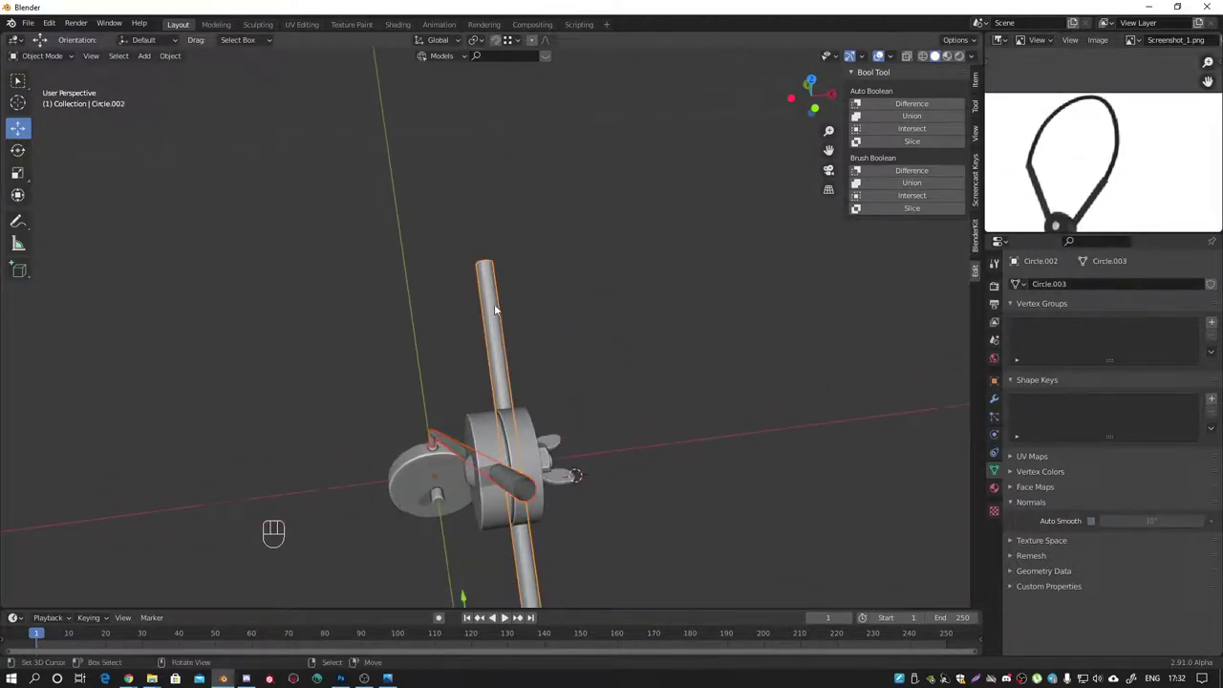
key(Tab)
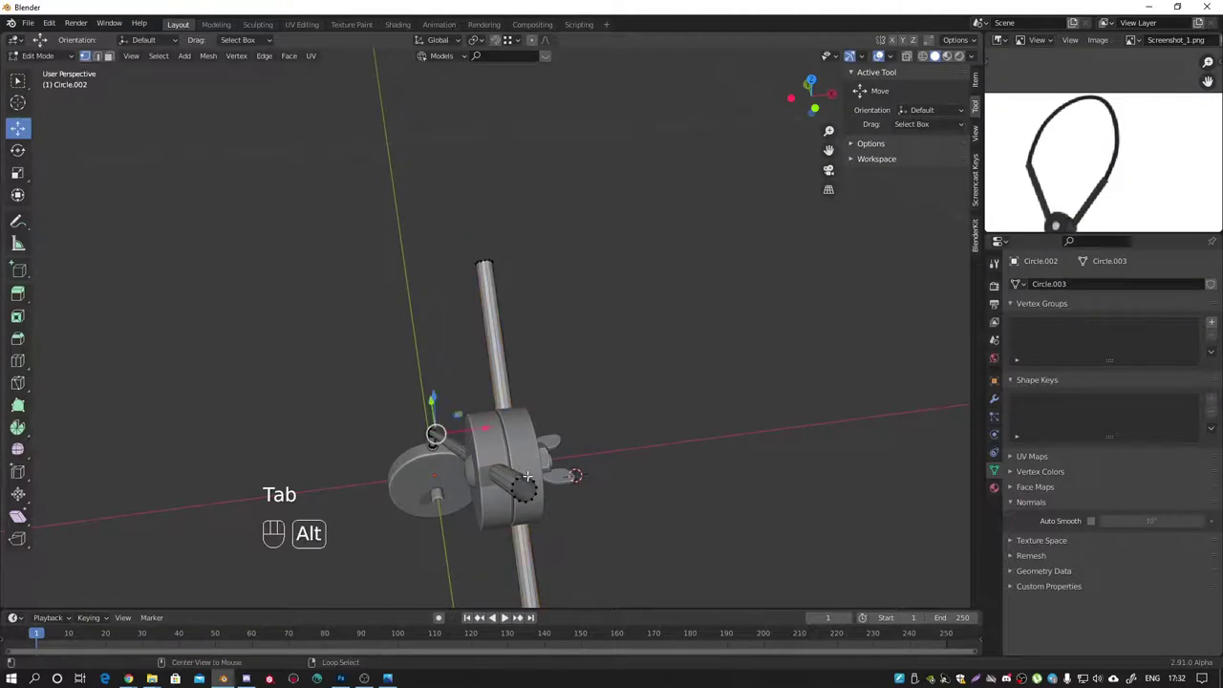
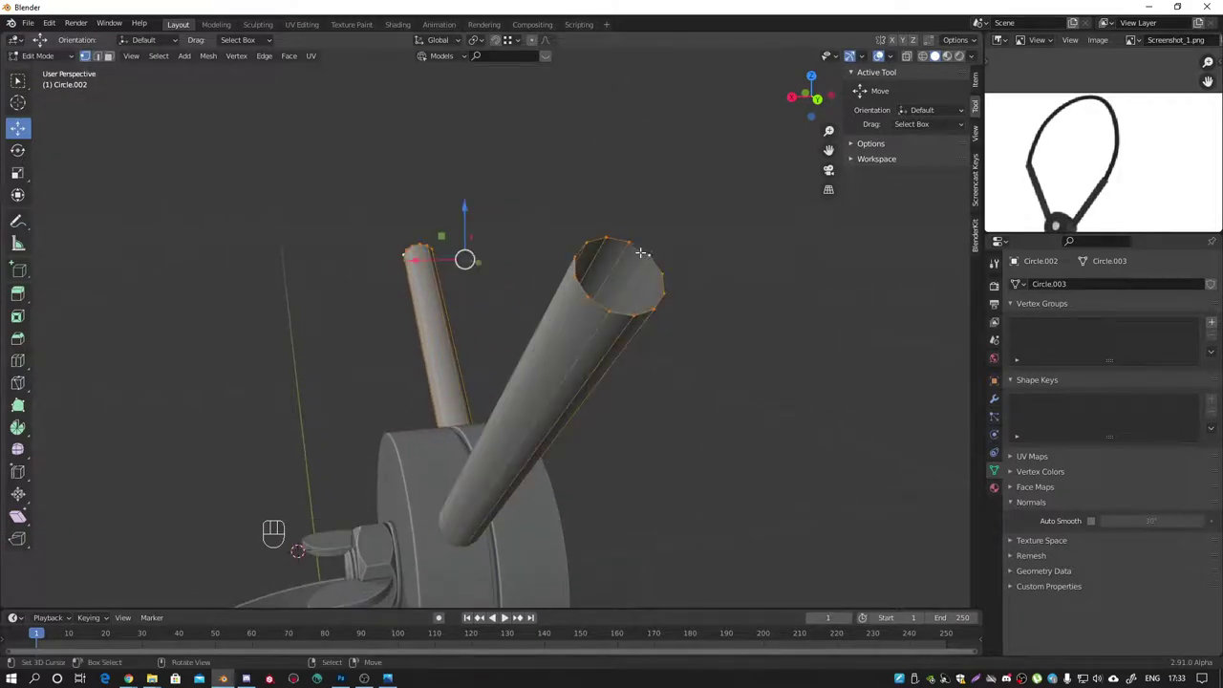
key(e)
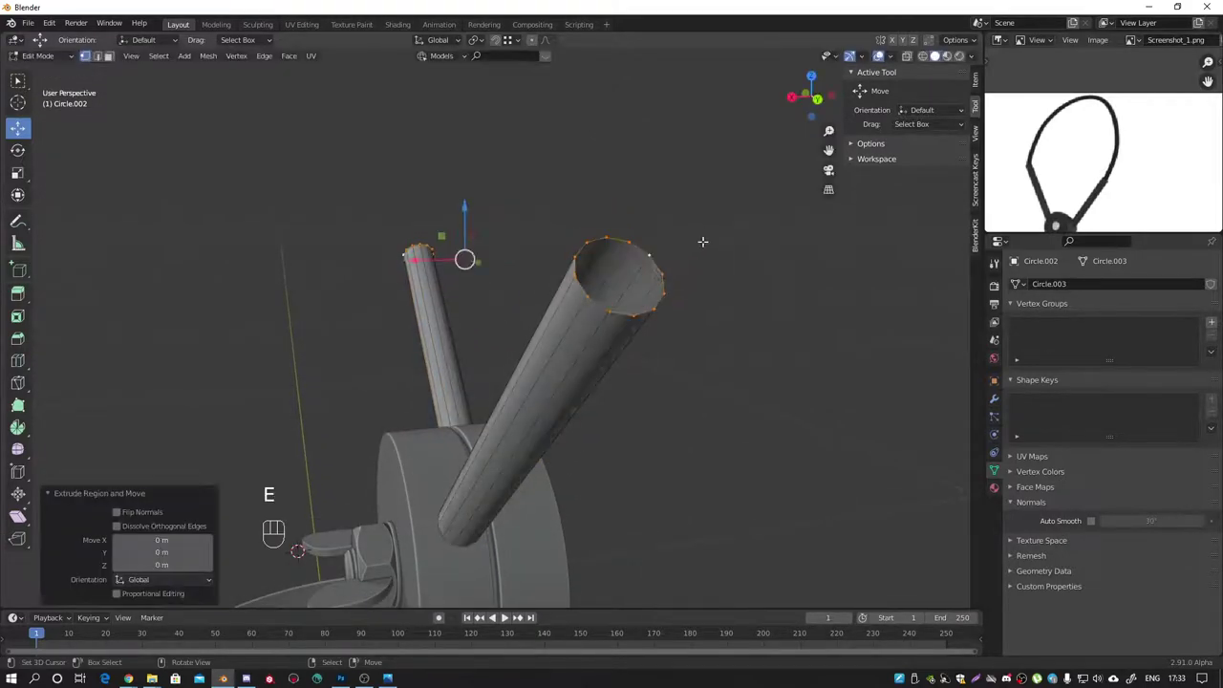
drag(485, 44, 496, 83)
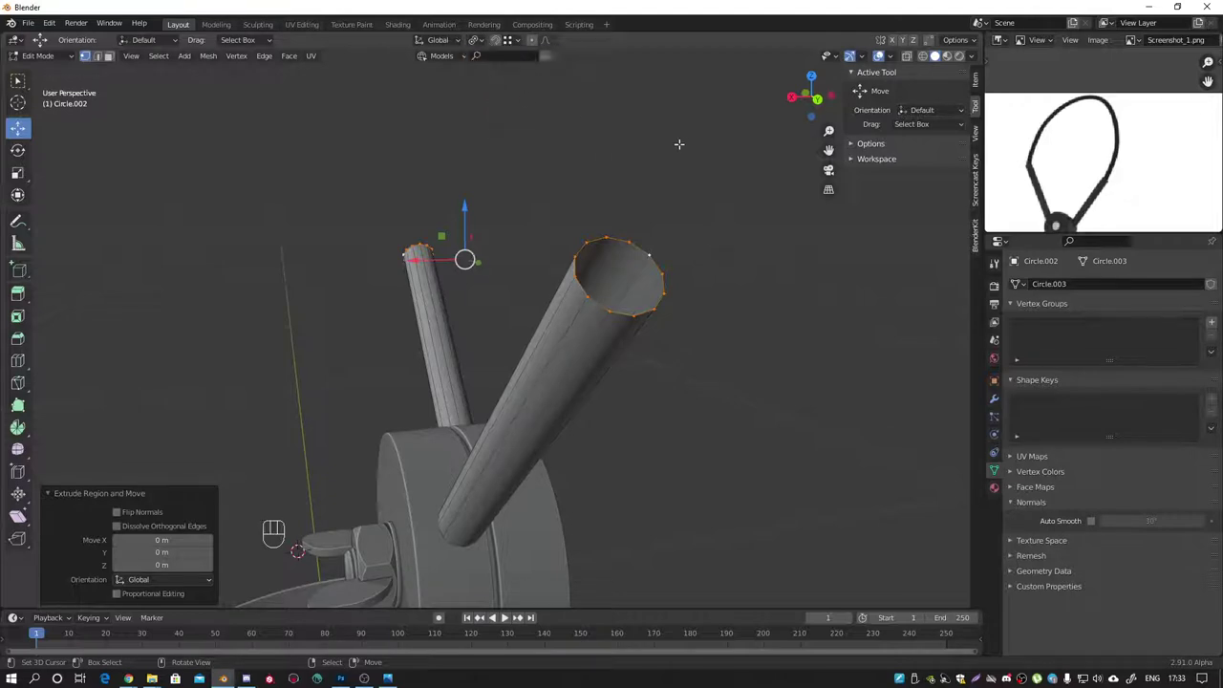
key(s)
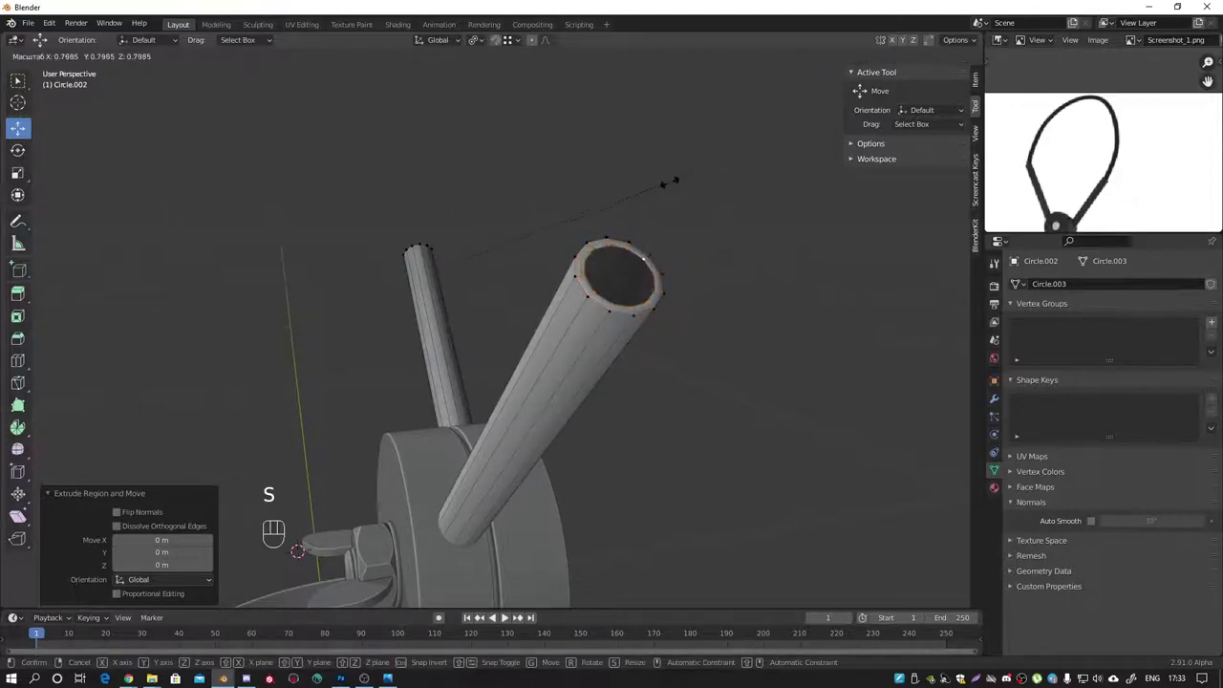
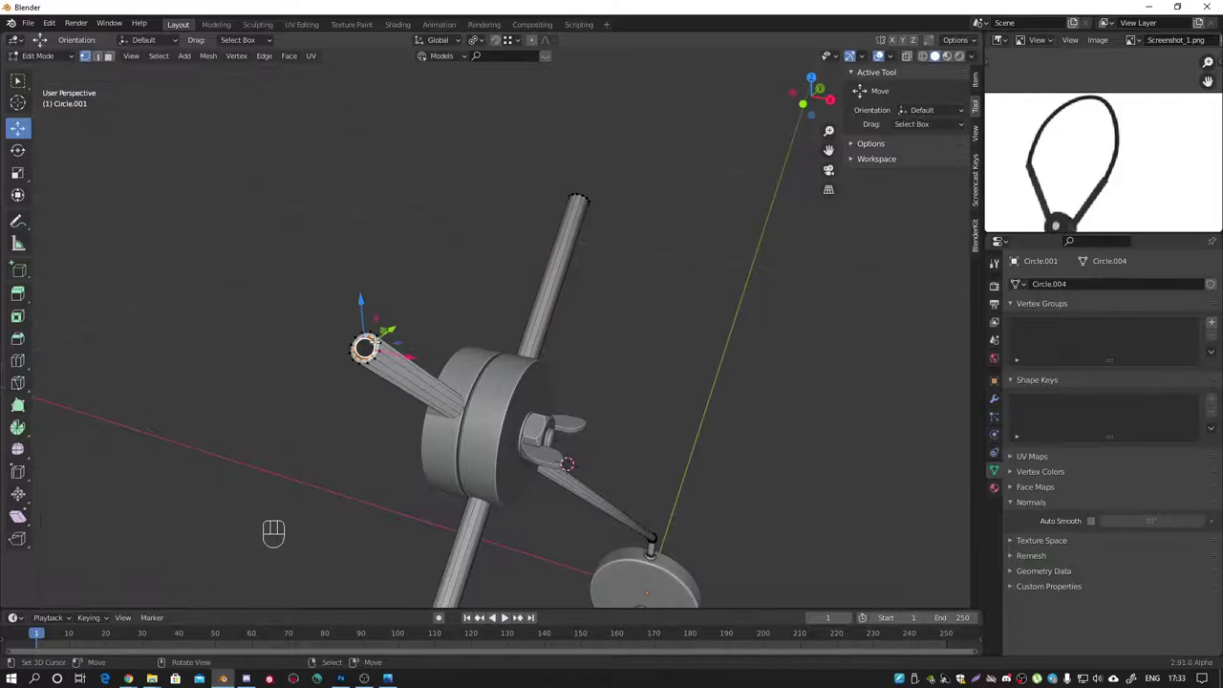
key(shift+s)
key(shift+s)
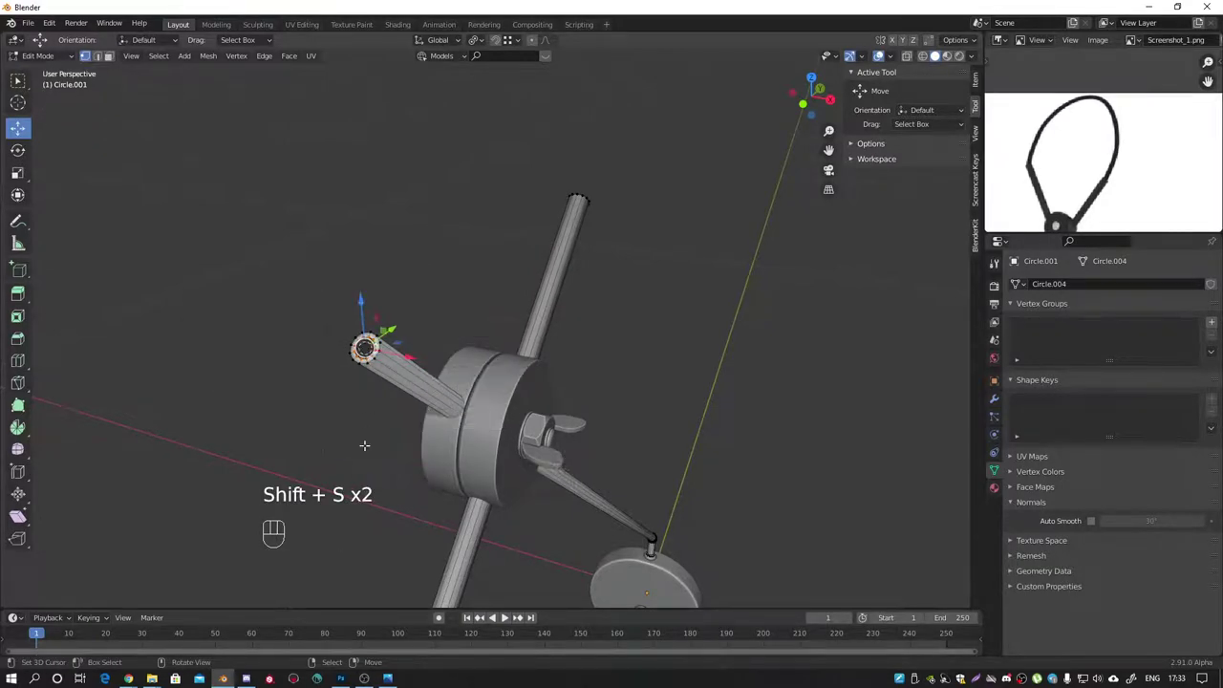
key(Tab)
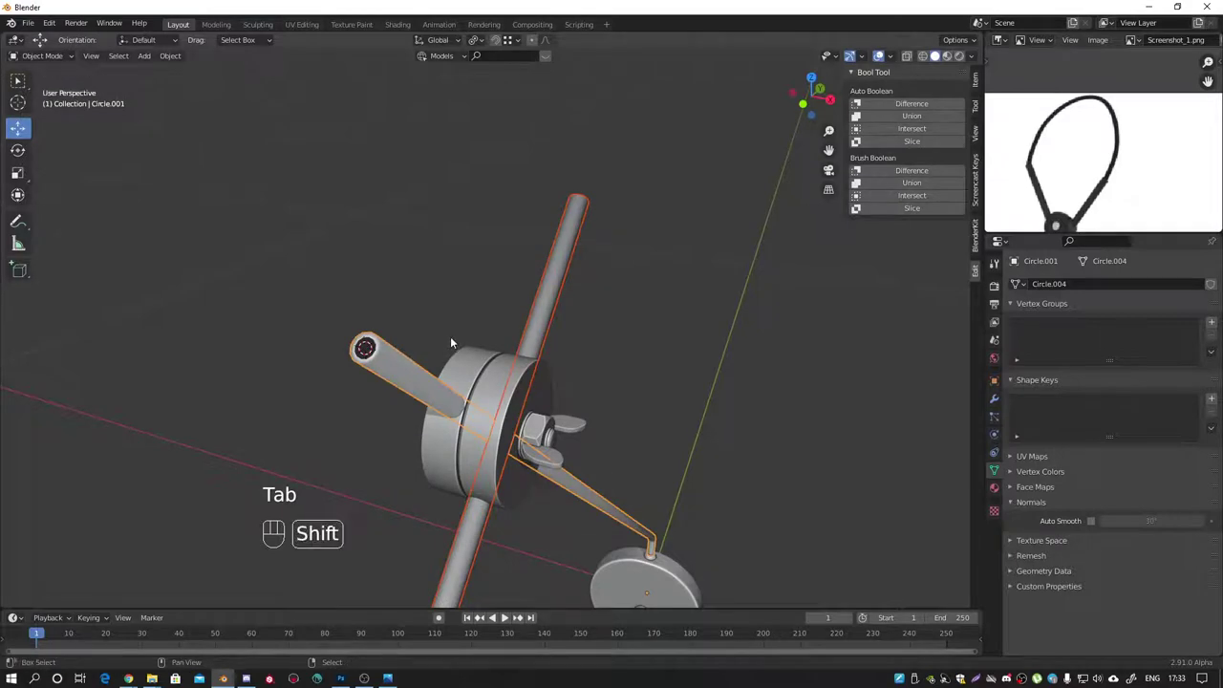
Step: Add a bezier curve, shrink it to quarter size and snap it to the cursor atop the rod
key(shift+a)
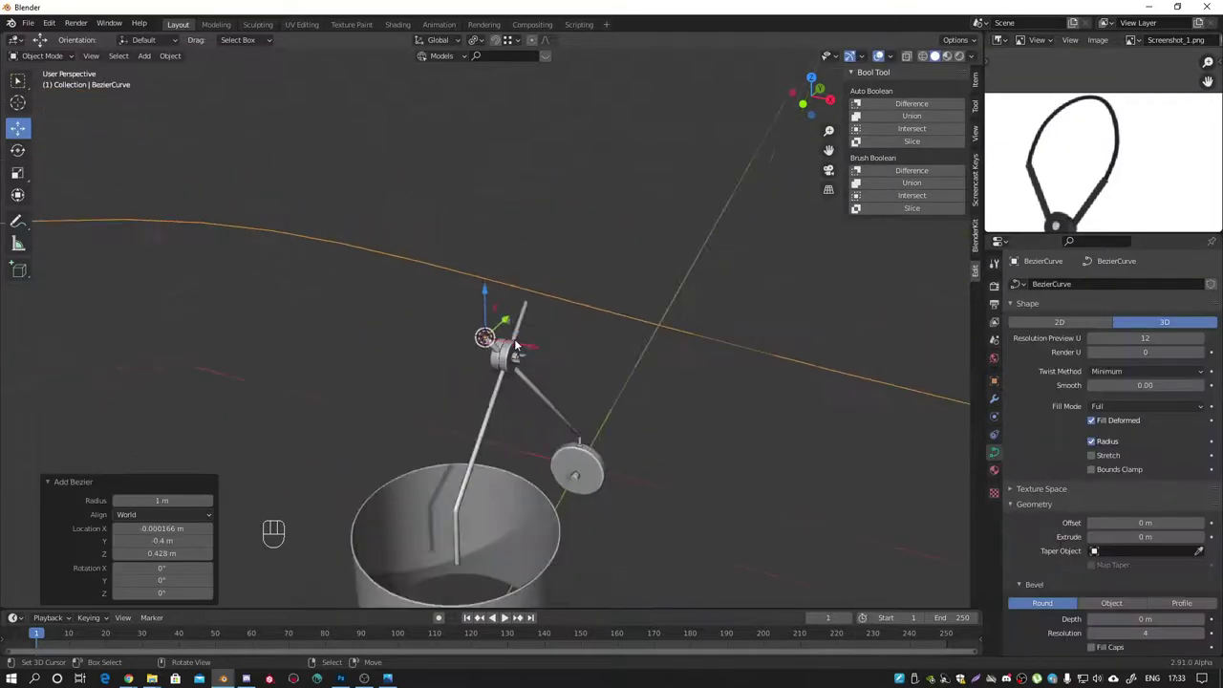
middle_click(537, 330)
key(Tab)
key(s)
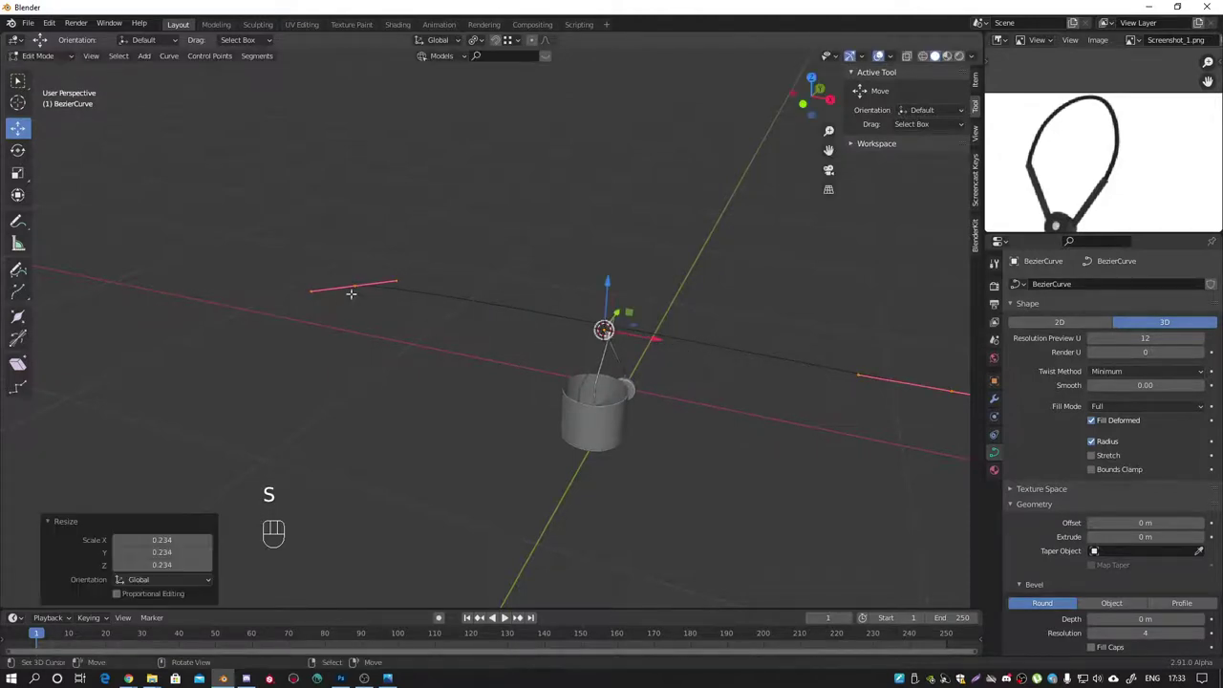
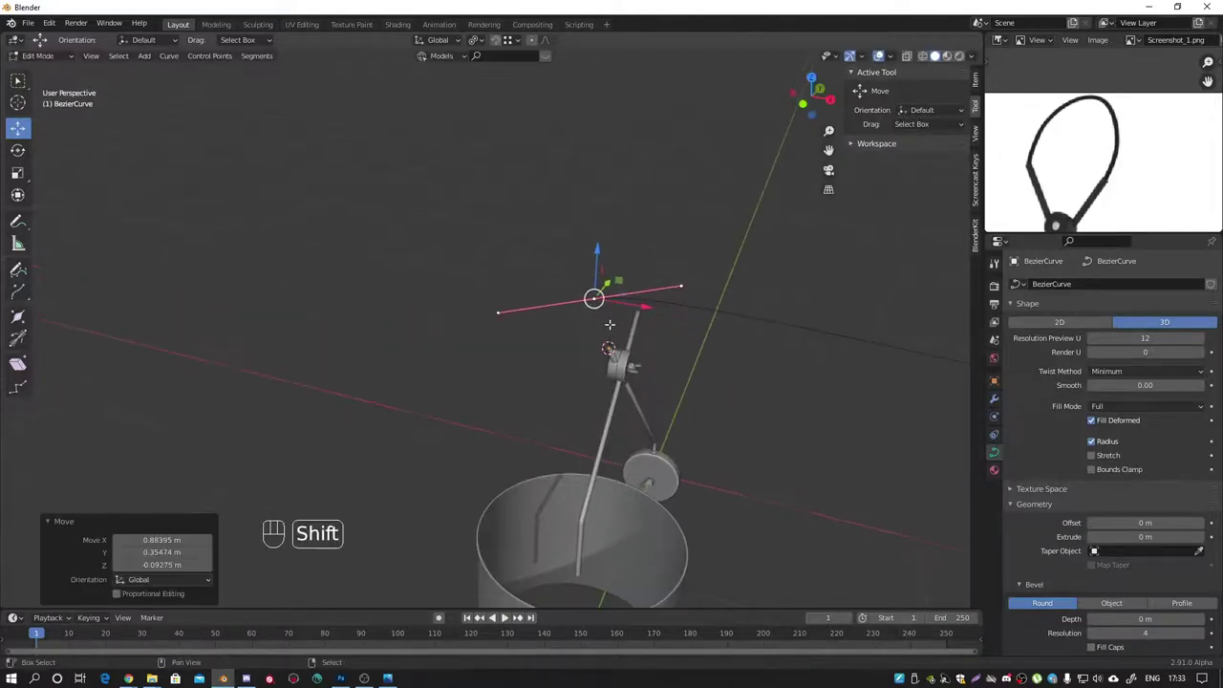
key(shift+s)
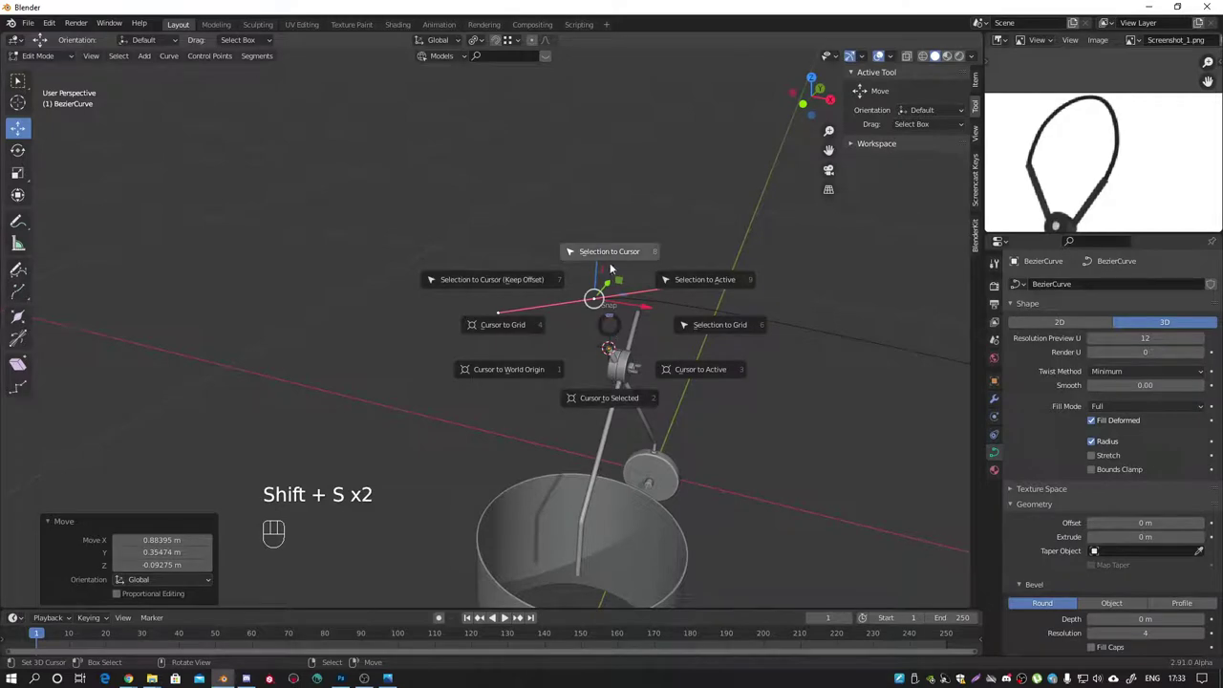
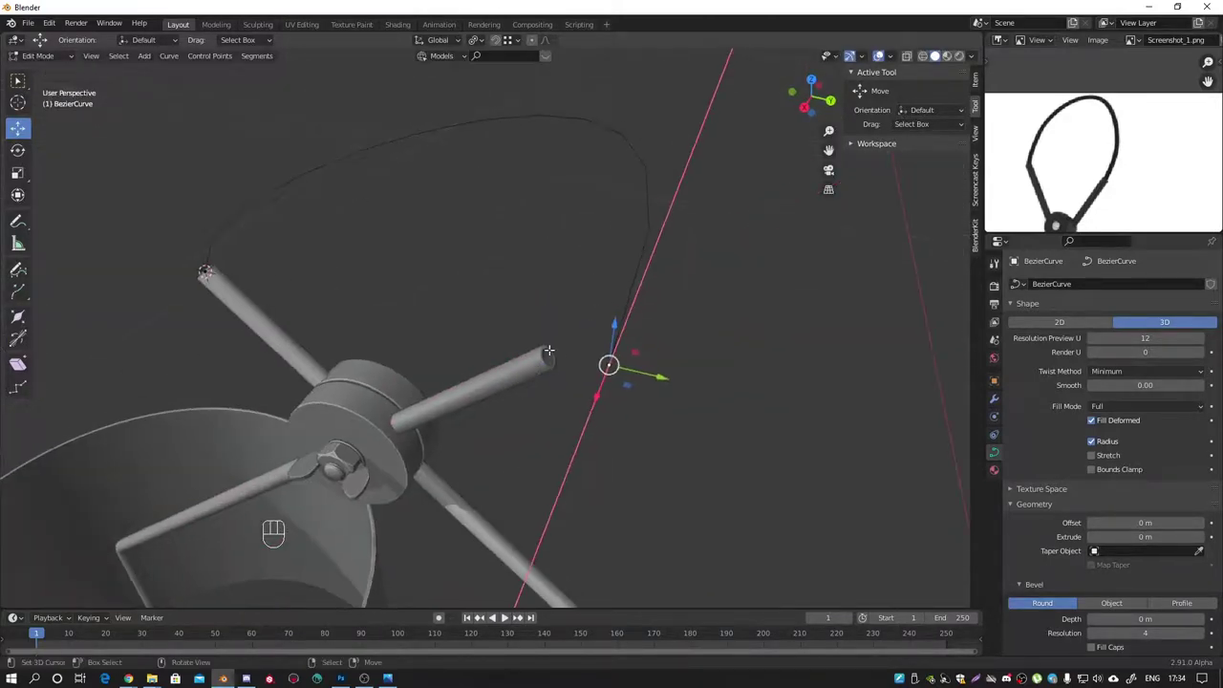
Step: In right side view, scale, rotate and move the first control point's handles
key(KP_1)
key(KP_3)
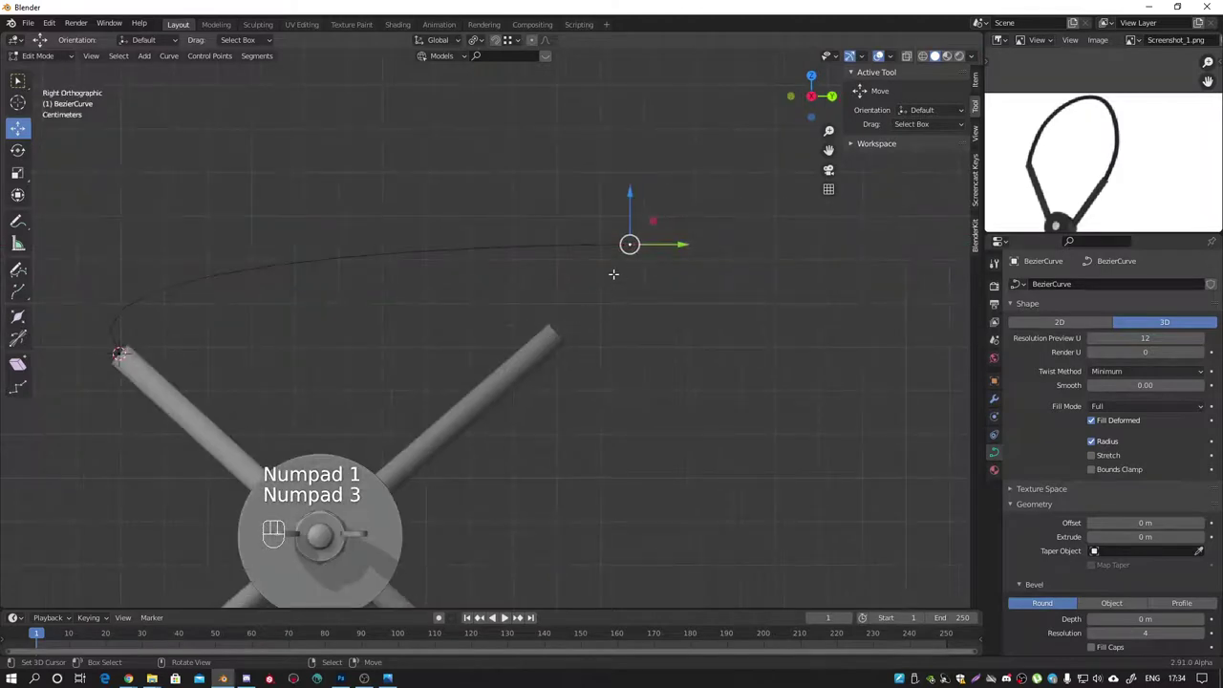
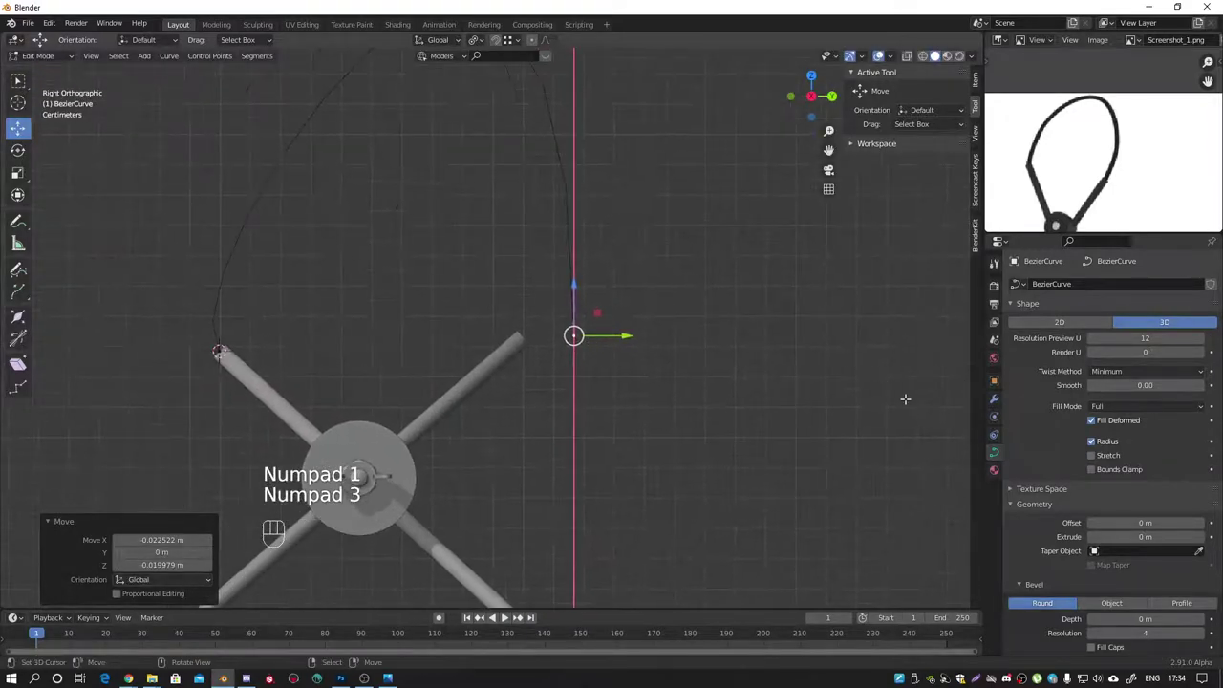
key(s)
key(r)
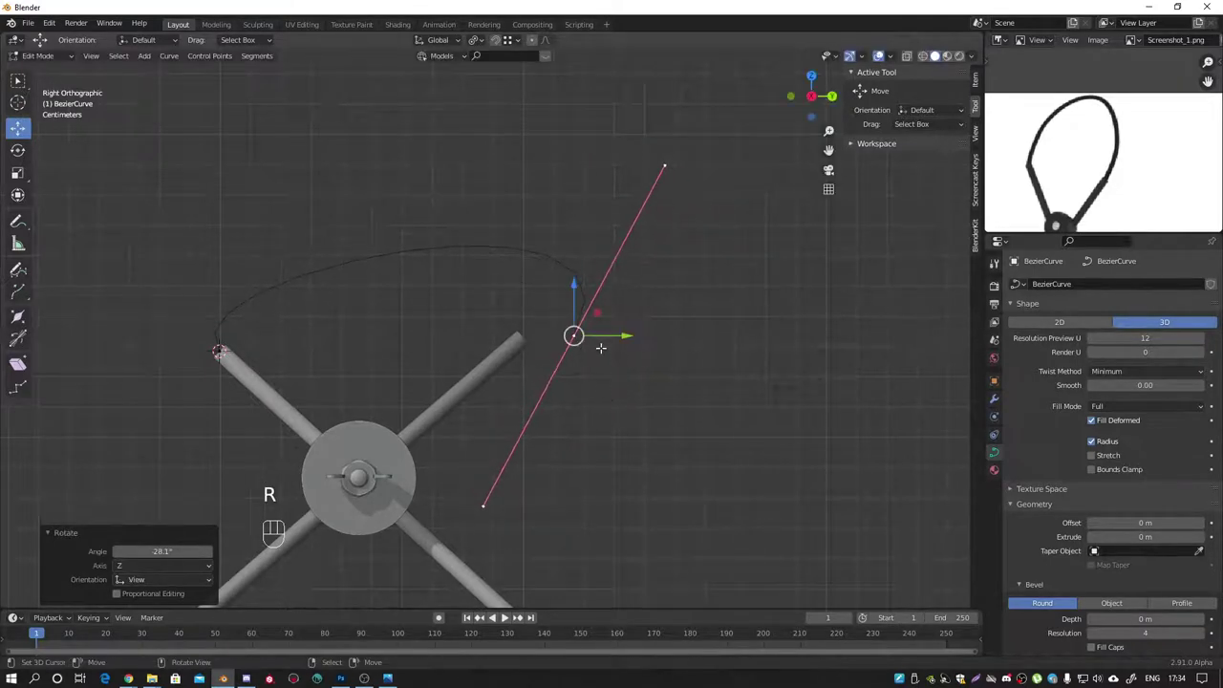
key(g)
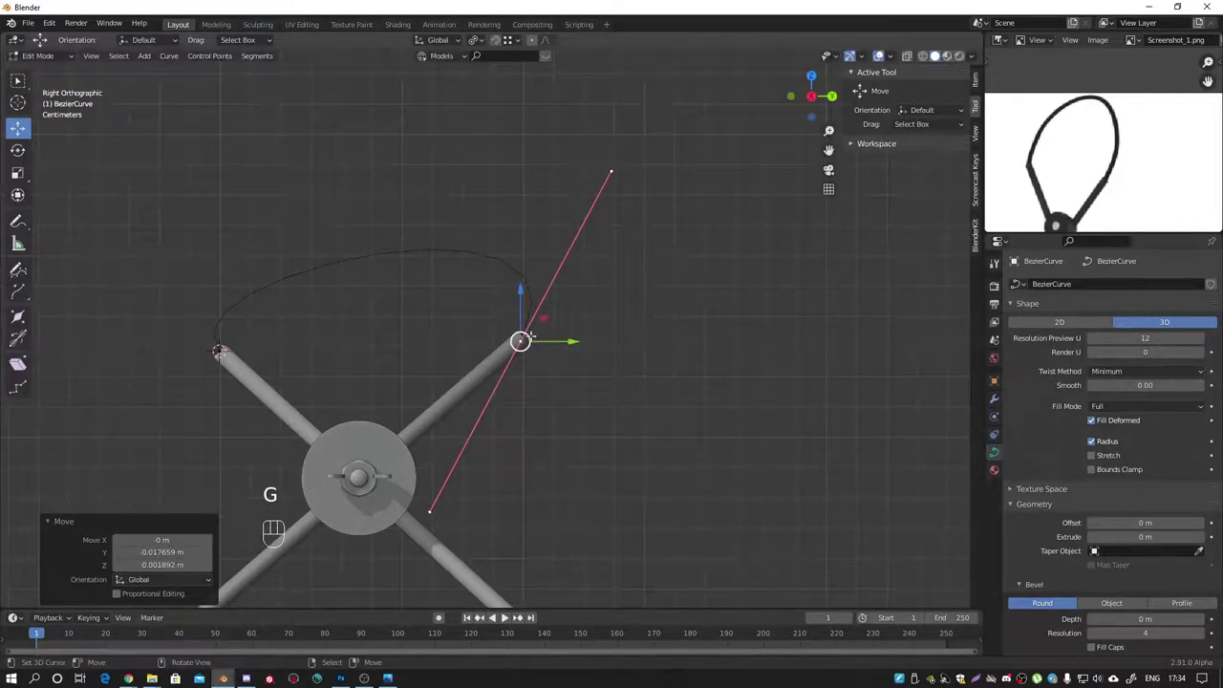
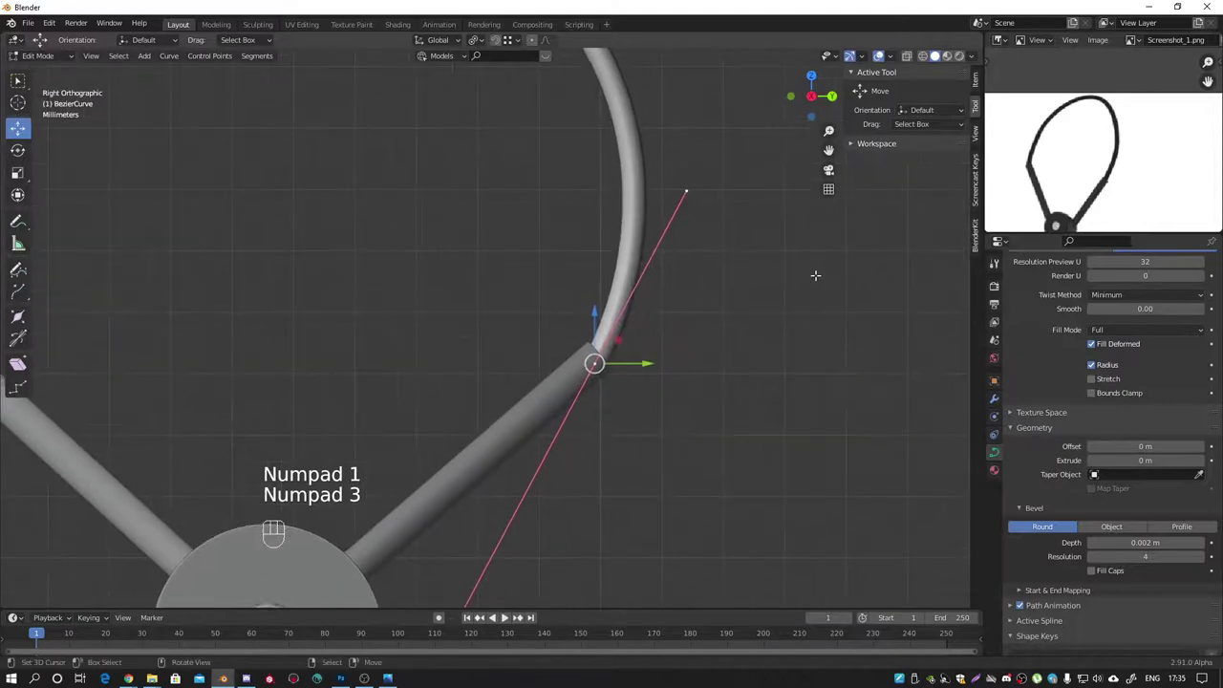
Step: Rotate and move the remaining handles to round the cable into a hanging loop
key(r)
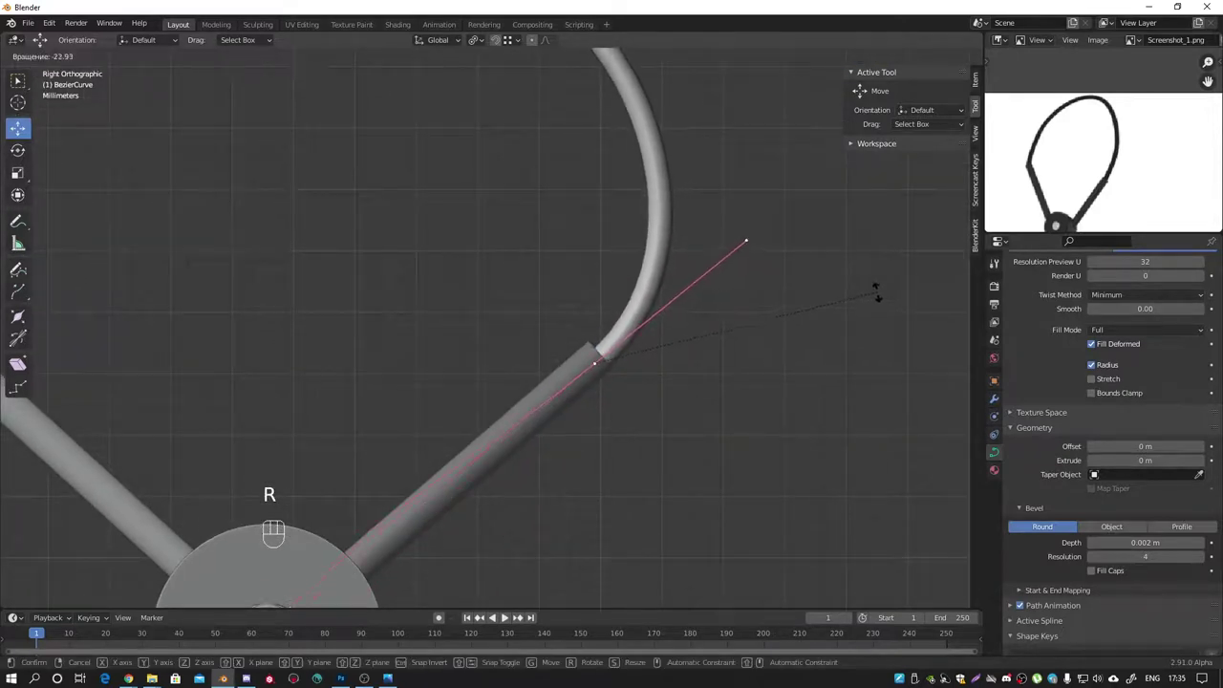
key(g)
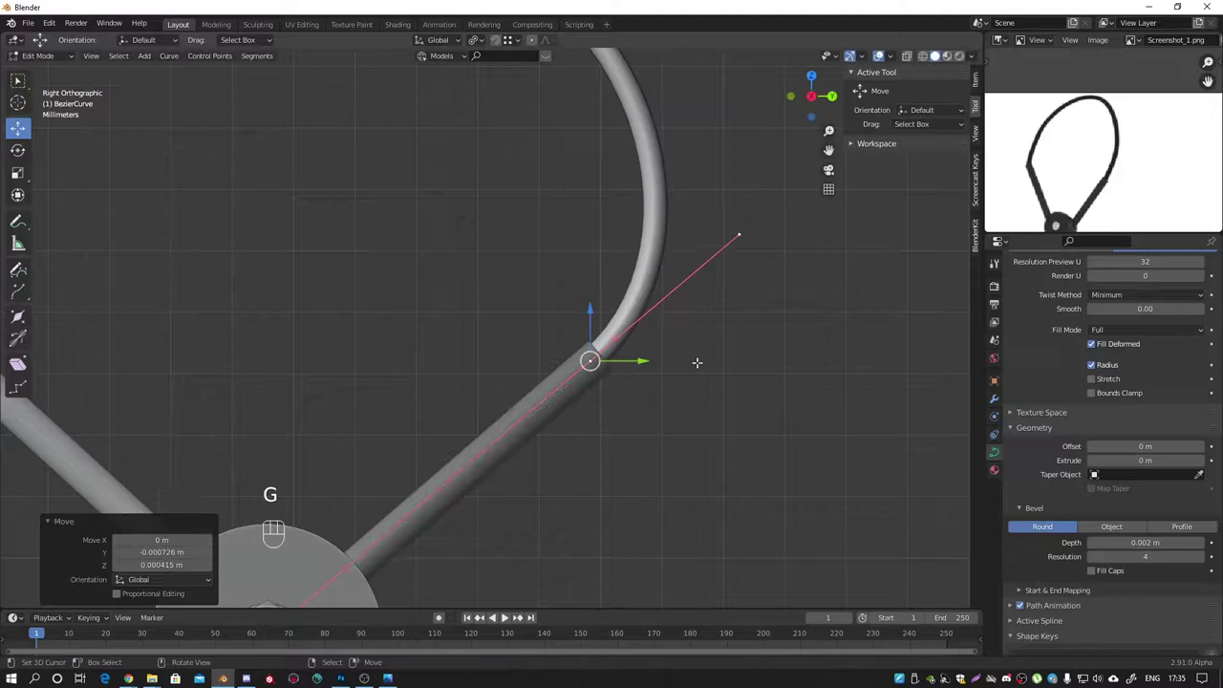
key(g)
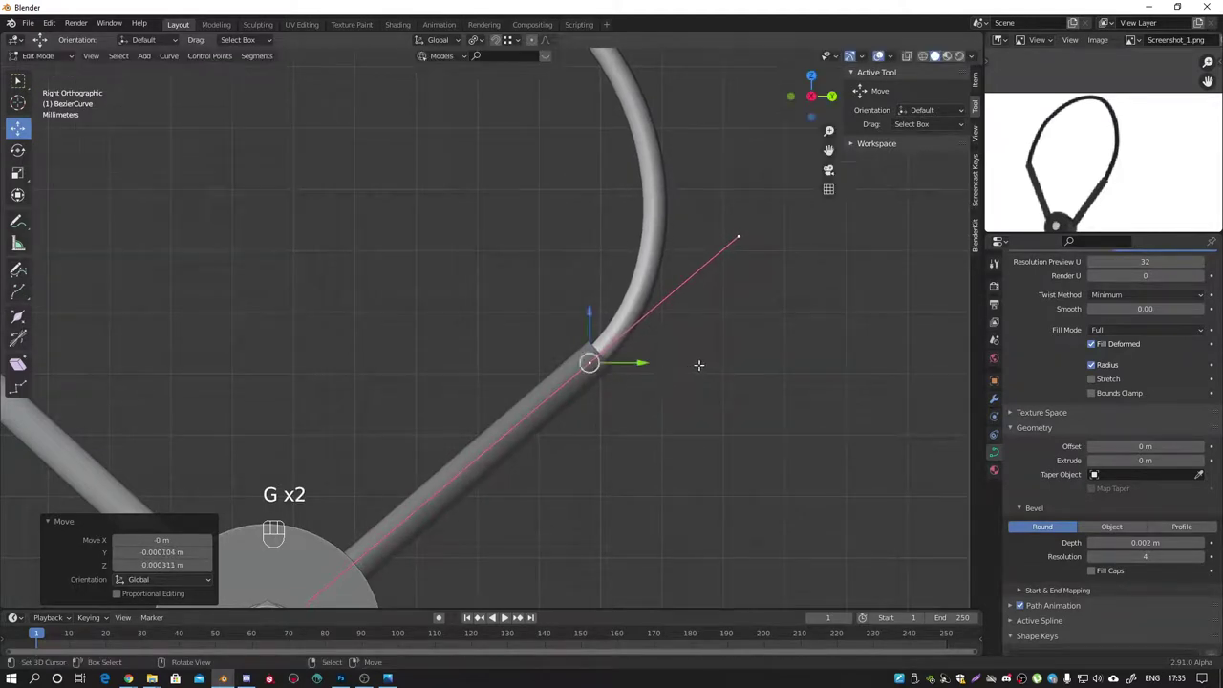
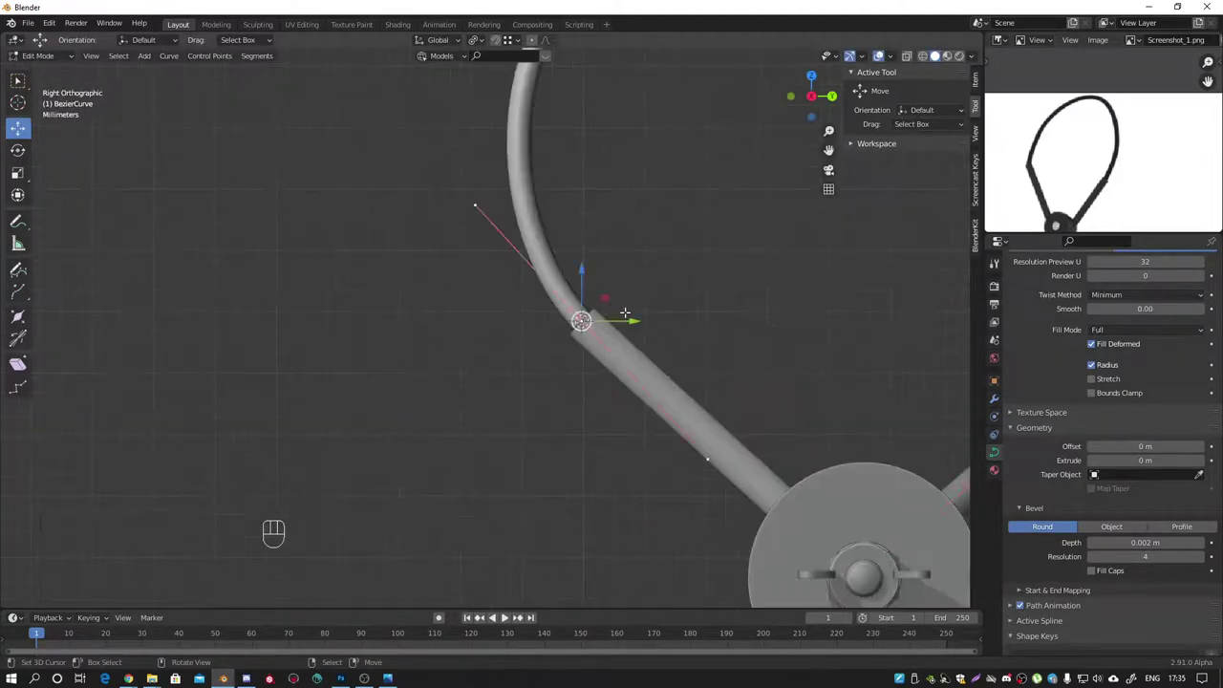
key(r)
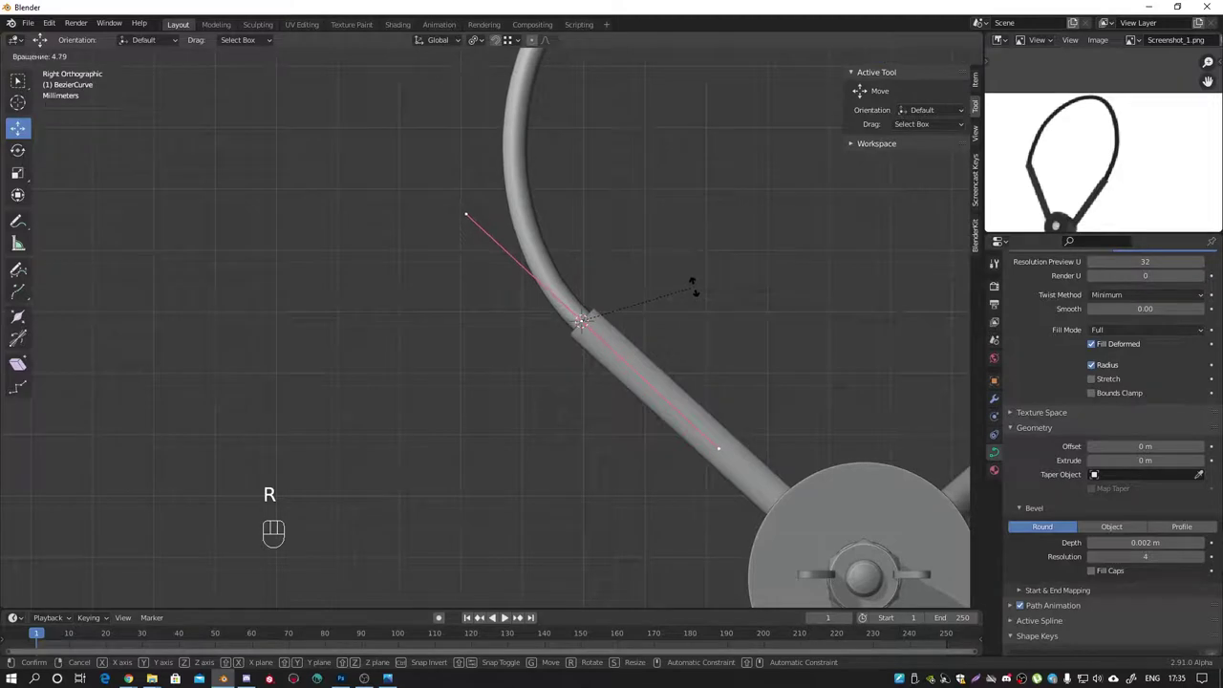
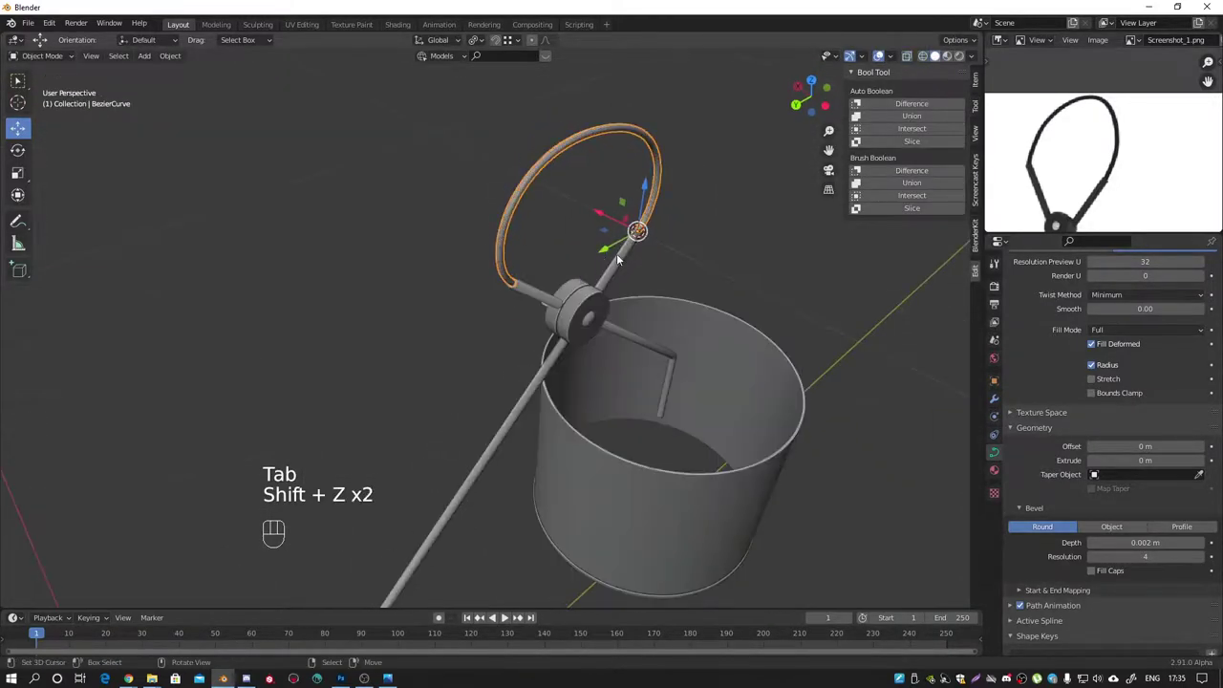
Step: Select the cable curve loop and orbit around to view the lamp arms
click(713, 233)
drag(637, 235, 489, 200)
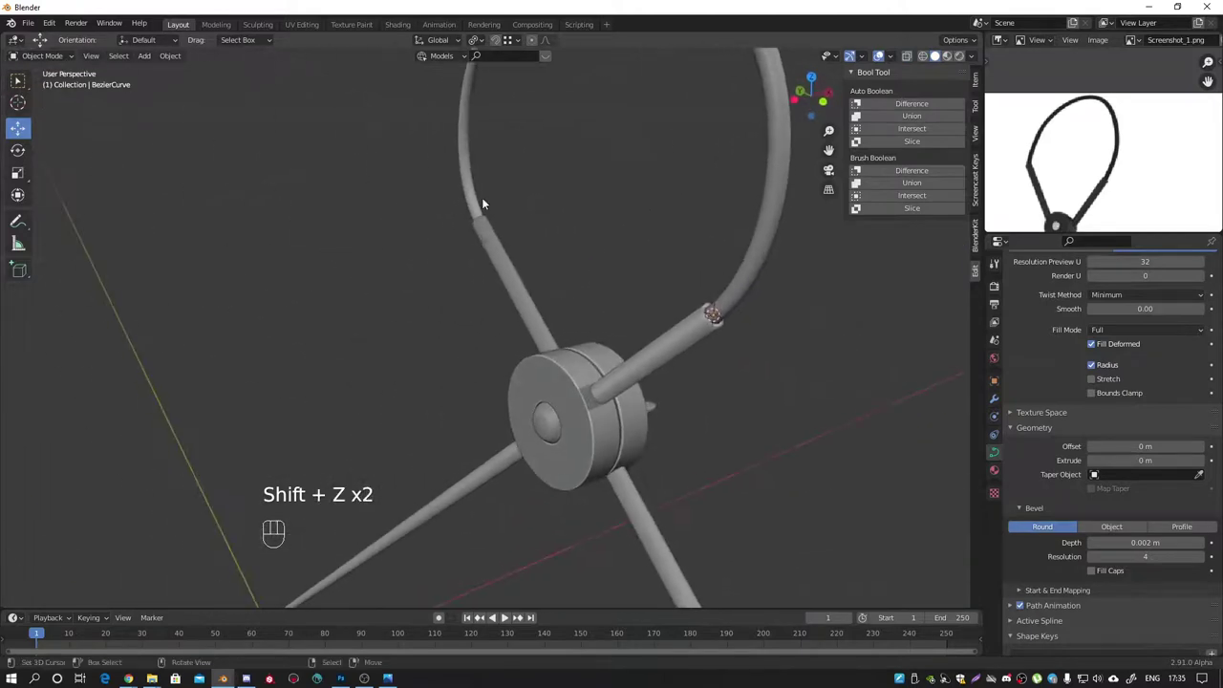
drag(617, 276, 537, 276)
drag(713, 390, 517, 172)
drag(522, 259, 493, 329)
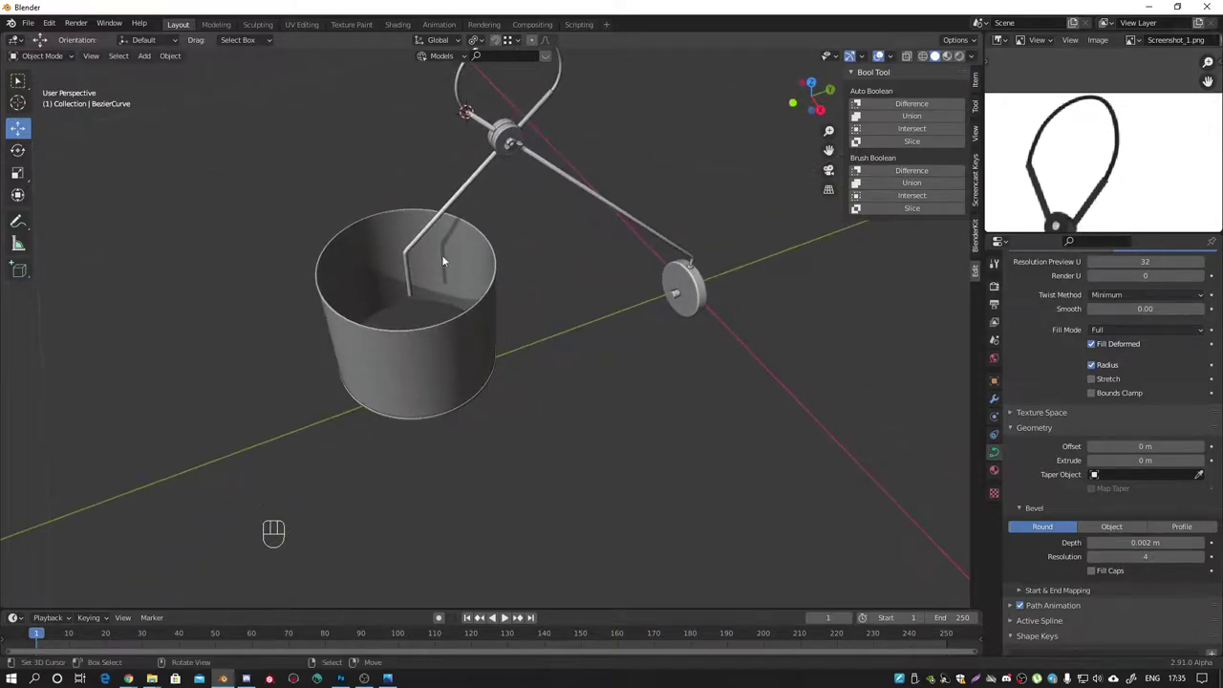
Step: Select the lamp arm piece and zoom out to see the whole lamp
click(403, 313)
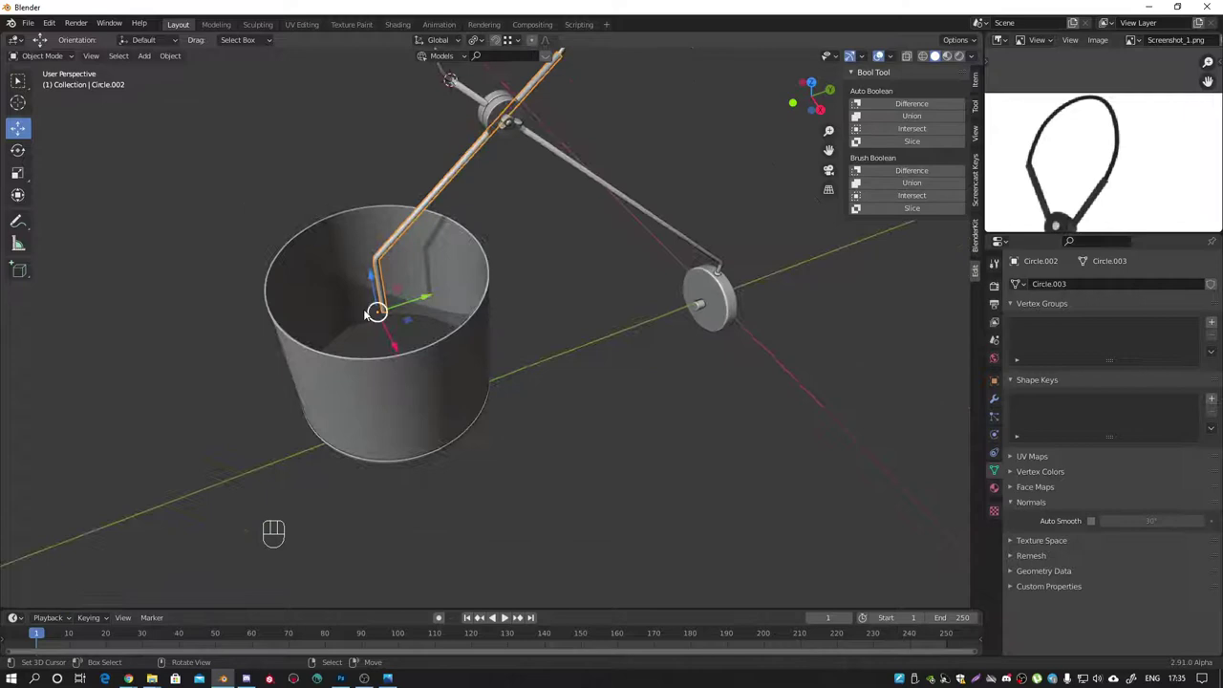
drag(372, 304, 401, 260)
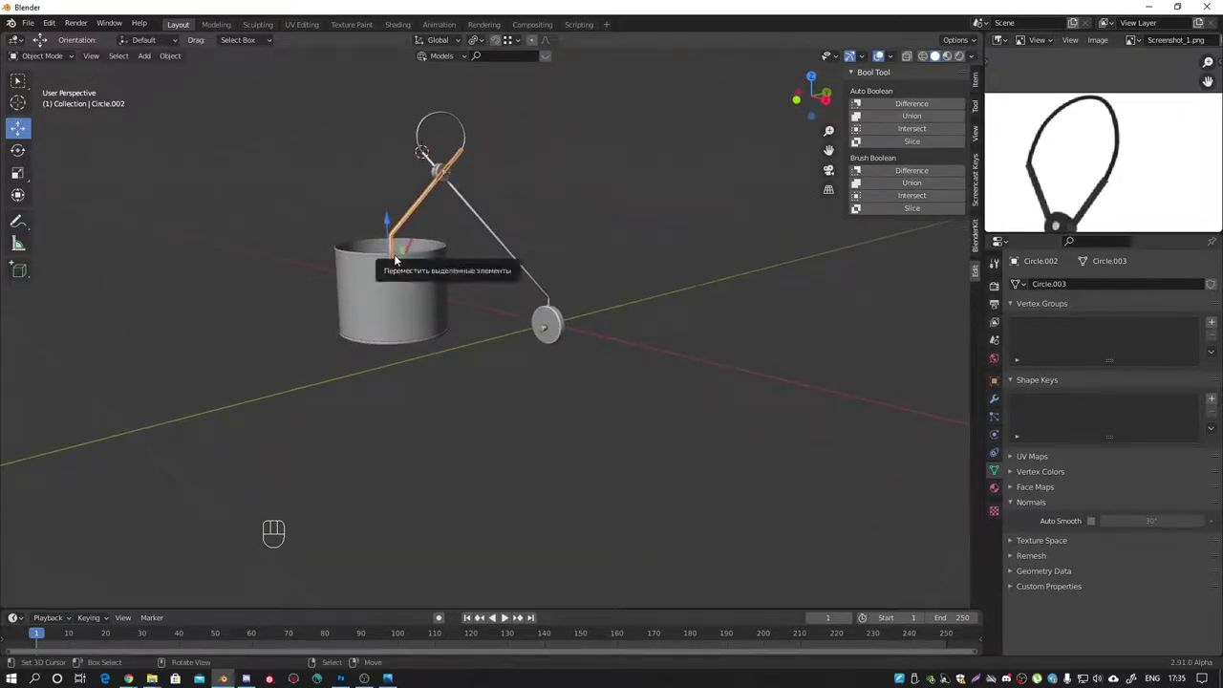
Step: Start saving the lamp project with Ctrl+S, bringing up the save dialog on youtube_project
key(ctrl+s)
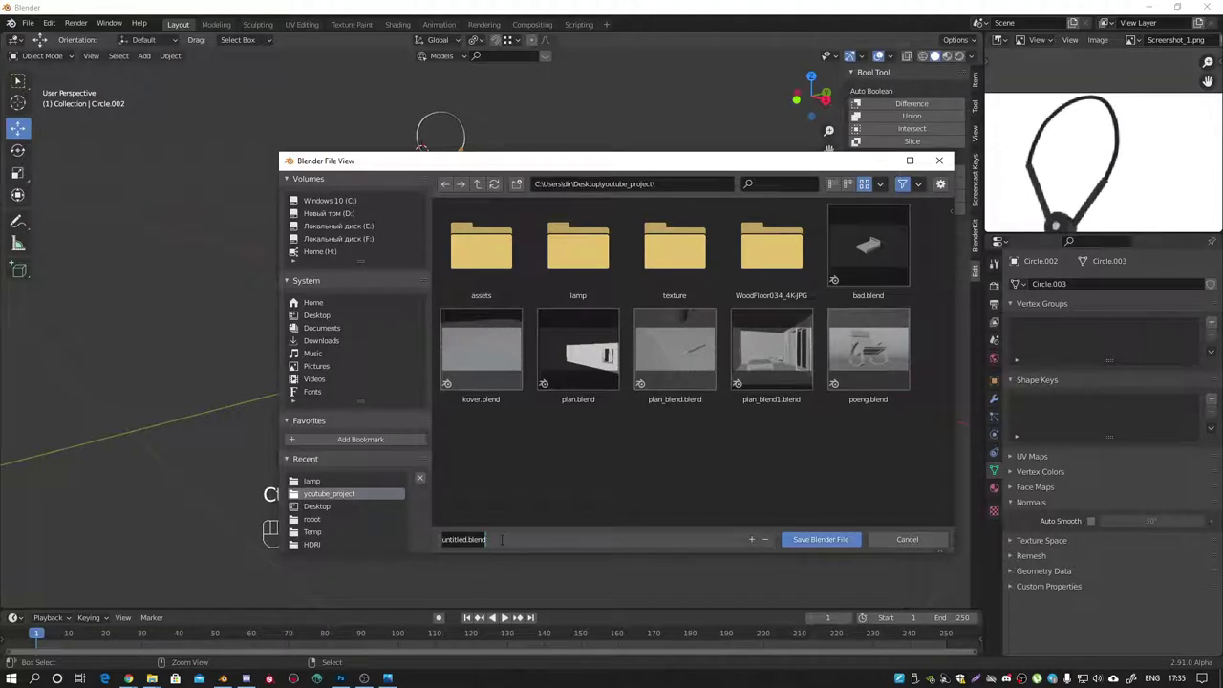
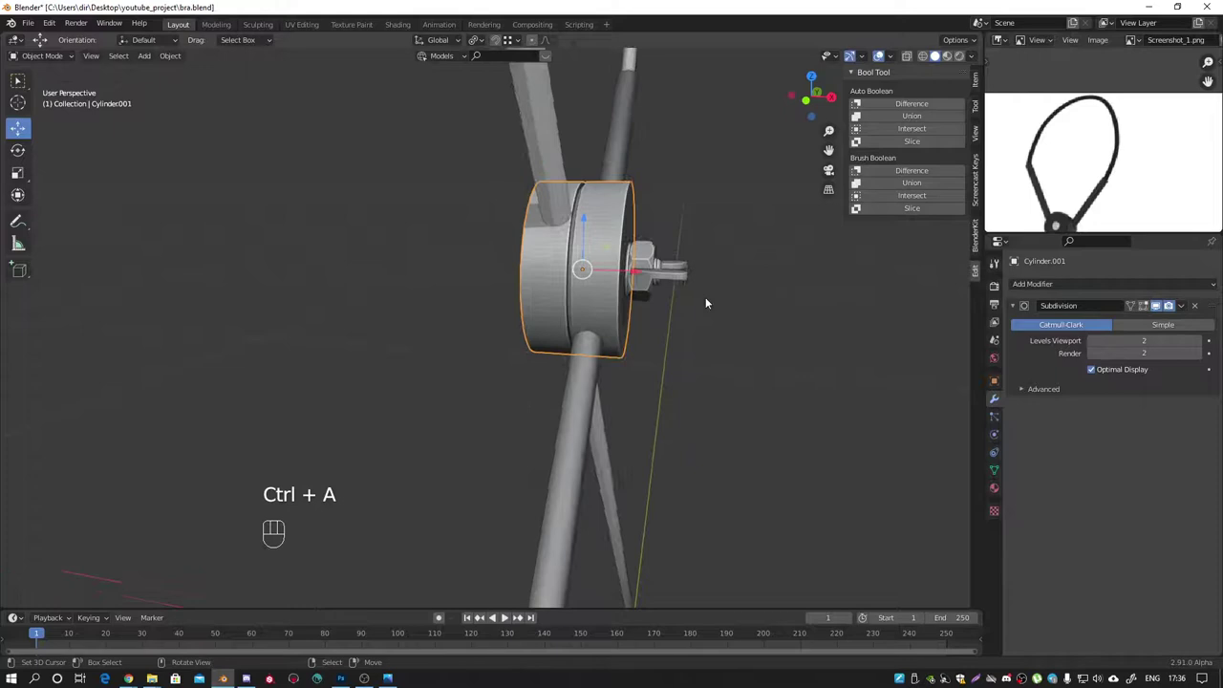
Step: Zoom in on the nut cylinder Cylinder.001 and inspect its faceted subdivision display
drag(666, 303, 442, 286)
drag(434, 427, 582, 487)
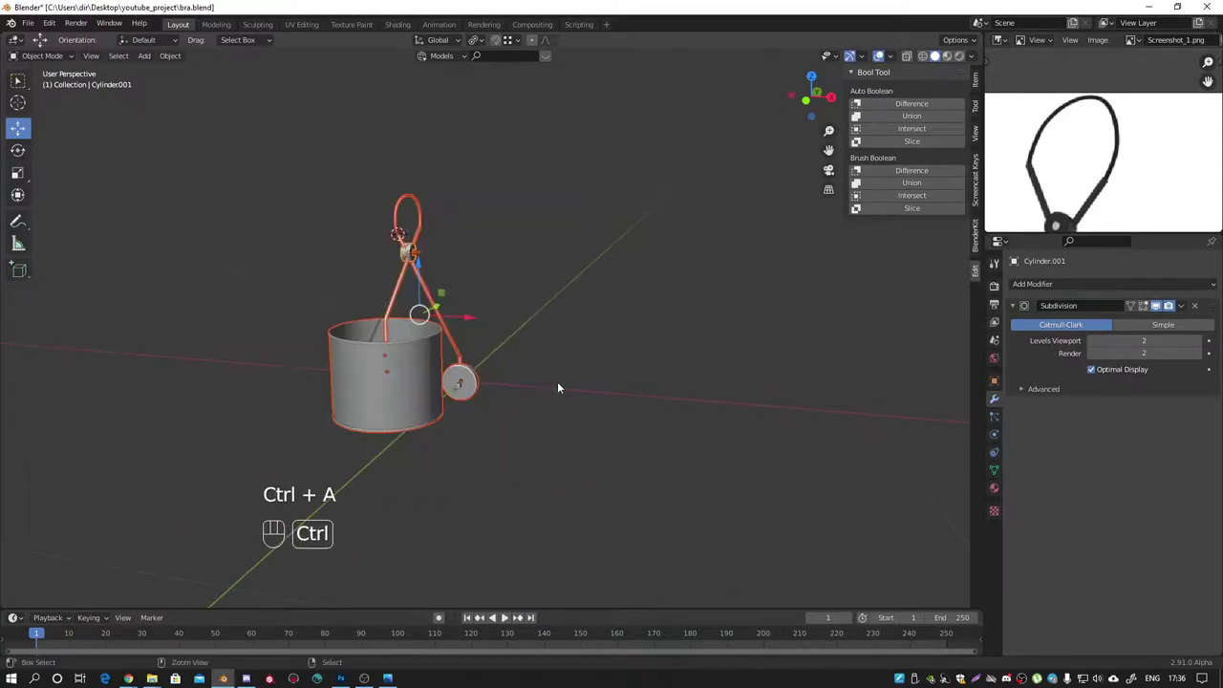
key(q)
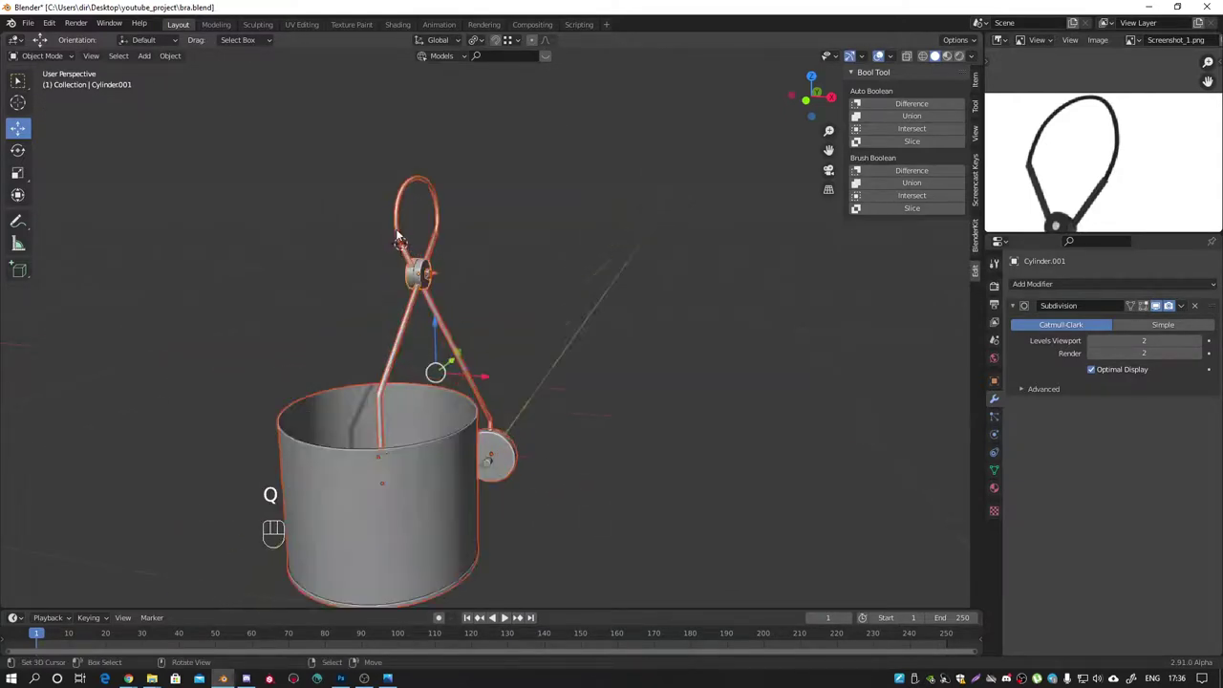
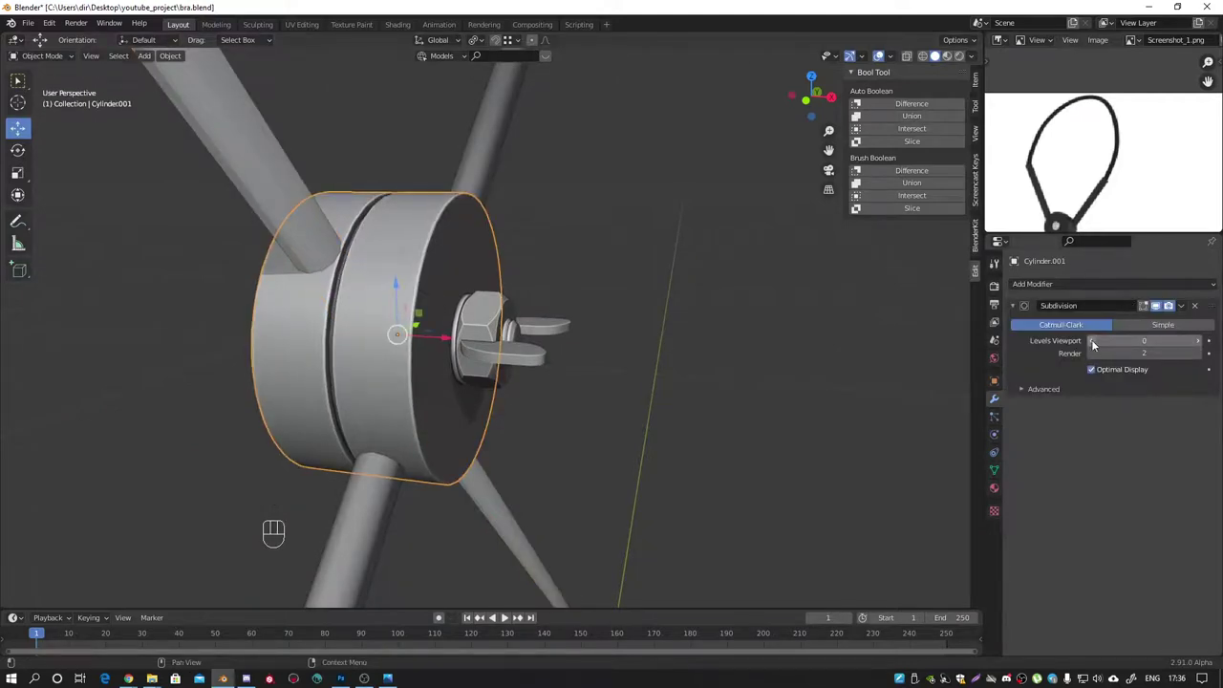
drag(254, 299, 208, 281)
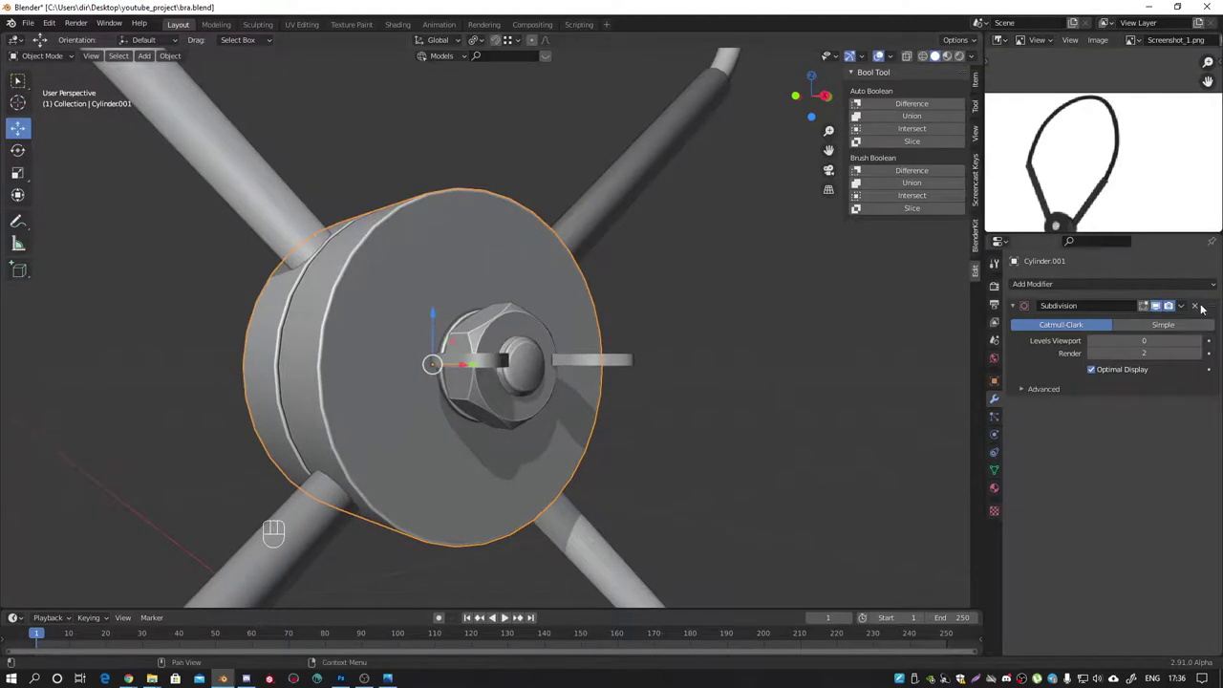
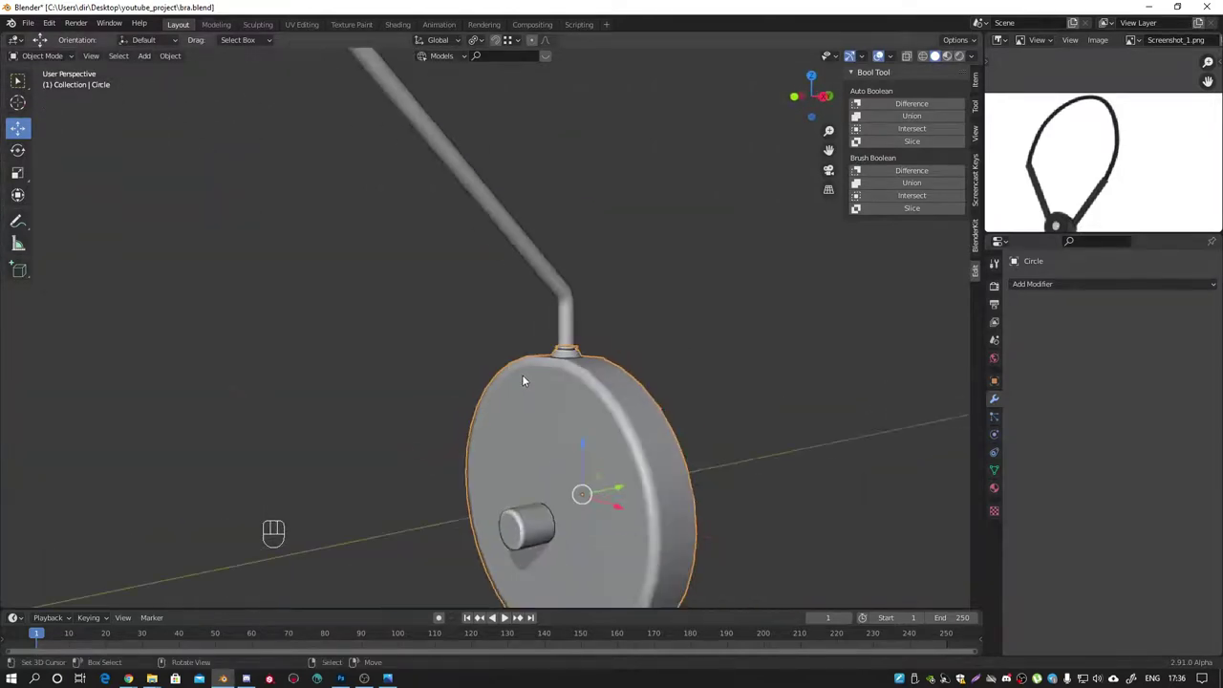
Step: Select the hanging loop curve and review its shape and bevel settings
drag(589, 392, 678, 425)
drag(628, 378, 585, 372)
click(535, 184)
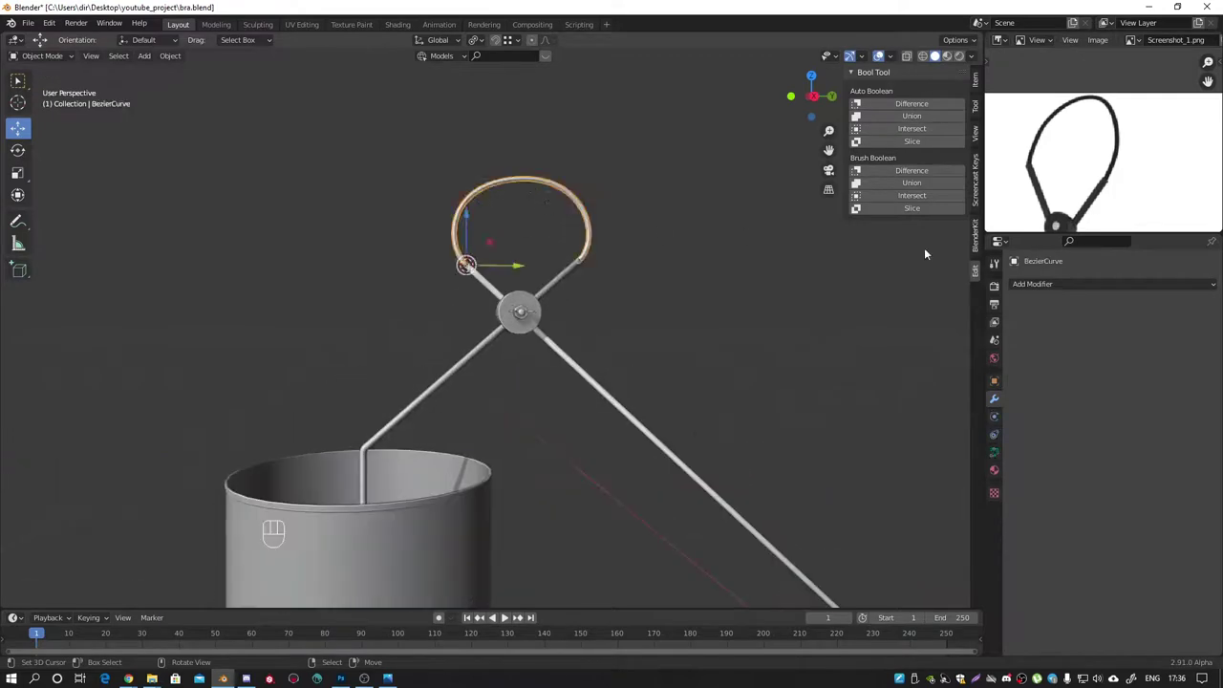
drag(479, 232, 569, 292)
key(shift+z)
click(997, 450)
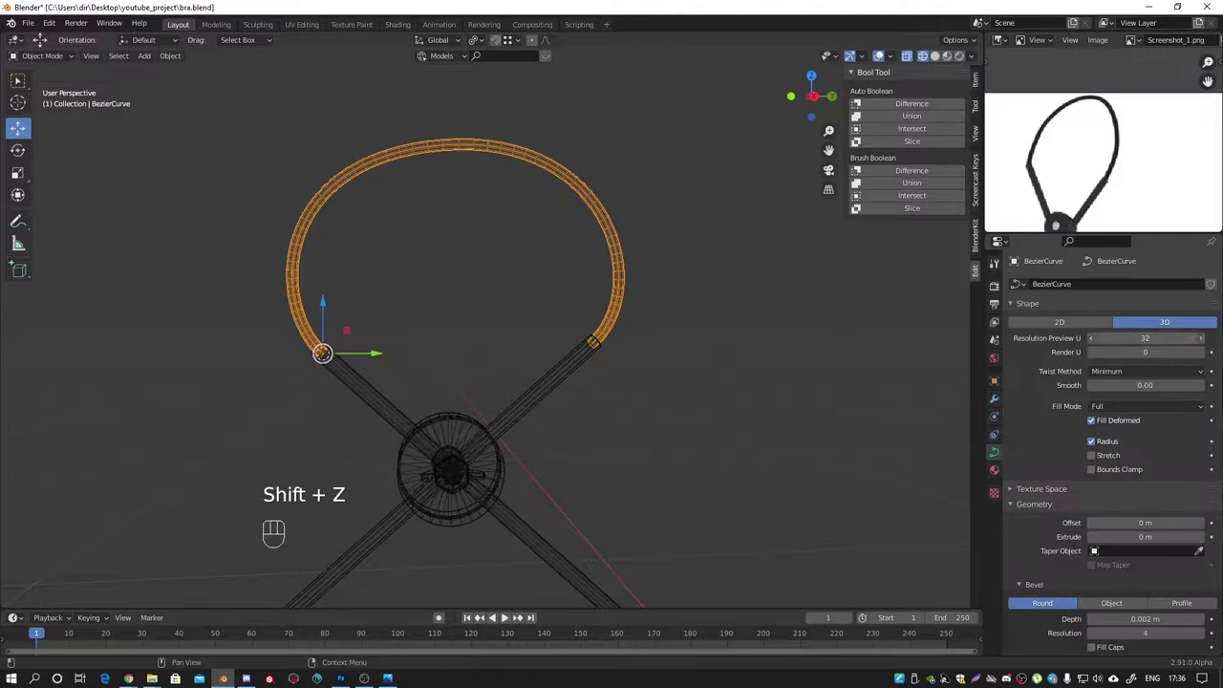
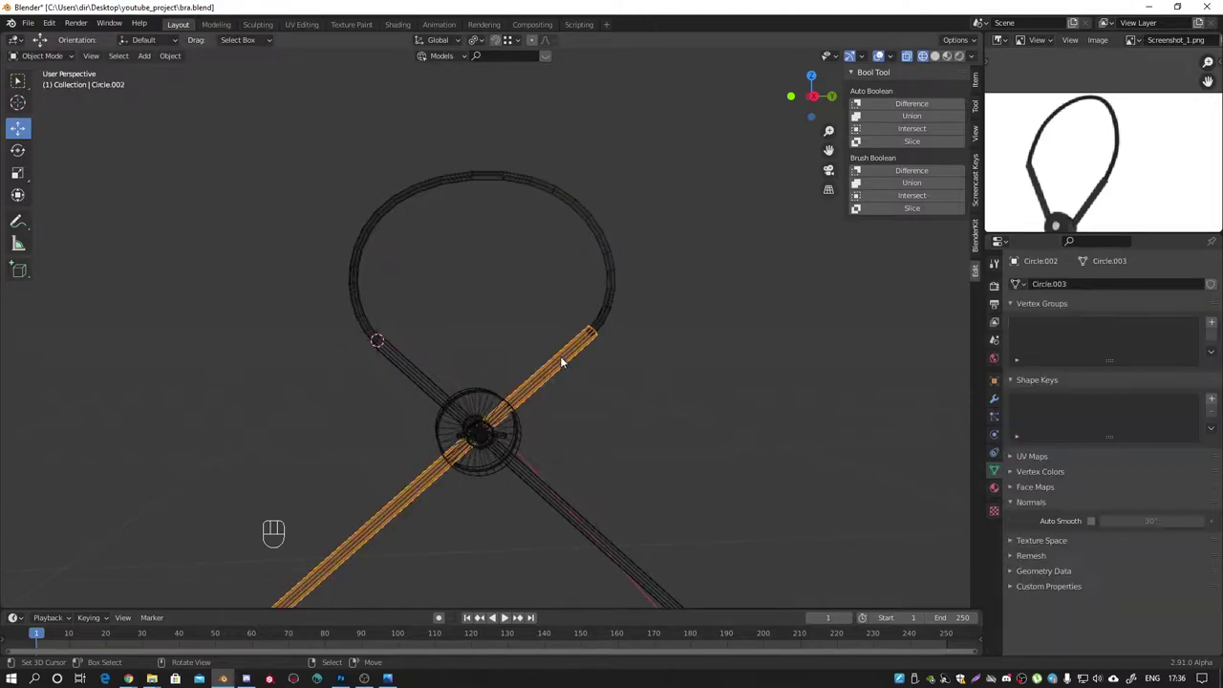
Step: Select the loop ring and inspect the lamp parts in wireframe
click(480, 441)
click(484, 471)
drag(487, 414, 543, 456)
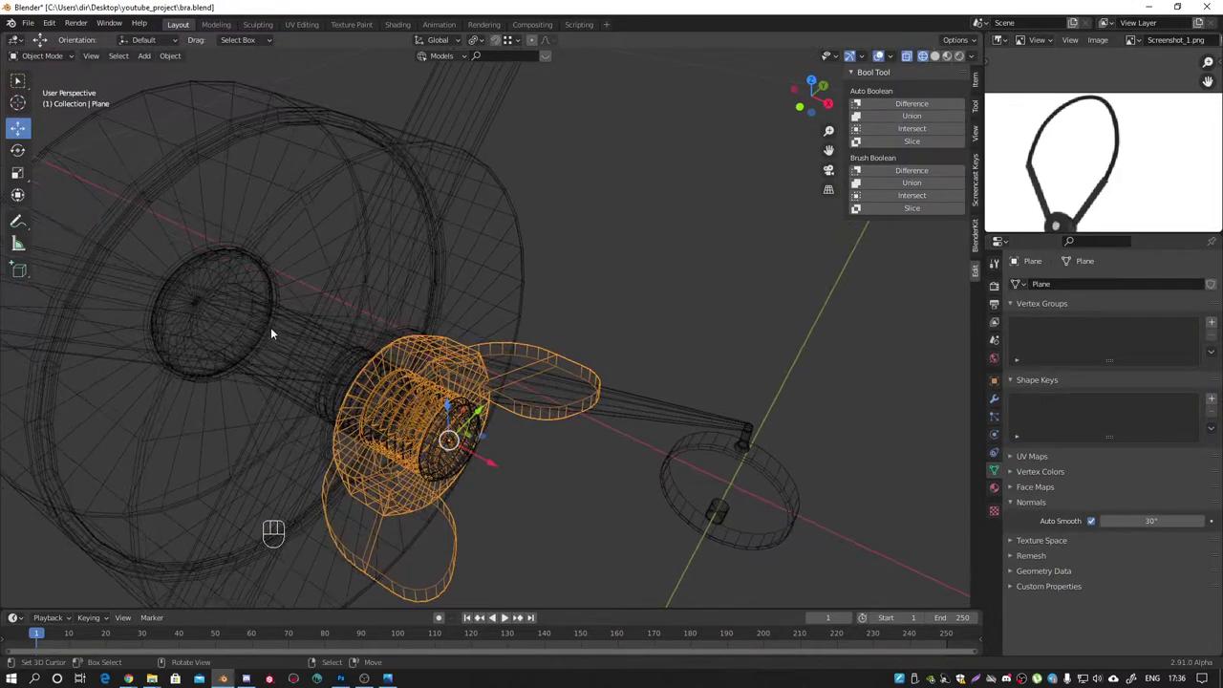
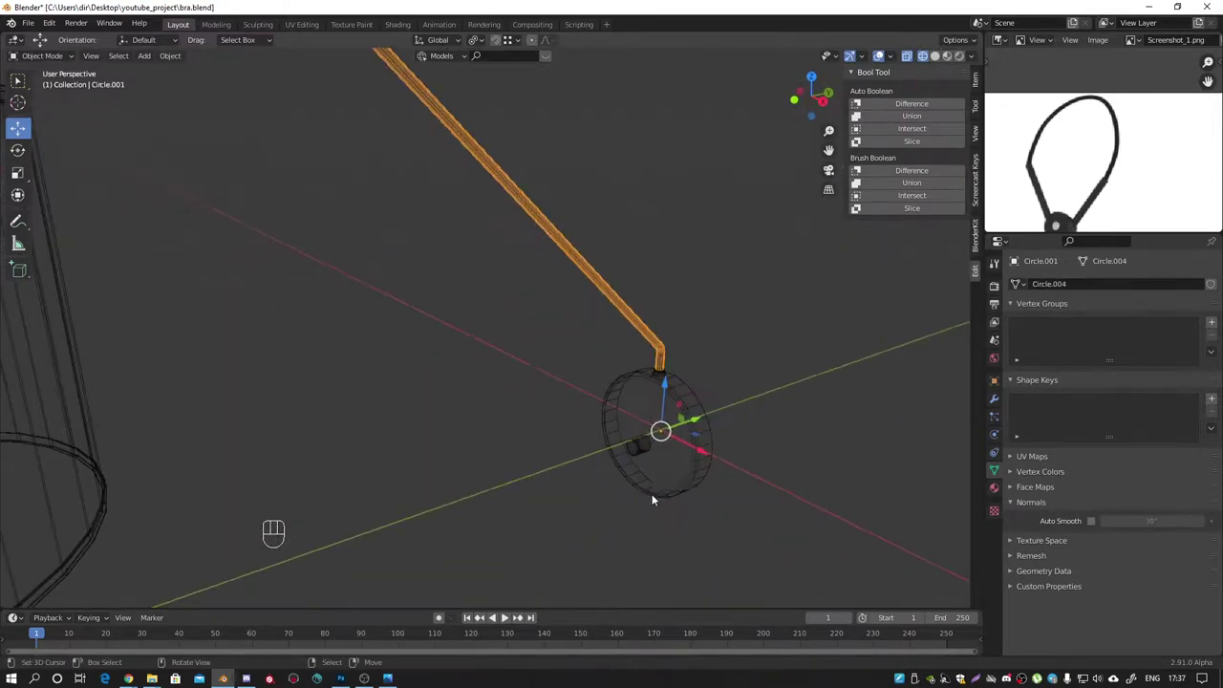
right_click(630, 413)
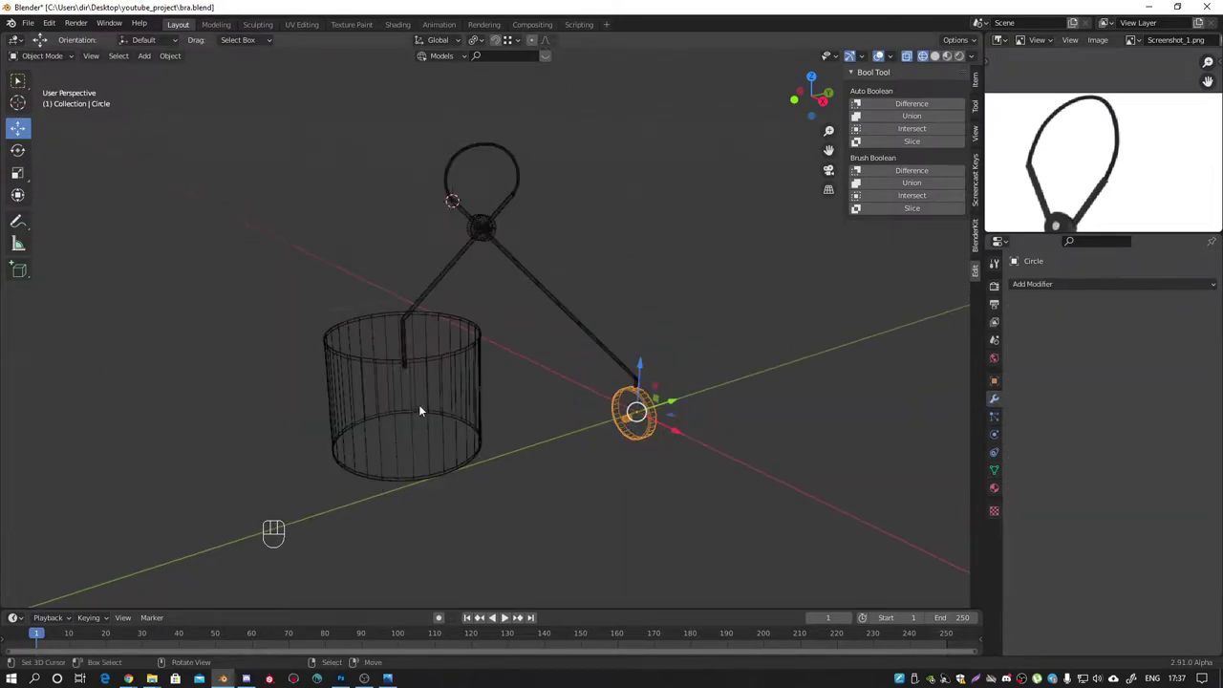
click(414, 396)
drag(454, 276, 454, 289)
middle_click(397, 302)
Step: Join the loop ring with the curve and hide everything except the hanging loop
drag(379, 255, 620, 462)
click(556, 403)
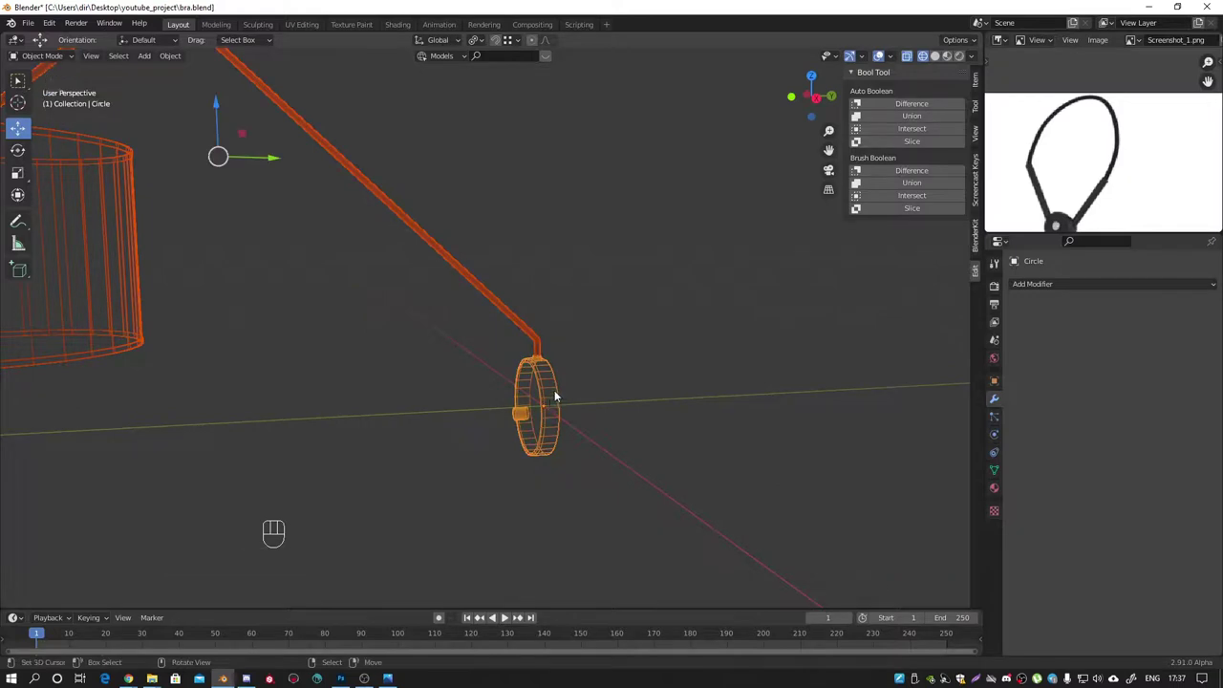
key(ctrl+j)
drag(446, 234, 468, 234)
click(468, 233)
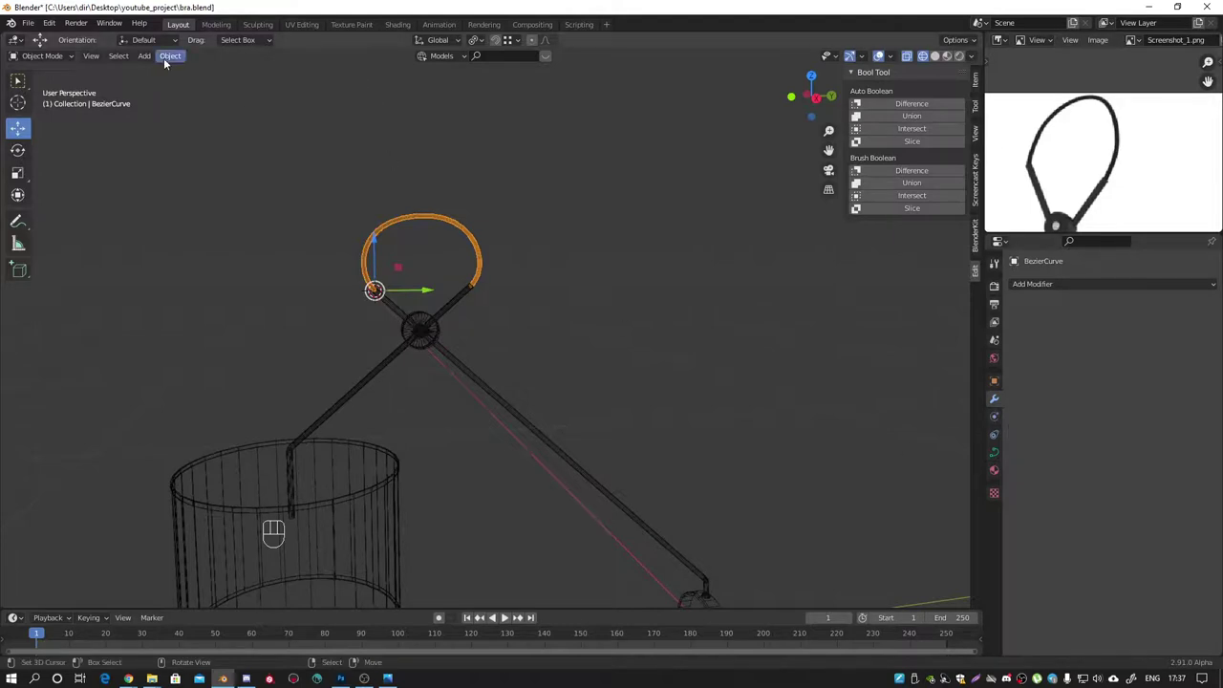
drag(169, 63, 342, 409)
click(595, 537)
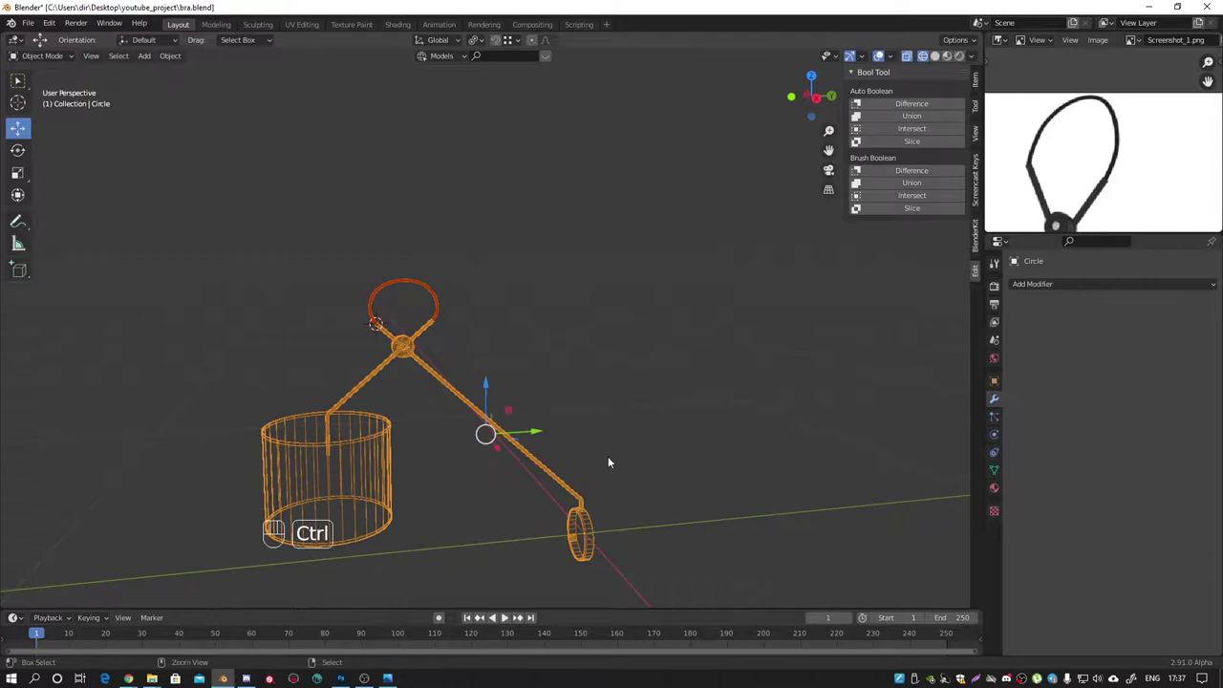
Step: Isolate the hanging loop and frame it in front view
key(ctrl+j)
click(416, 380)
key(shift+z)
key(KP_1)
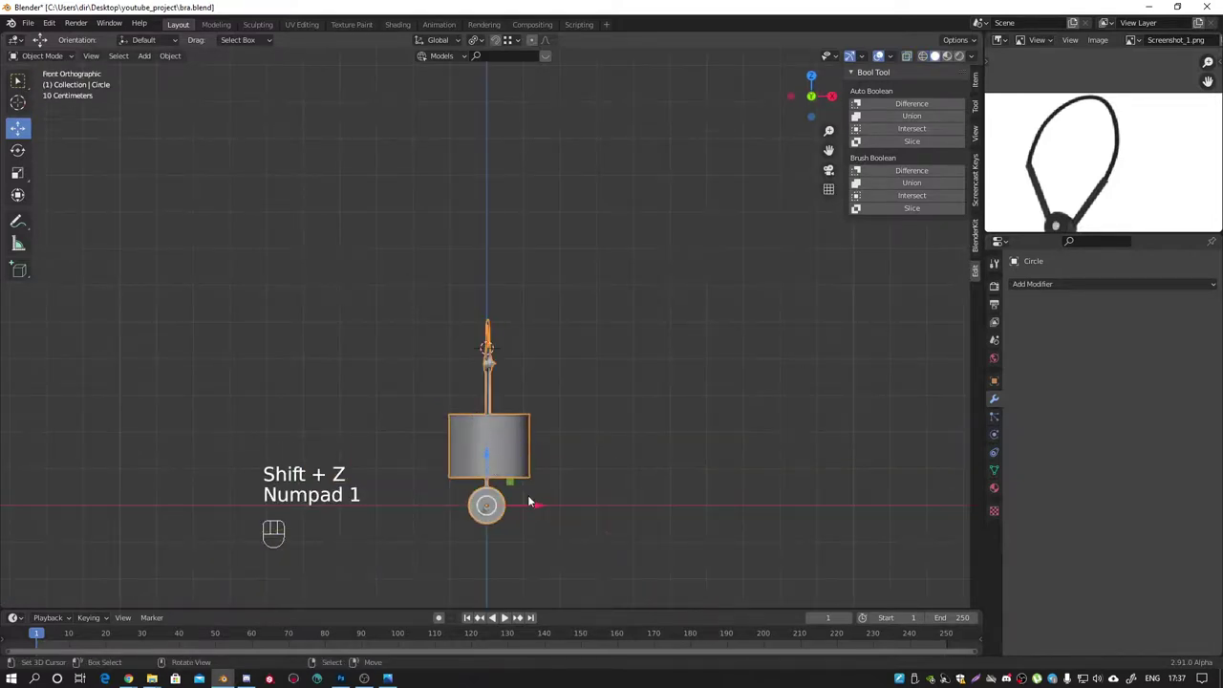
drag(519, 483, 490, 417)
key(x)
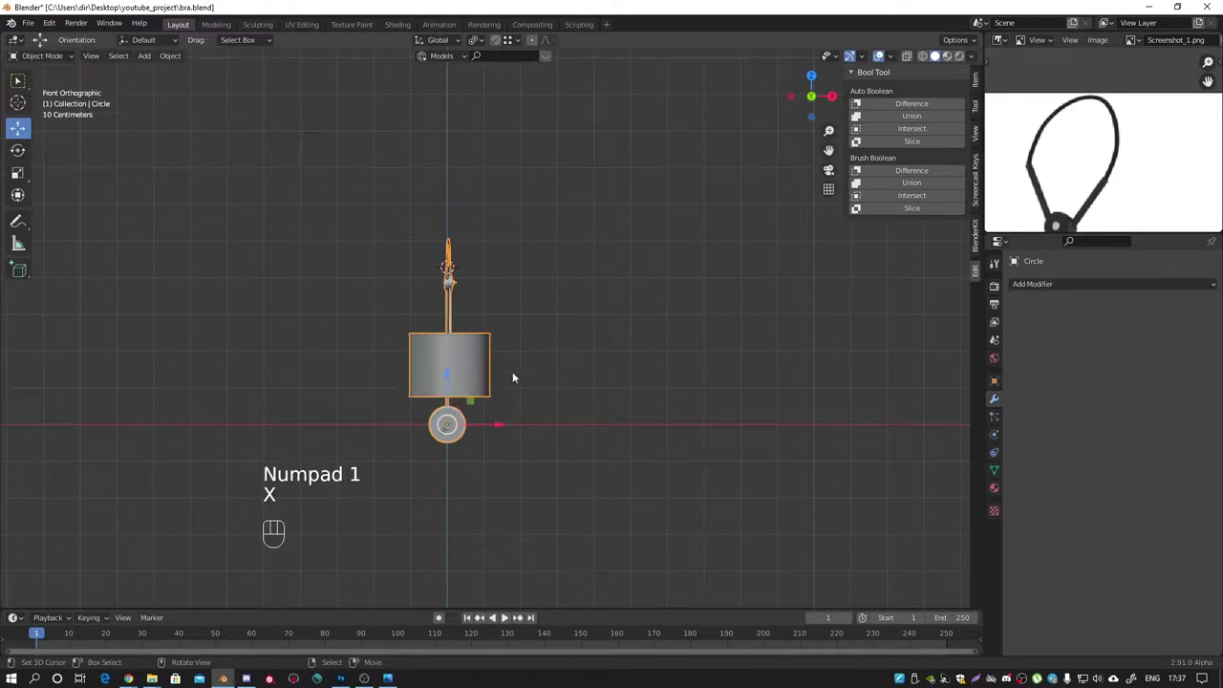
Step: Duplicate the loop about 0.29 m along X as Circle.001 and save bra.blend
key(shift+d)
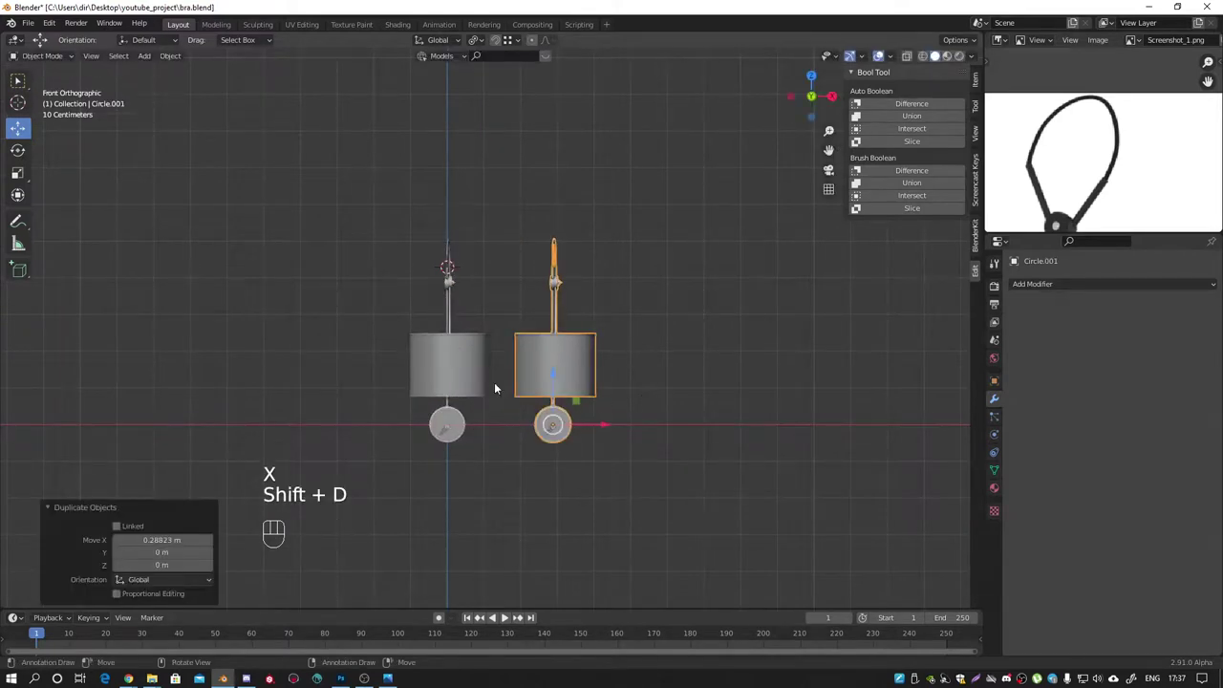
drag(467, 324, 502, 336)
key(ctrl+s)
Step: Return to a perspective view and adjust the selection around the loops
drag(526, 331, 531, 310)
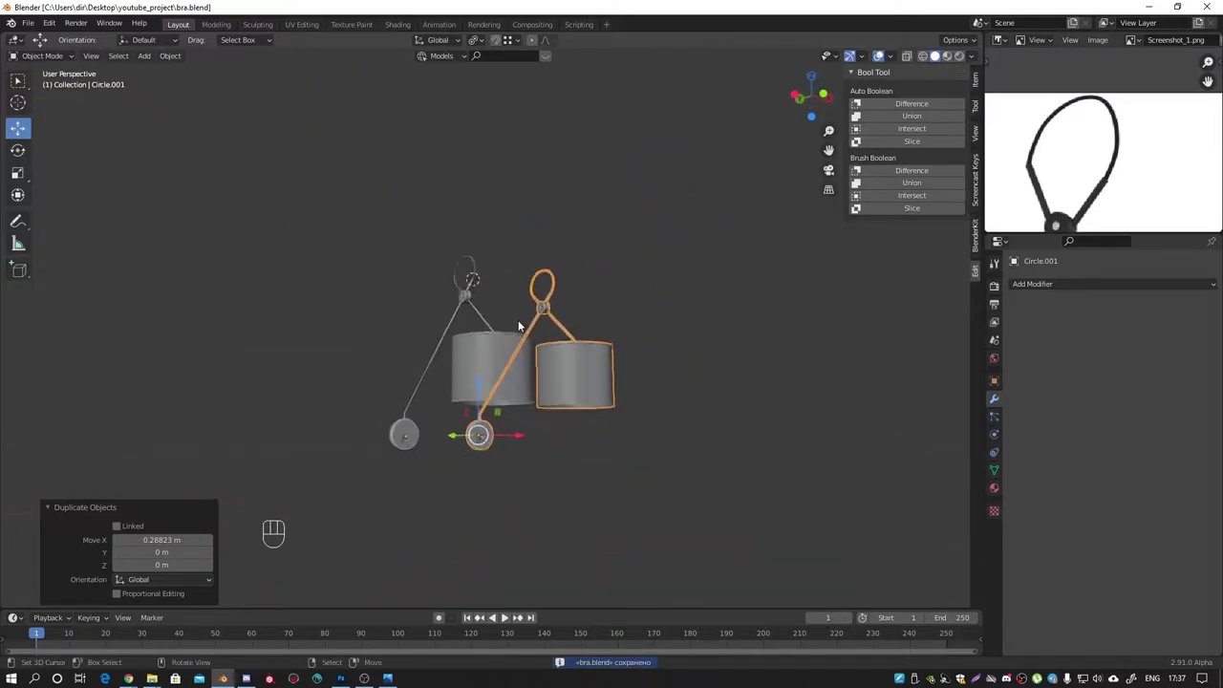
key(shift+a)
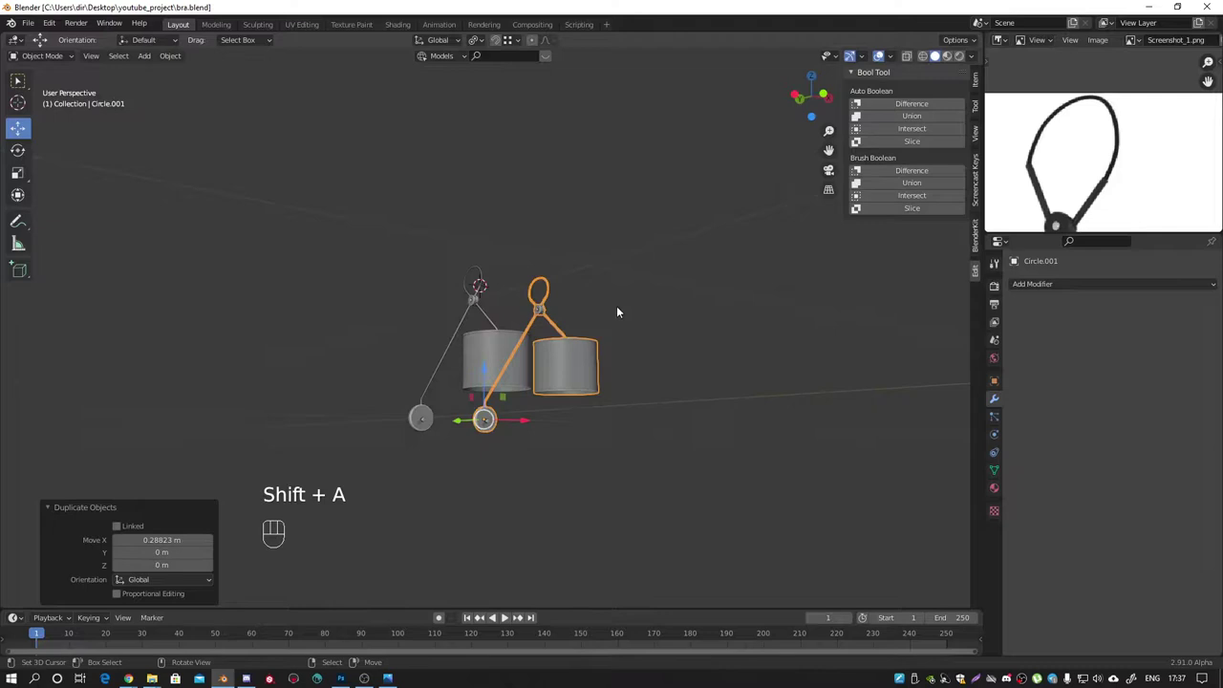
click(593, 319)
click(621, 321)
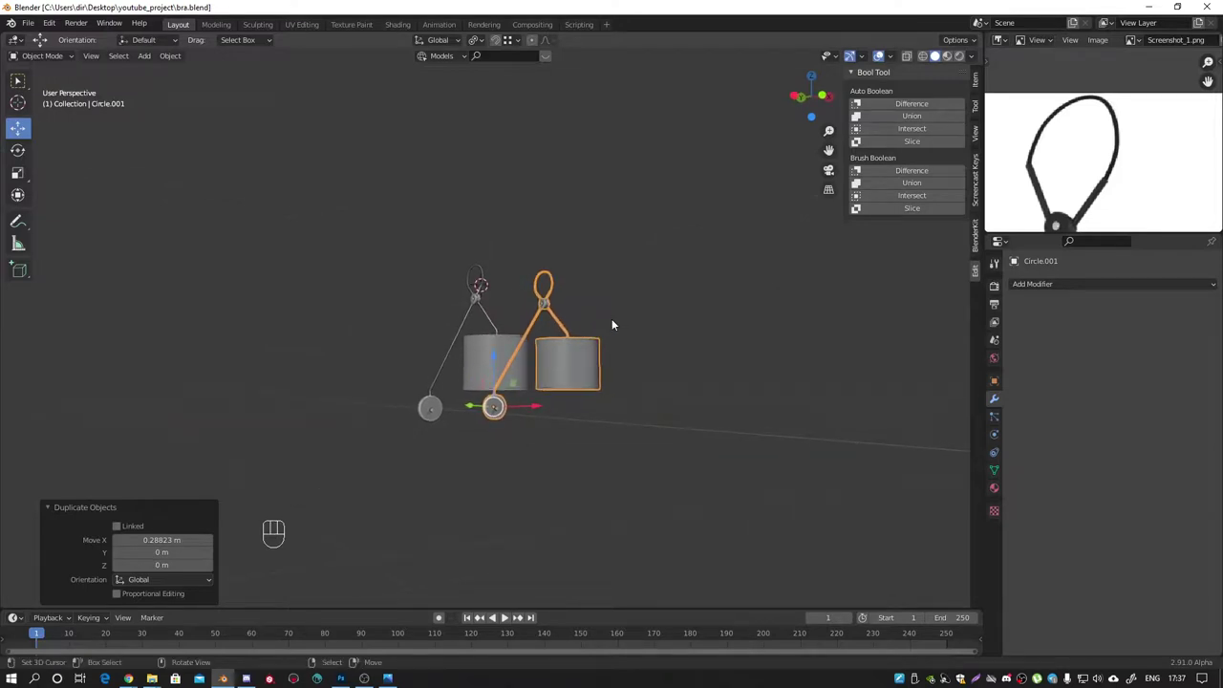